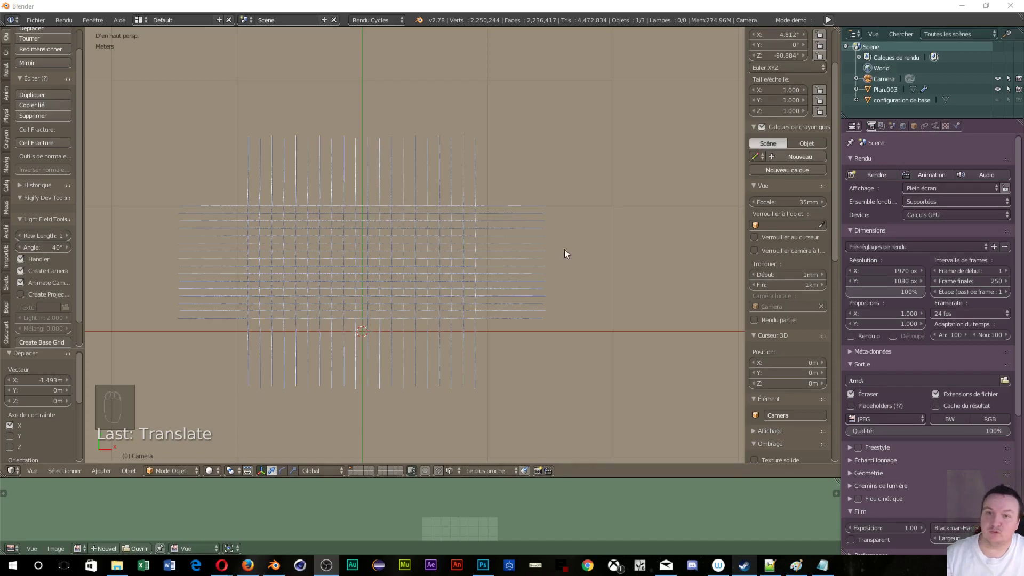
- Inspect the string grid from several angles and return to the top view
{"action": "middle_click", "coordinate": [397, 243]}
{"action": "middle_click", "coordinate": [398, 243]}
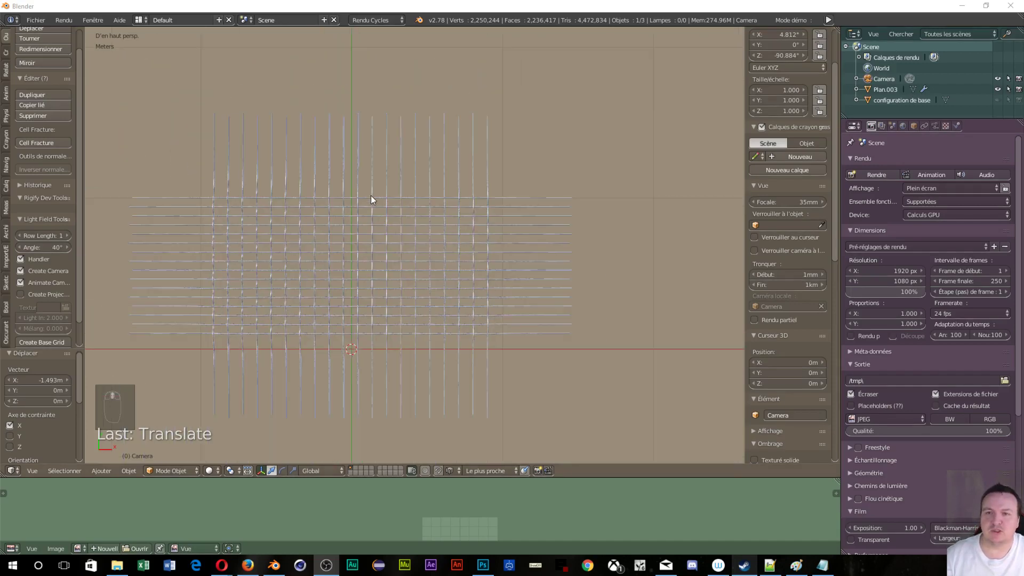
{"action": "middle_click", "coordinate": [321, 265]}
{"action": "middle_click", "coordinate": [441, 217]}
{"action": "middle_click", "coordinate": [402, 253]}
{"action": "left_click_drag", "start_coordinate": [321, 239], "coordinate": [373, 130]}
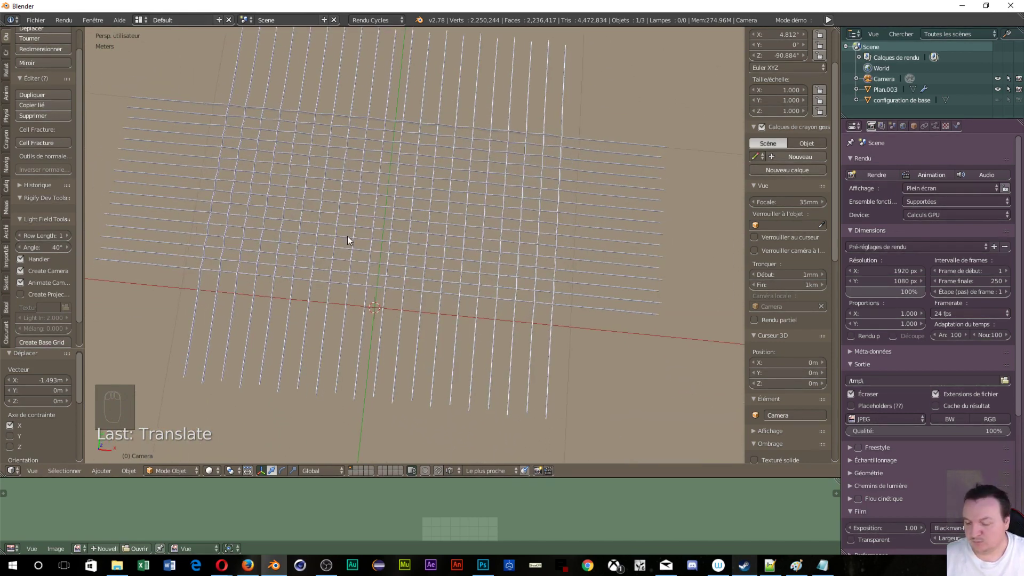
{"action": "key", "text": "KP_7"}
{"action": "key", "text": "KP_7"}
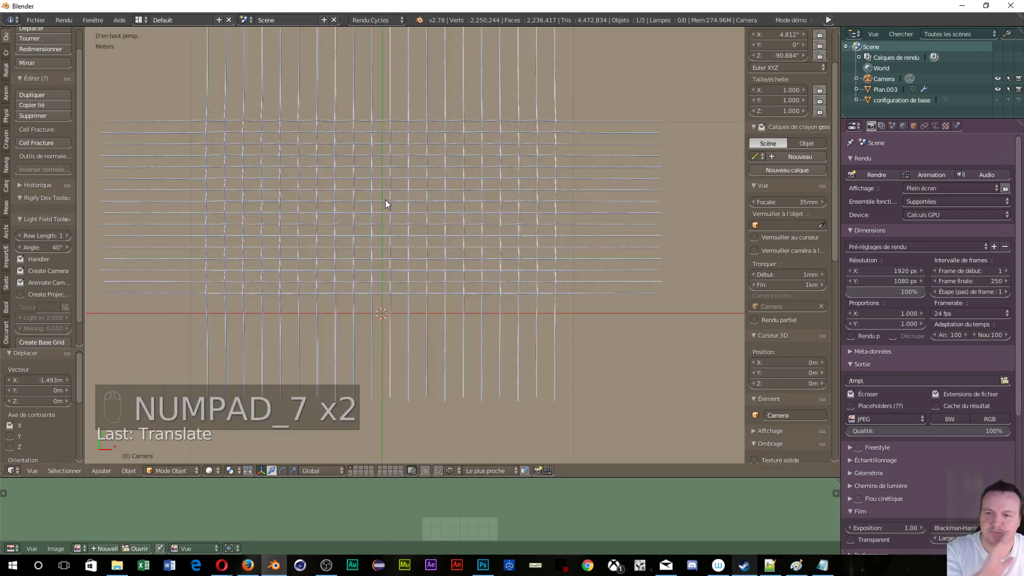
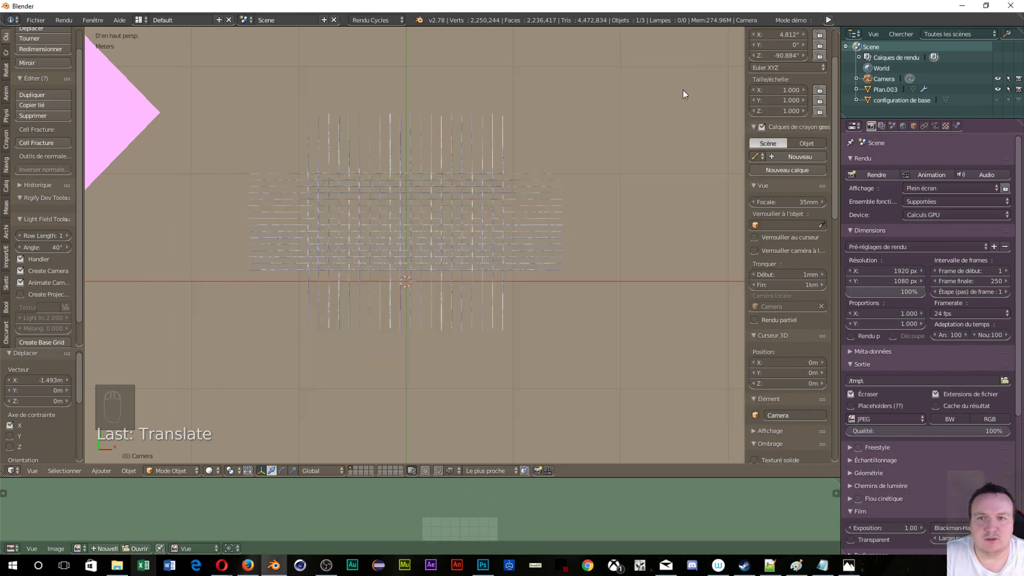
- Add the racket photo as a Top-axis background image, rotated 90°, size 4.2 m, offsets -0.70 and .600
{"action": "left_click_drag", "start_coordinate": [768, 320], "coordinate": [806, 246]}
{"action": "left_click_drag", "start_coordinate": [807, 246], "coordinate": [709, 223]}
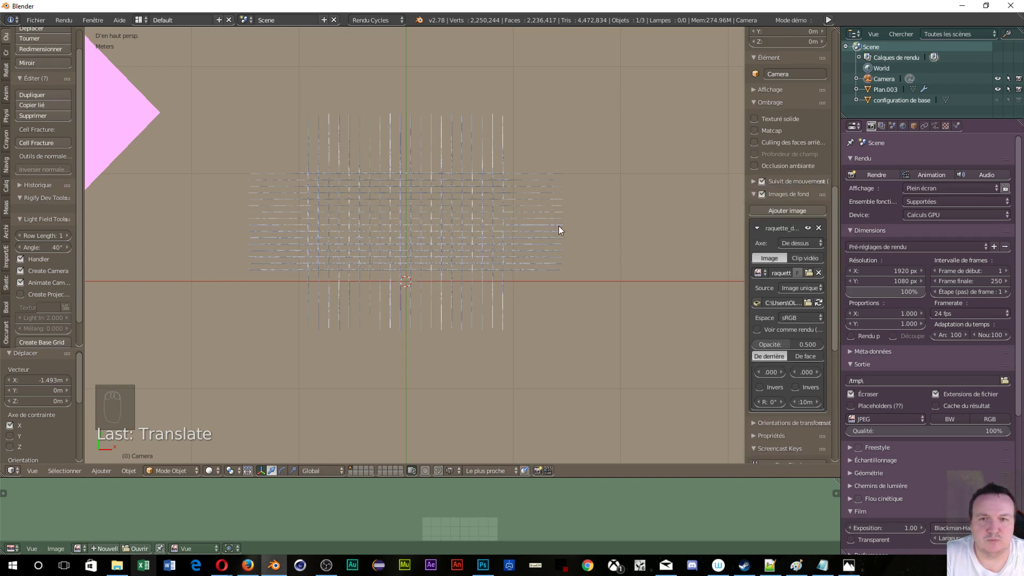
{"action": "key", "text": "KP_5"}
{"action": "left_click_drag", "start_coordinate": [443, 143], "coordinate": [776, 394]}
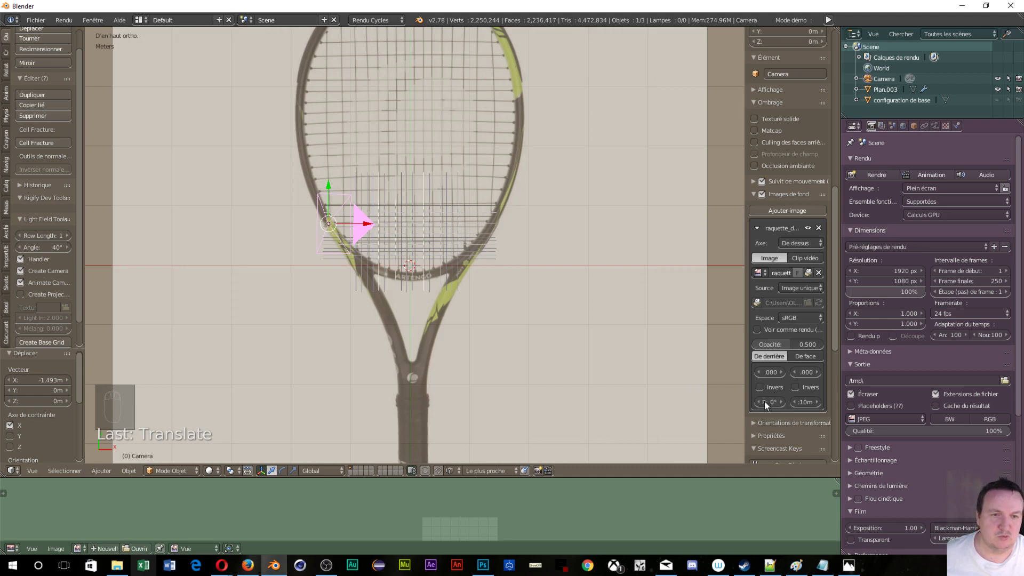
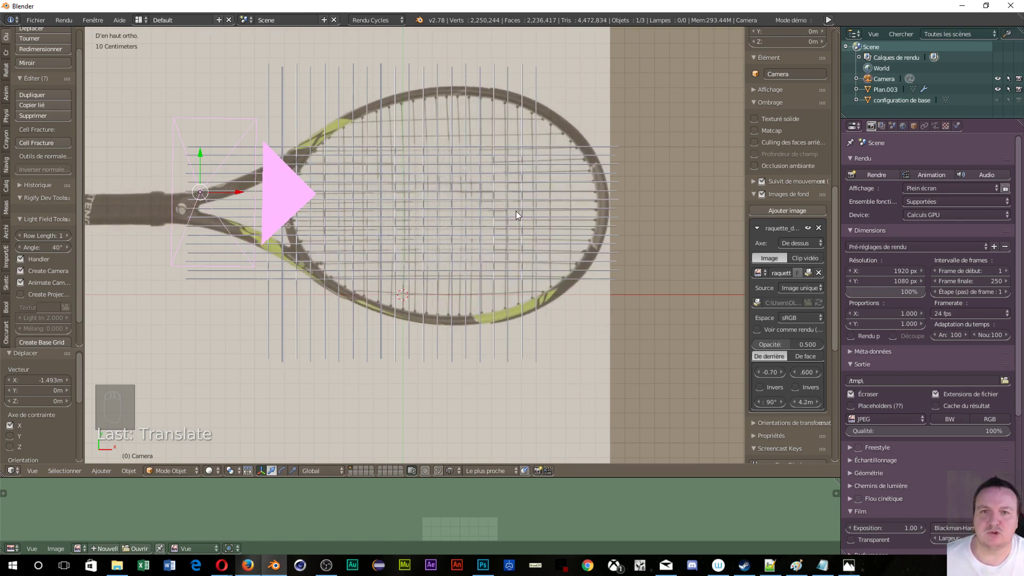
- Move and scale Plan.003 so the string grid covers the racket head in the photo
{"action": "left_click_drag", "start_coordinate": [507, 202], "coordinate": [561, 196]}
{"action": "key", "text": "g"}
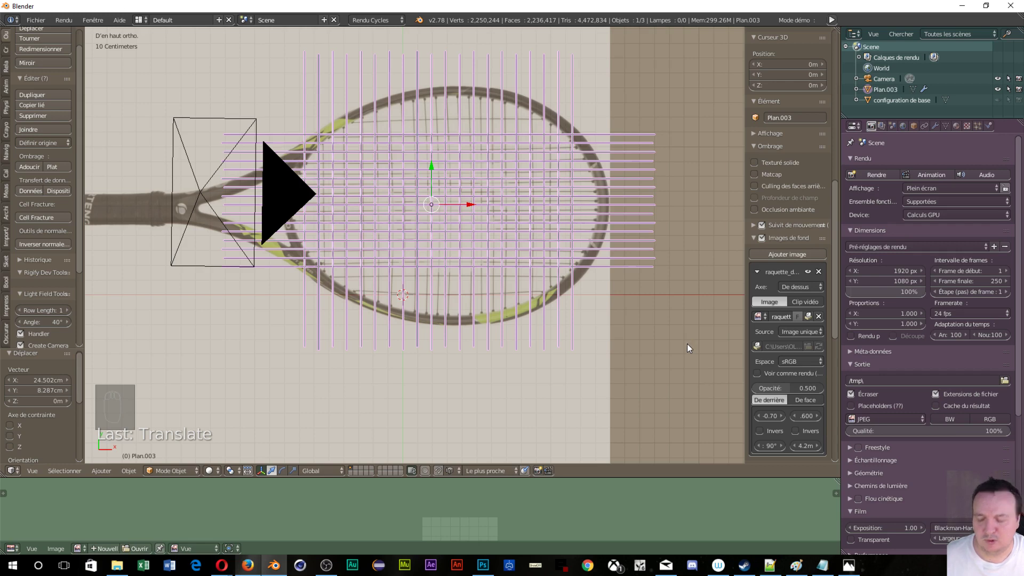
{"action": "key", "text": "s"}
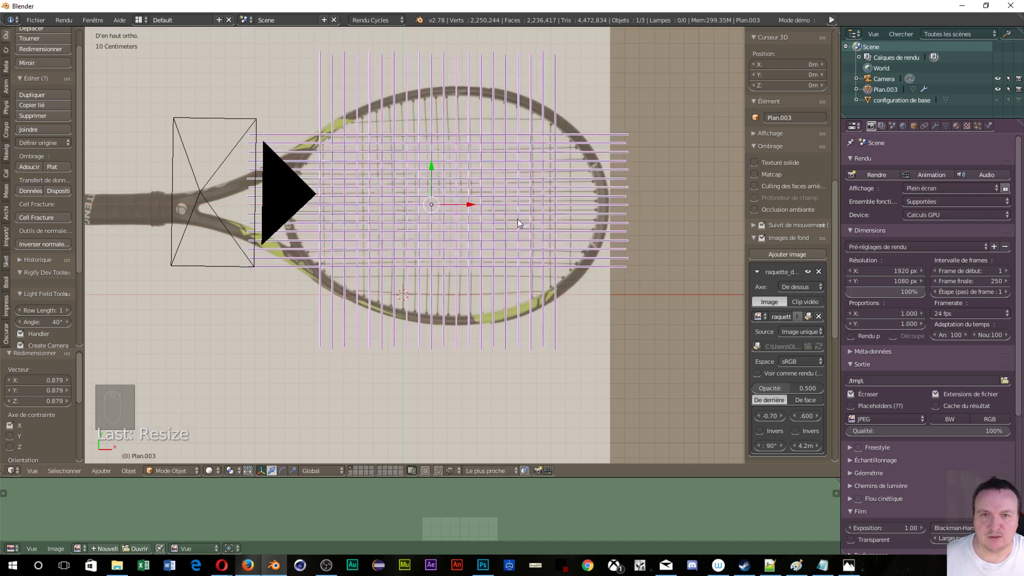
{"action": "left_click_drag", "start_coordinate": [463, 209], "coordinate": [472, 212]}
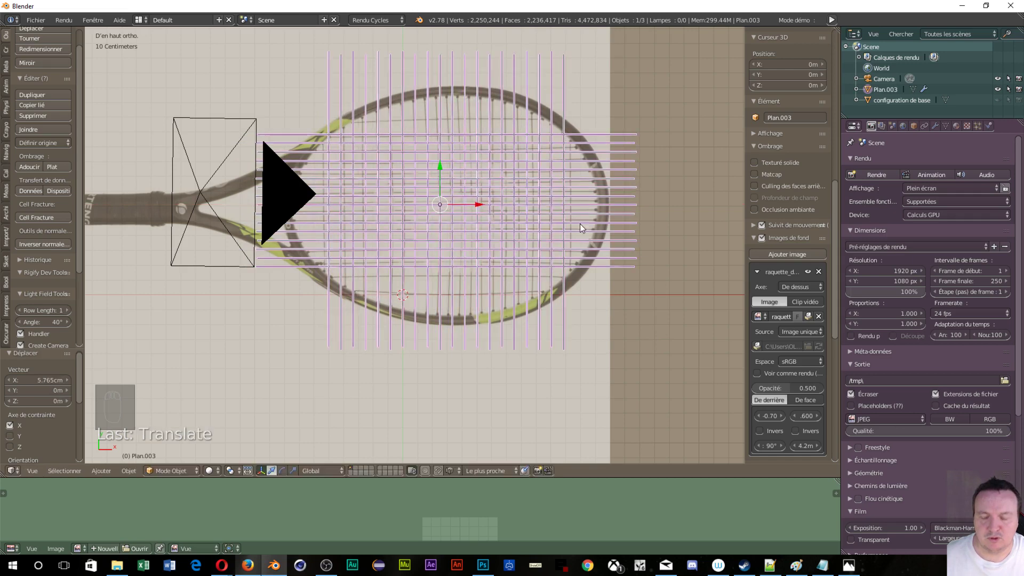
{"action": "key", "text": "s"}
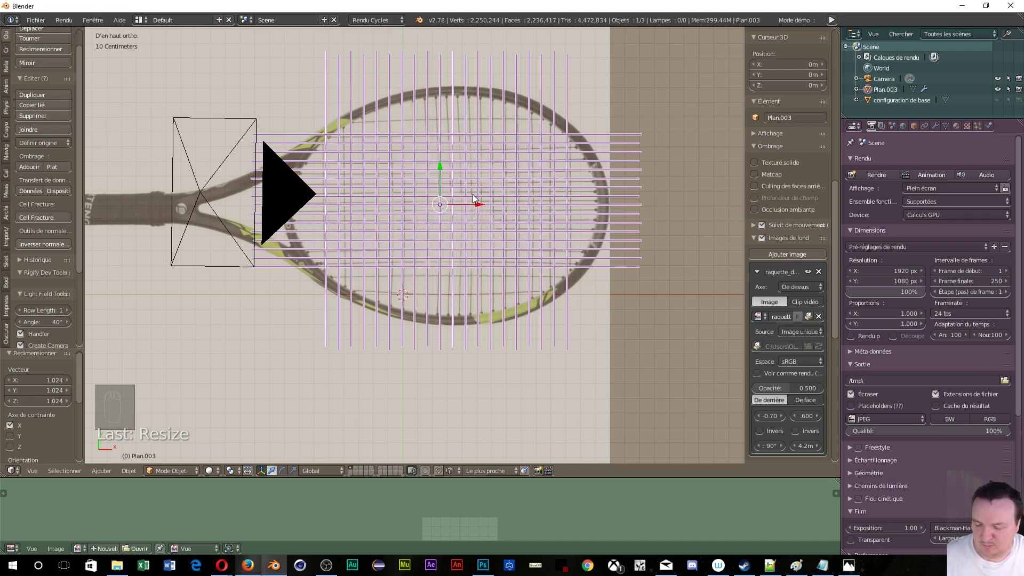
{"action": "key", "text": "g"}
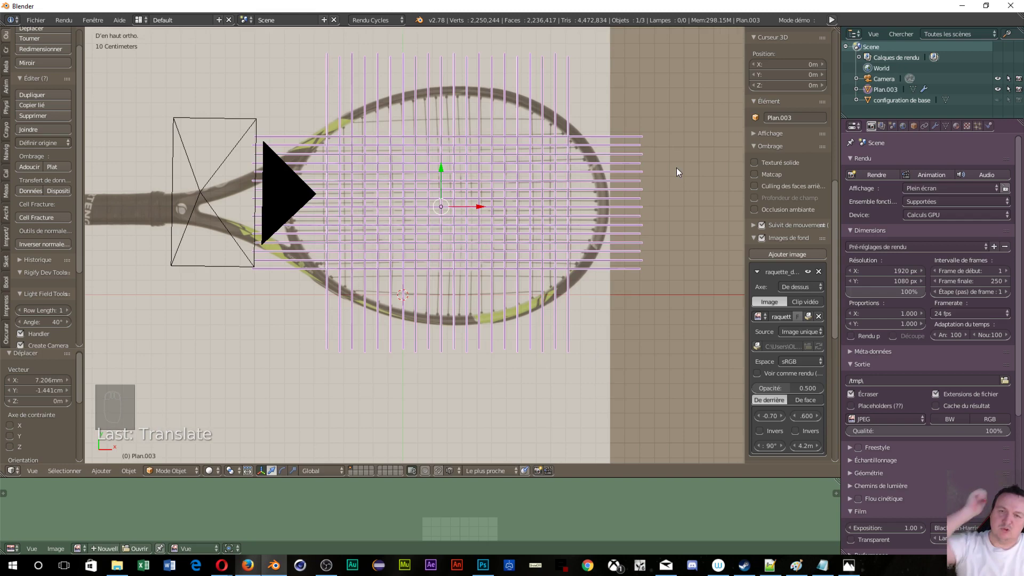
- Zoom in to check the grid against the frame edge, then bring the whole head back into view
{"action": "scroll", "scroll_direction": "up", "scroll_amount": 3}
{"action": "left_click_drag", "start_coordinate": [678, 171], "coordinate": [314, 321]}
{"action": "scroll", "scroll_direction": "down", "scroll_amount": 3}
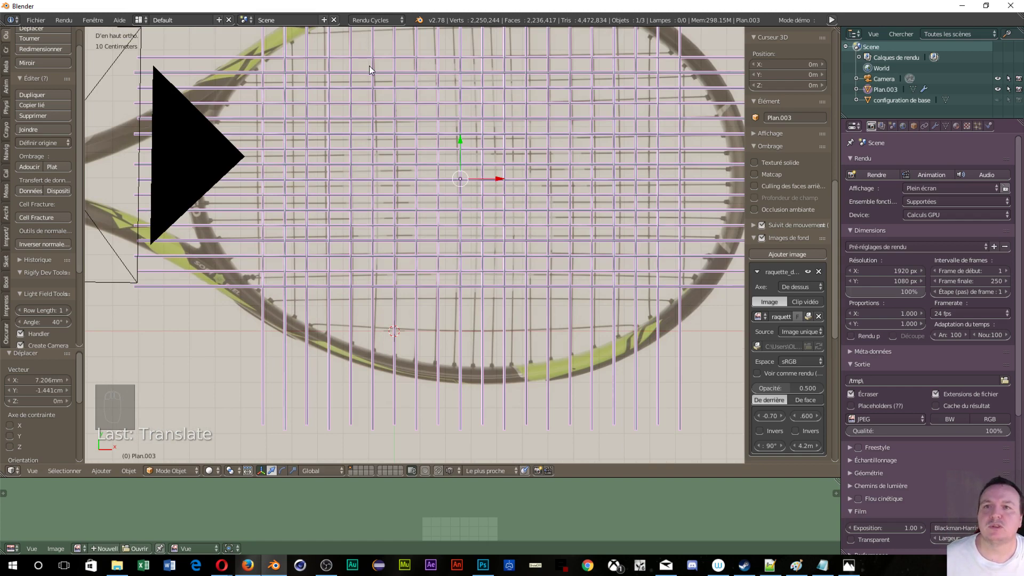
{"action": "left_click_drag", "start_coordinate": [371, 71], "coordinate": [431, 165]}
- Try duplicating one string line of the grid, then undo it and leave Edit Mode
{"action": "key", "text": "Tab"}
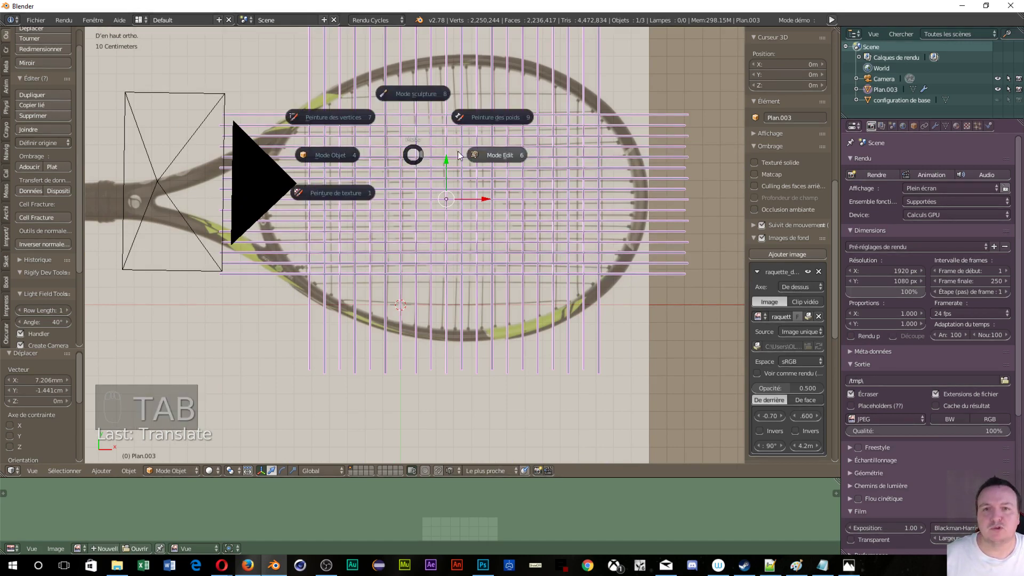
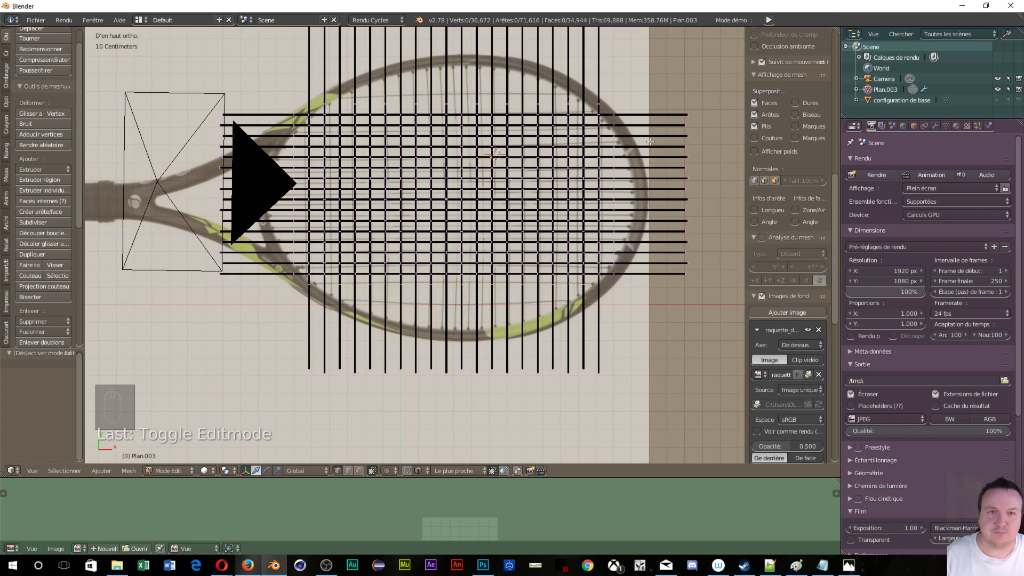
{"action": "key", "text": "l"}
{"action": "key", "text": "l"}
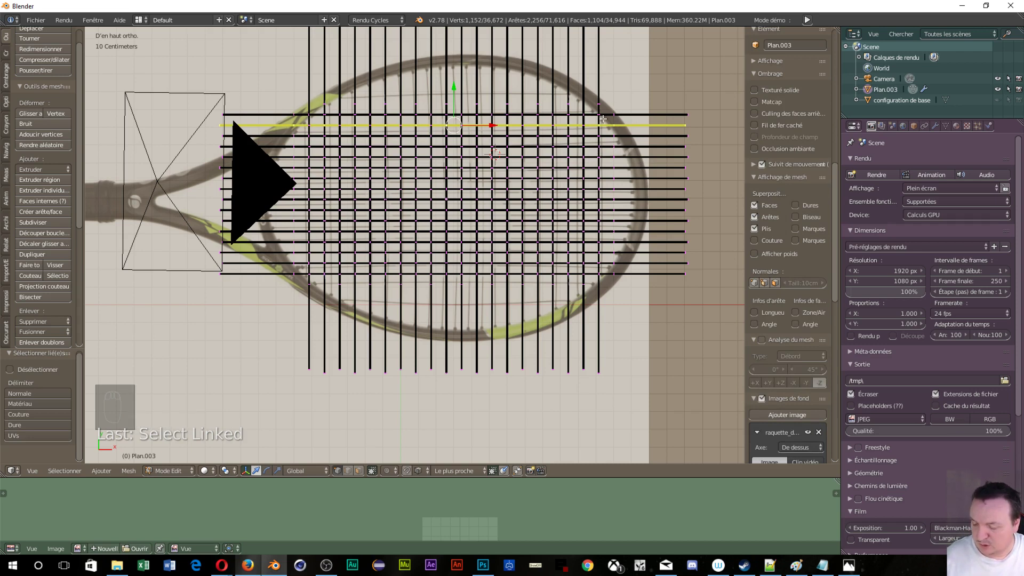
{"action": "key", "text": "shift+d"}
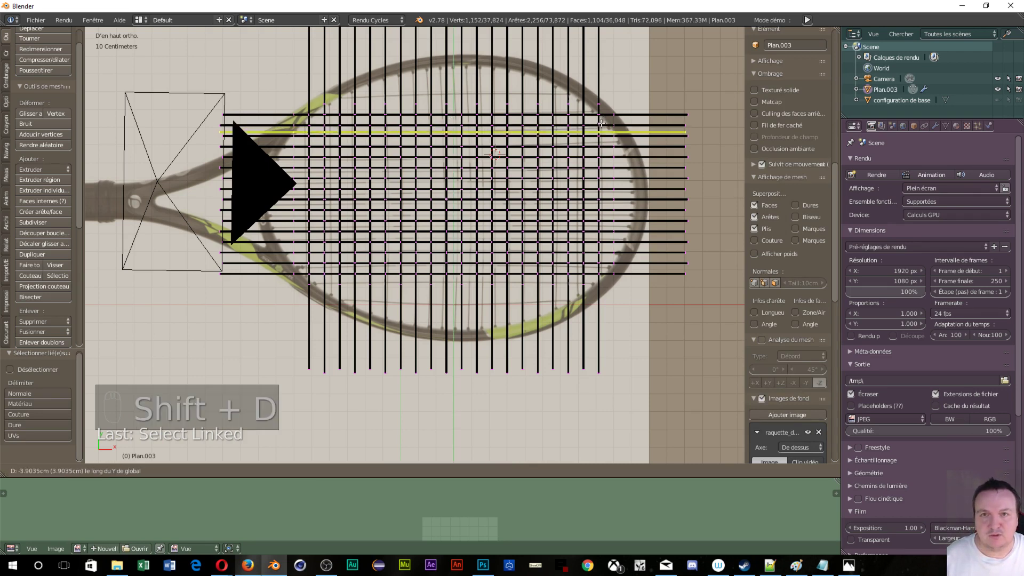
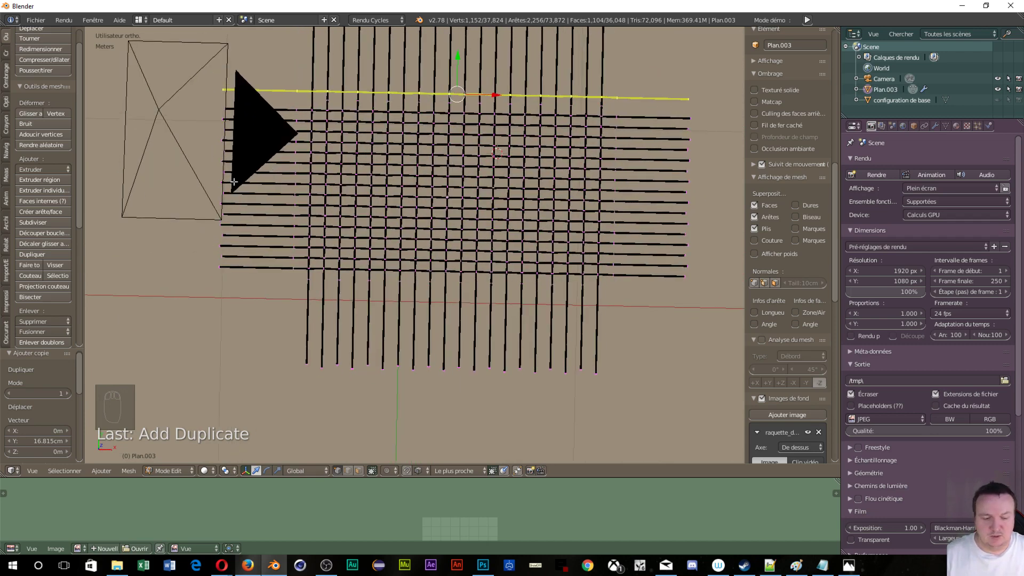
{"action": "key", "text": "KP_7"}
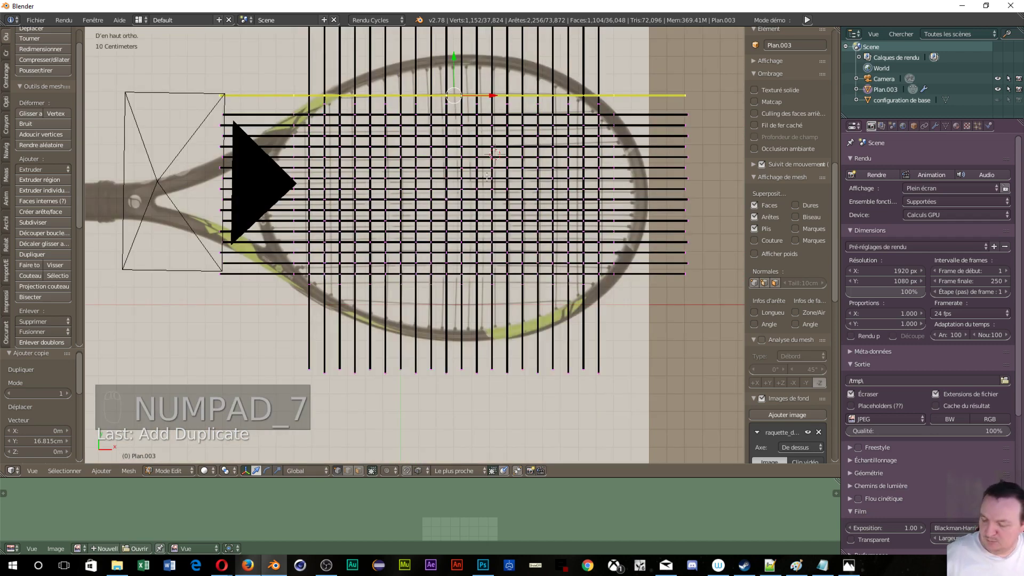
{"action": "key", "text": "ctrl+z"}
{"action": "key", "text": "ctrl+z"}
{"action": "key", "text": "Tab"}
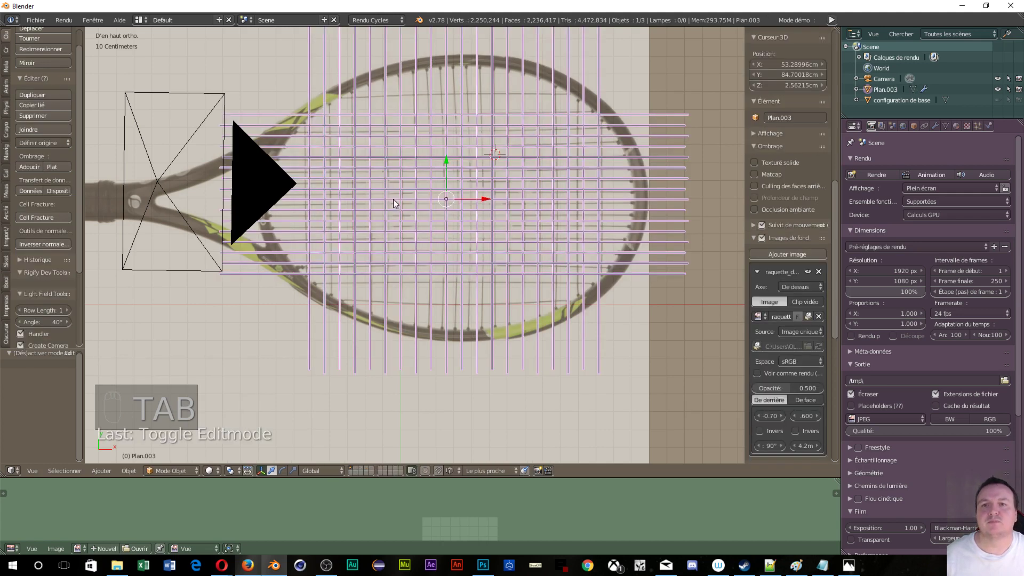
- Pan to the racket's throat and place the 3D cursor where the frame joins the handle
{"action": "left_click_drag", "start_coordinate": [256, 214], "coordinate": [339, 199]}
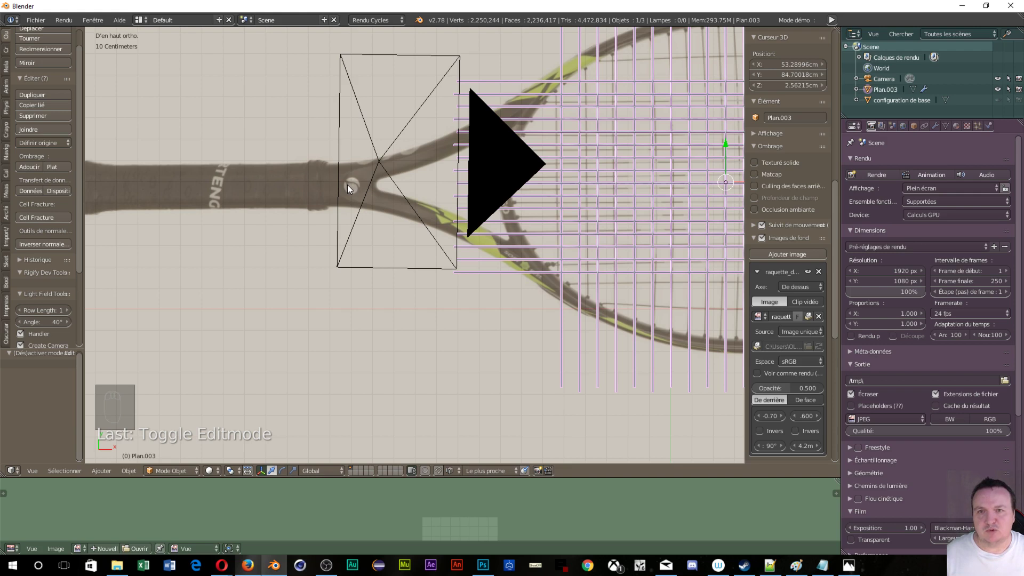
{"action": "left_click_drag", "start_coordinate": [351, 188], "coordinate": [416, 220]}
- Add a cube at the throat cursor and enter Edit Mode in face select
{"action": "key", "text": "shift+a"}
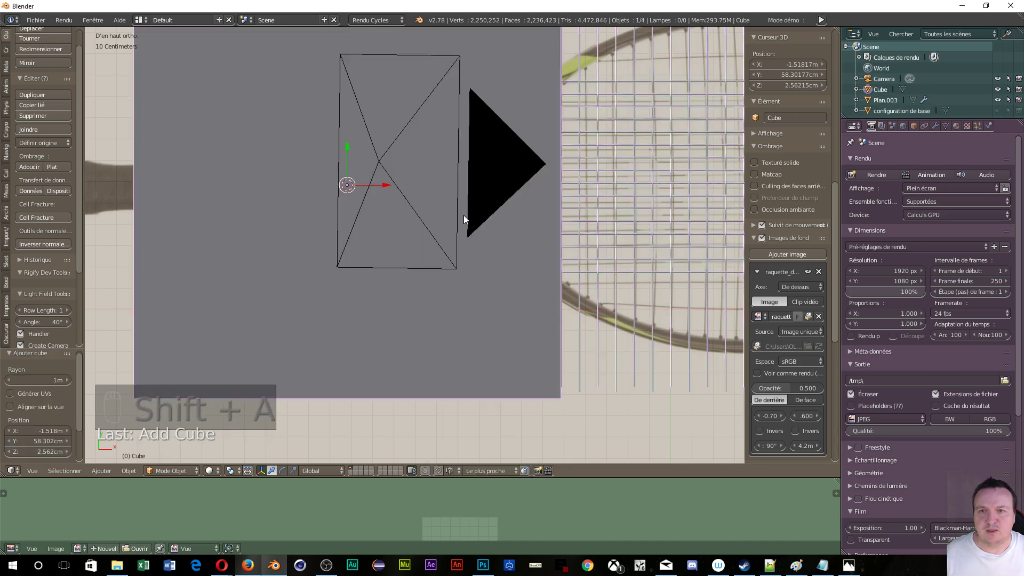
{"action": "left_click_drag", "start_coordinate": [211, 476], "coordinate": [227, 420]}
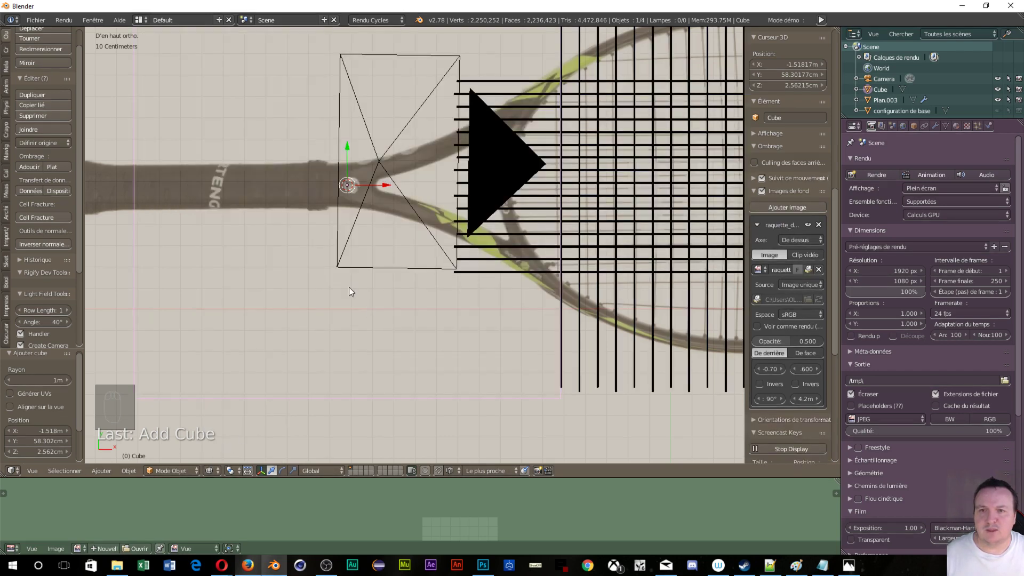
{"action": "key", "text": "Tab"}
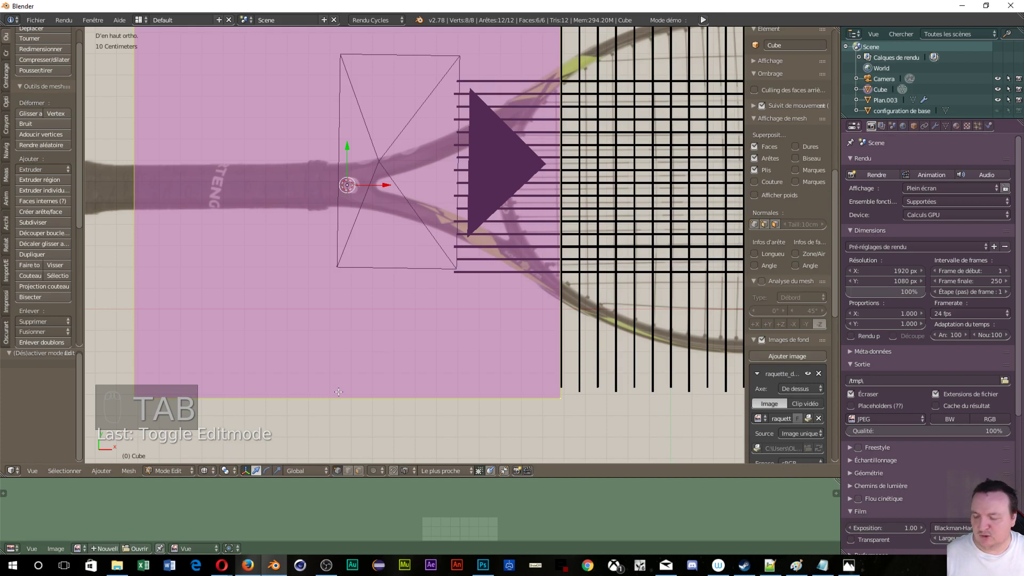
{"action": "key", "text": "ctrl+Tab"}
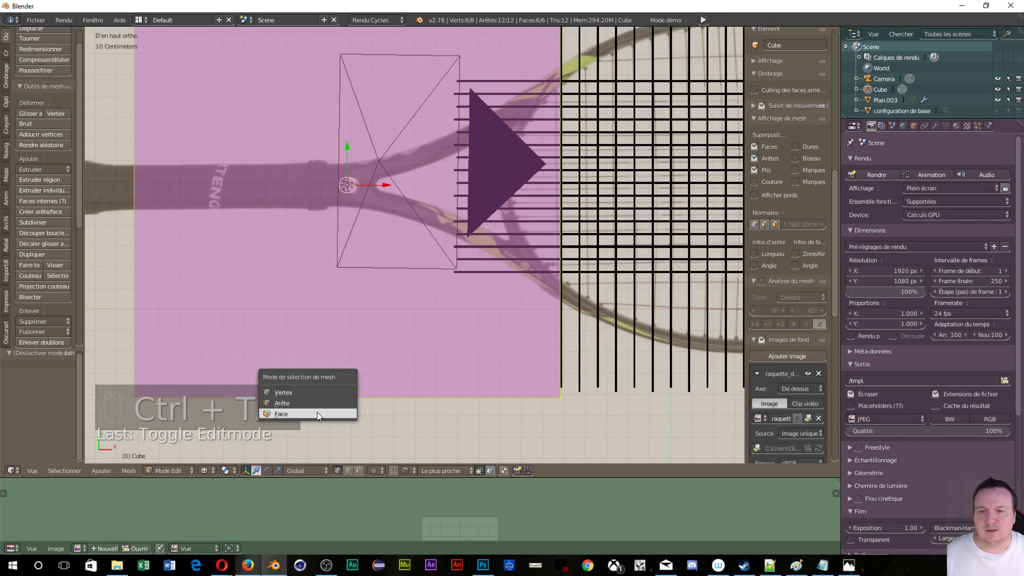
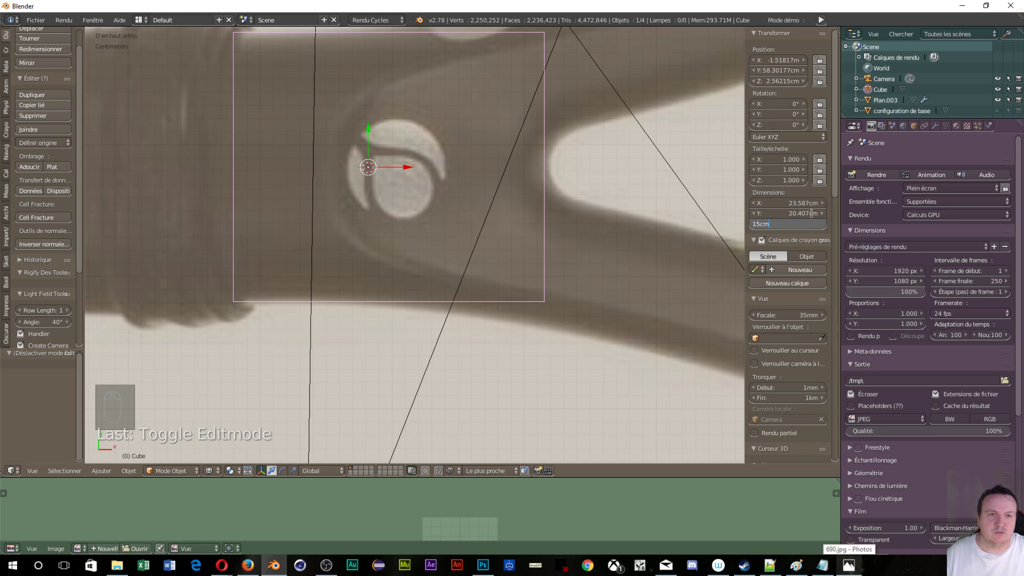
- Orbit to check the 23.6 × 20.4 × 15 cm block's thickness, then return to Top ortho
{"action": "left_click_drag", "start_coordinate": [323, 225], "coordinate": [374, 219]}
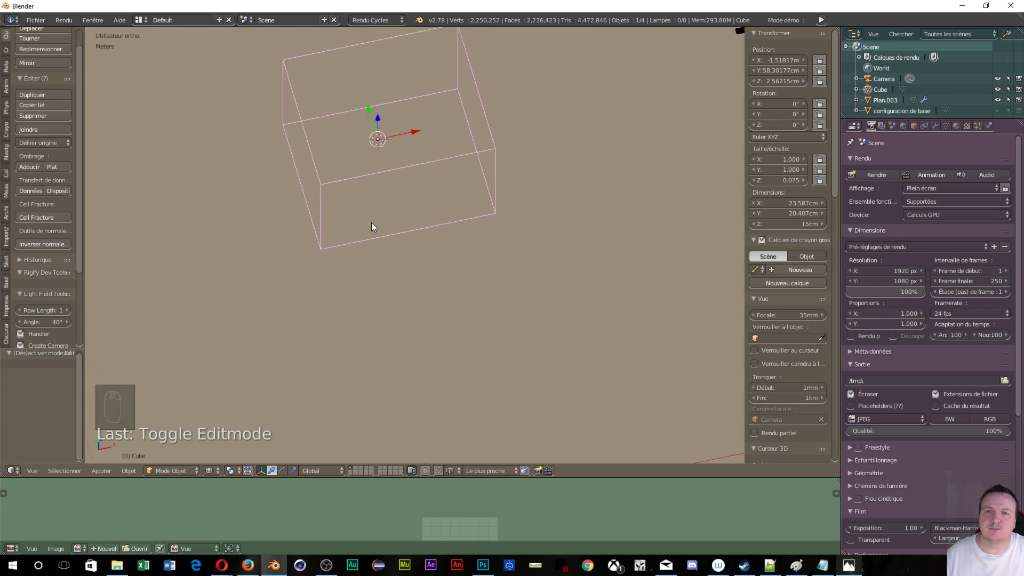
{"action": "key", "text": "KP_7"}
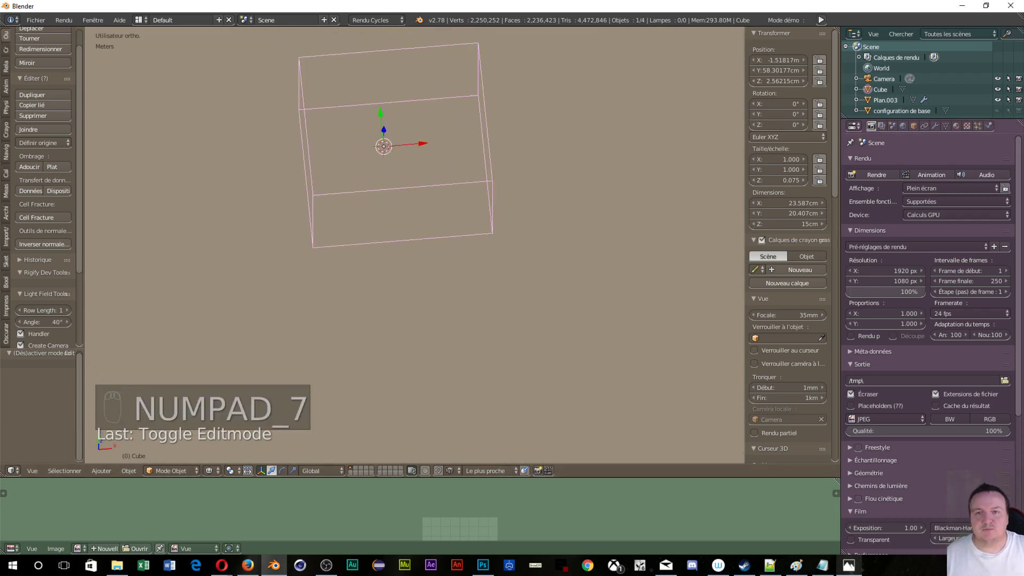
{"action": "key", "text": "KP_7"}
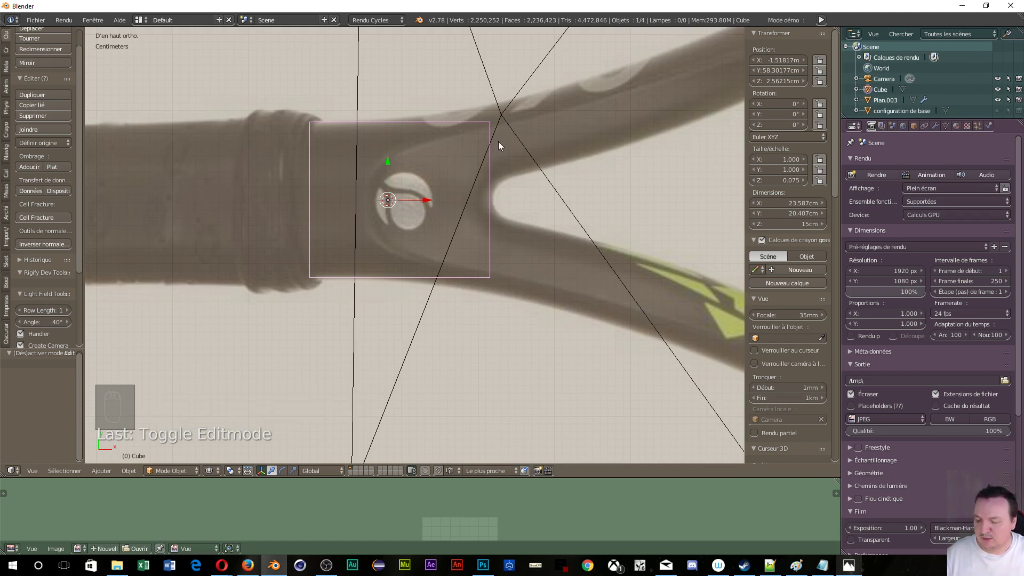
- Add a horizontal edge loop across the handle plane and squeeze the loops together along Y
{"action": "key", "text": "Tab"}
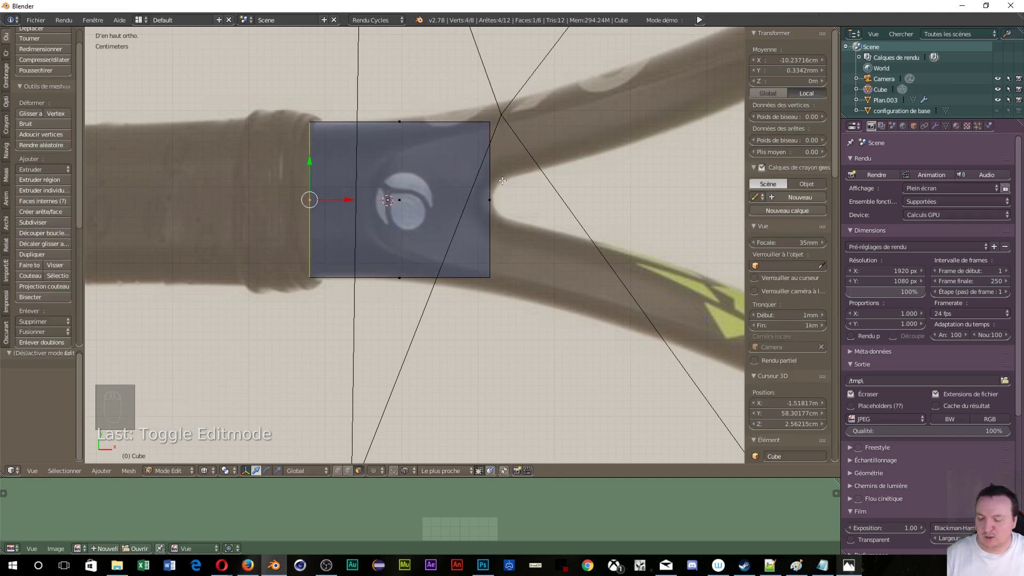
{"action": "key", "text": "ctrl+r"}
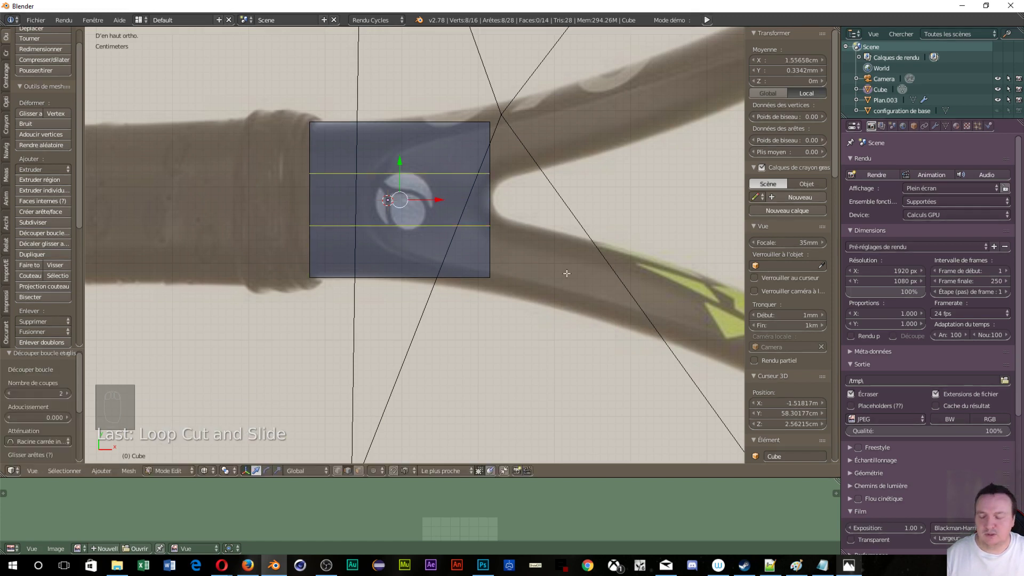
{"action": "key", "text": "s"}
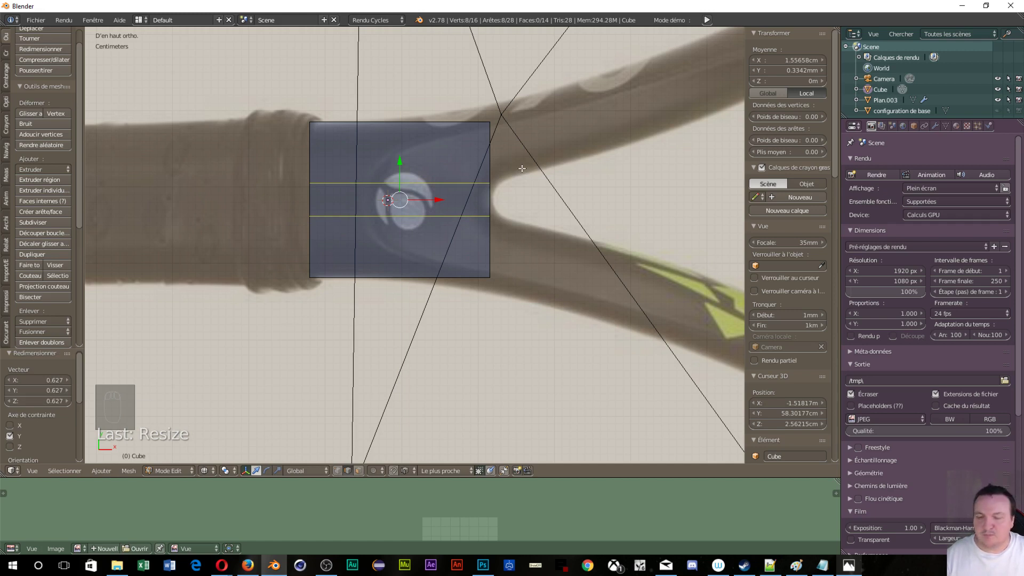
{"action": "key", "text": "ctrl+Tab"}
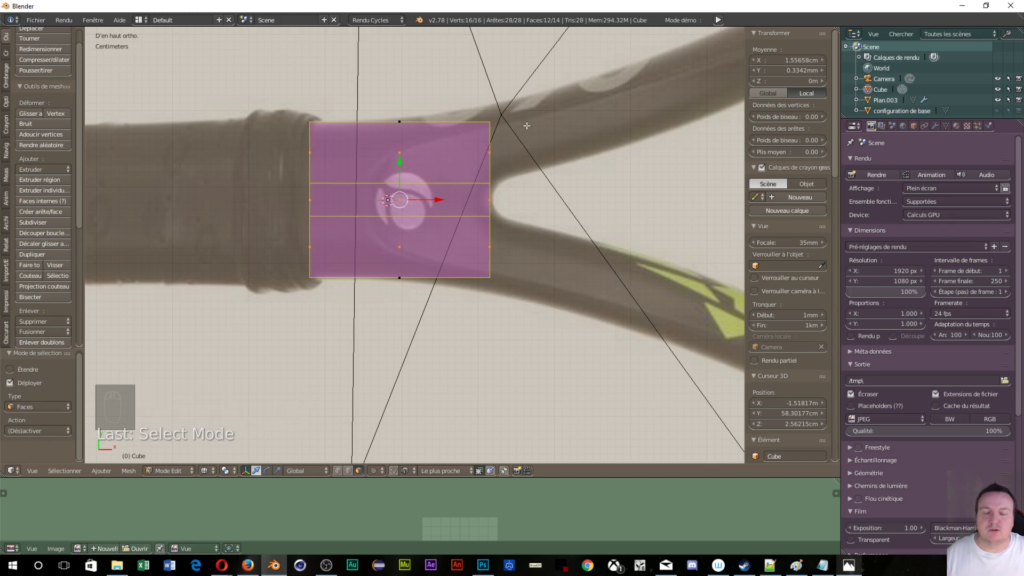
{"action": "key", "text": "ctrl+Tab"}
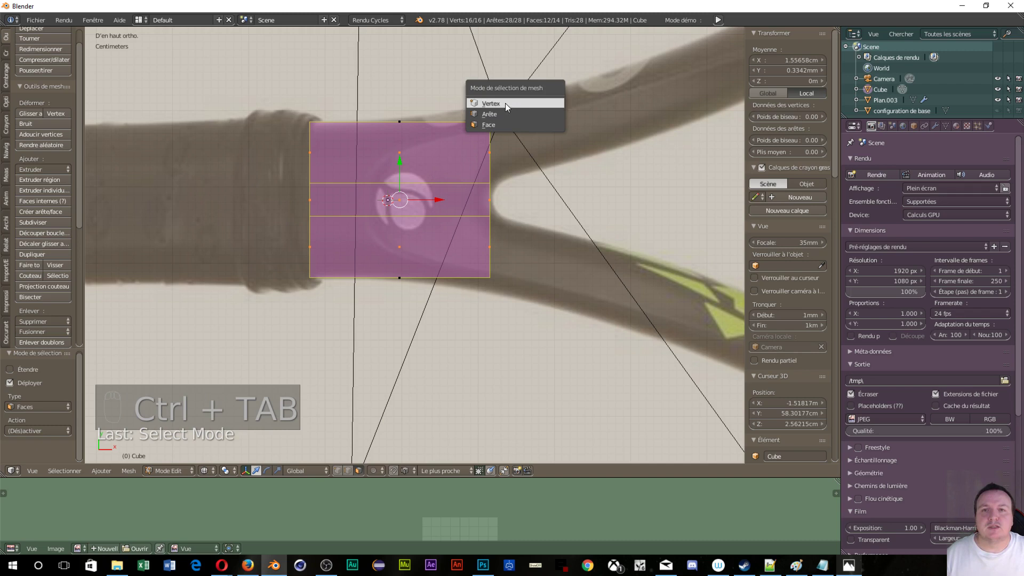
{"action": "key", "text": "a"}
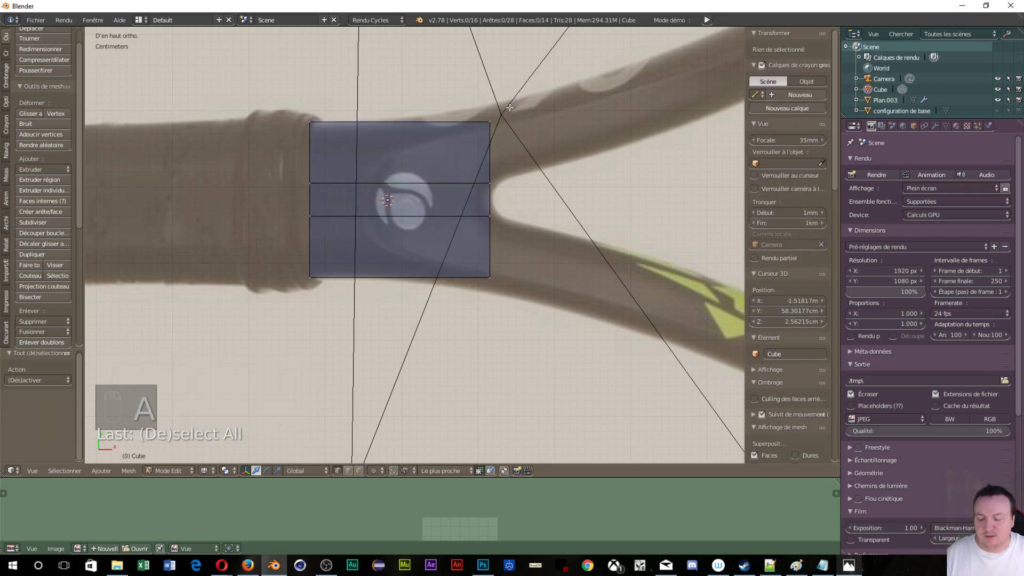
- Stretch the right-edge vertices taller to match the throat and add a vertical loop near that end
{"action": "key", "text": "c"}
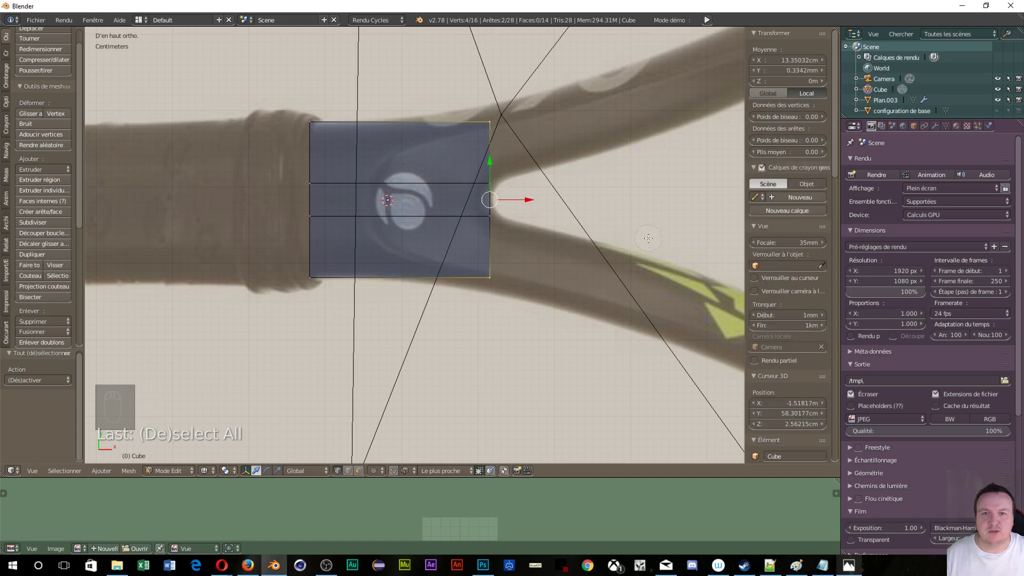
{"action": "key", "text": "s"}
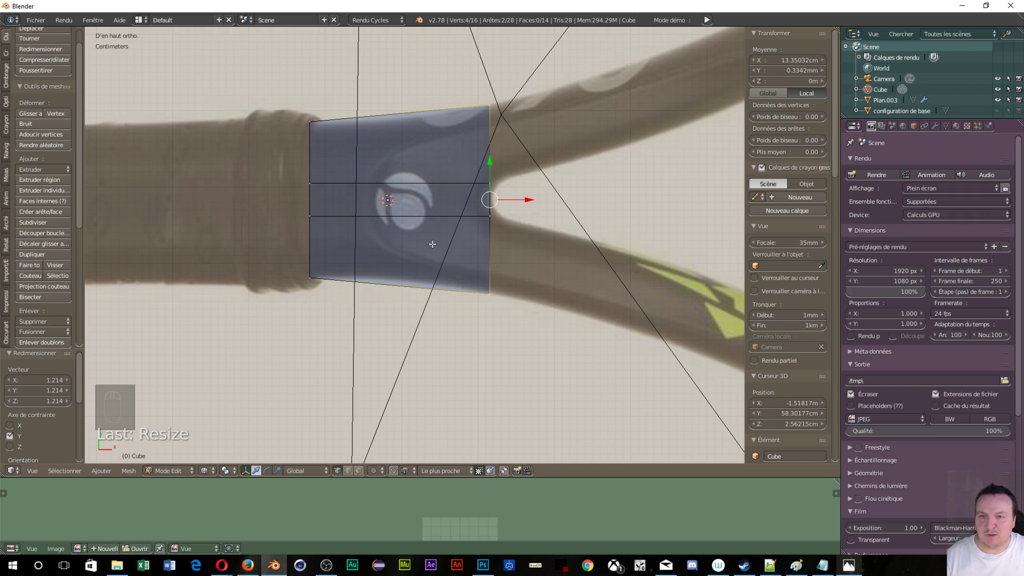
{"action": "key", "text": "ctrl+r"}
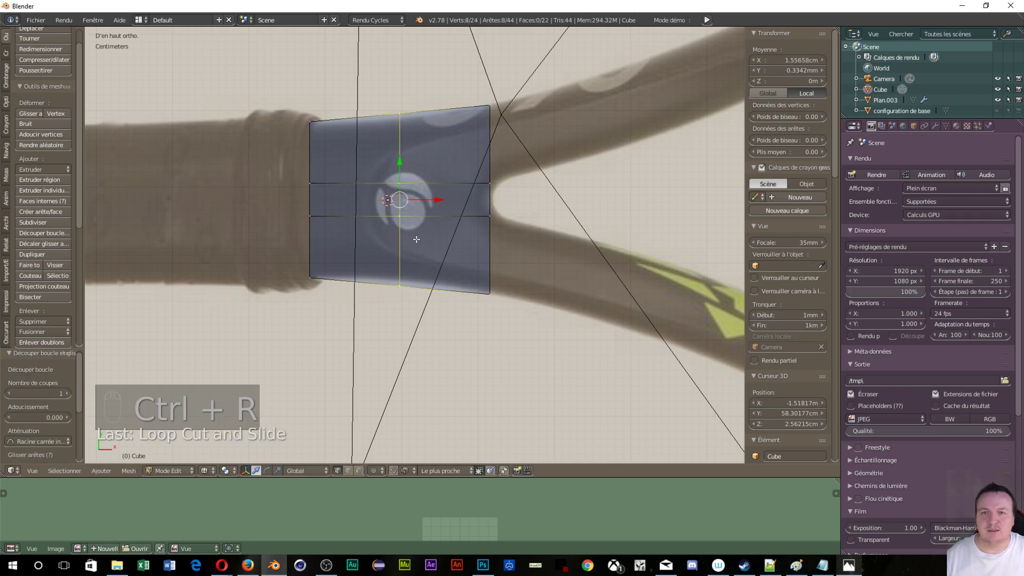
{"action": "key", "text": "s"}
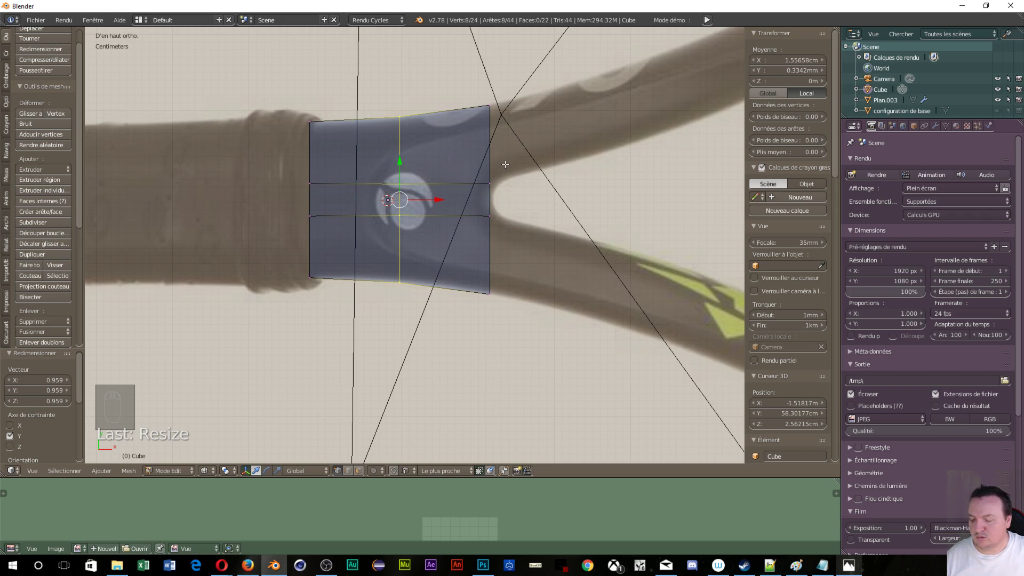
{"action": "key", "text": "ctrl+Tab"}
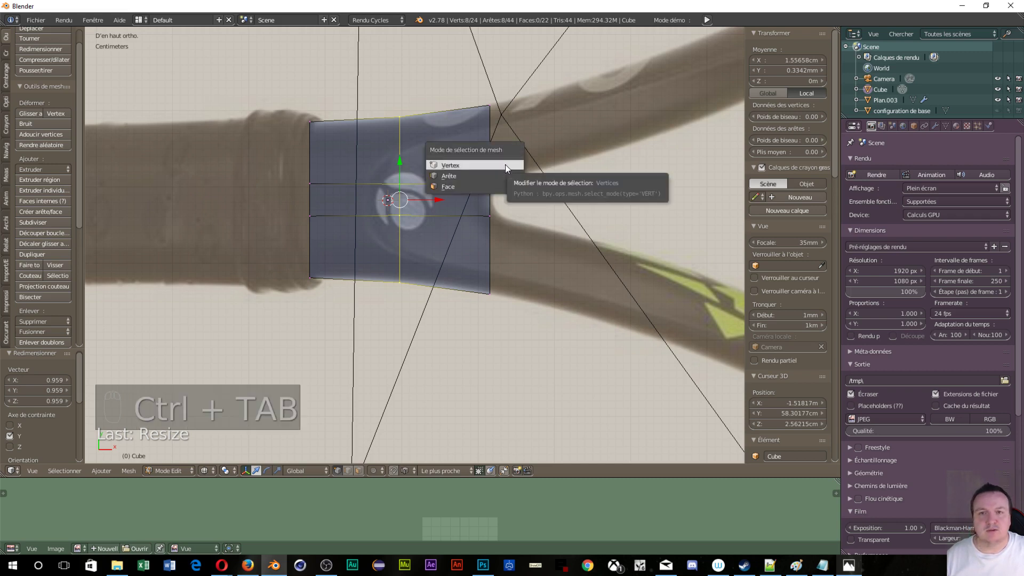
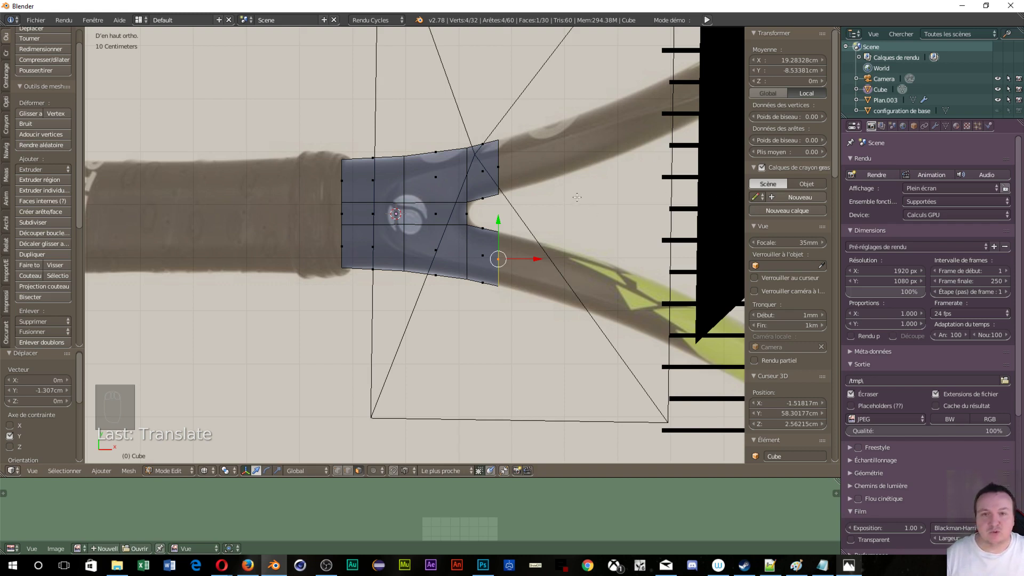
- Hide the camera object, reselect the Cube and return to Edit Mode
{"action": "key", "text": "Tab"}
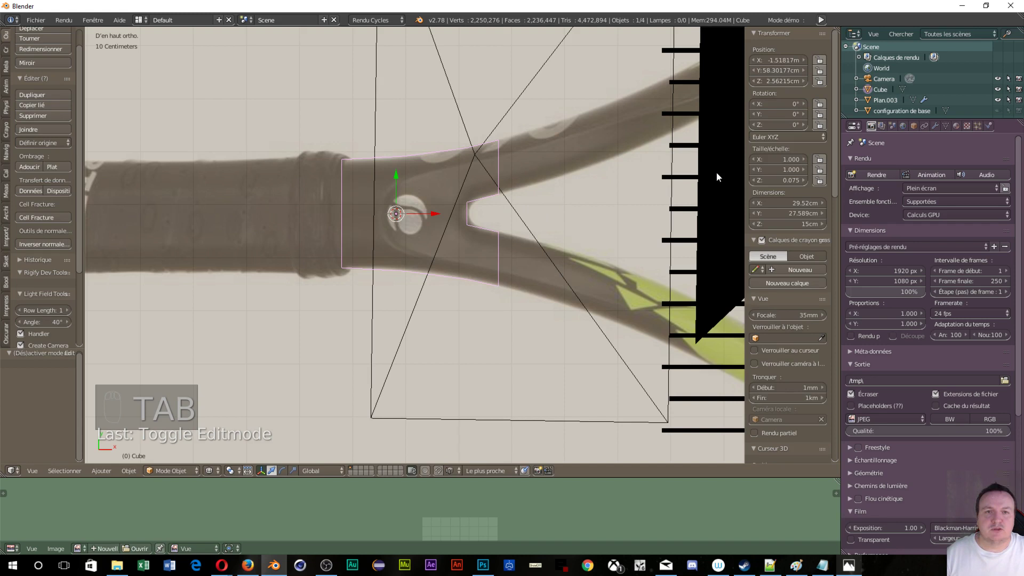
{"action": "right_click", "coordinate": [690, 201]}
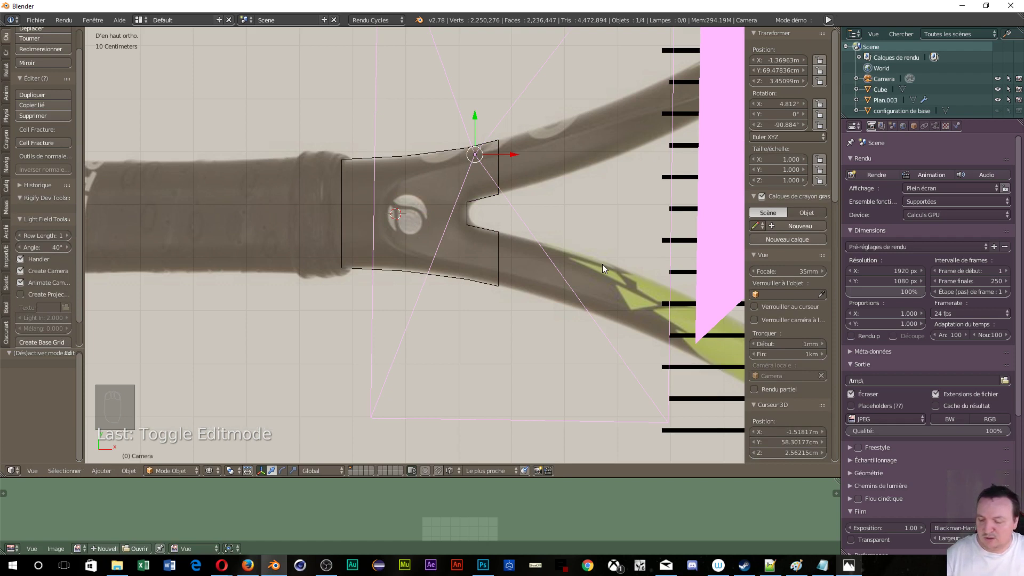
{"action": "key", "text": "h"}
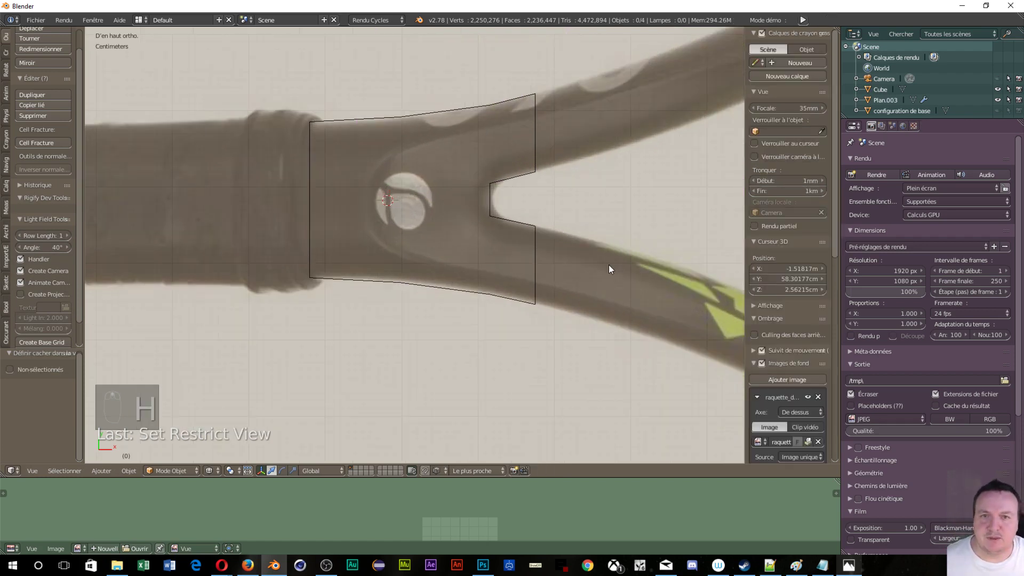
{"action": "left_click_drag", "start_coordinate": [473, 106], "coordinate": [553, 104]}
{"action": "key", "text": "Tab"}
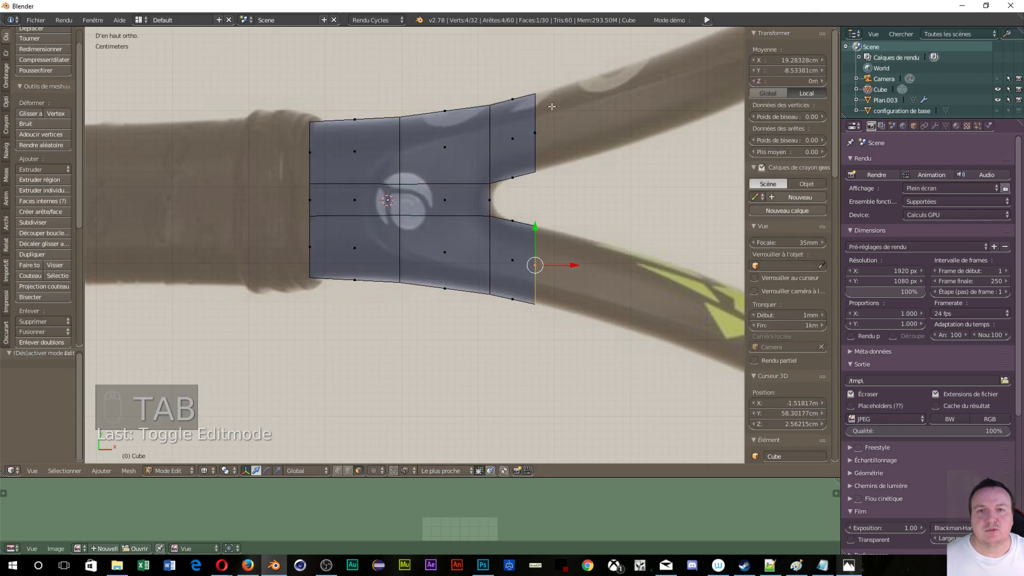
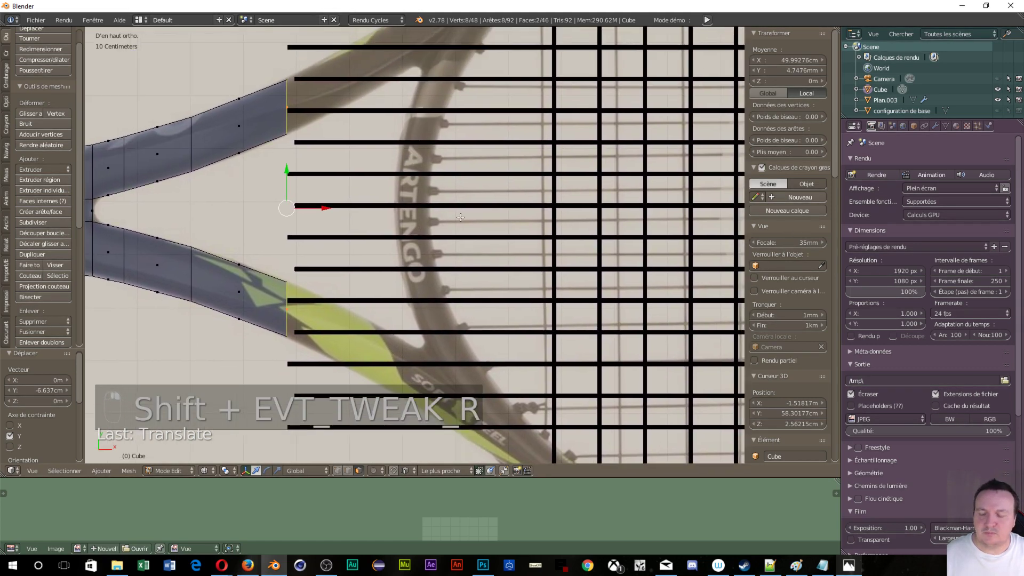
- Extrude the strip's end edge one more segment along the racket head curve
{"action": "key", "text": "e"}
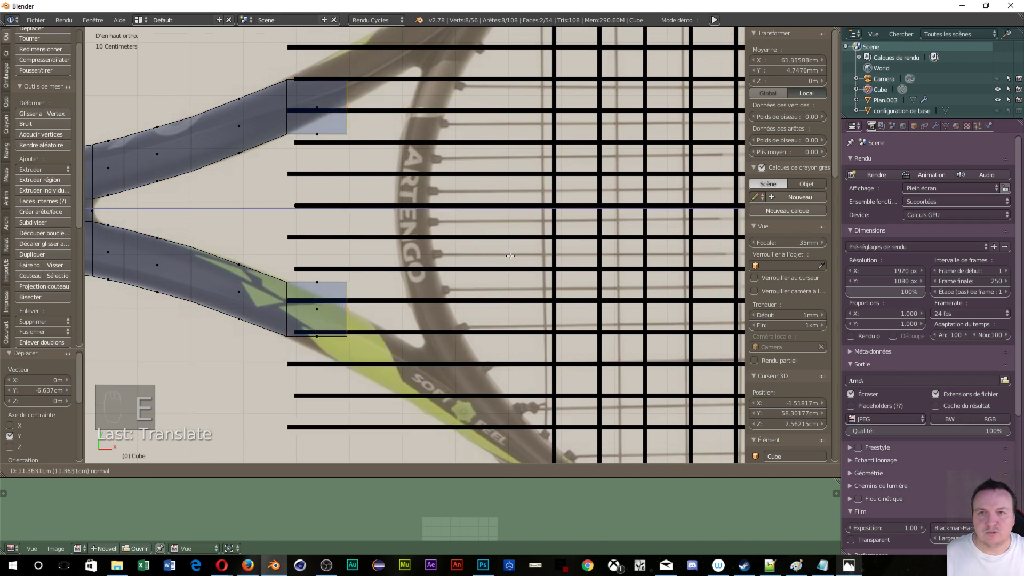
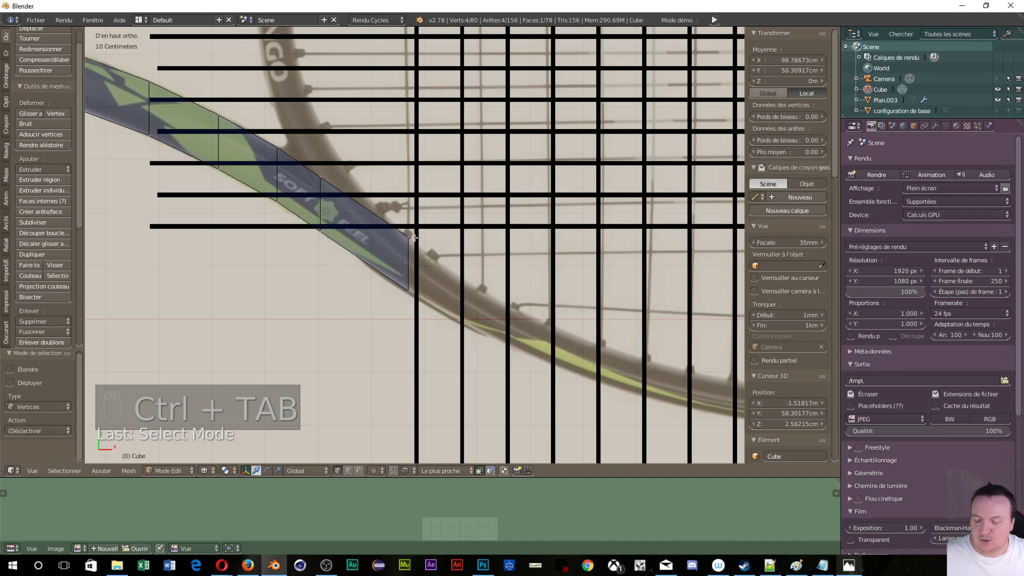
- Select the strip's tip vertex pair and nudge it onto the frame outline, ending in face select
{"action": "key", "text": "a"}
{"action": "key", "text": "a"}
{"action": "key", "text": "a"}
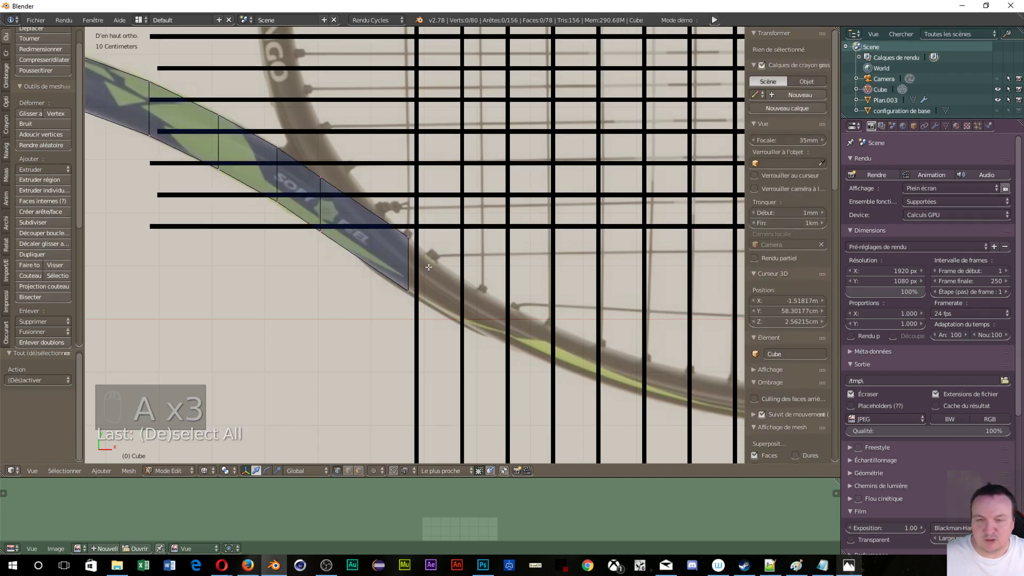
{"action": "key", "text": "c"}
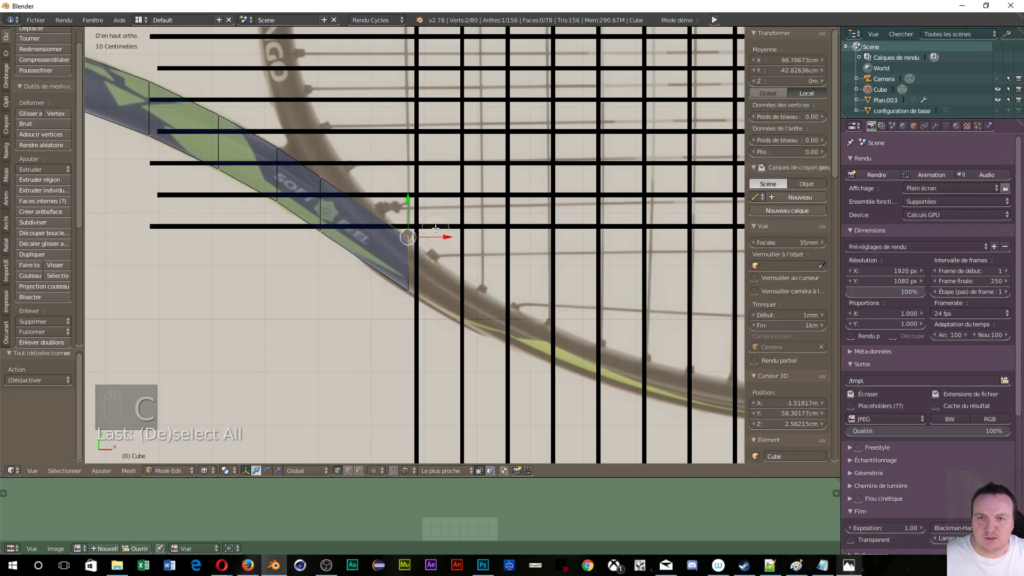
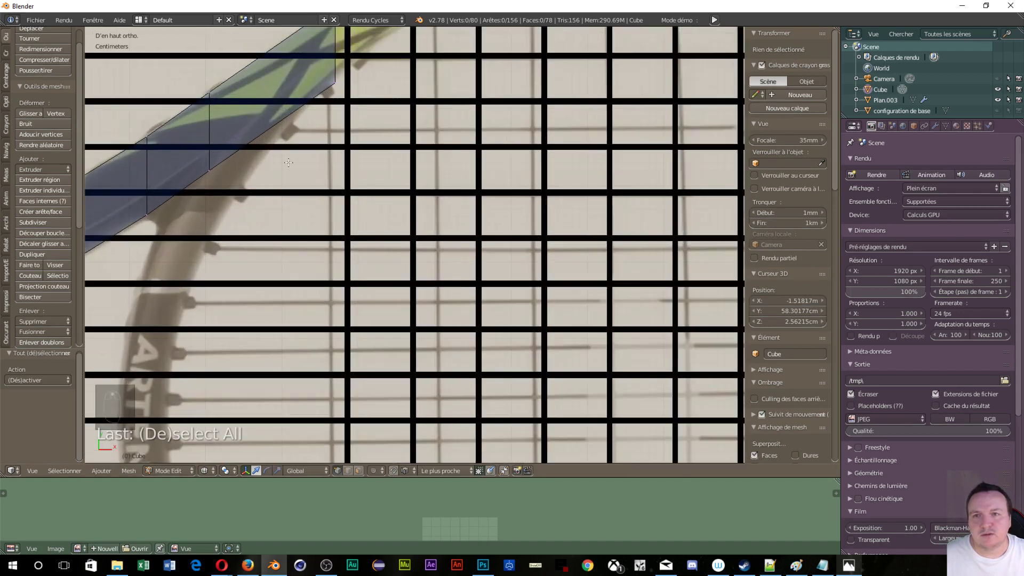
{"action": "key", "text": "a"}
{"action": "key", "text": "a"}
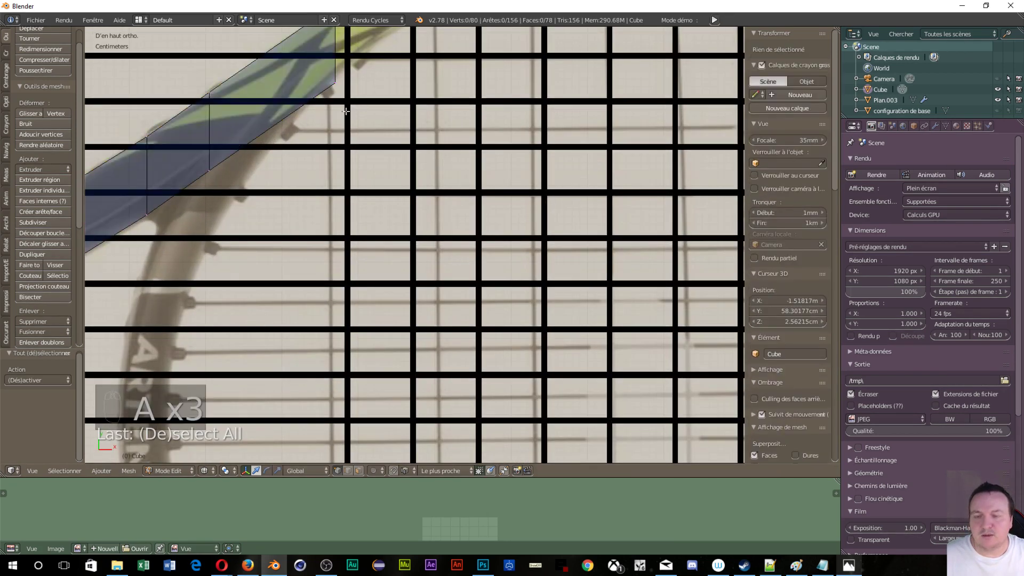
{"action": "key", "text": "c"}
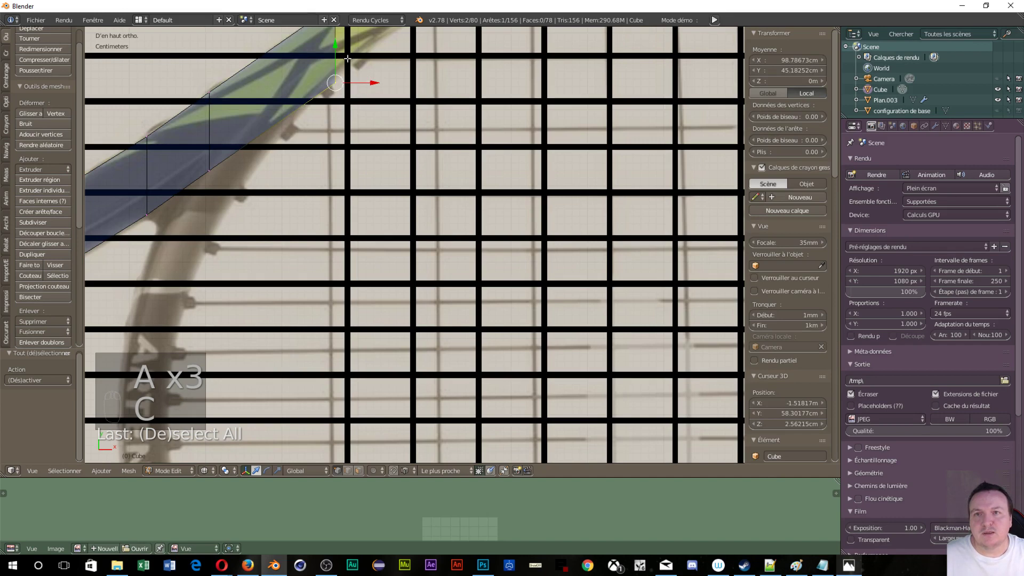
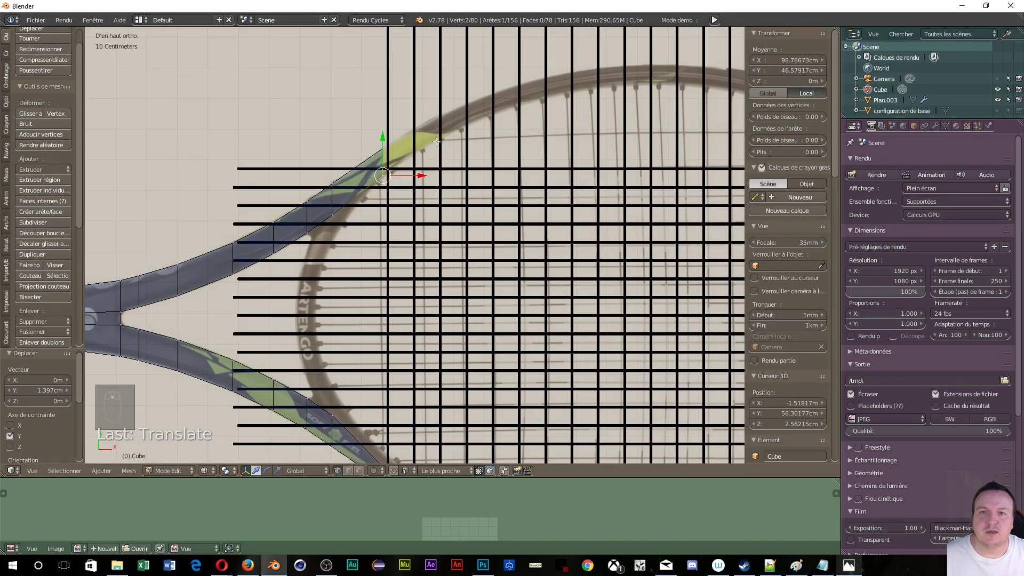
{"action": "key", "text": "ctrl+Tab"}
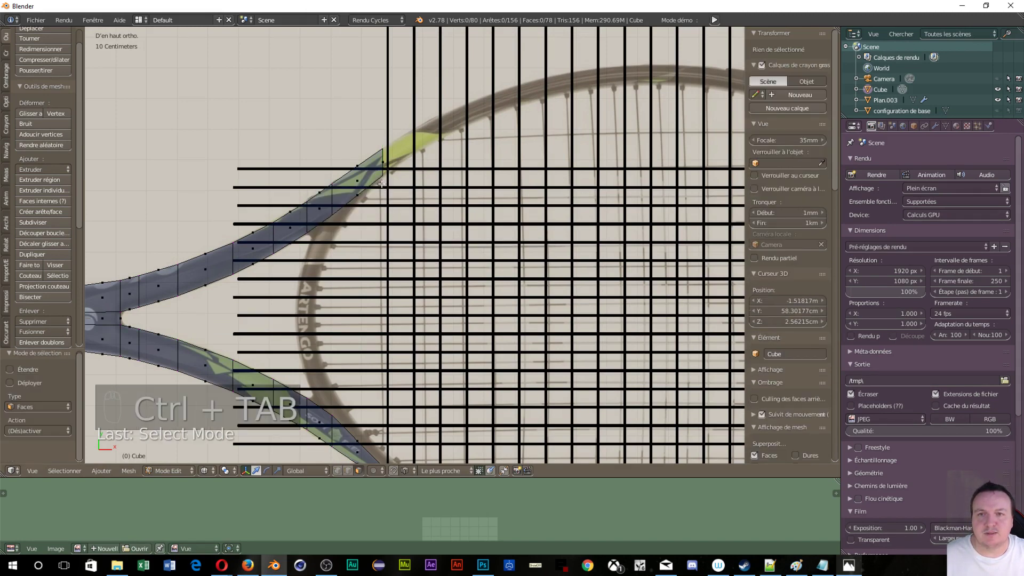
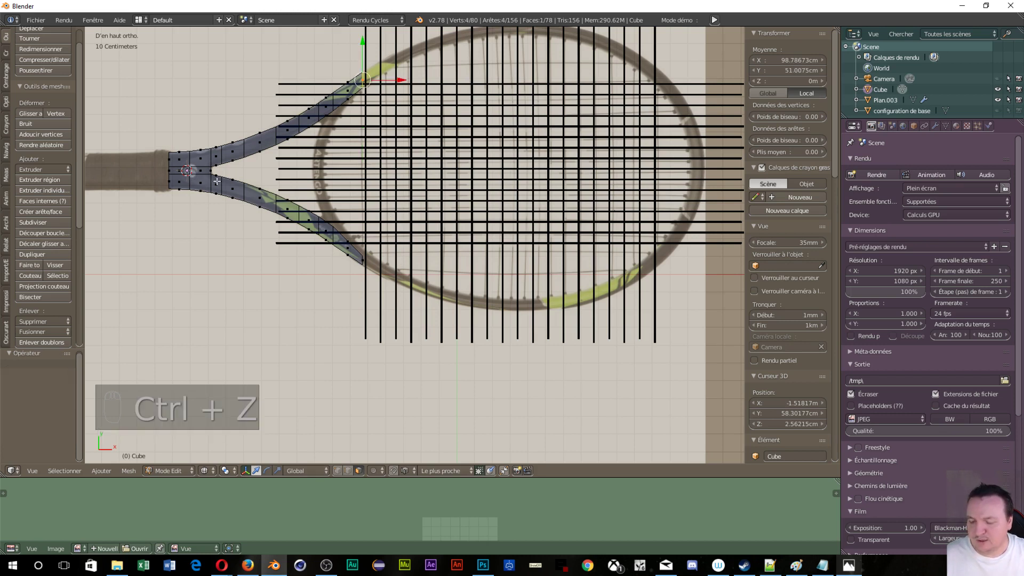
- Add an edge loop across the strip, box-select the unwanted vertices and delete them (X > Vertices)
{"action": "key", "text": "ctrl+r"}
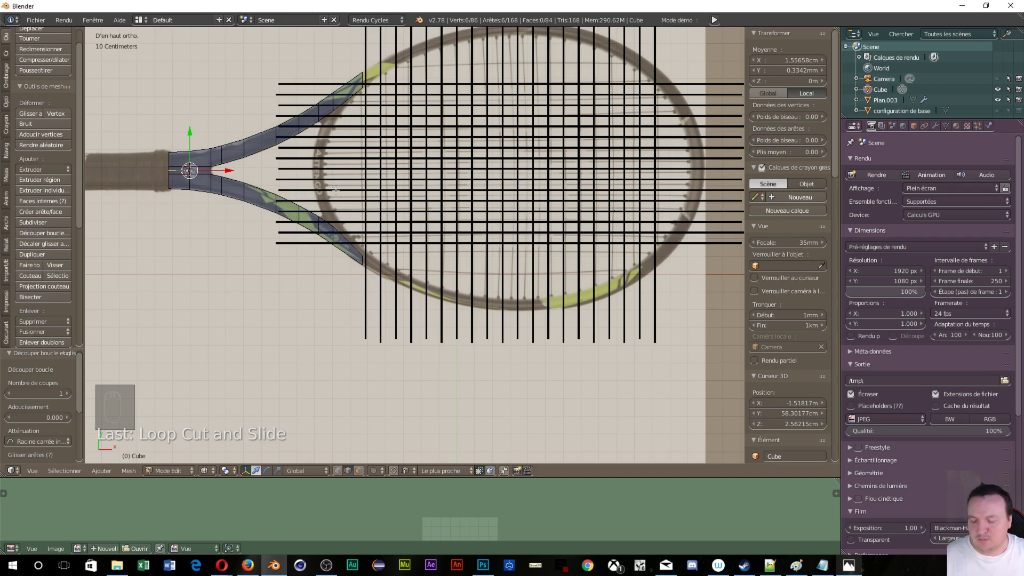
{"action": "key", "text": "ctrl+Tab"}
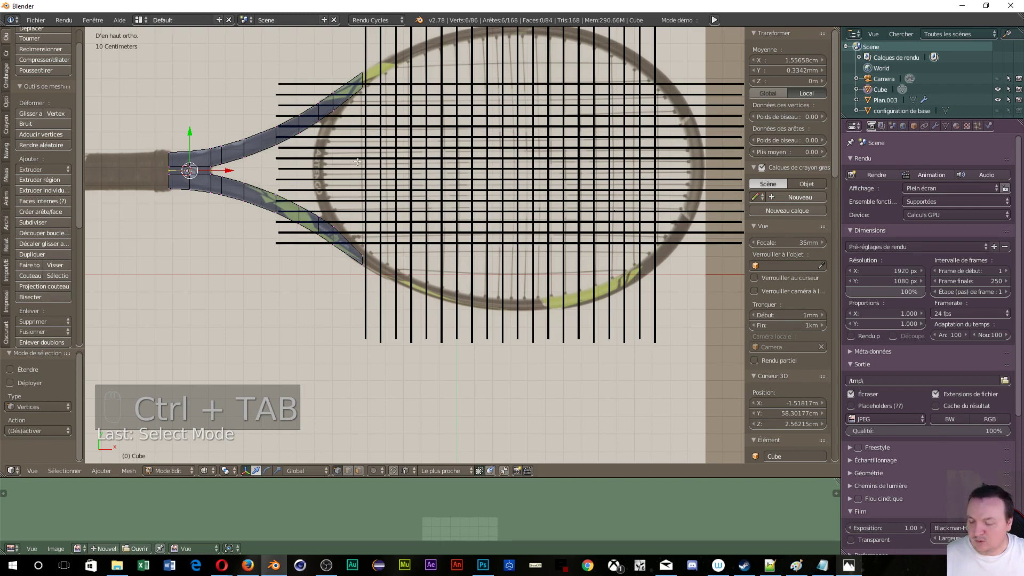
{"action": "key", "text": "a"}
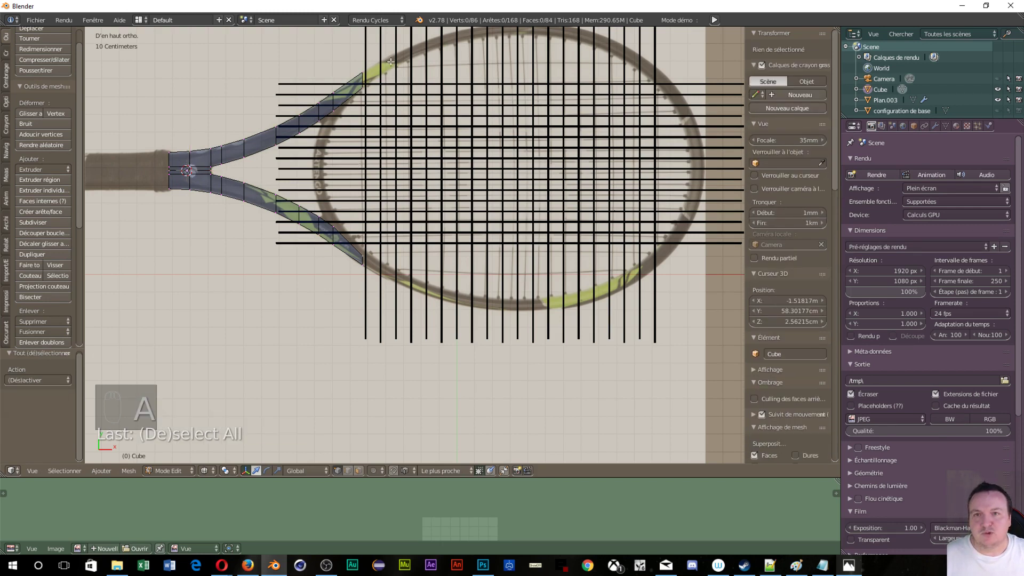
{"action": "key", "text": "b"}
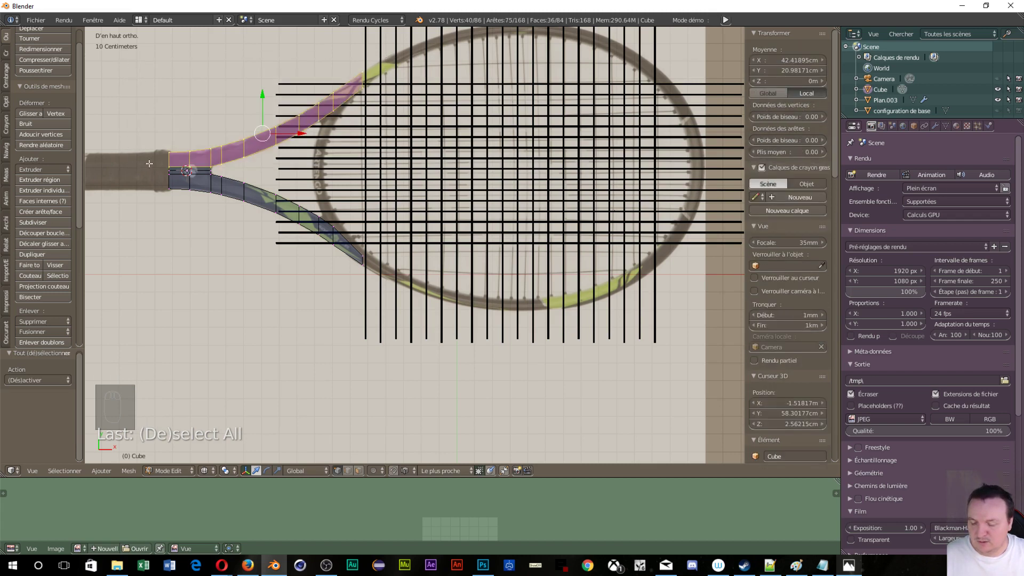
{"action": "key", "text": "x"}
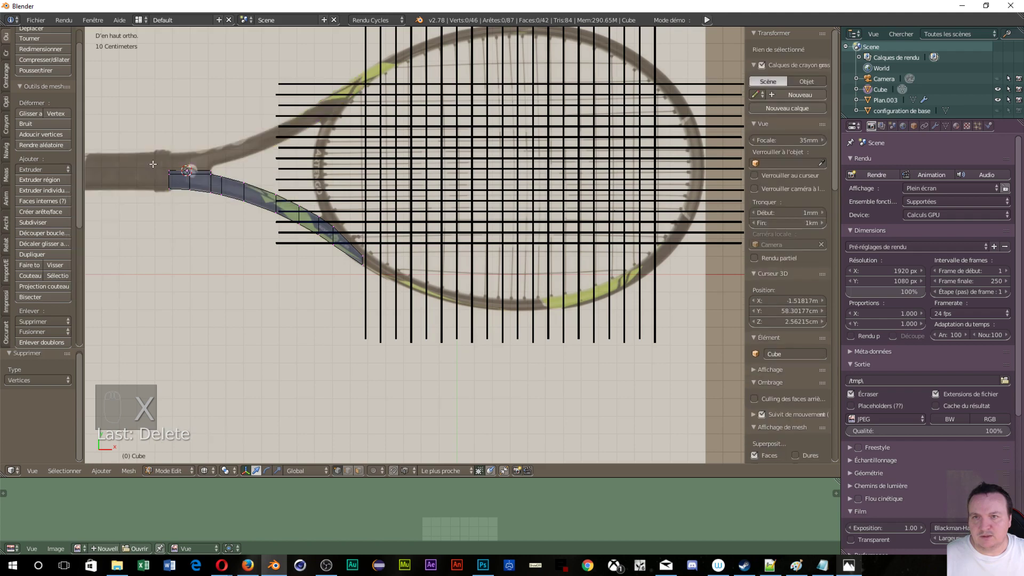
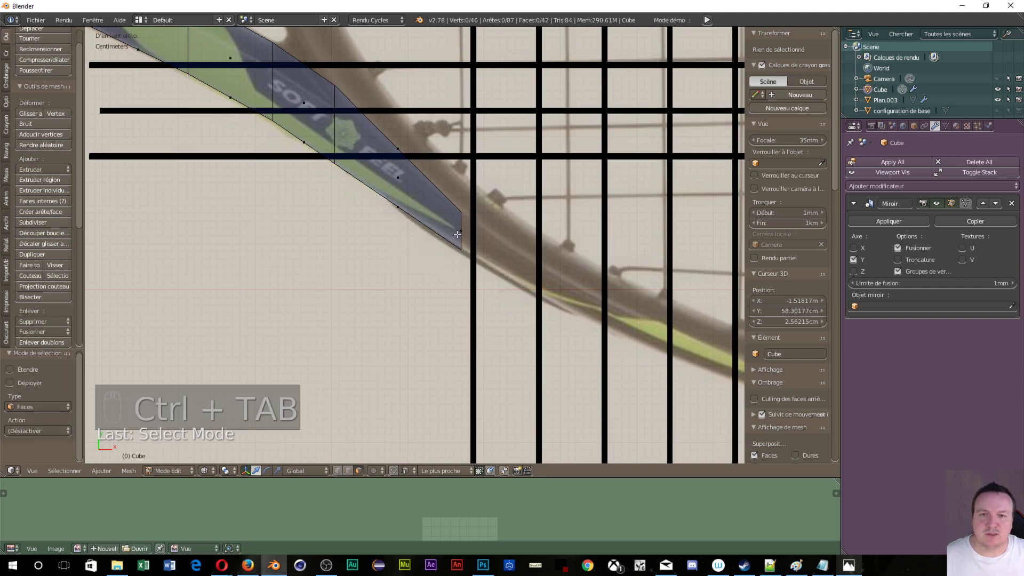
- Extrude a new section from the strip's end and fit it along the racket throat
{"action": "key", "text": "e"}
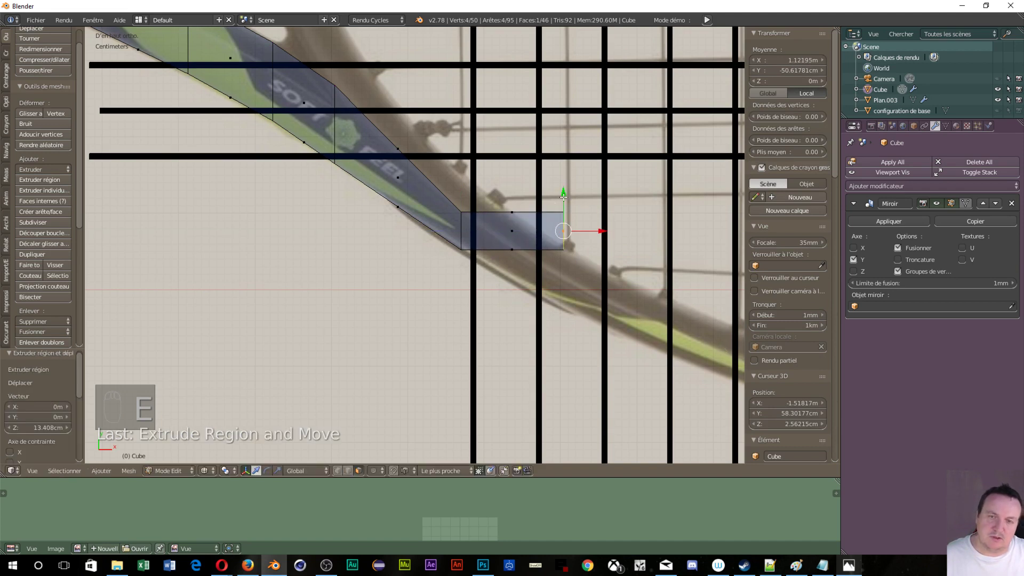
{"action": "key", "text": "g"}
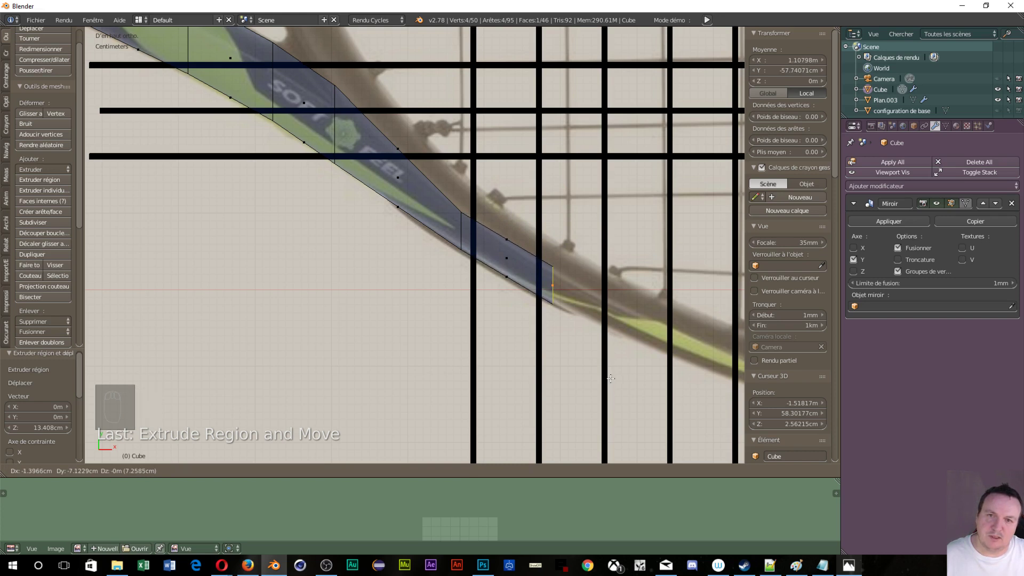
{"action": "key", "text": "s"}
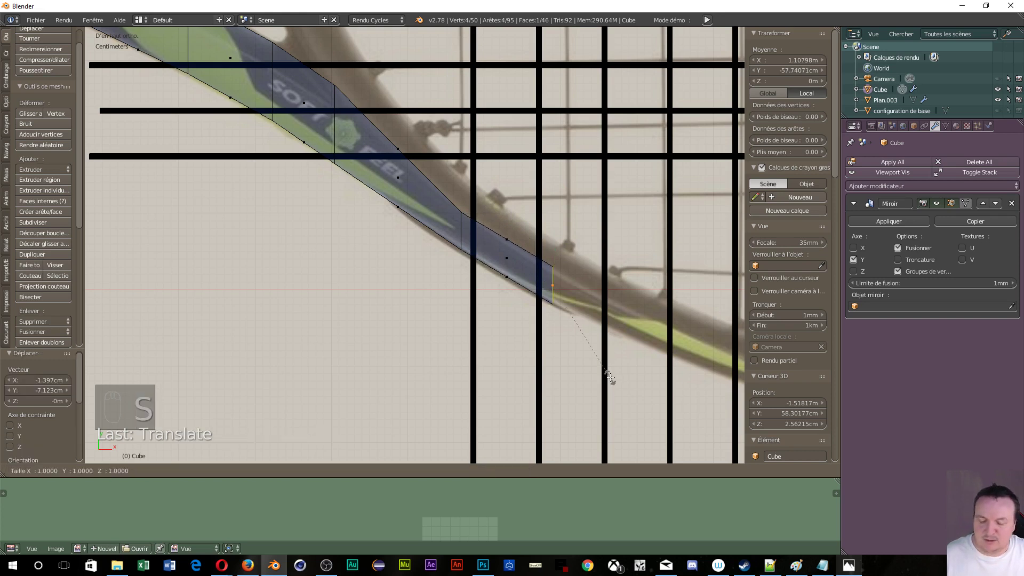
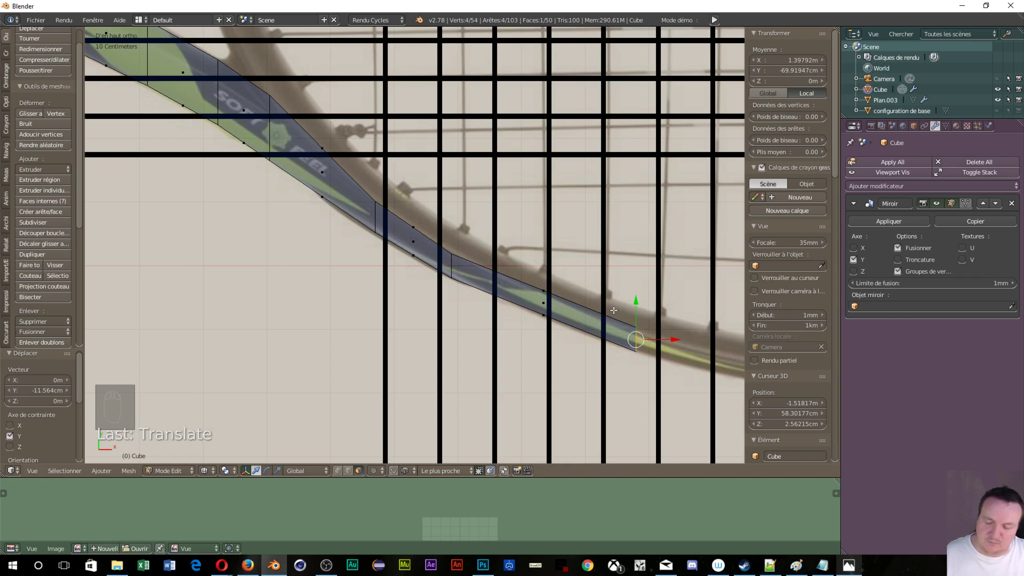
- Switch to vertex selection and select only the vertices at the strip's end
{"action": "key", "text": "ctrl+Tab"}
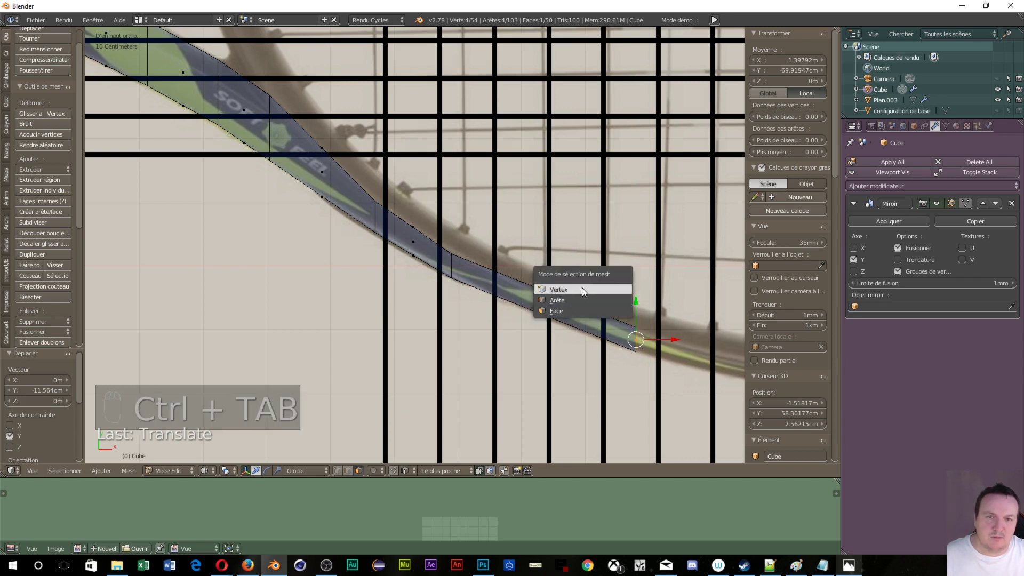
{"action": "key", "text": "a"}
{"action": "key", "text": "v"}
{"action": "key", "text": "c"}
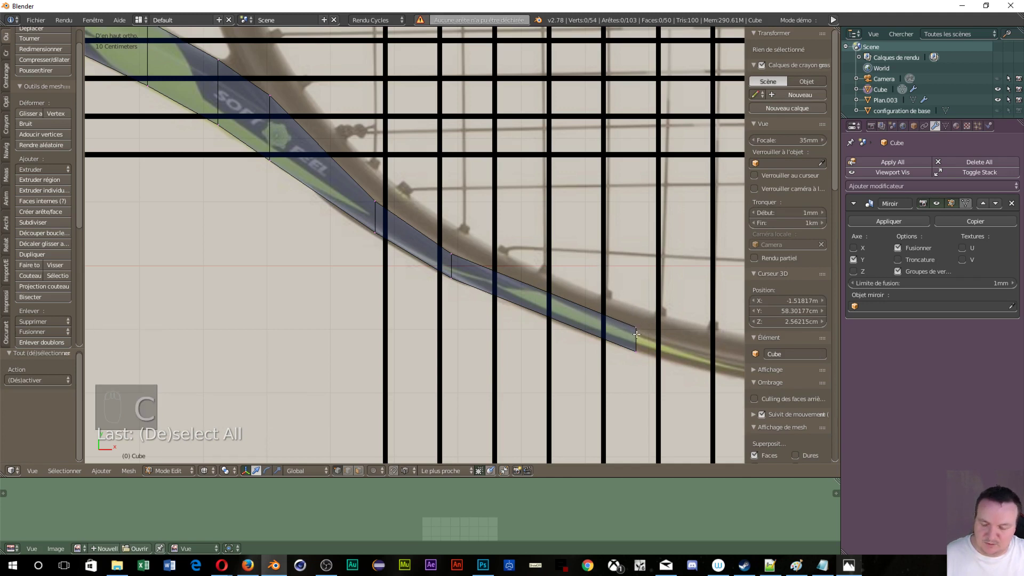
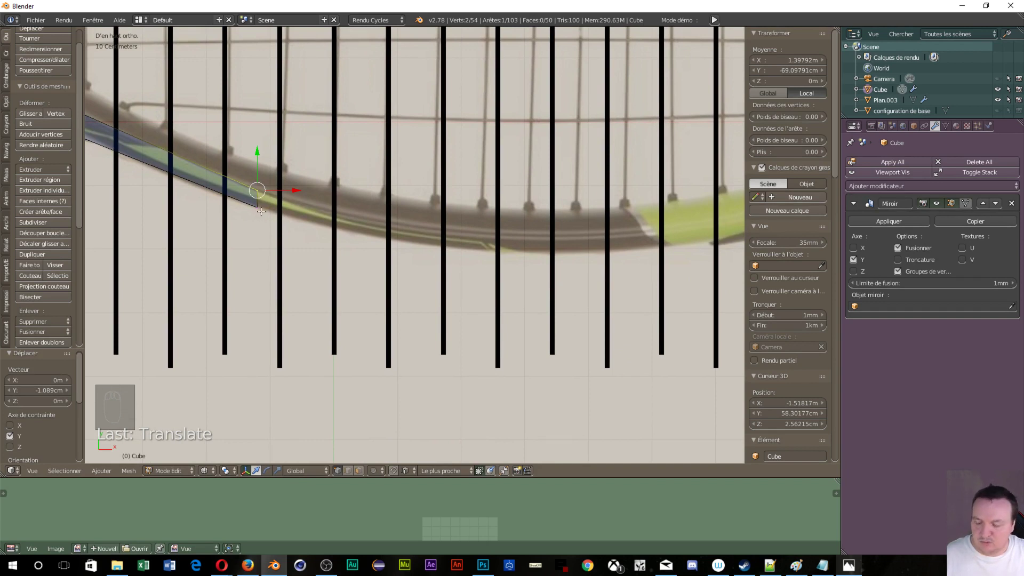
{"action": "key", "text": "c"}
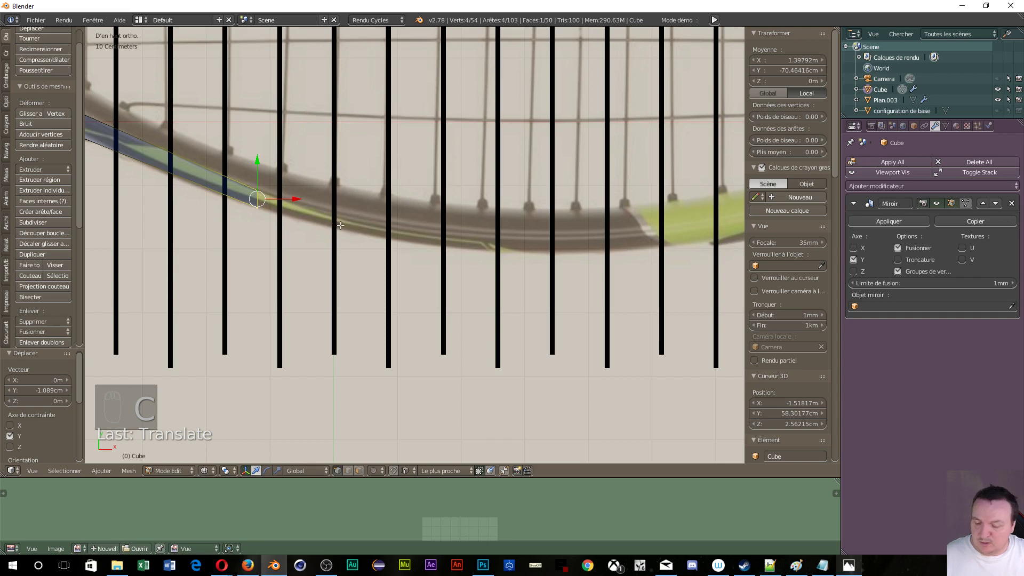
- Extrude two further sections carrying the strip around the racket rim
{"action": "key", "text": "e"}
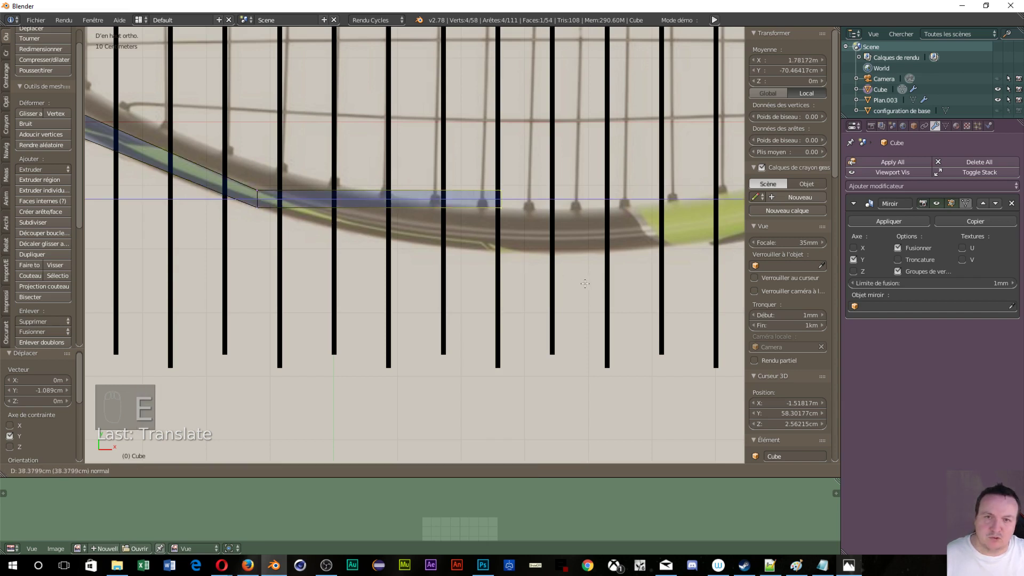
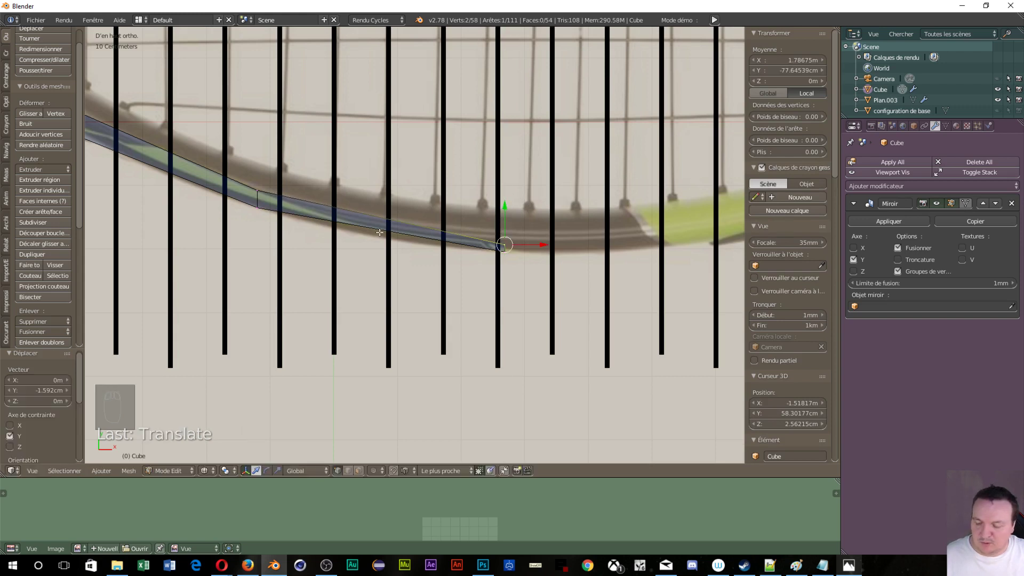
{"action": "key", "text": "ctrl+r"}
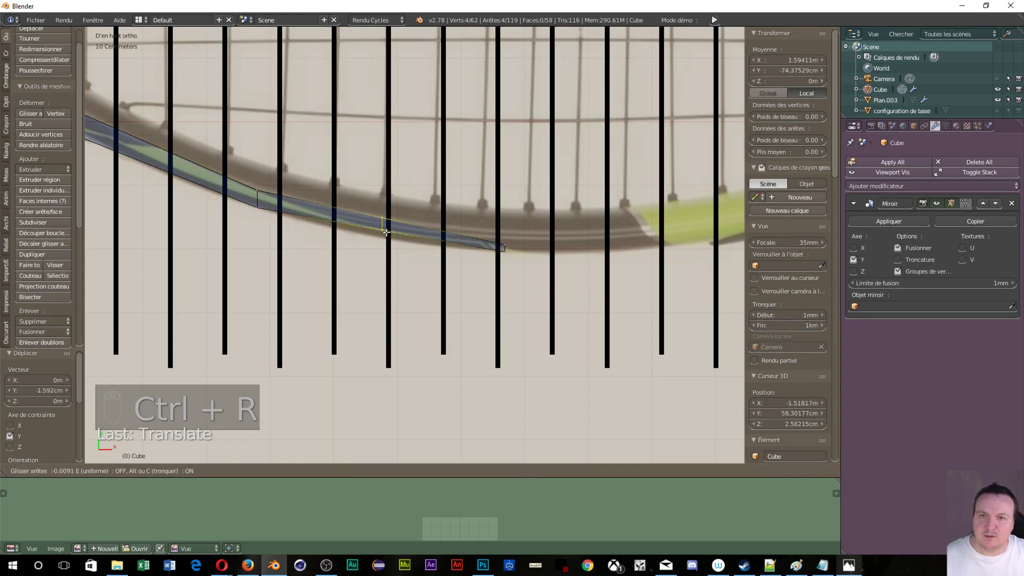
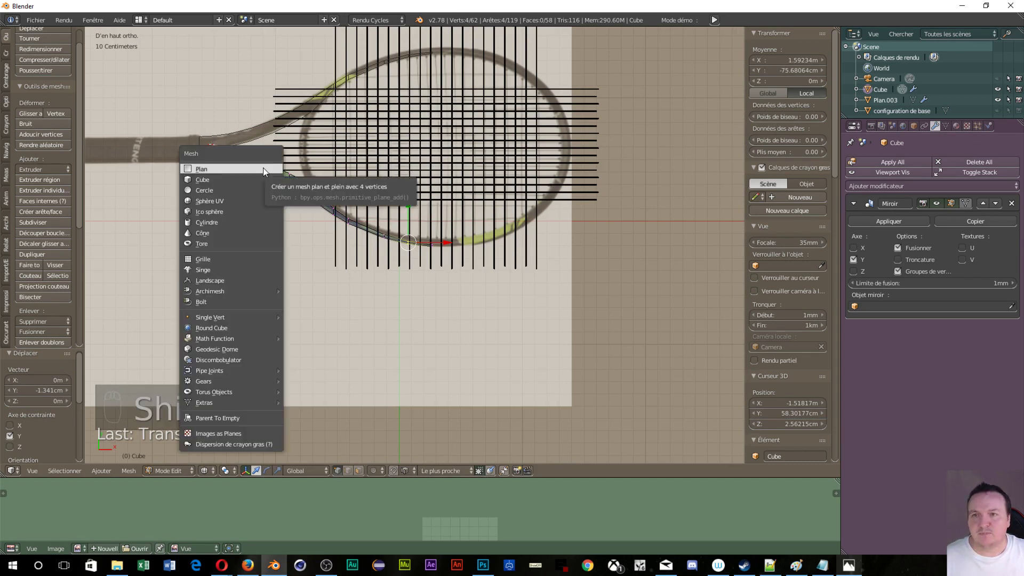
- Add a torus ring and lower its minor radius so the tube becomes much thinner
{"action": "key", "text": "shift+a"}
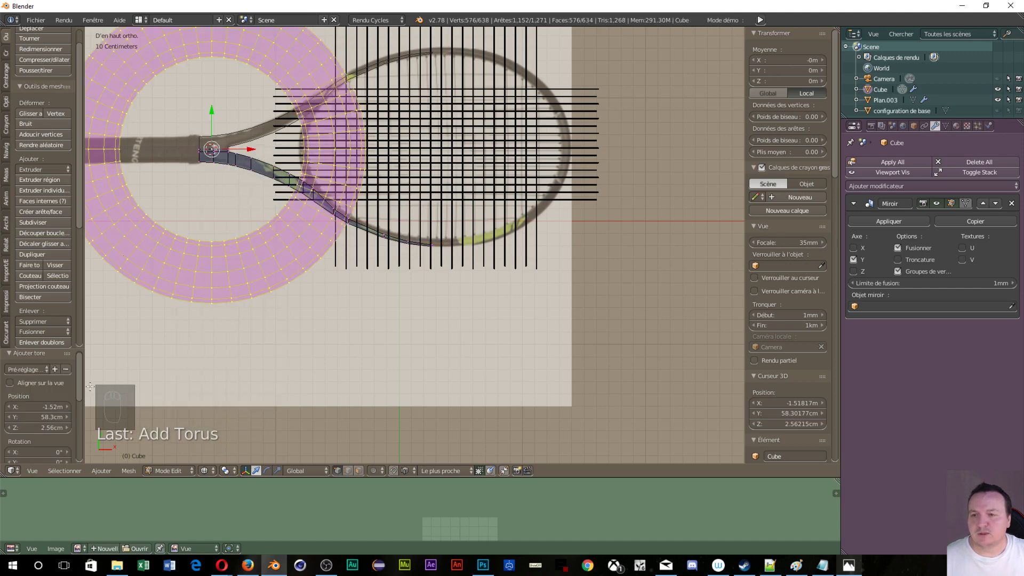
{"action": "left_click_drag", "start_coordinate": [82, 385], "coordinate": [83, 445]}
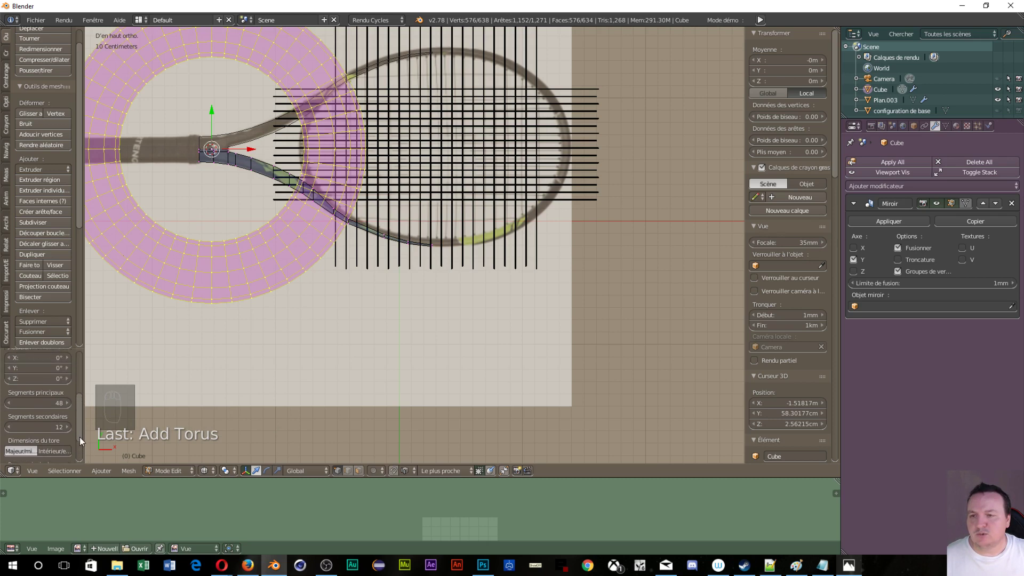
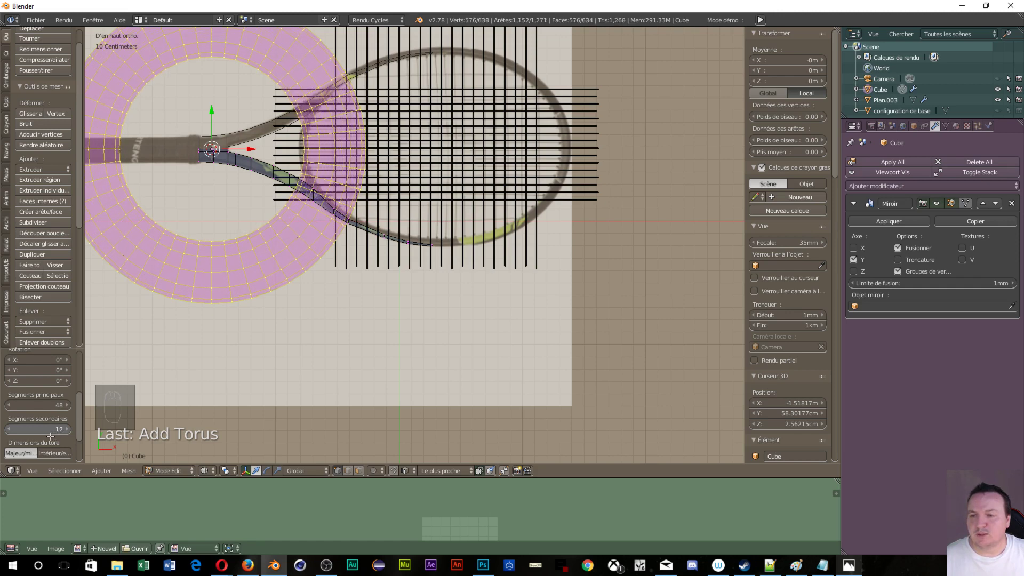
{"action": "left_click_drag", "start_coordinate": [82, 417], "coordinate": [60, 455]}
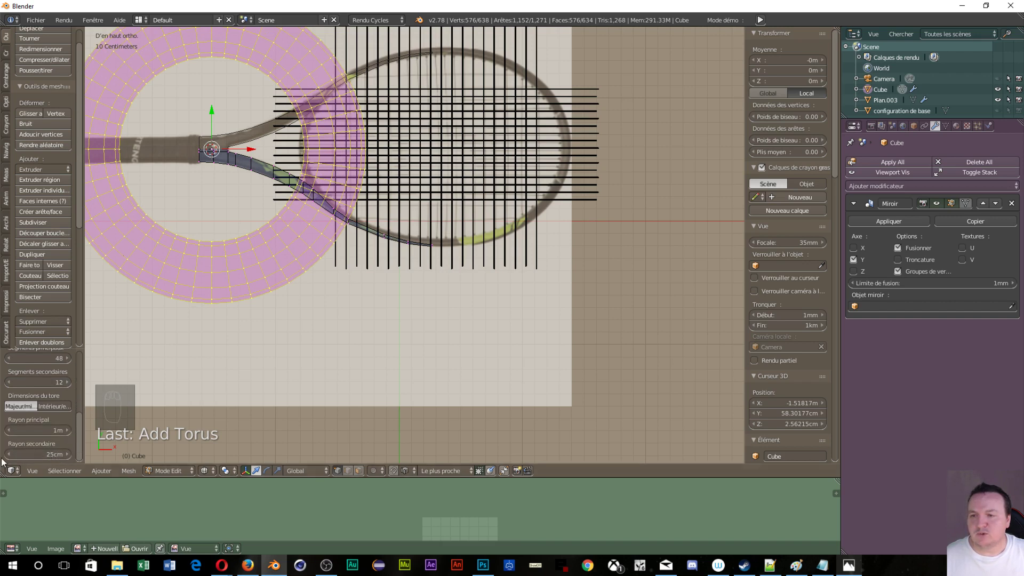
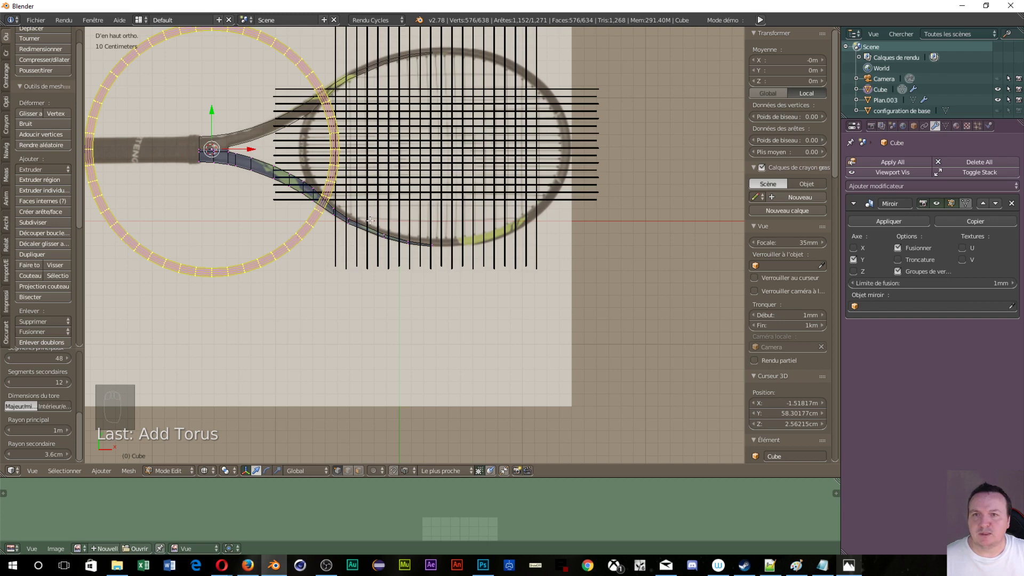
- Scale the torus to the racket head size and squash it into the head's oval outline
{"action": "key", "text": "s"}
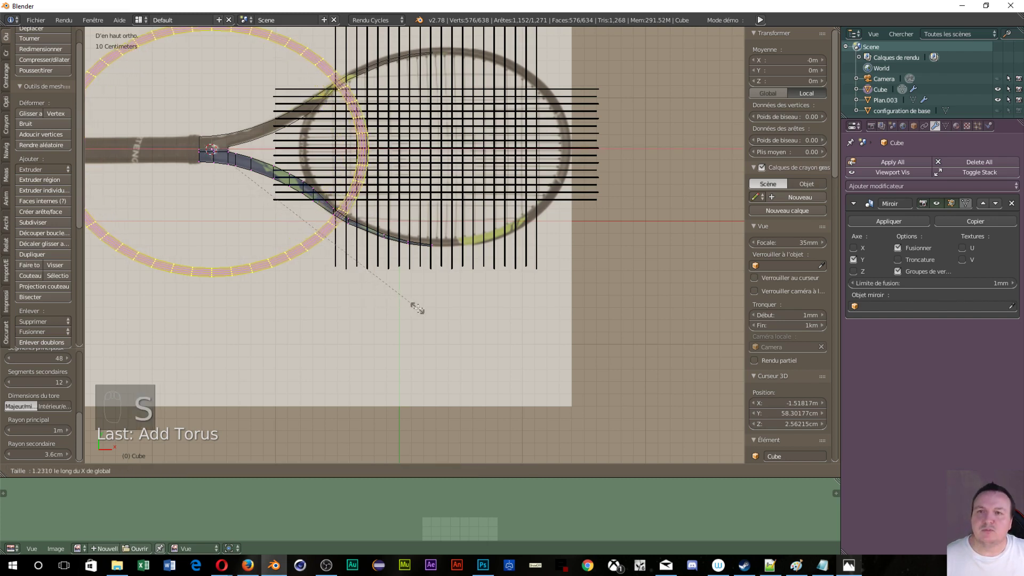
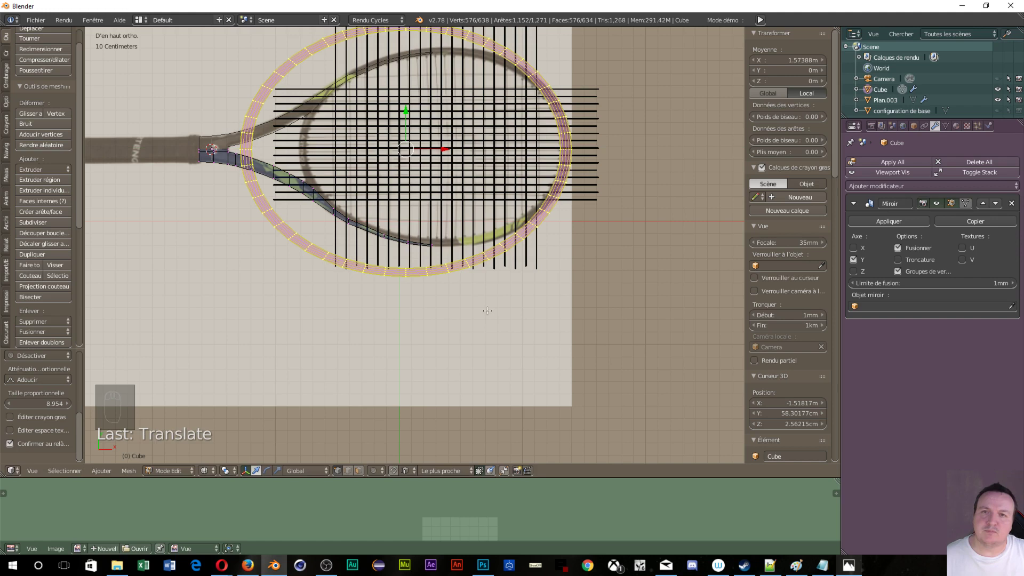
{"action": "key", "text": "s"}
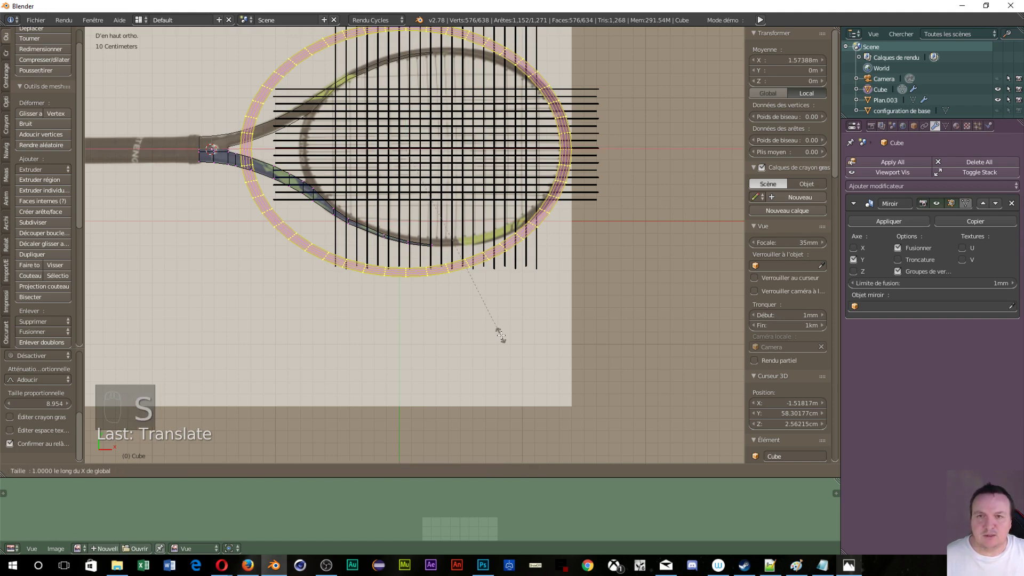
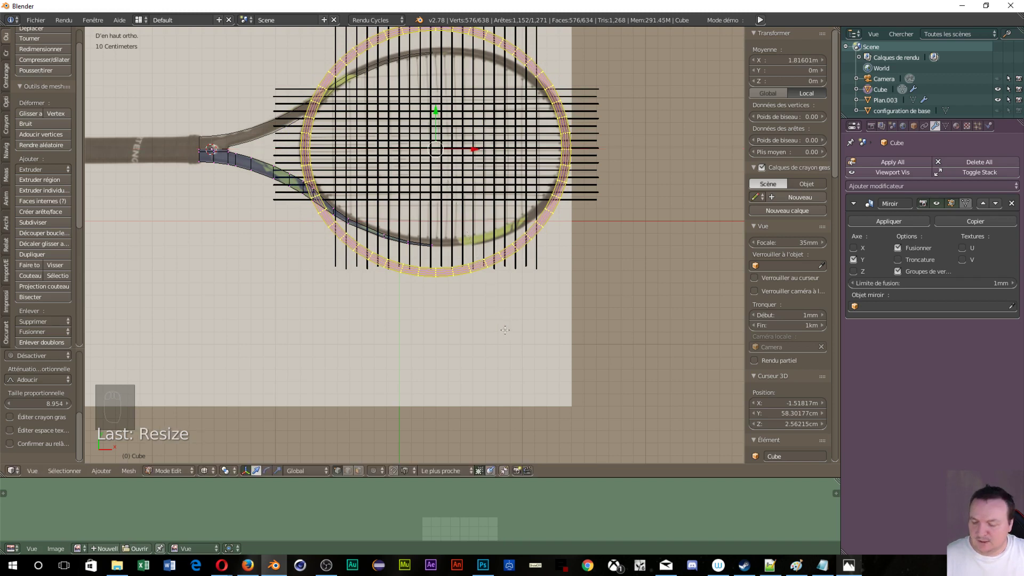
{"action": "key", "text": "s"}
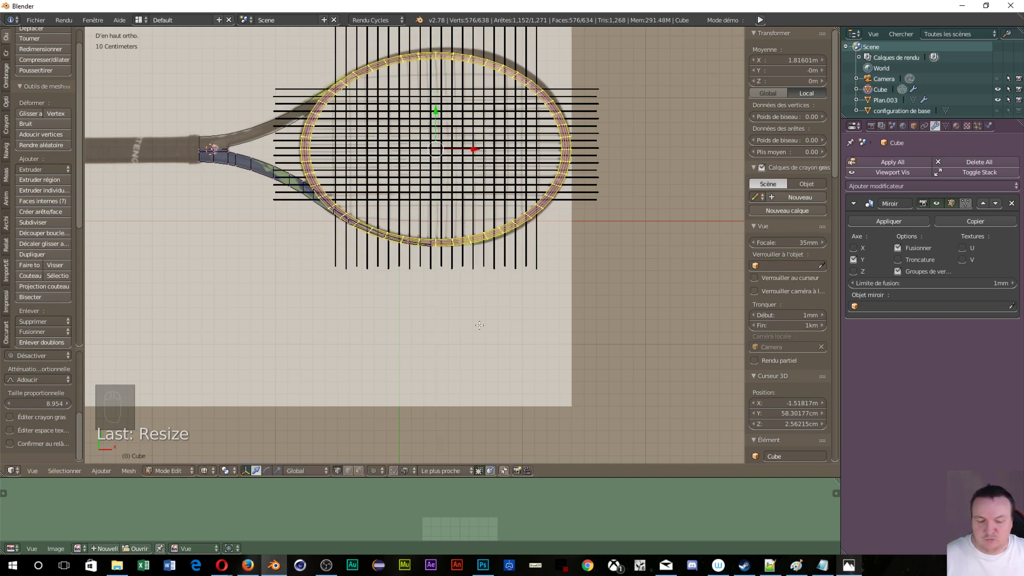
- Resize the oval ring again while checking it from the front view
{"action": "key", "text": "KP_1"}
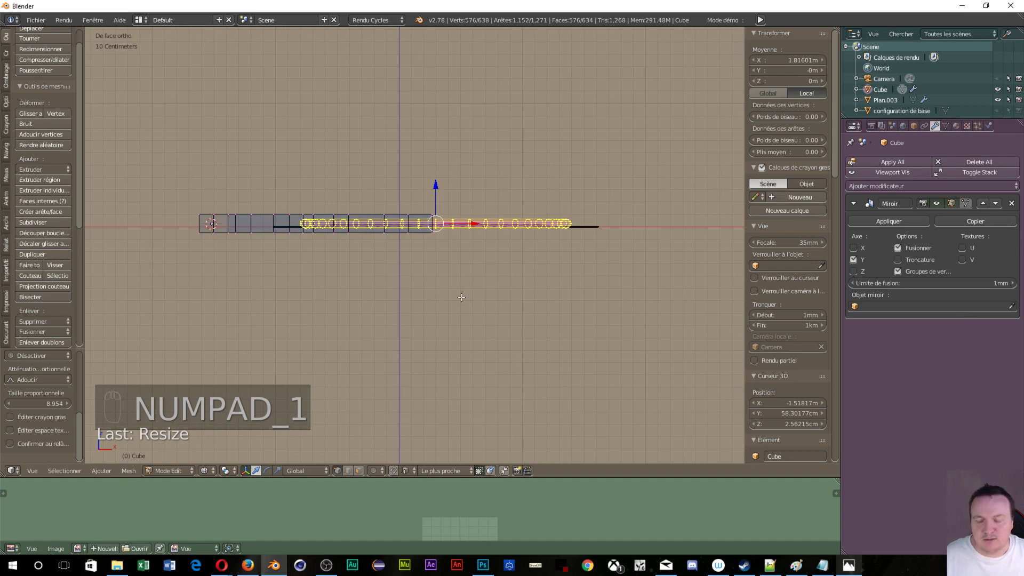
{"action": "key", "text": "s"}
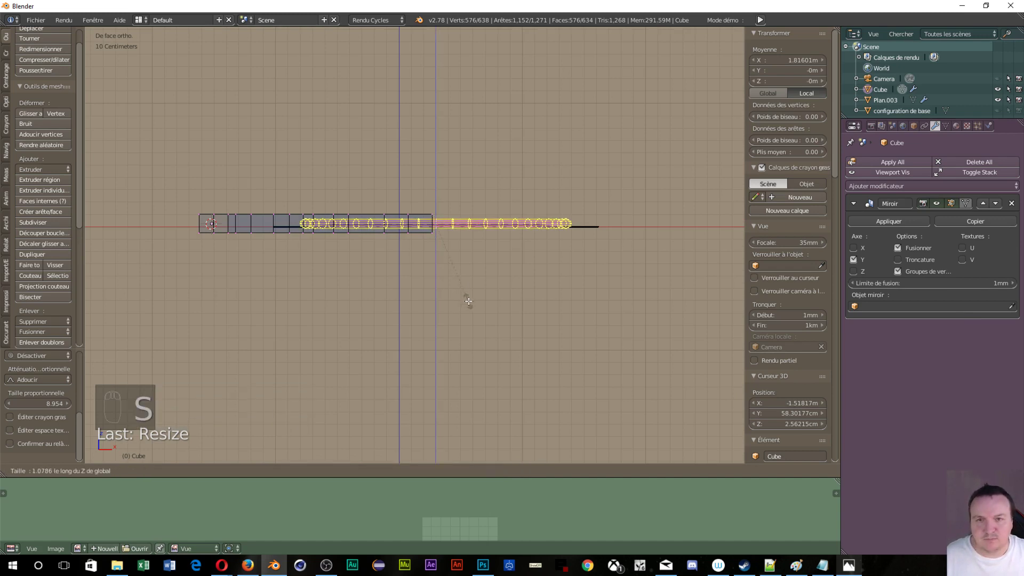
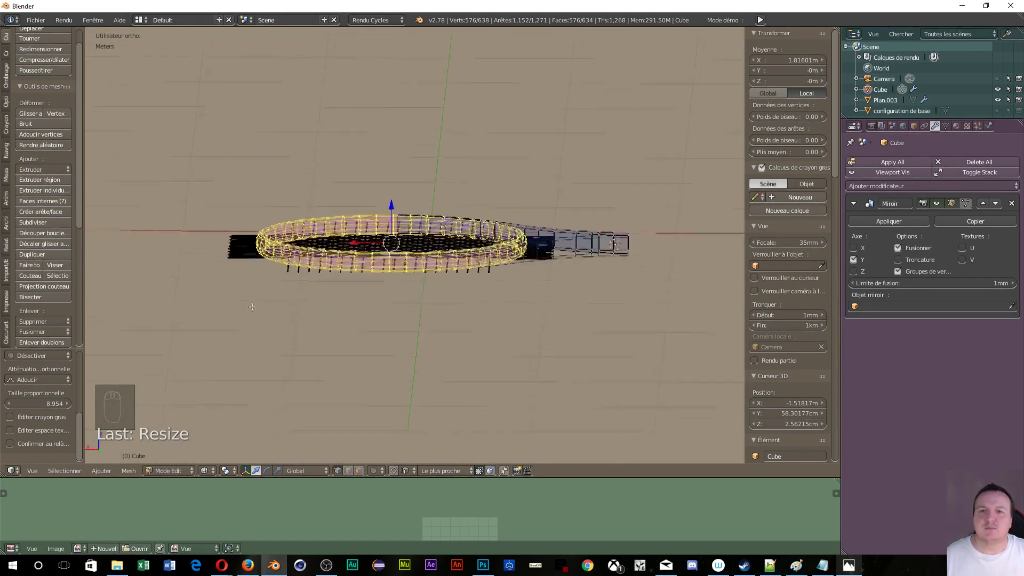
- Return to Object Mode, inspect the racket head, and apply the Mirror modifier to the frame
{"action": "key", "text": "Tab"}
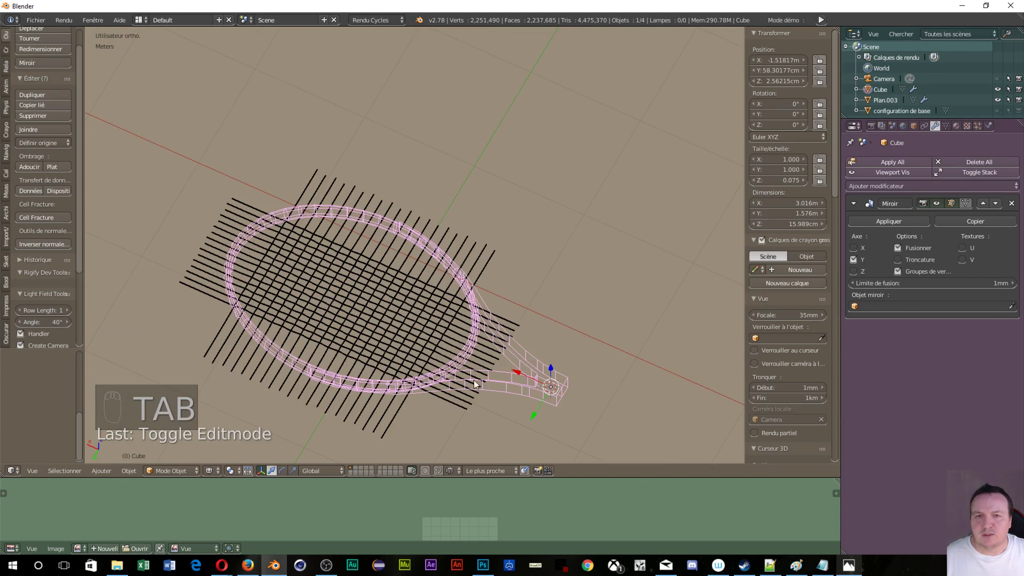
{"action": "key", "text": "z"}
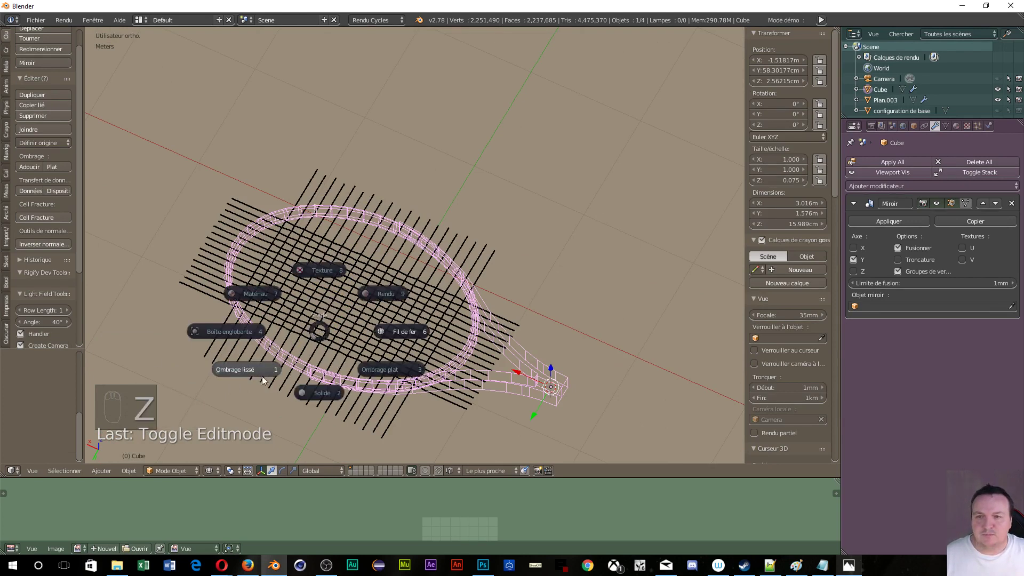
{"action": "left_click_drag", "start_coordinate": [496, 350], "coordinate": [284, 318]}
{"action": "left_click_drag", "start_coordinate": [246, 342], "coordinate": [644, 264]}
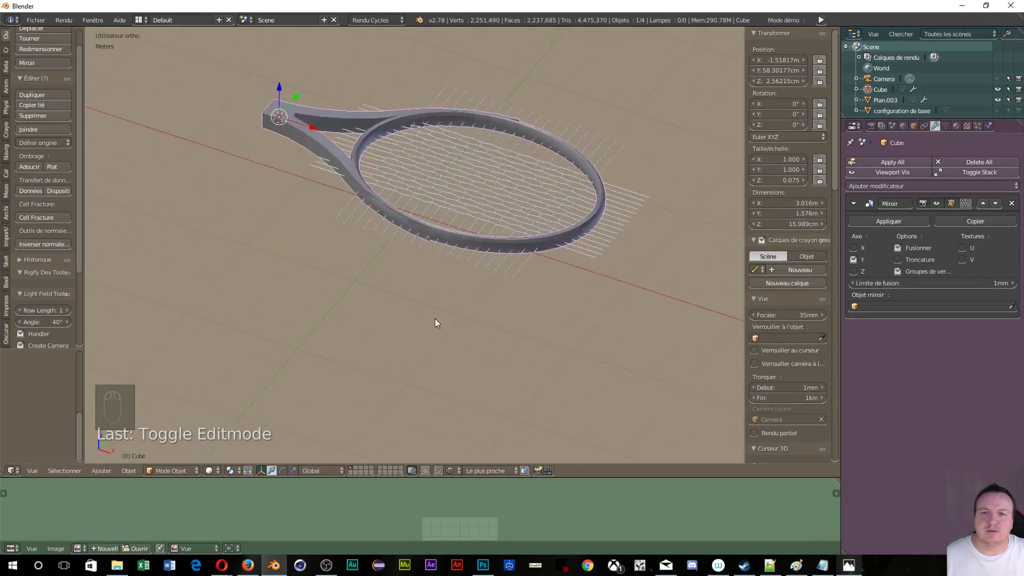
{"action": "left_click_drag", "start_coordinate": [388, 202], "coordinate": [366, 263]}
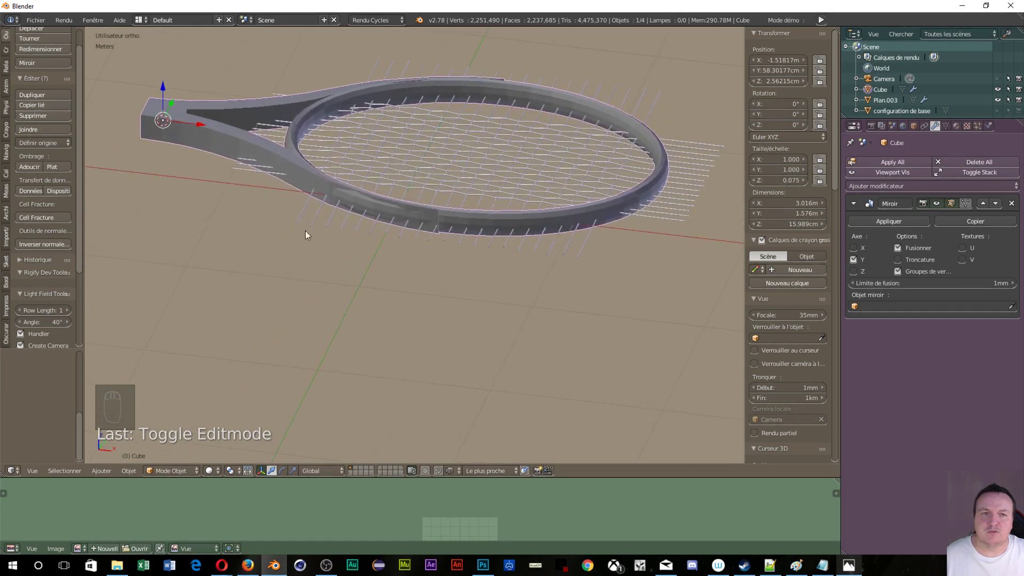
{"action": "left_click_drag", "start_coordinate": [900, 225], "coordinate": [900, 226]}
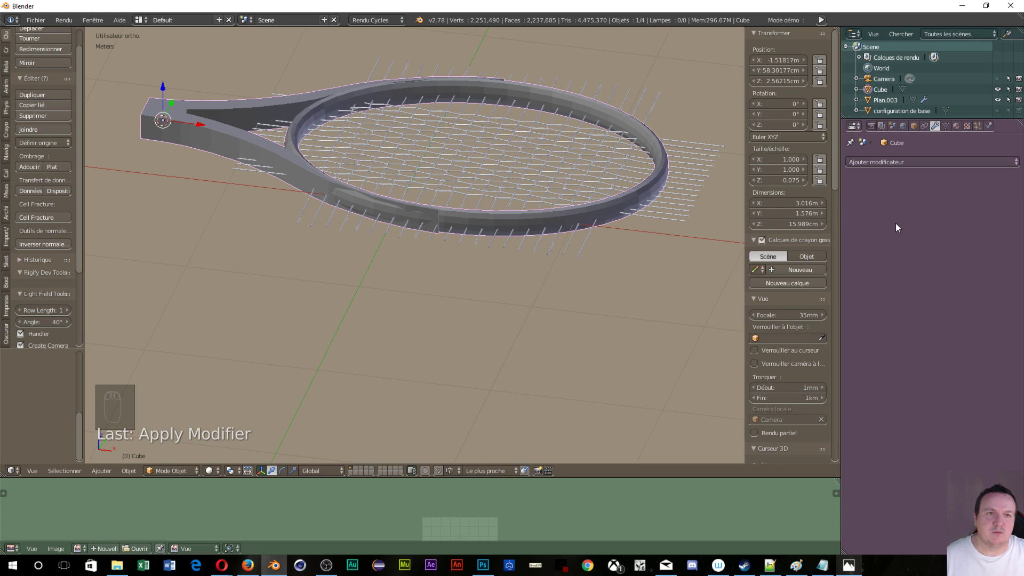
- Add a Subdivision Surface modifier at level 2 to the frame and show the scene as wireframe
{"action": "left_click_drag", "start_coordinate": [889, 166], "coordinate": [932, 261]}
{"action": "left_click_drag", "start_coordinate": [932, 261], "coordinate": [315, 148]}
{"action": "left_click_drag", "start_coordinate": [316, 149], "coordinate": [102, 196]}
{"action": "left_click", "coordinate": [32, 168]}
{"action": "left_click", "coordinate": [355, 270]}
{"action": "left_click", "coordinate": [284, 295]}
{"action": "left_click", "coordinate": [224, 302]}
{"action": "left_click_drag", "start_coordinate": [183, 264], "coordinate": [155, 259]}
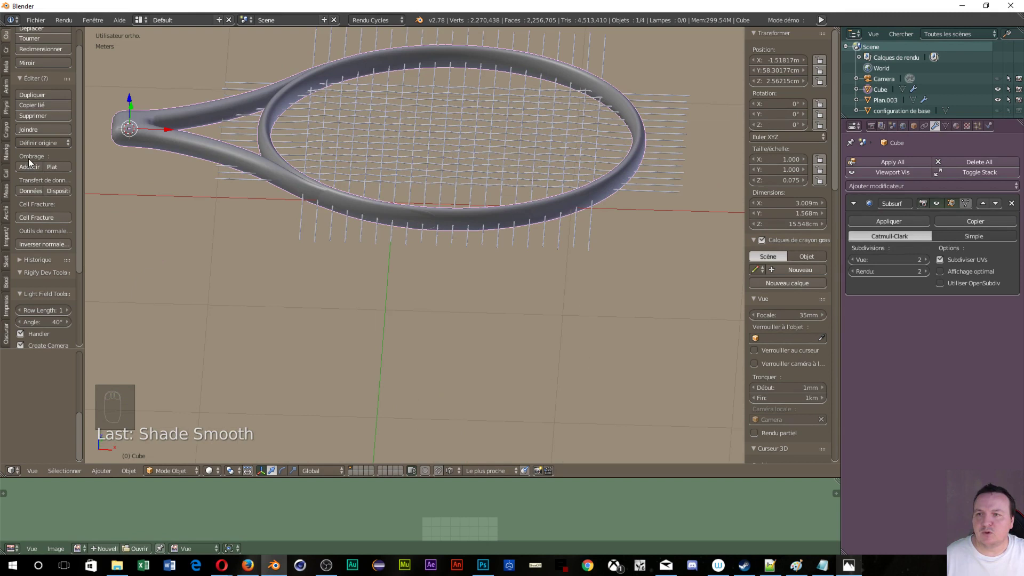
{"action": "key", "text": "z"}
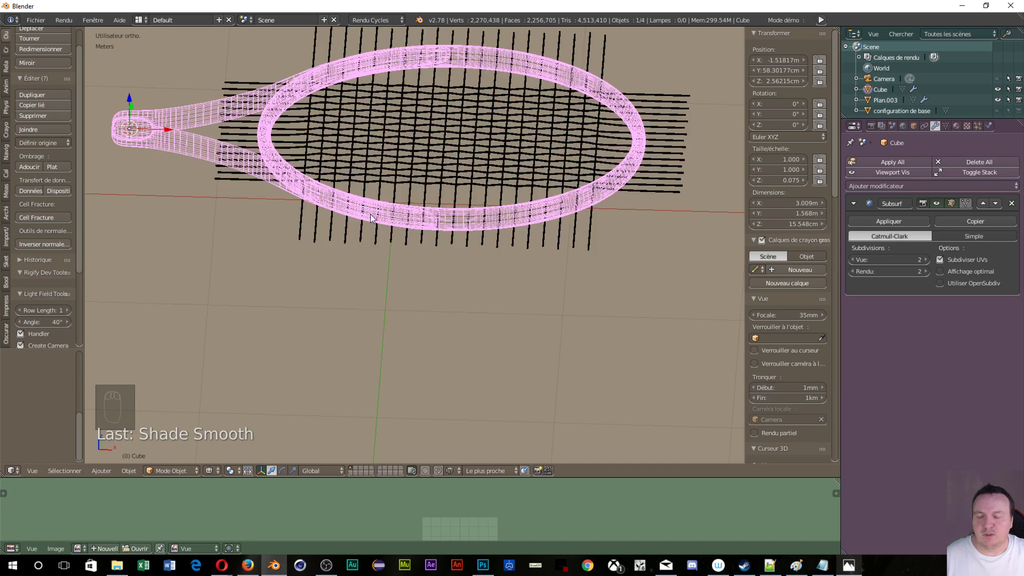
- Enter Edit Mode and add two edge loops near the handle end of the frame
{"action": "key", "text": "Tab"}
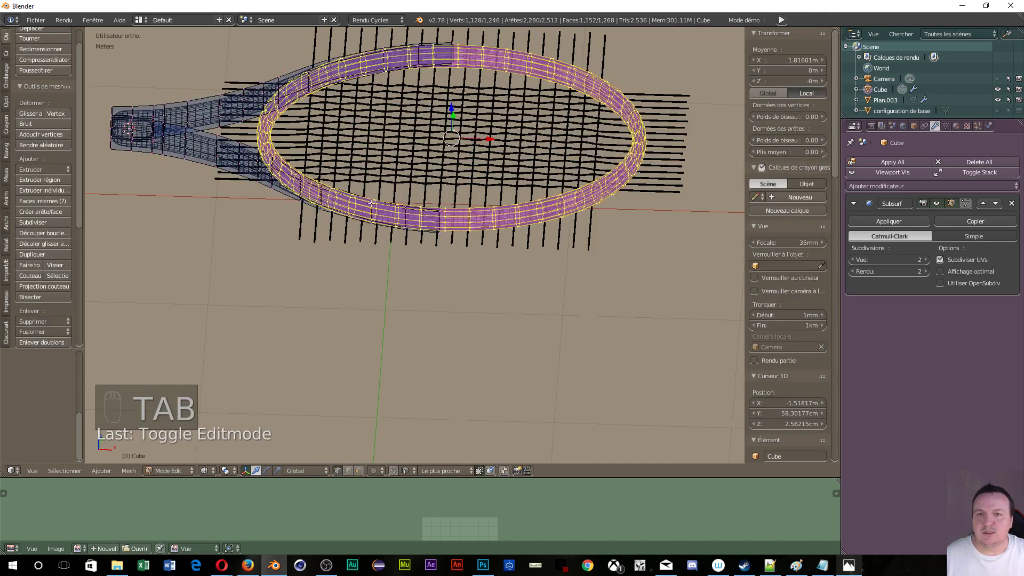
{"action": "middle_click", "coordinate": [270, 181]}
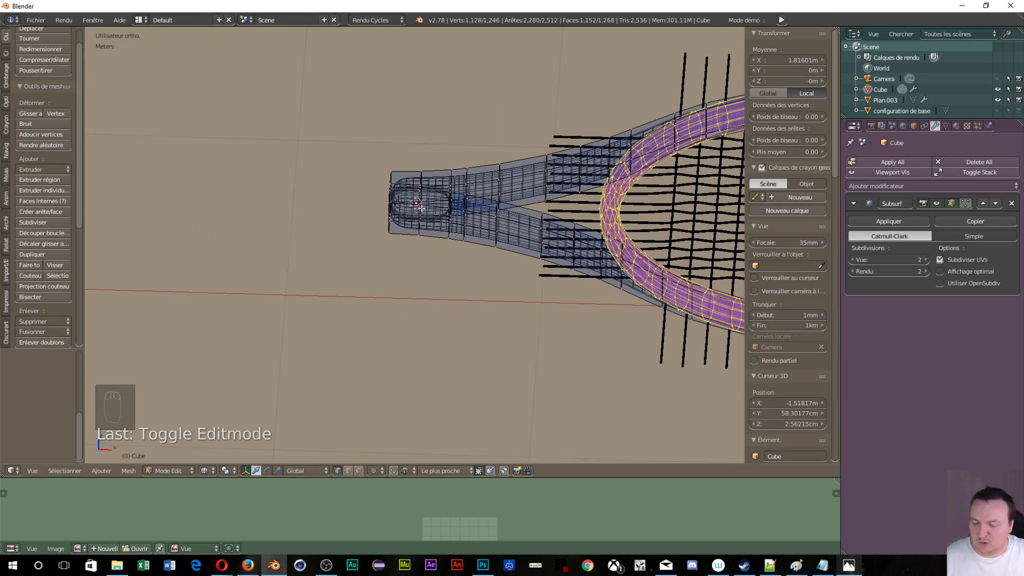
{"action": "key", "text": "ctrl+r"}
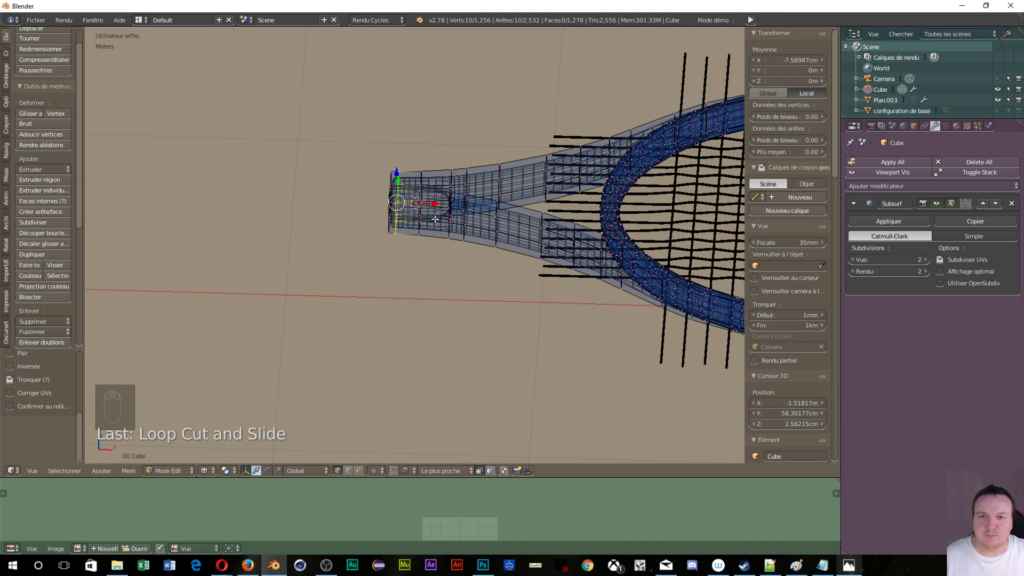
{"action": "key", "text": "ctrl+r"}
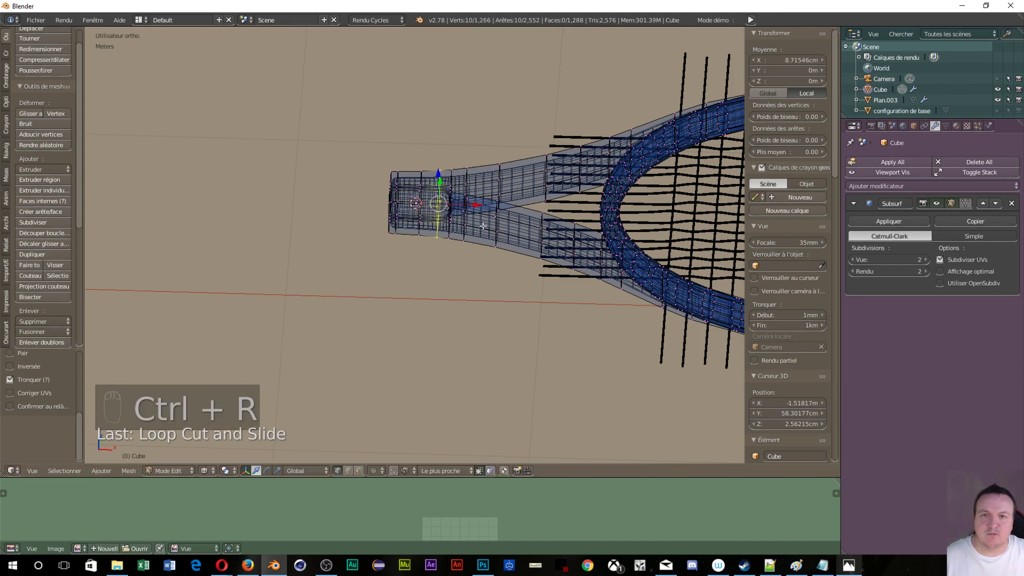
- Add four edge loops across the throat's lower and upper arms
{"action": "key", "text": "ctrl+r"}
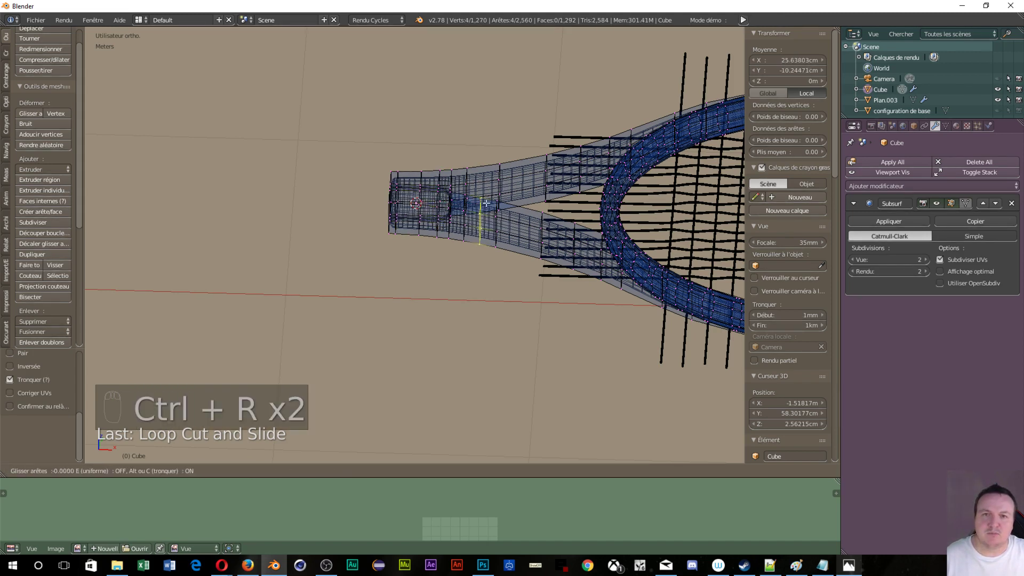
{"action": "key", "text": "ctrl+r"}
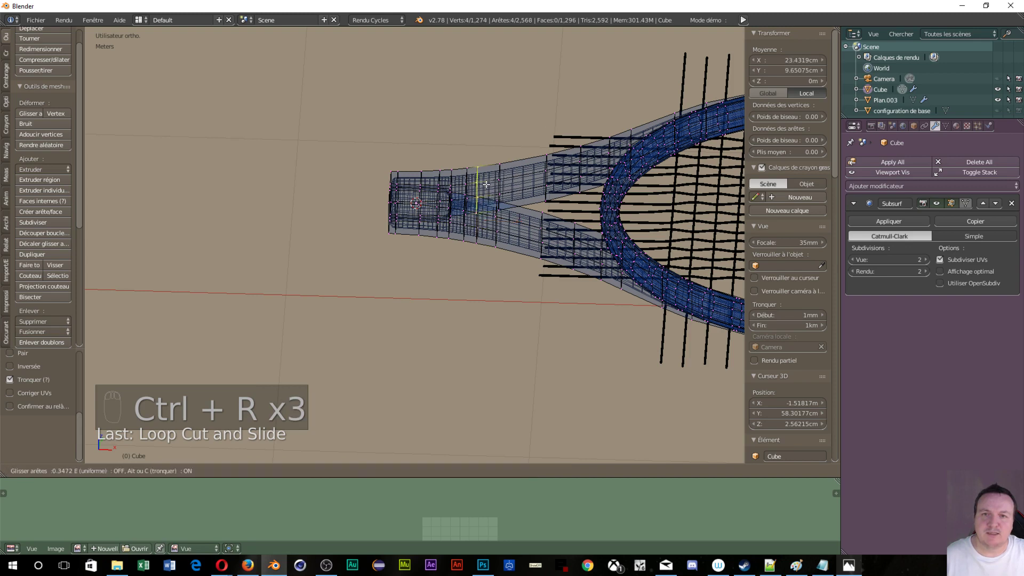
{"action": "key", "text": "ctrl+r"}
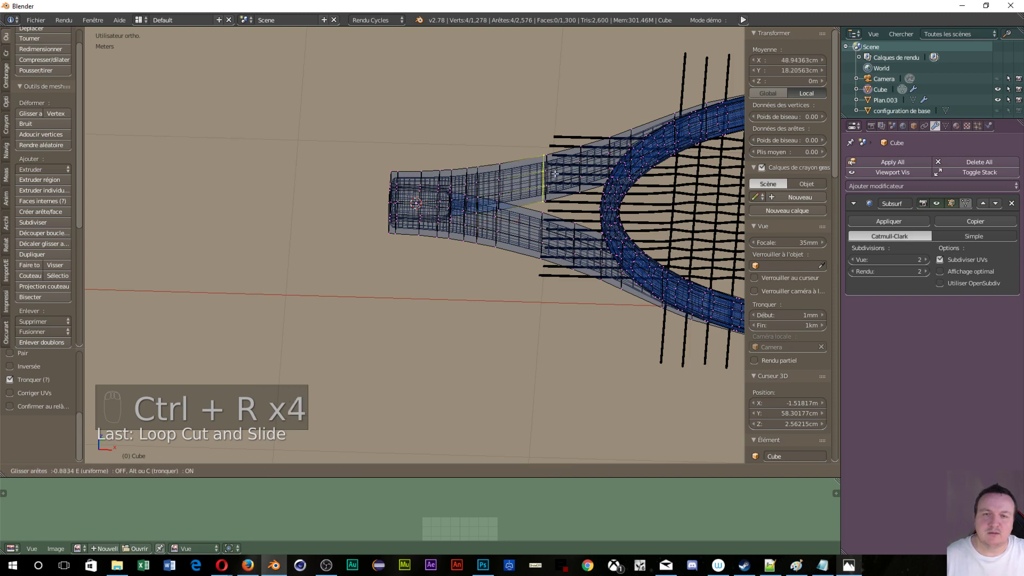
{"action": "key", "text": "ctrl+r"}
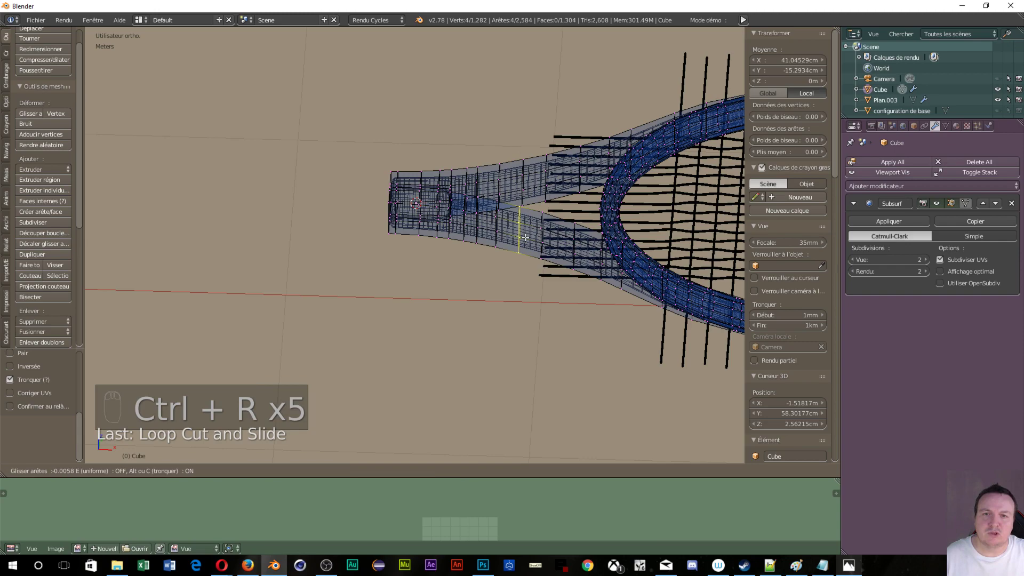
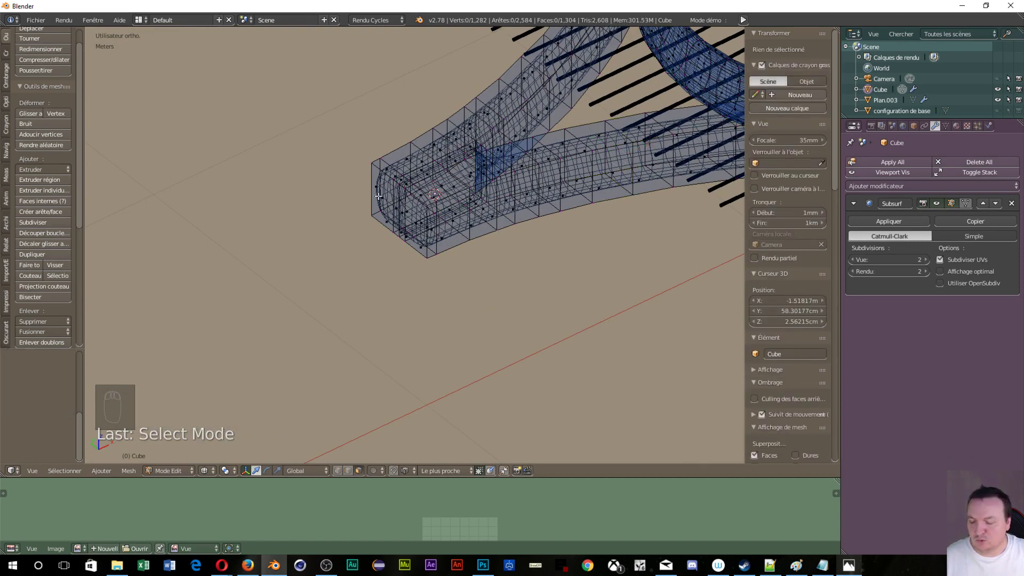
- In solid shading, extrude the handle end outward in short sections, widening then tapering them
{"action": "key", "text": "z"}
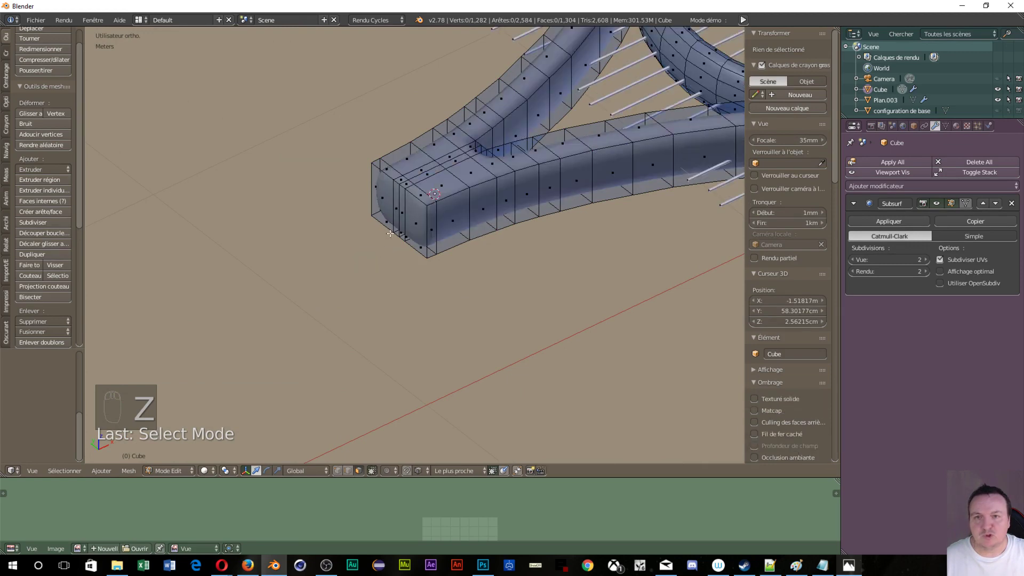
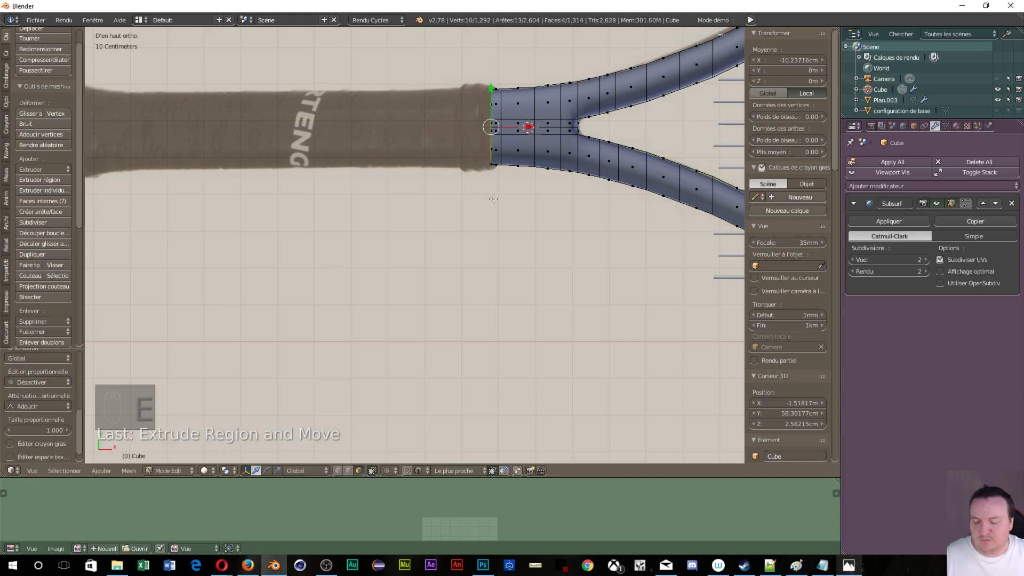
{"action": "key", "text": "s"}
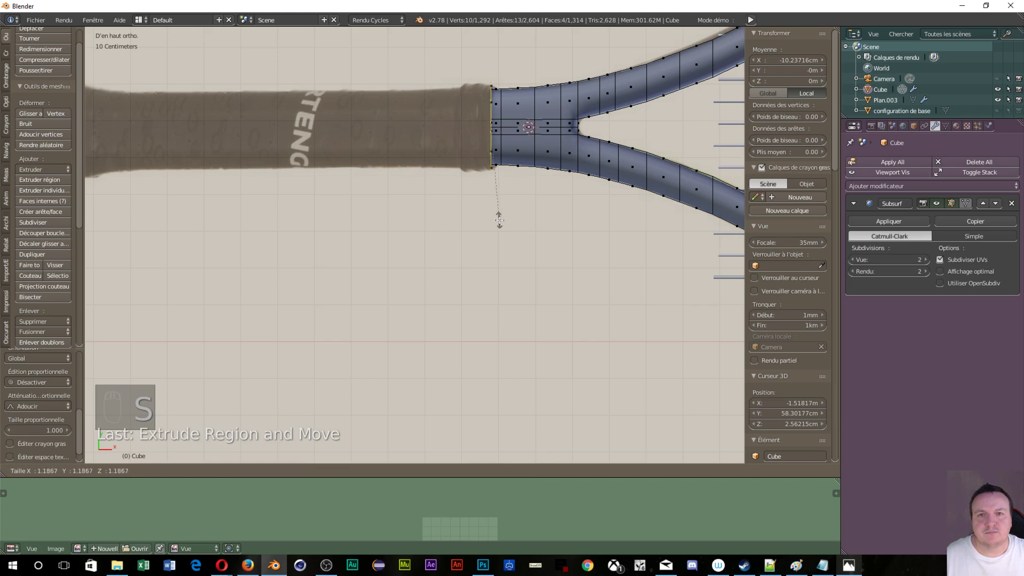
{"action": "key", "text": "e"}
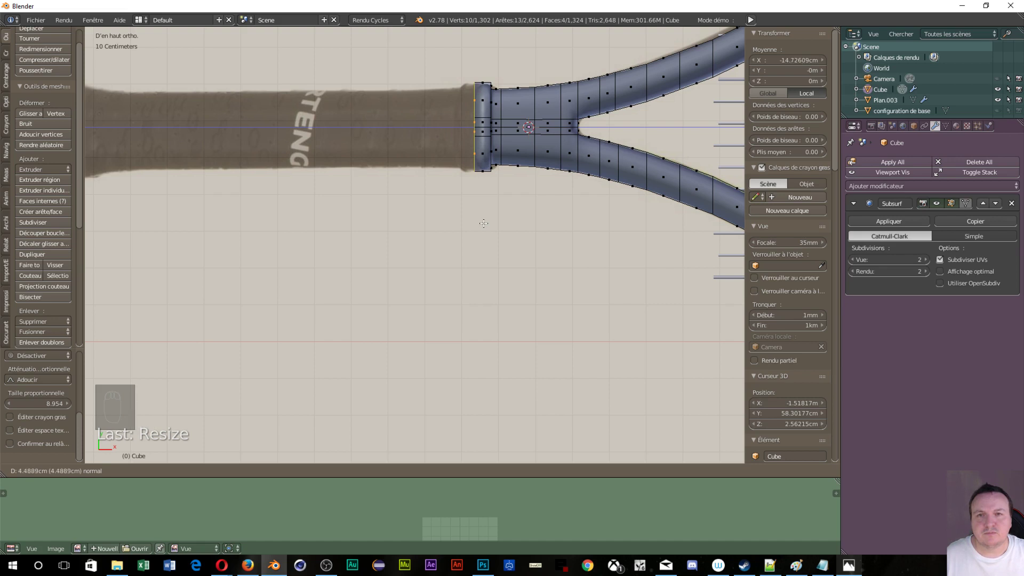
{"action": "key", "text": "s"}
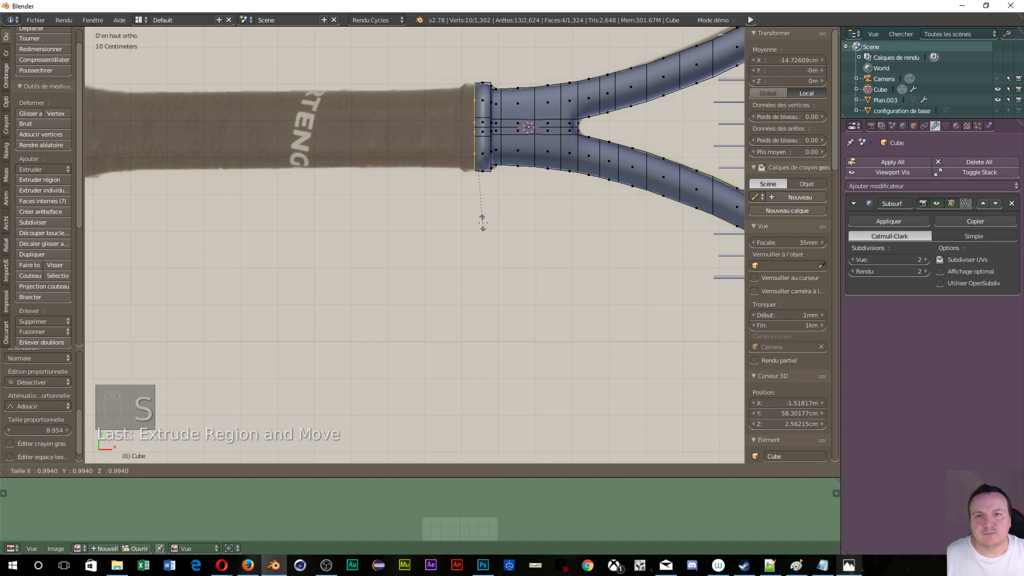
{"action": "key", "text": "e"}
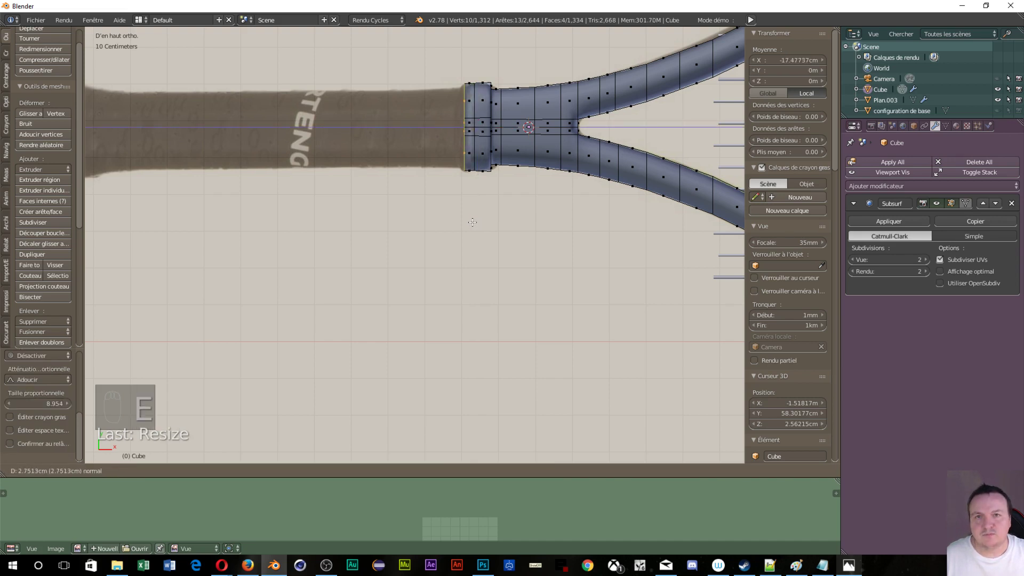
{"action": "key", "text": "s"}
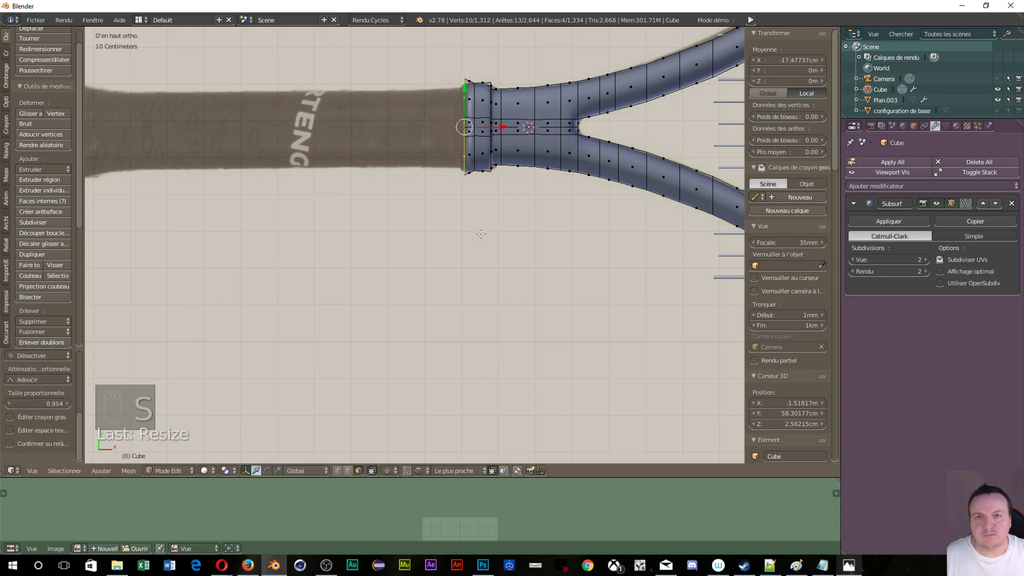
- Extrude a thin flared collar ring, then the long grip along the reference image
{"action": "key", "text": "e"}
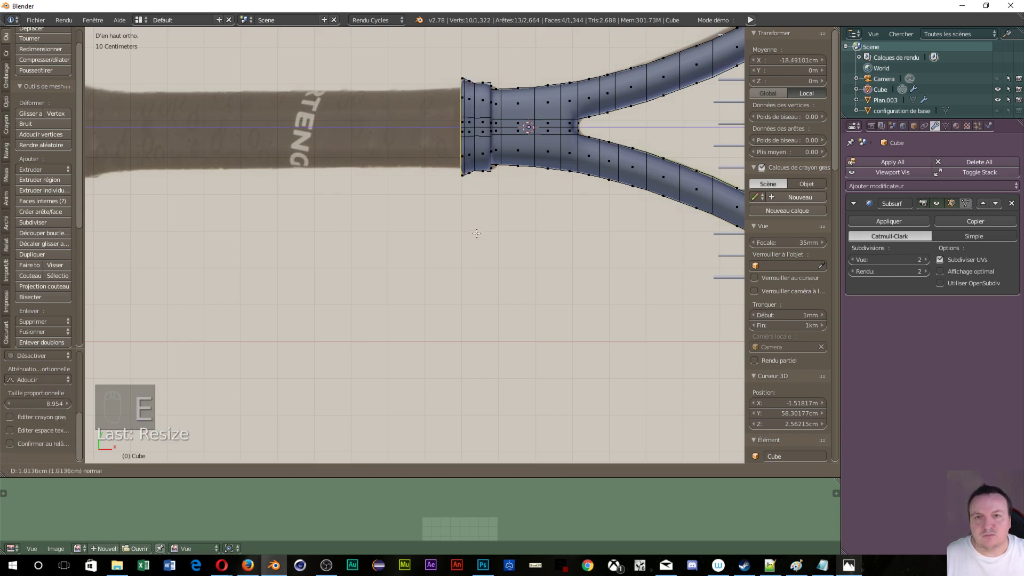
{"action": "key", "text": "s"}
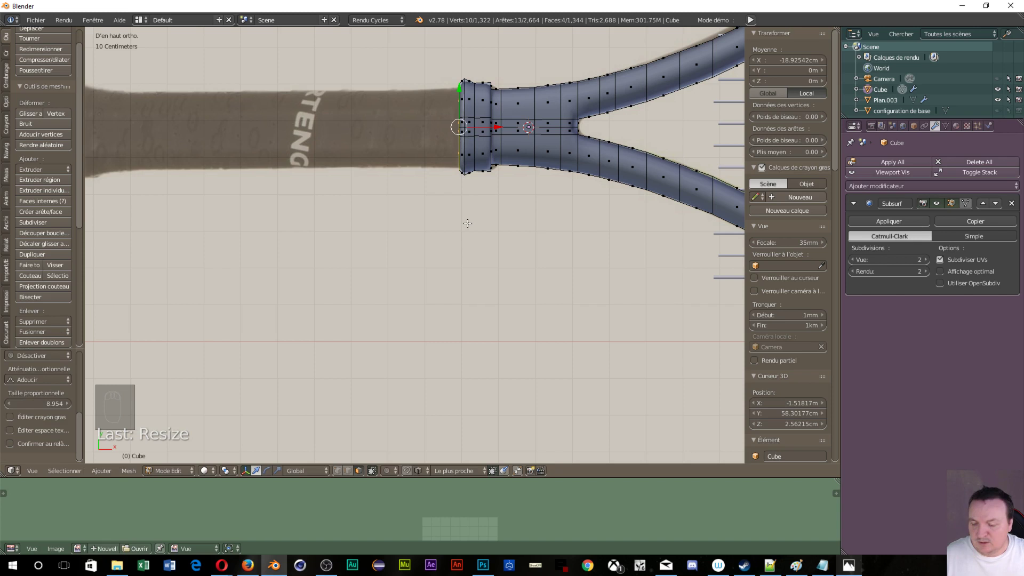
{"action": "key", "text": "e"}
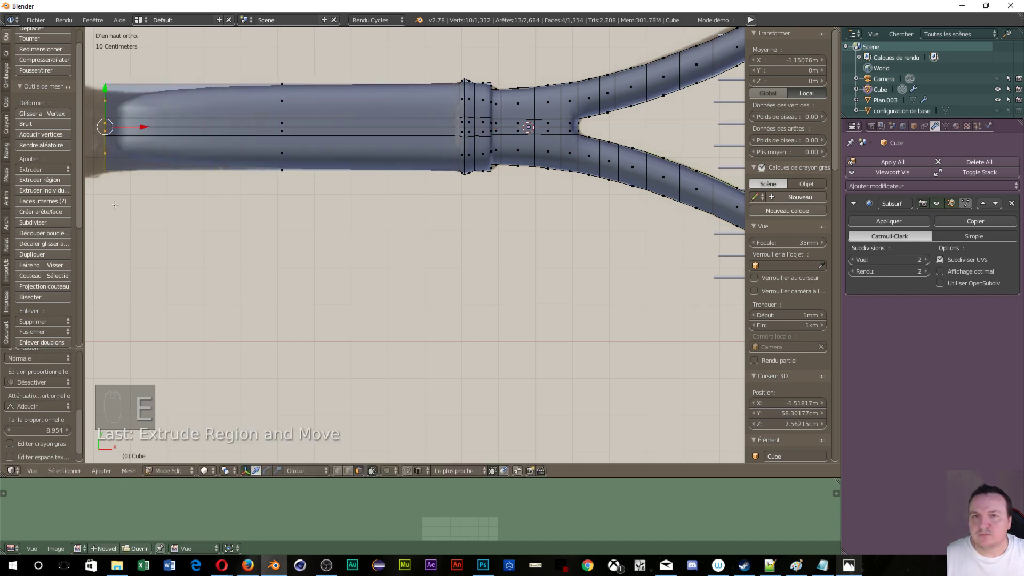
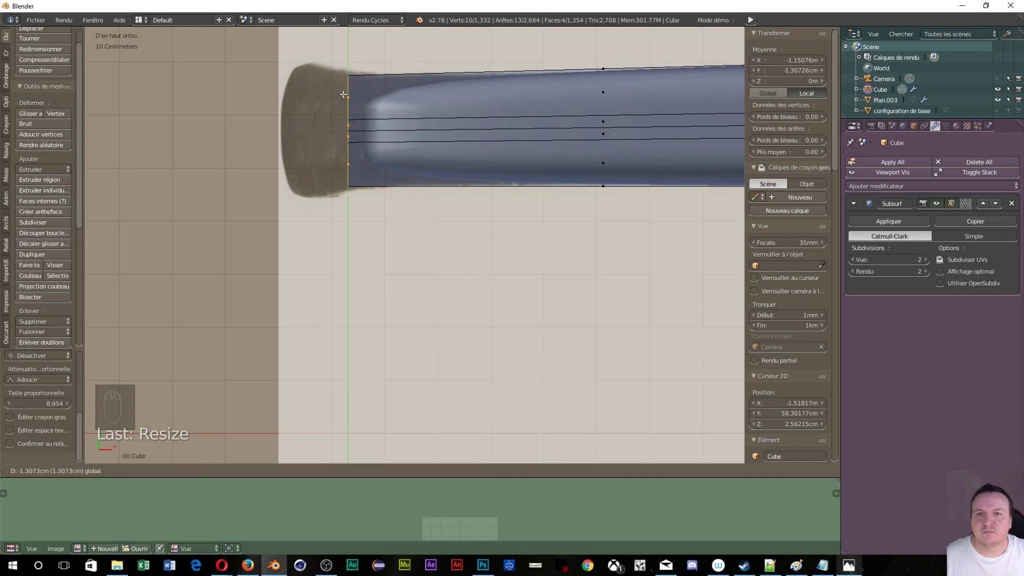
- Round off the grip end and add edge loops near the handle's end collar
{"action": "key", "text": "e"}
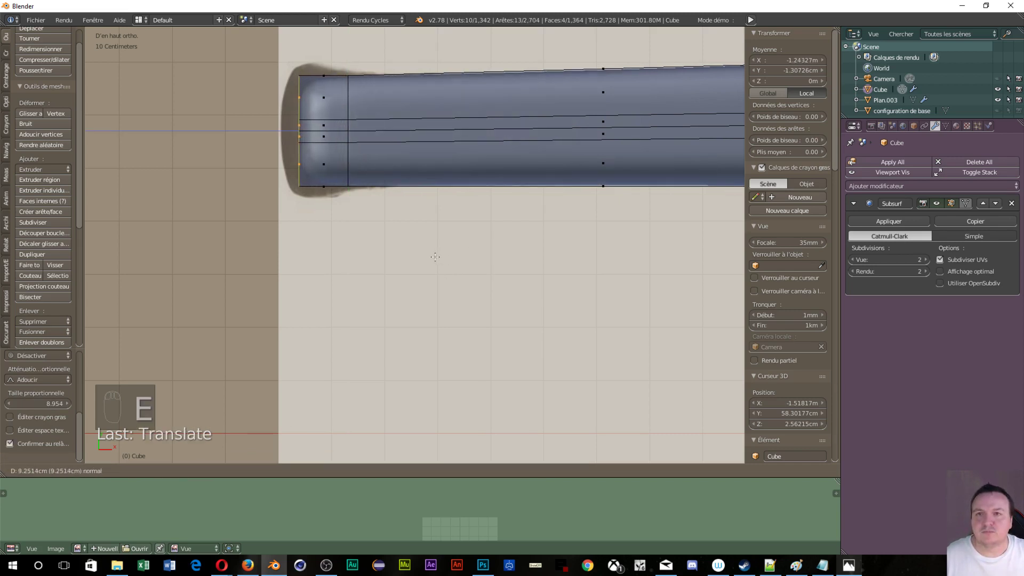
{"action": "key", "text": "s"}
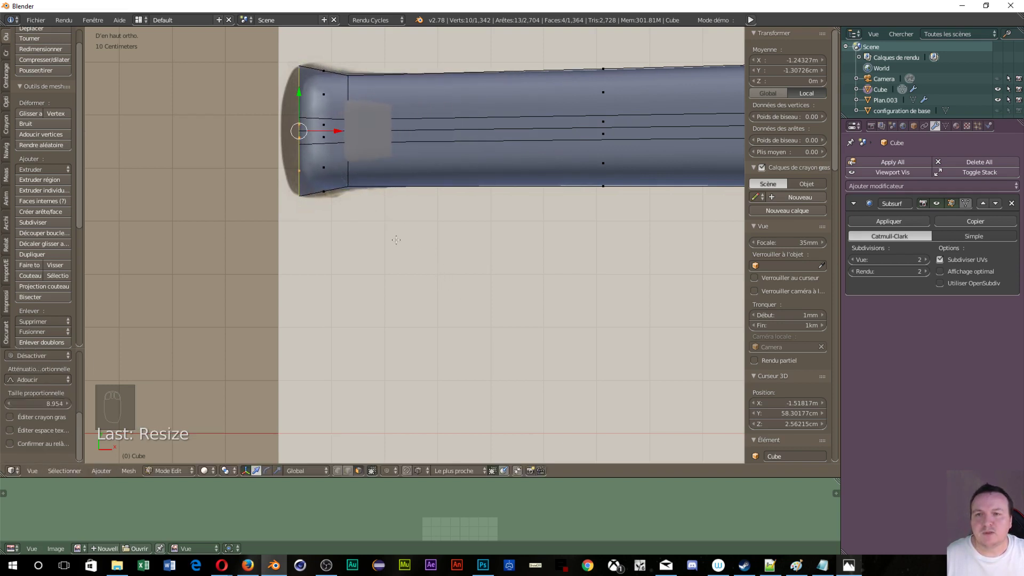
{"action": "key", "text": "e"}
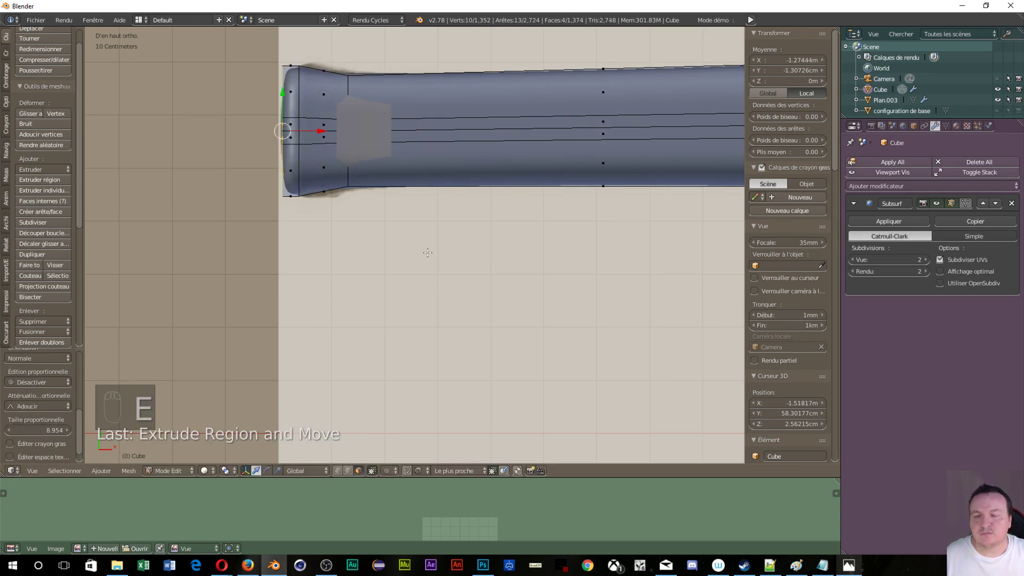
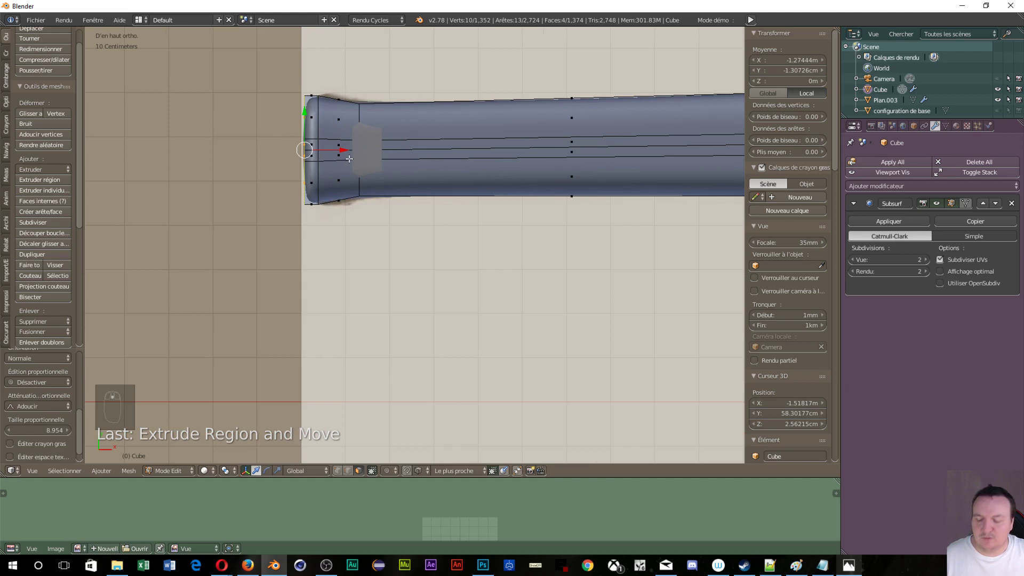
{"action": "key", "text": "ctrl+r"}
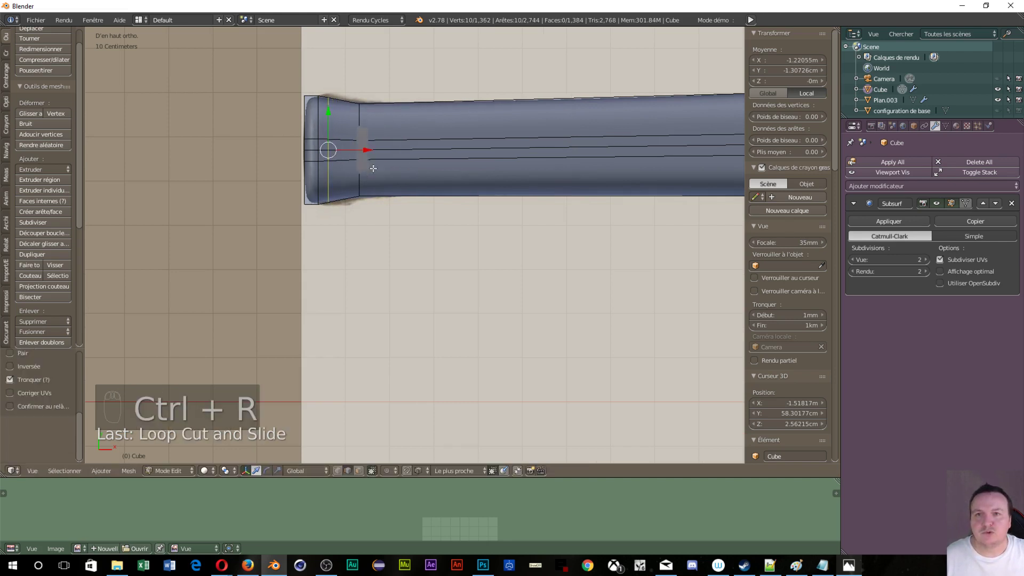
{"action": "key", "text": "ctrl+r"}
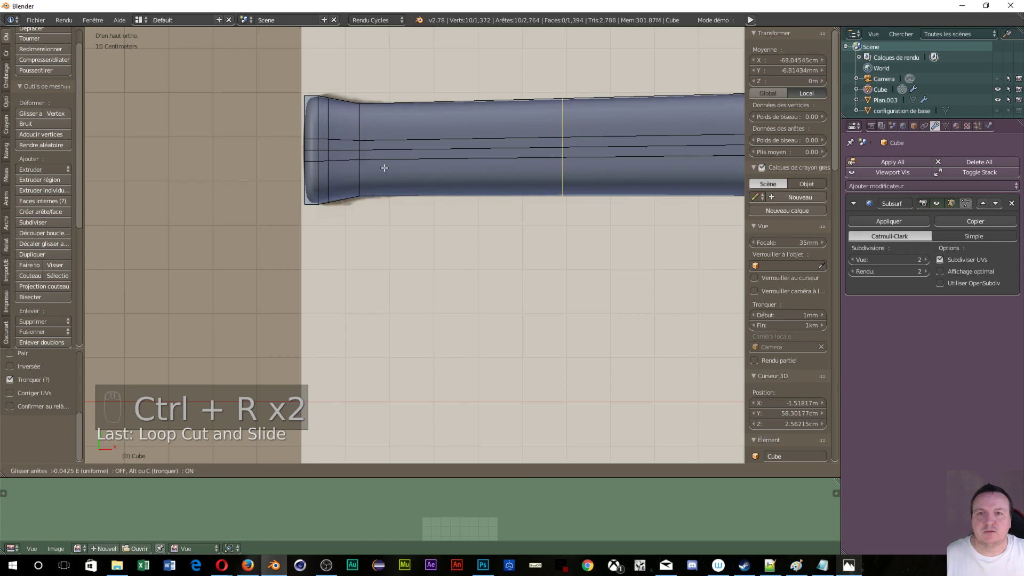
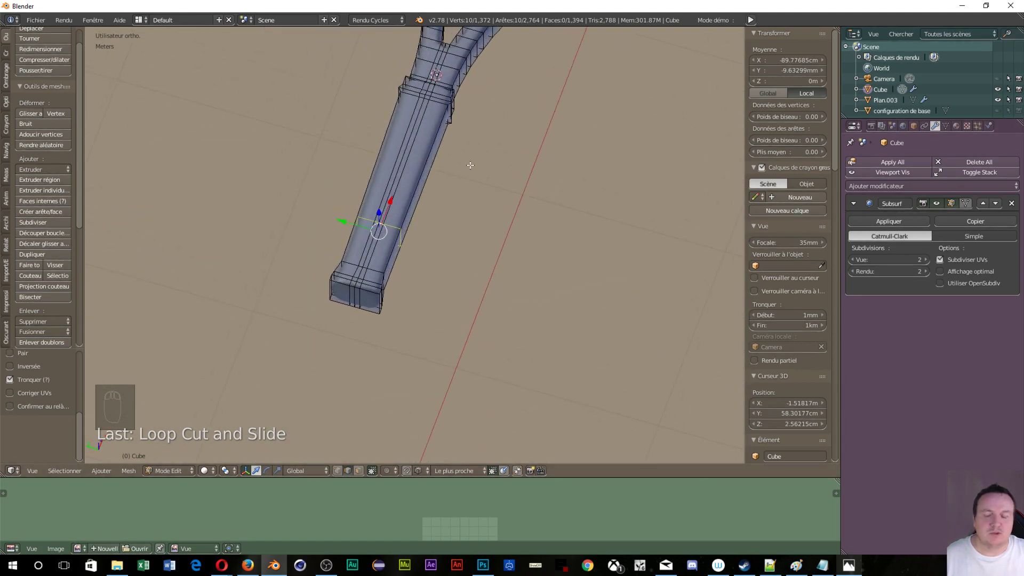
- Switch back to Object Mode and look straight down at the racket head
{"action": "key", "text": "Tab"}
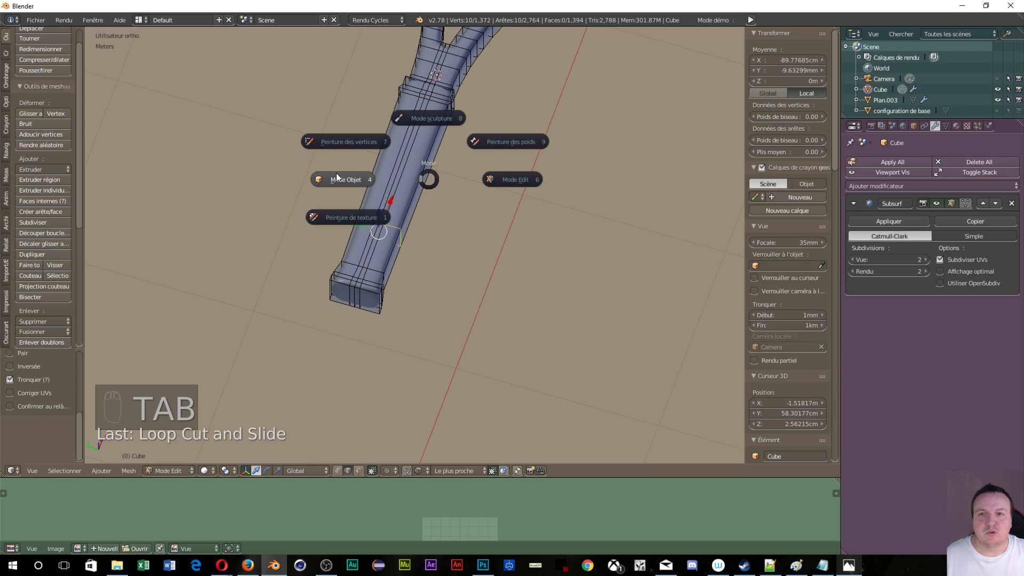
{"action": "left_click_drag", "start_coordinate": [525, 227], "coordinate": [362, 165]}
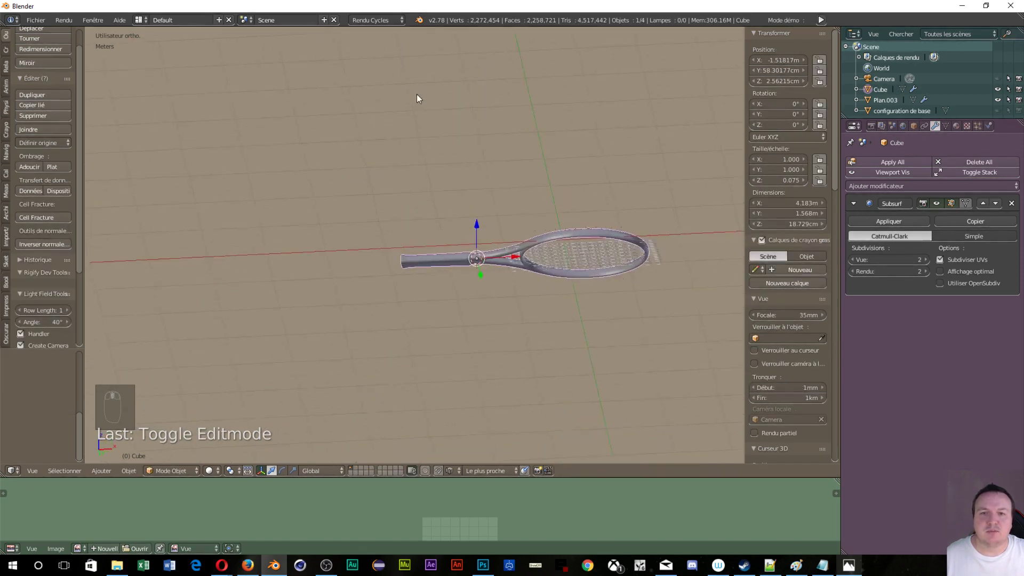
{"action": "left_click_drag", "start_coordinate": [436, 109], "coordinate": [464, 231]}
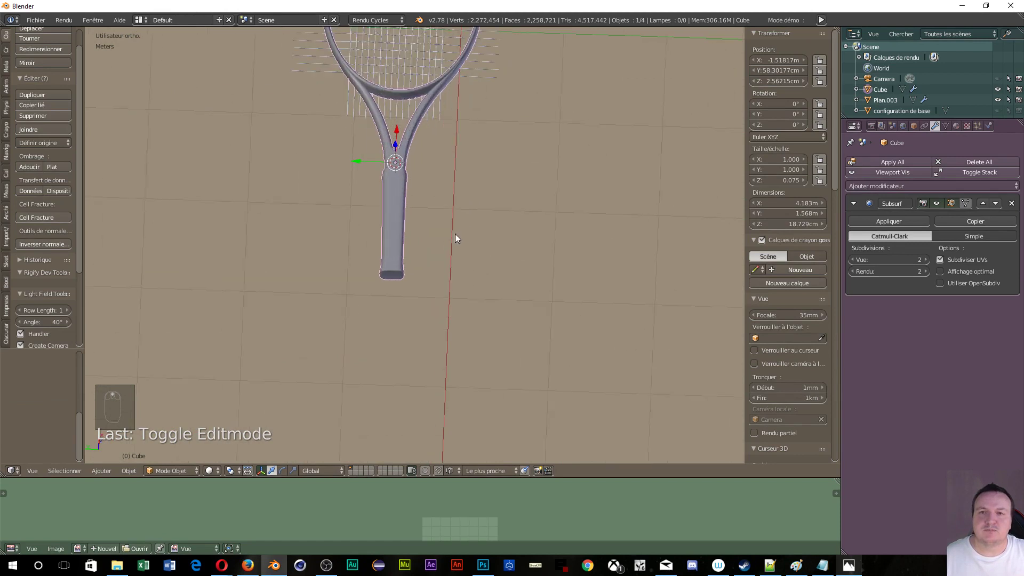
{"action": "key", "text": "Tab"}
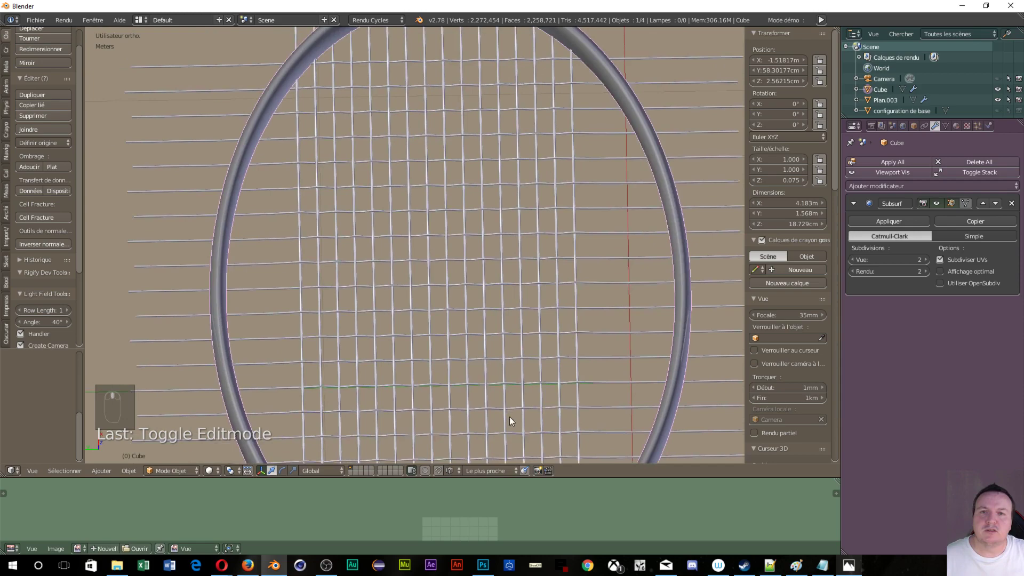
- Zoom in and pan across the string grid for a close look
{"action": "middle_click", "coordinate": [580, 98]}
{"action": "middle_click", "coordinate": [485, 51]}
{"action": "middle_click", "coordinate": [410, 424]}
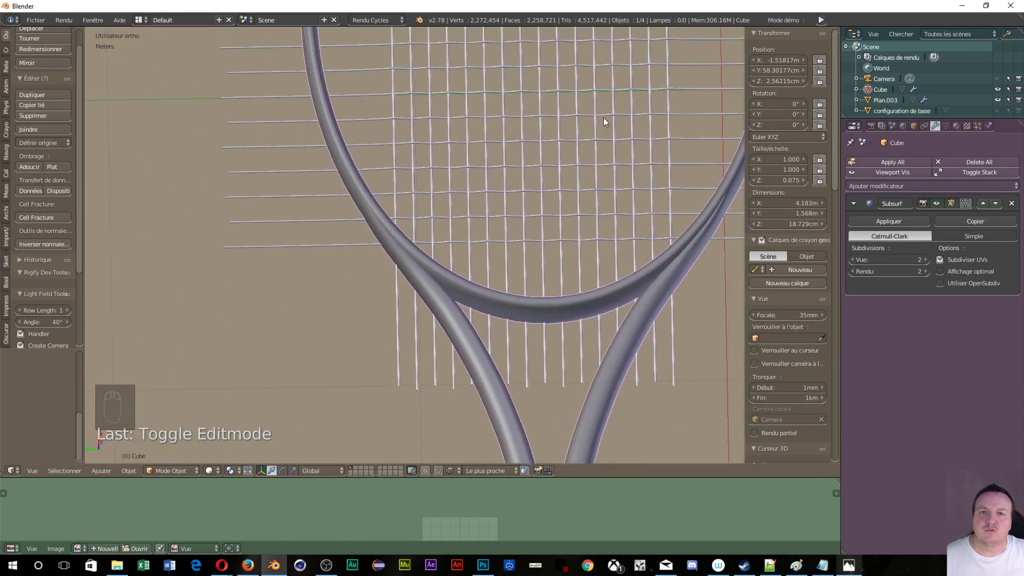
{"action": "left_click_drag", "start_coordinate": [370, 352], "coordinate": [353, 256]}
{"action": "left_click_drag", "start_coordinate": [354, 256], "coordinate": [459, 259]}
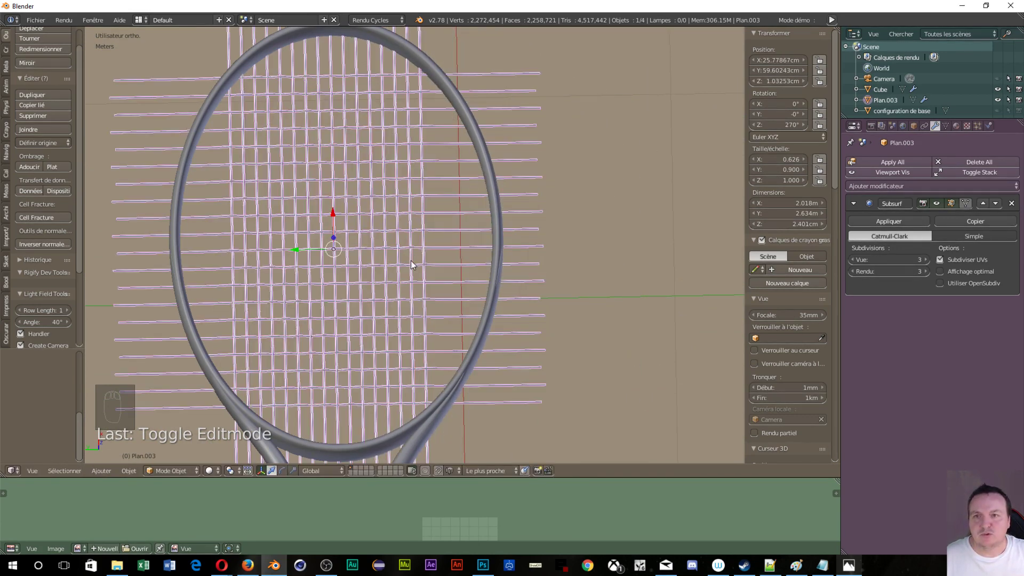
- Nudge the string grid down, then duplicate a vertical string out to the right and left edges
{"action": "left_click_drag", "start_coordinate": [296, 253], "coordinate": [304, 256]}
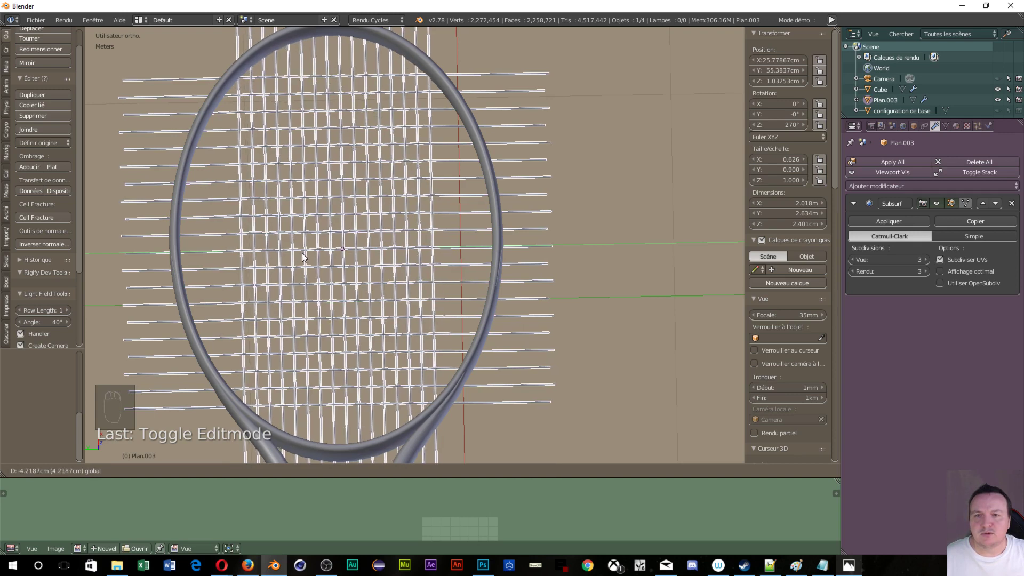
{"action": "key", "text": "Tab"}
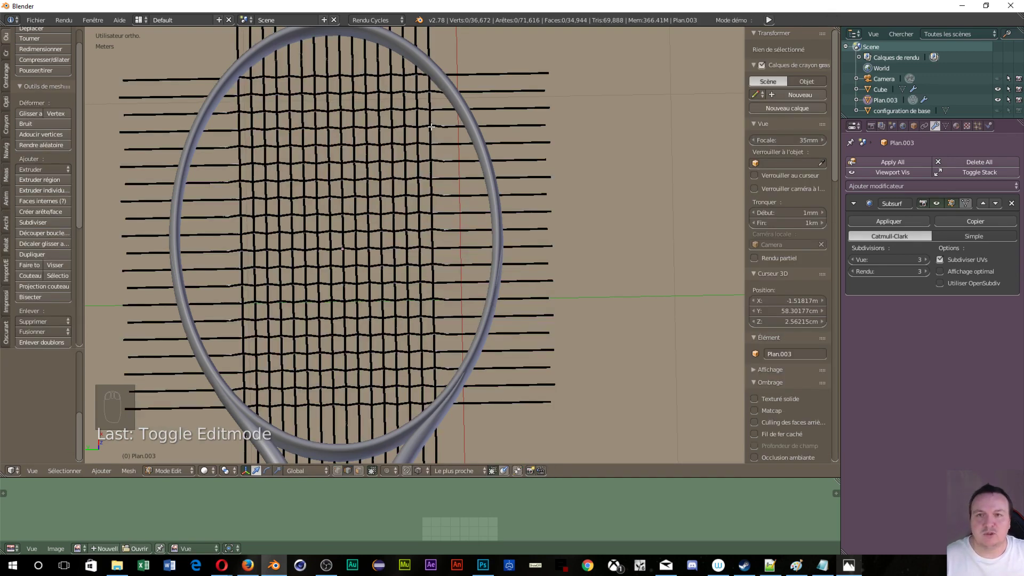
{"action": "key", "text": "l"}
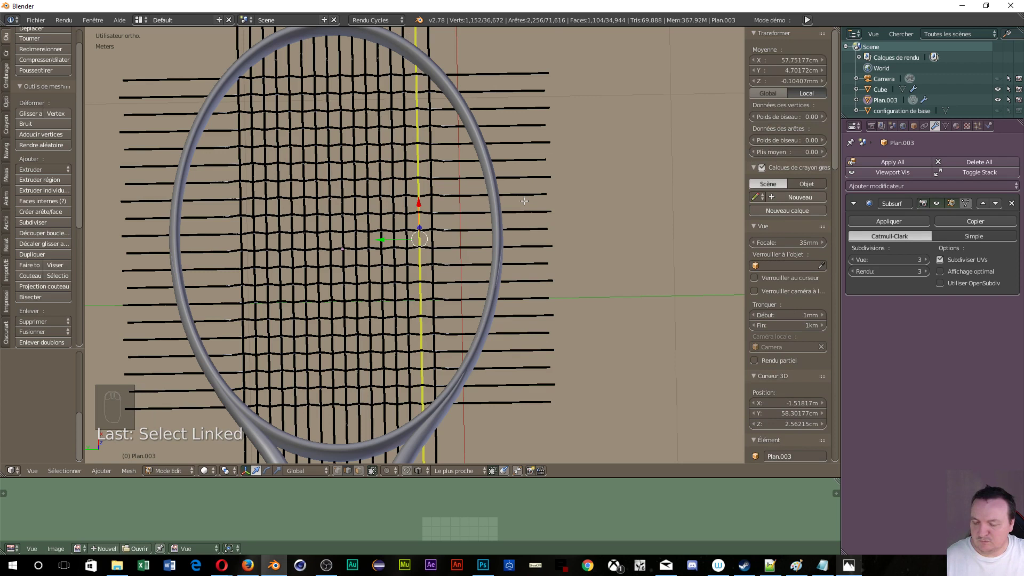
{"action": "key", "text": "shift+d"}
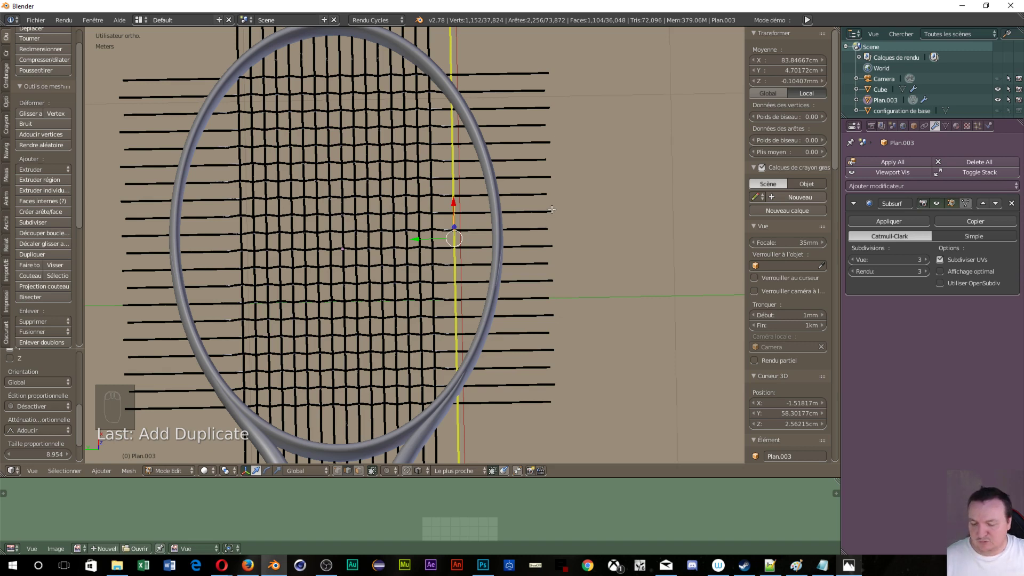
{"action": "key", "text": "shift+d"}
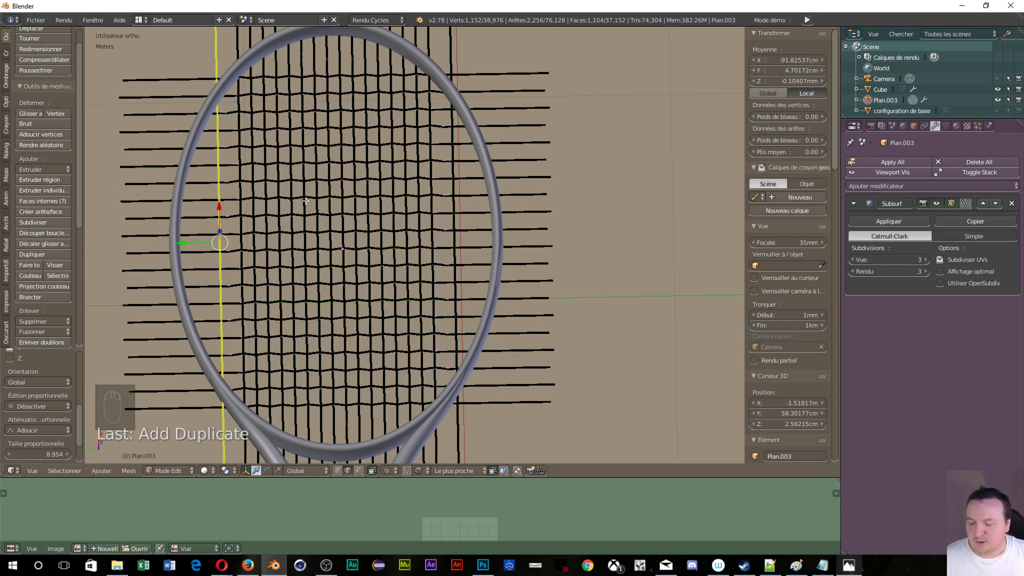
{"action": "key", "text": "Tab"}
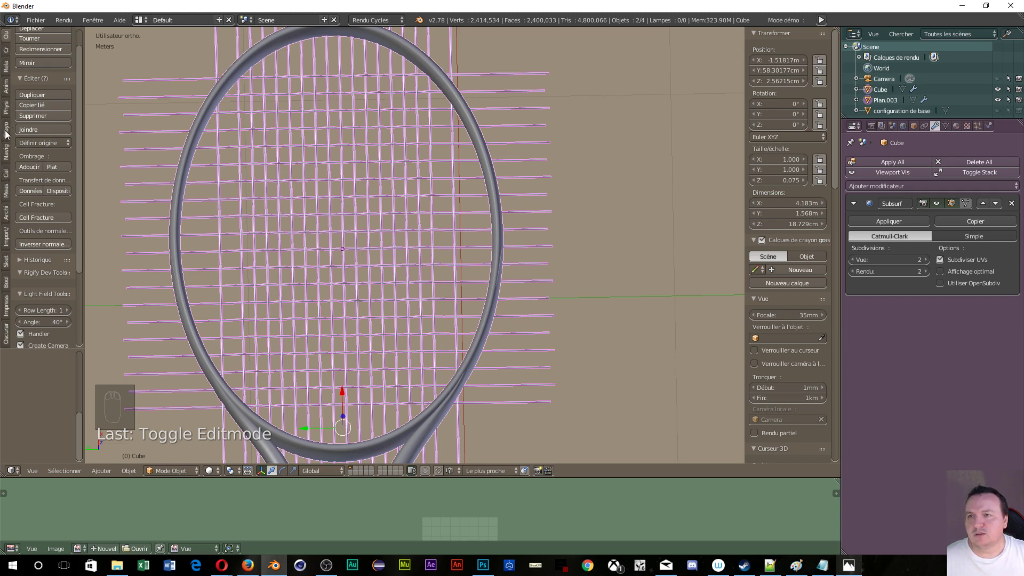
- Run a Bool Tool auto boolean combining the strings with the racket frame
{"action": "left_click_drag", "start_coordinate": [6, 281], "coordinate": [45, 64]}
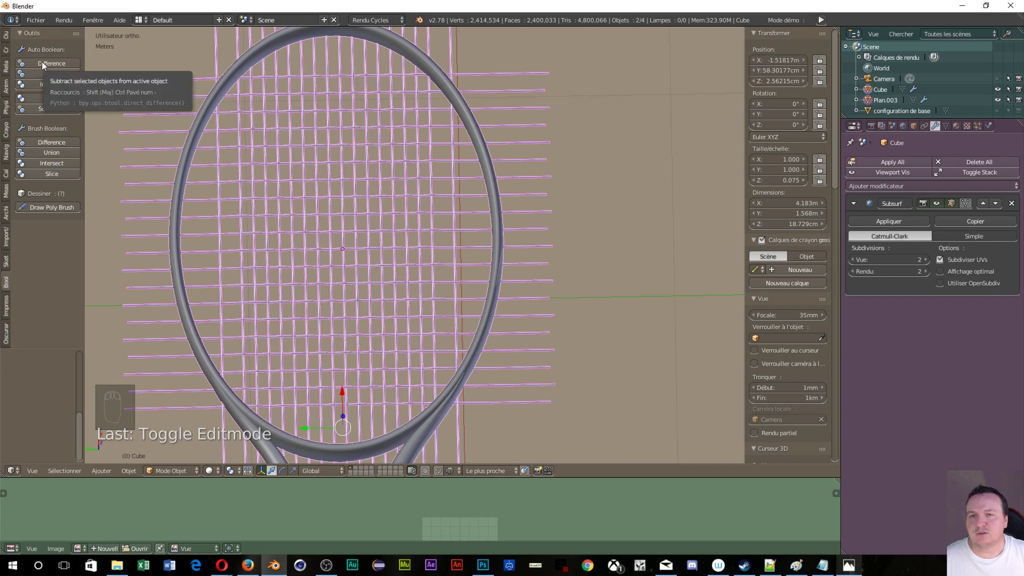
{"action": "left_click_drag", "start_coordinate": [45, 64], "coordinate": [325, 233]}
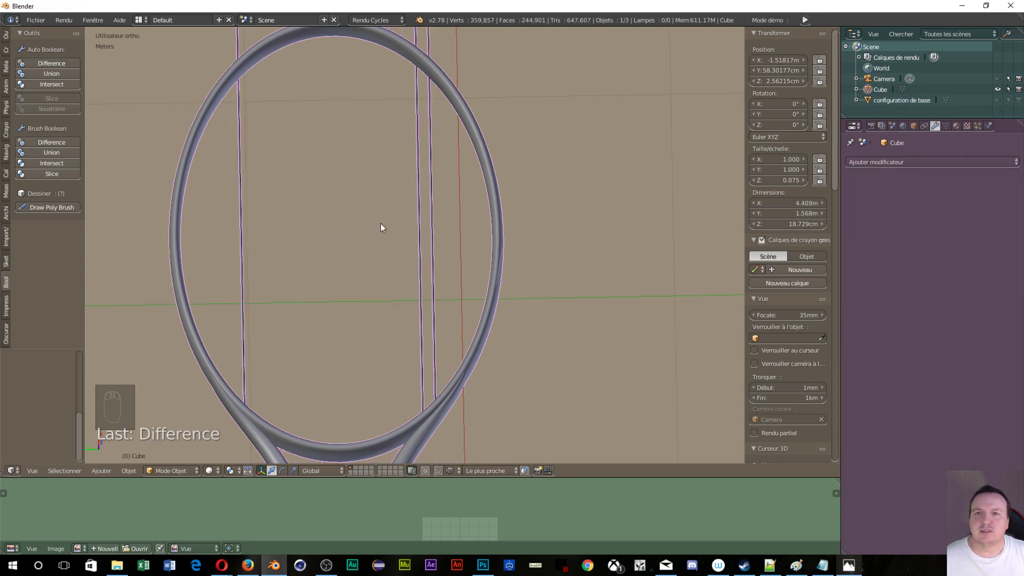
- Undo the boolean to restore the string grid and reframe the view on the racket head
{"action": "middle_click", "coordinate": [393, 231]}
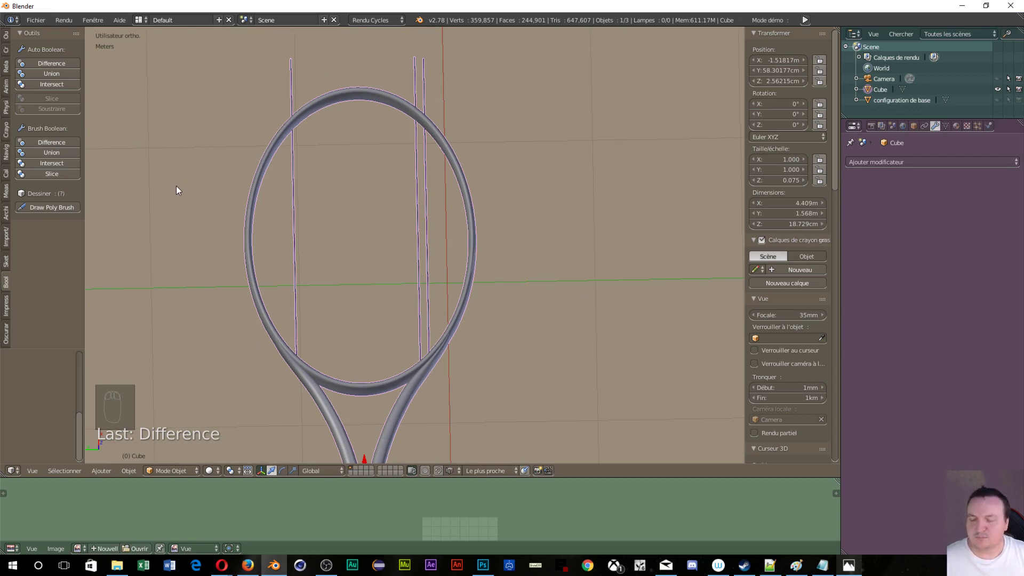
{"action": "key", "text": "ctrl+z"}
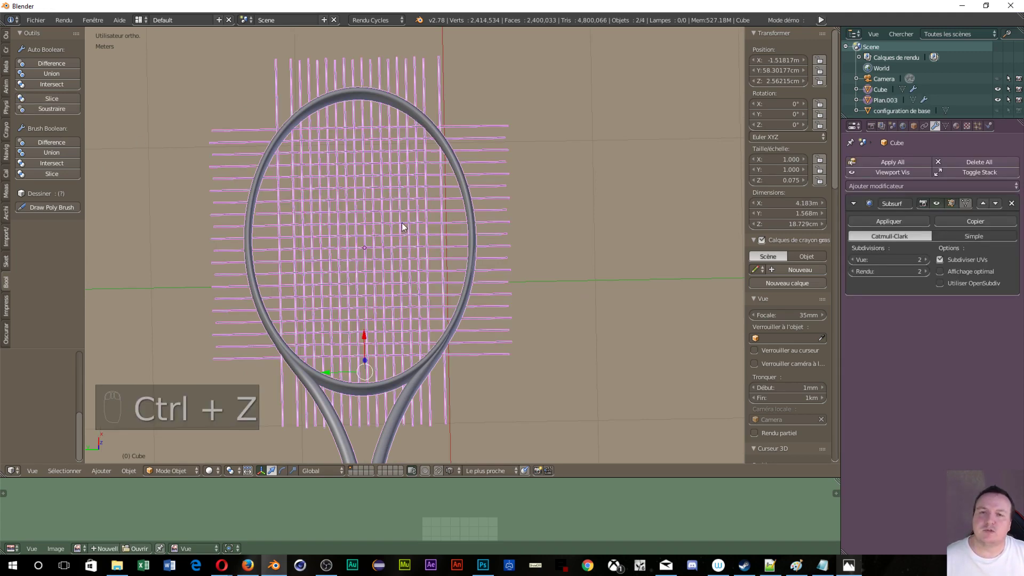
{"action": "left_click", "coordinate": [397, 228]}
{"action": "middle_click", "coordinate": [450, 359]}
{"action": "left_click_drag", "start_coordinate": [456, 279], "coordinate": [408, 358]}
{"action": "middle_click", "coordinate": [407, 349]}
{"action": "middle_click", "coordinate": [412, 342]}
{"action": "left_click_drag", "start_coordinate": [414, 321], "coordinate": [310, 279]}
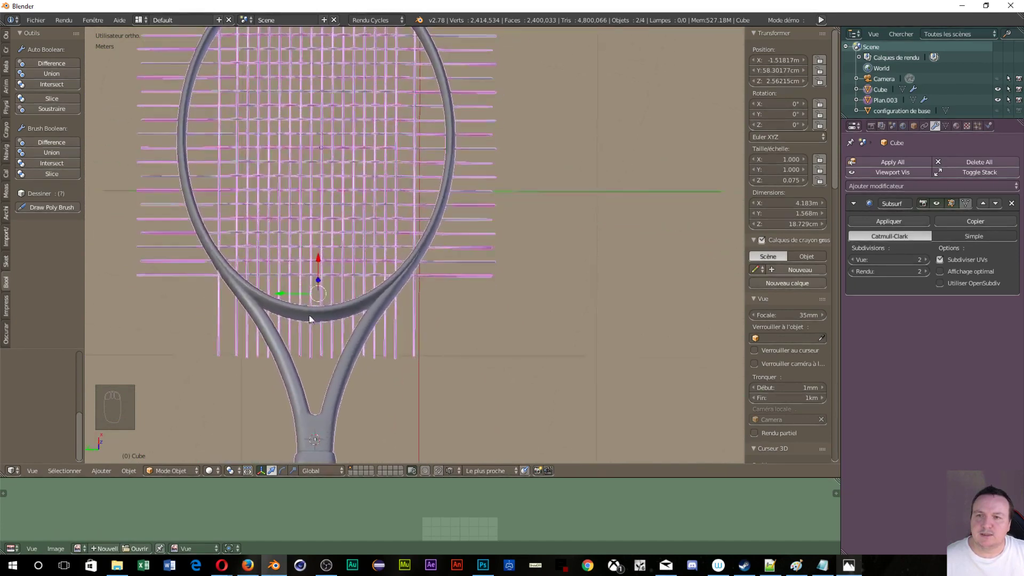
{"action": "left_click_drag", "start_coordinate": [275, 286], "coordinate": [936, 128]}
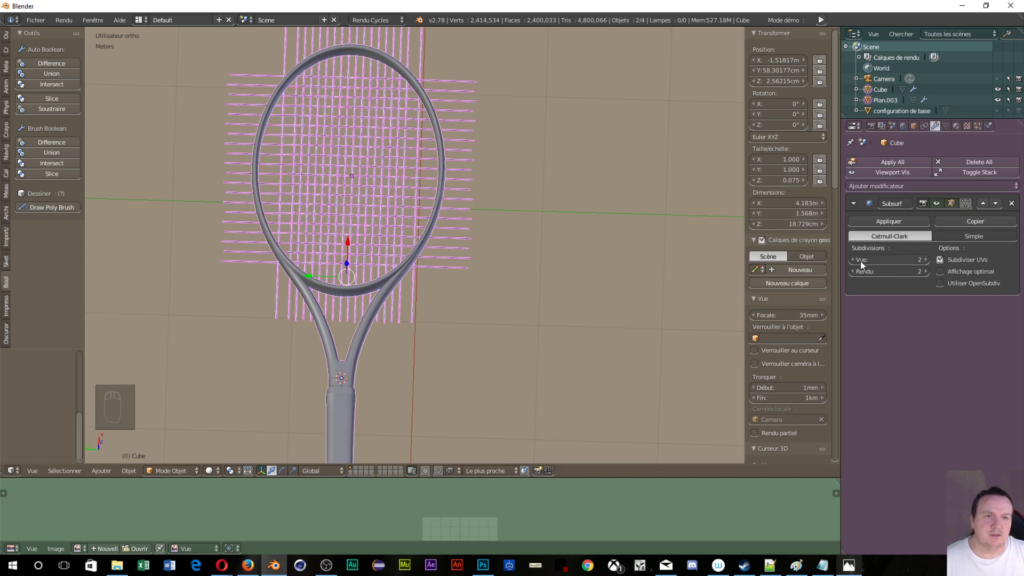
- Give the strings a Boolean modifier targeting Cube, set to Difference instead of Union
{"action": "left_click_drag", "start_coordinate": [861, 263], "coordinate": [769, 269]}
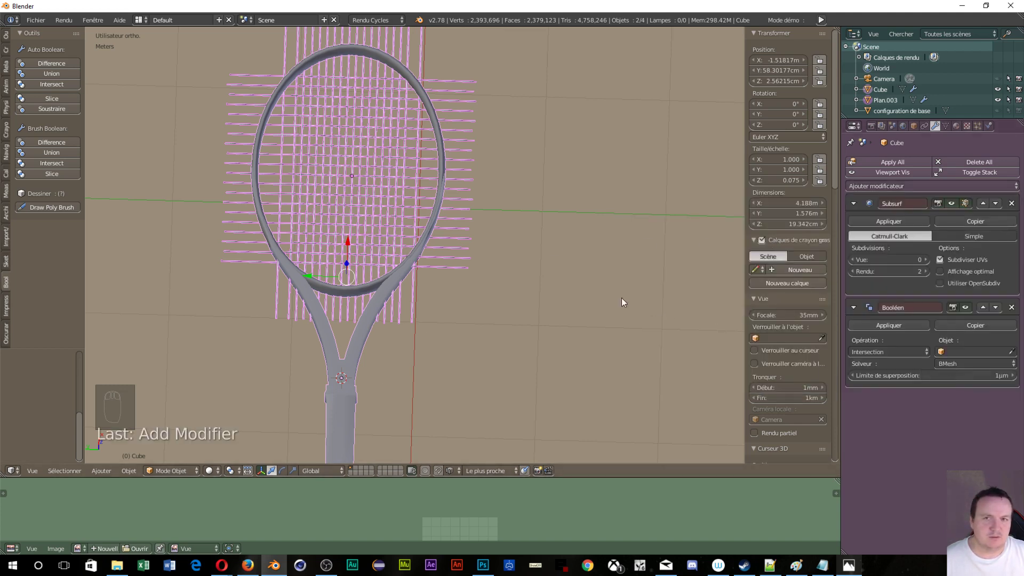
{"action": "left_click_drag", "start_coordinate": [454, 287], "coordinate": [432, 293]}
{"action": "left_click", "coordinate": [432, 292]}
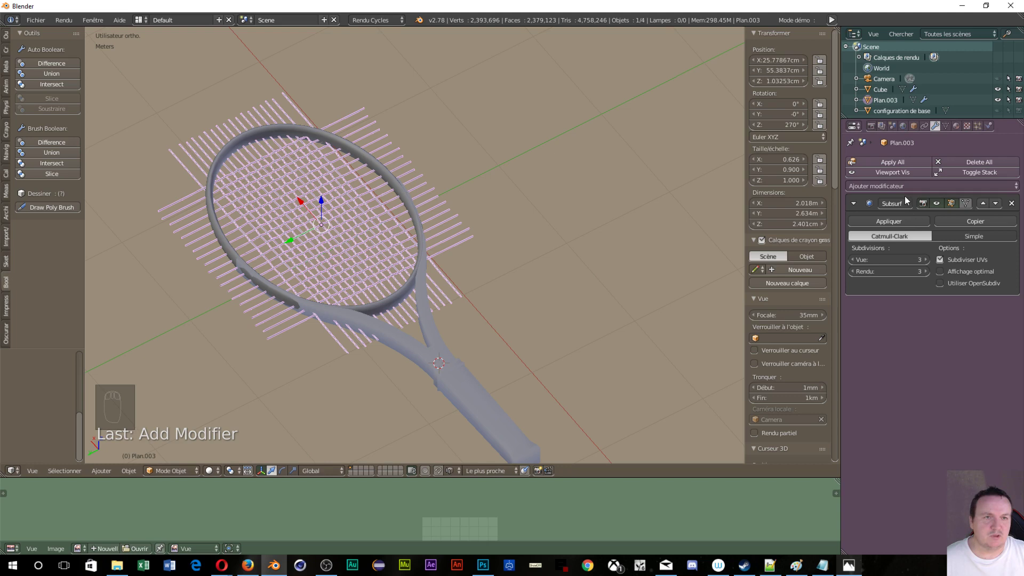
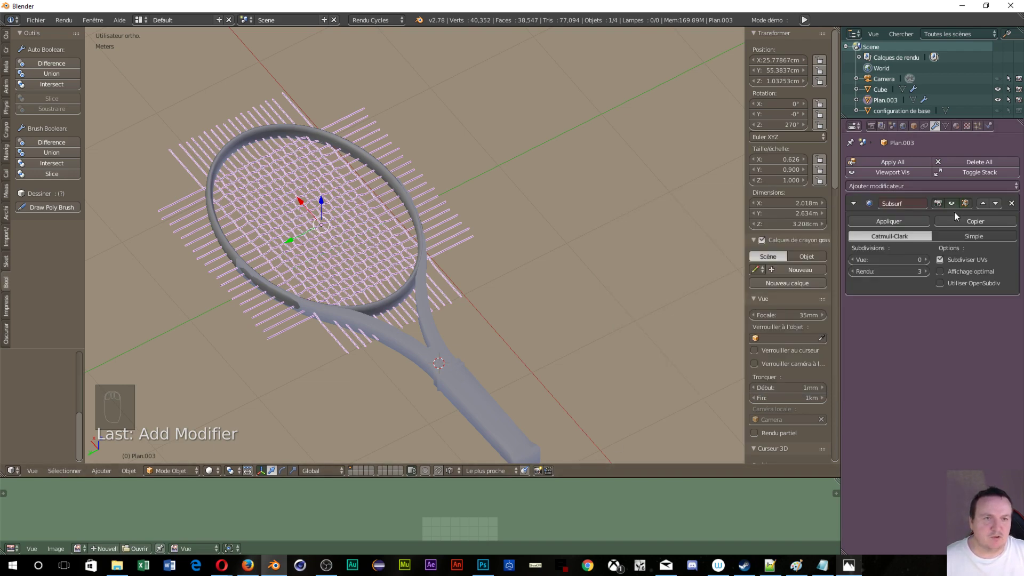
{"action": "left_click_drag", "start_coordinate": [903, 186], "coordinate": [765, 242]}
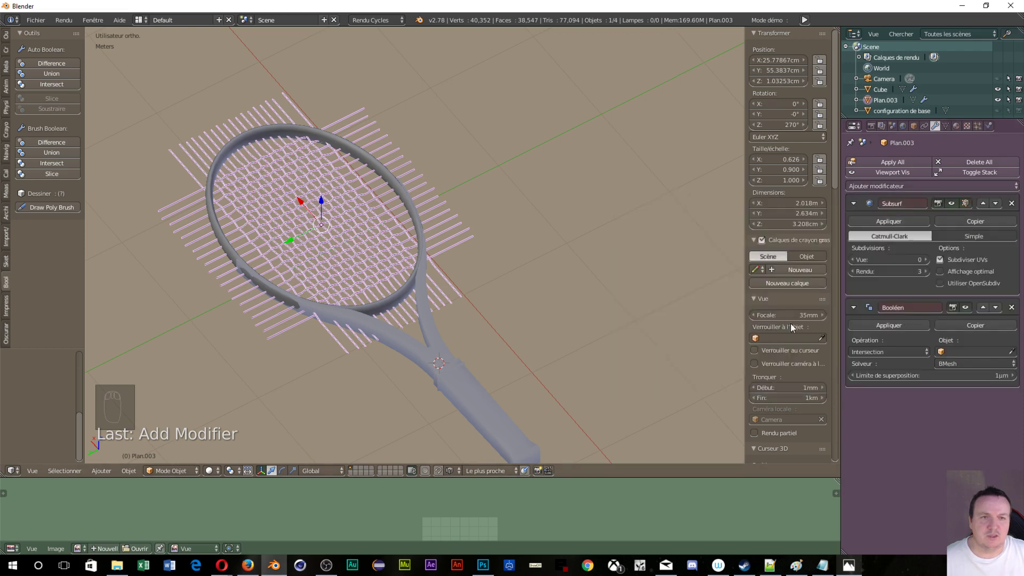
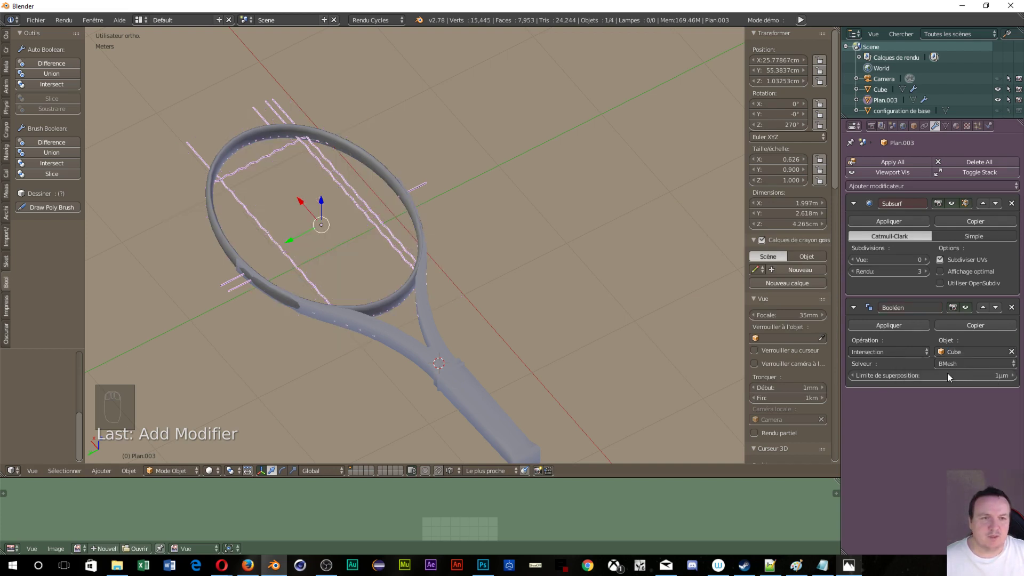
{"action": "left_click_drag", "start_coordinate": [918, 357], "coordinate": [885, 343]}
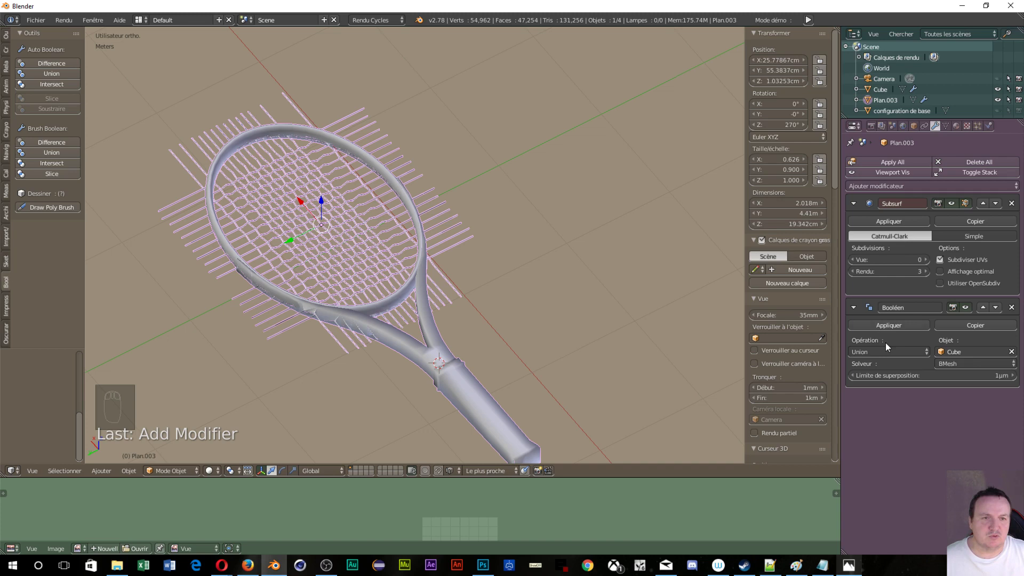
{"action": "left_click_drag", "start_coordinate": [896, 354], "coordinate": [894, 356]}
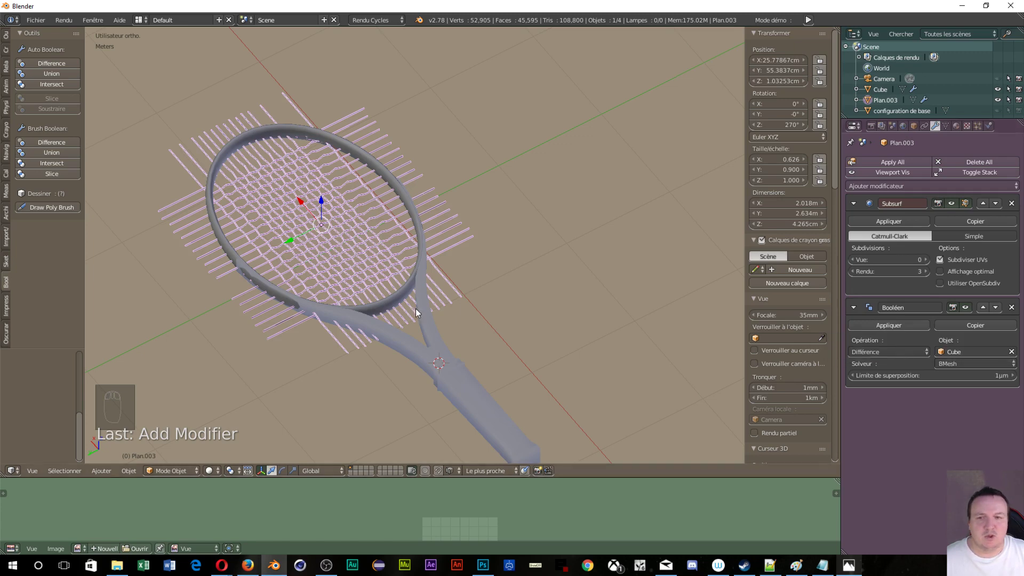
- Apply the Boolean modifier and zoom in on the trimmed strings inside the racket head
{"action": "middle_click", "coordinate": [308, 353]}
{"action": "scroll", "scroll_direction": "up", "scroll_amount": 3}
{"action": "scroll", "scroll_direction": "up", "scroll_amount": 3}
{"action": "left_click_drag", "start_coordinate": [277, 367], "coordinate": [1016, 307]}
{"action": "scroll", "scroll_direction": "down", "scroll_amount": 3}
{"action": "left_click_drag", "start_coordinate": [1016, 308], "coordinate": [417, 199]}
{"action": "left_click_drag", "start_coordinate": [417, 199], "coordinate": [402, 223]}
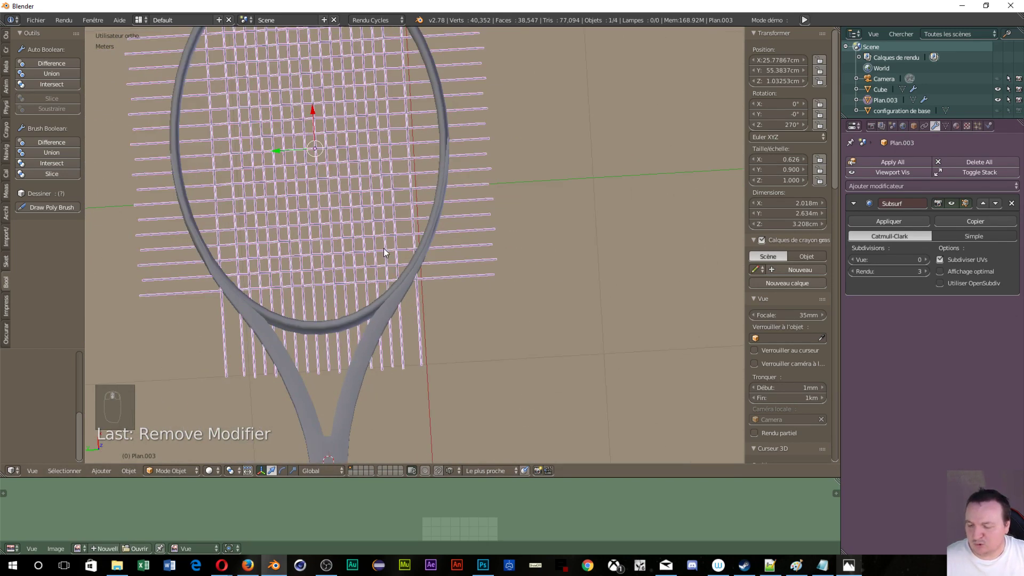
- Edit the string mesh in wireframe shading with vertex select at the trimmed string ends
{"action": "key", "text": "Tab"}
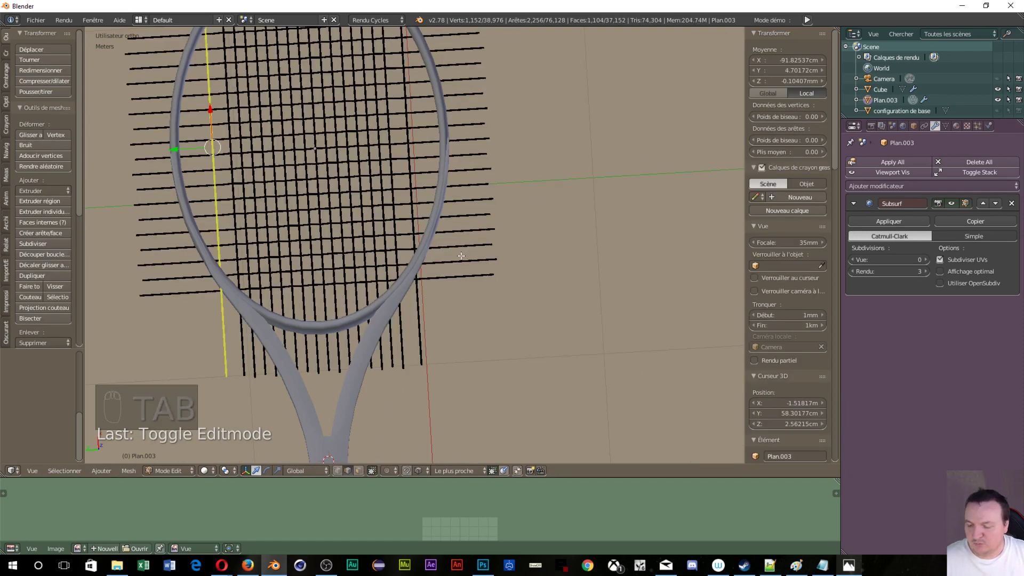
{"action": "key", "text": "z"}
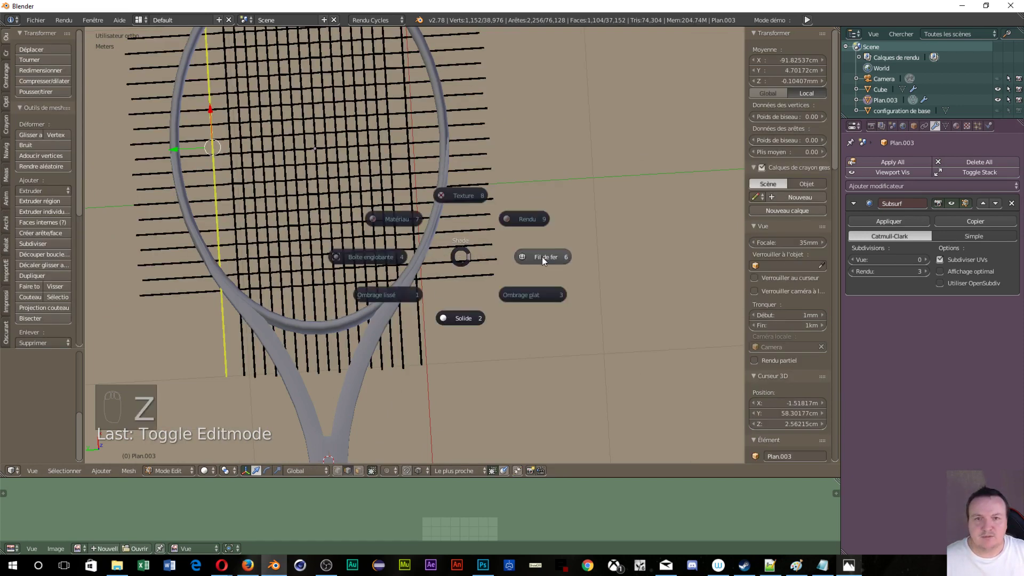
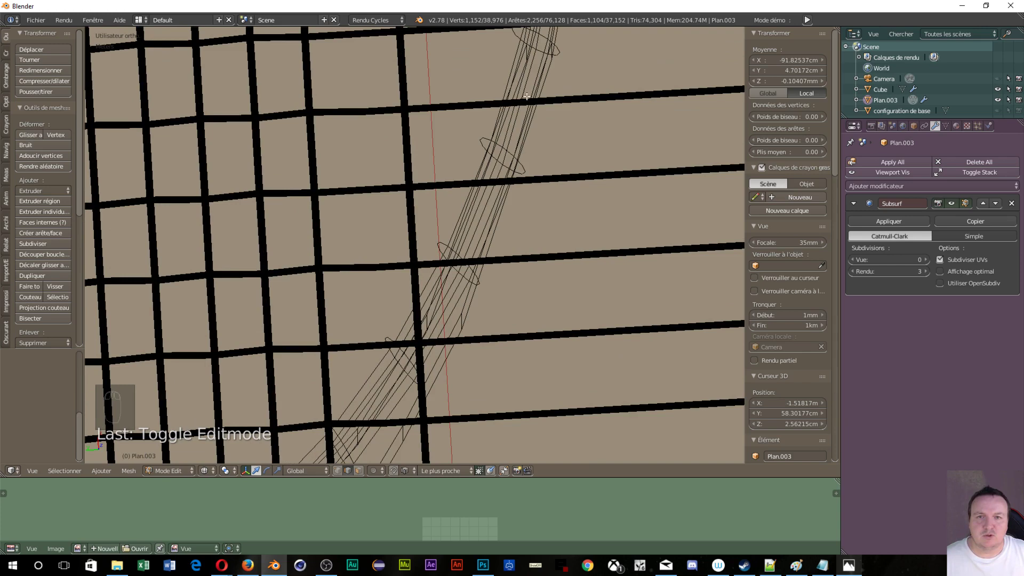
{"action": "left_click_drag", "start_coordinate": [521, 127], "coordinate": [437, 348]}
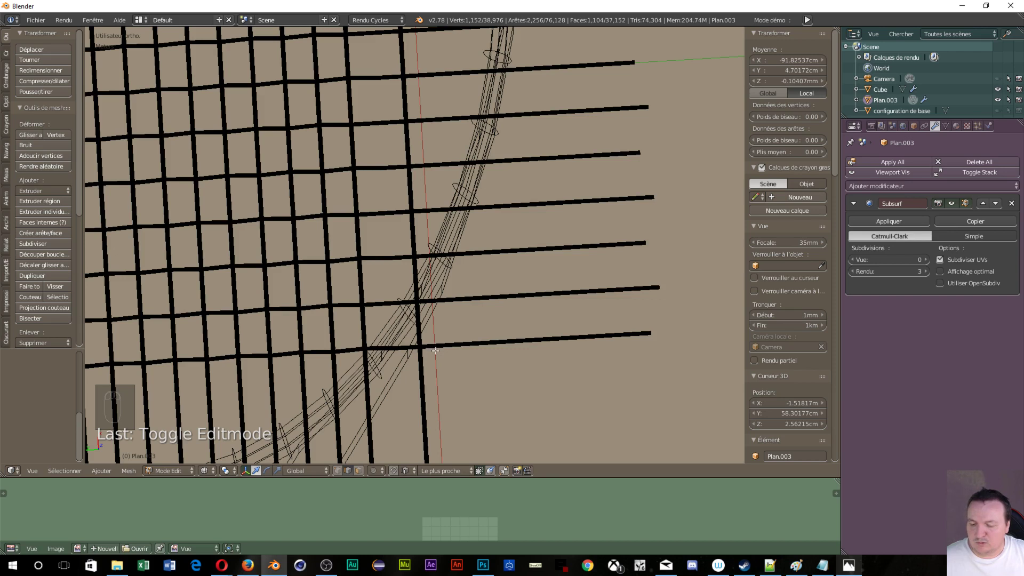
{"action": "key", "text": "ctrl+Tab"}
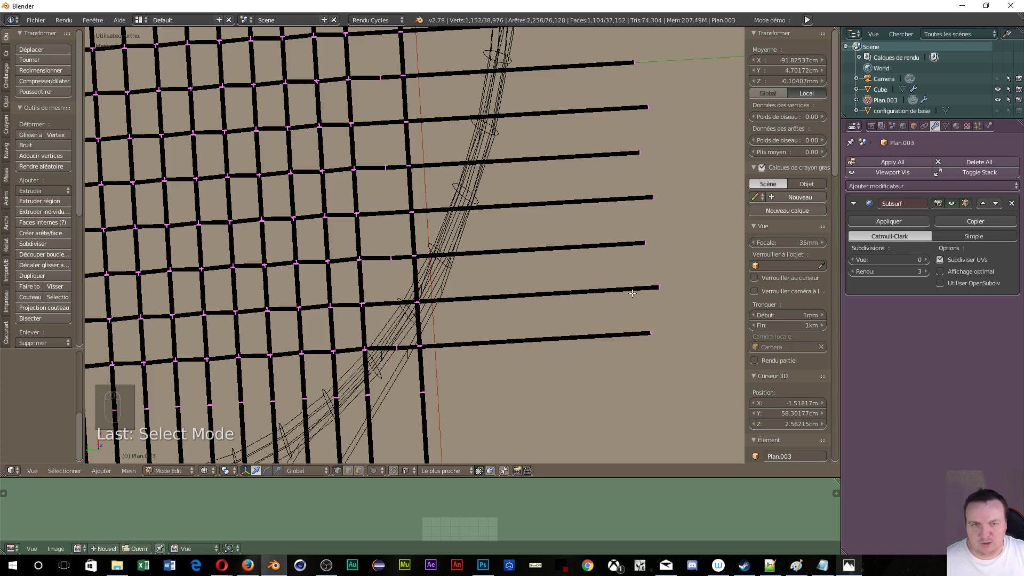
- Try deleting one horizontal string, undo it, then test sliding strings along the frame and cancel
{"action": "key", "text": "b"}
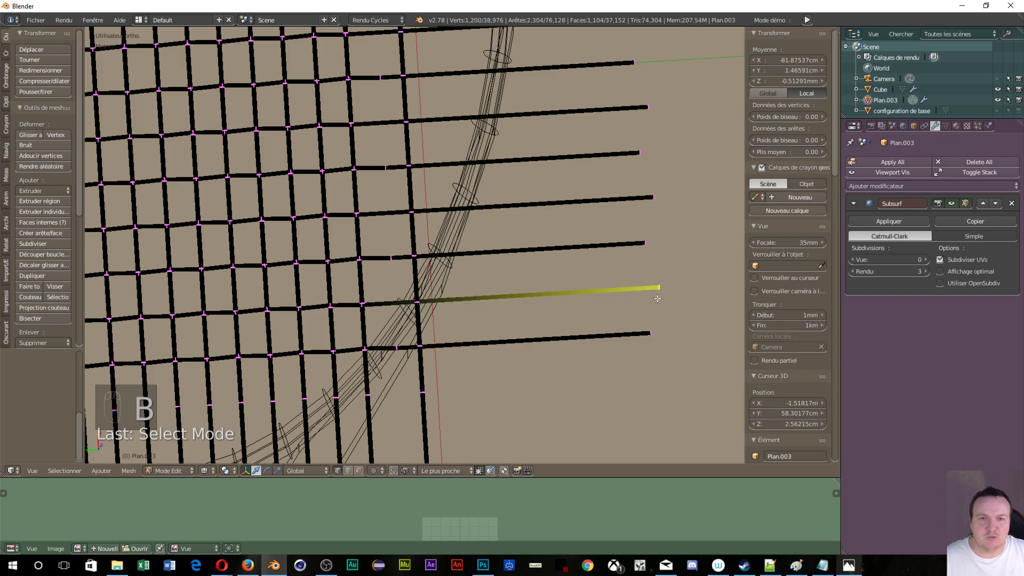
{"action": "key", "text": "x"}
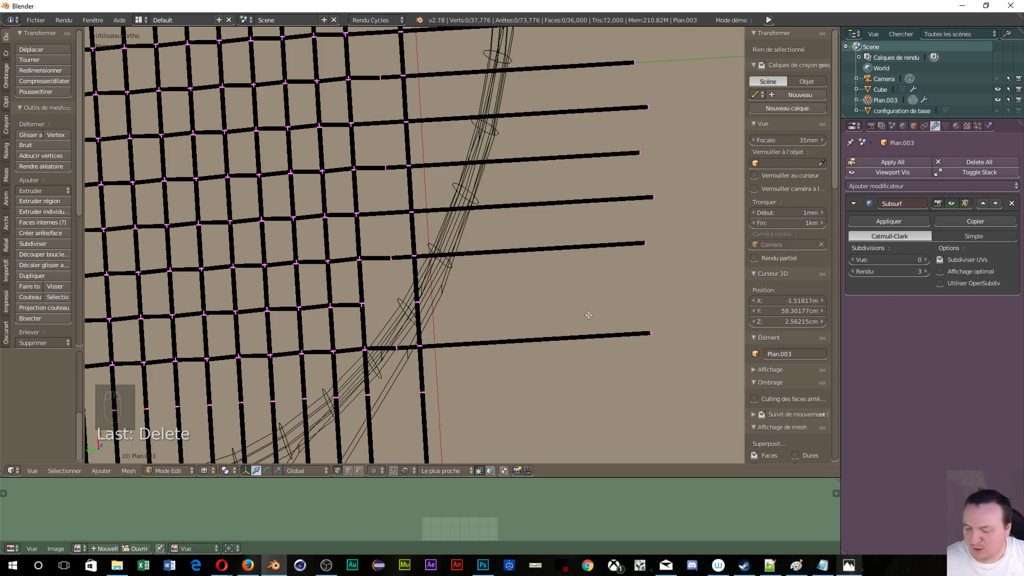
{"action": "key", "text": "ctrl+z"}
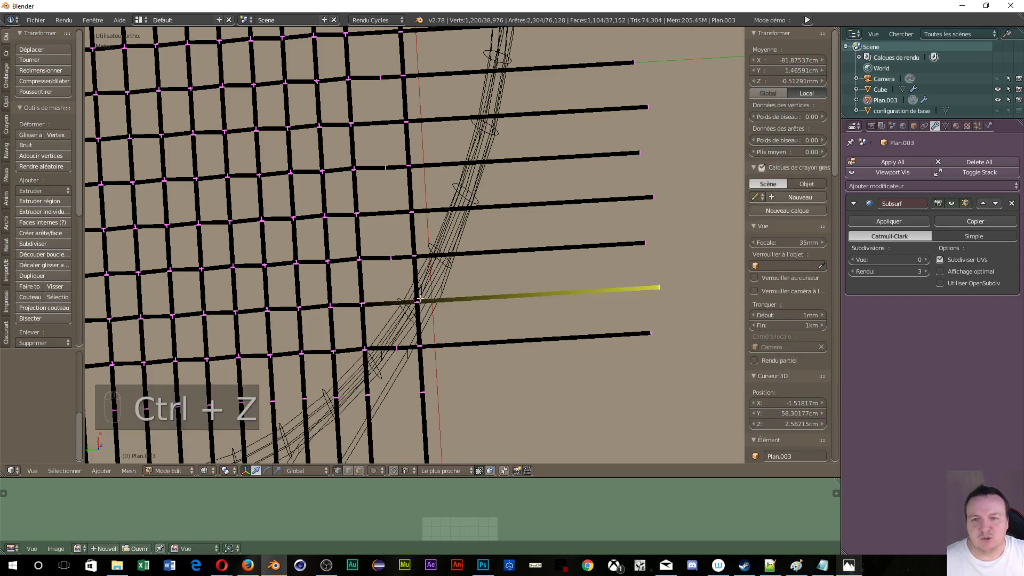
{"action": "key", "text": "ctrl+r"}
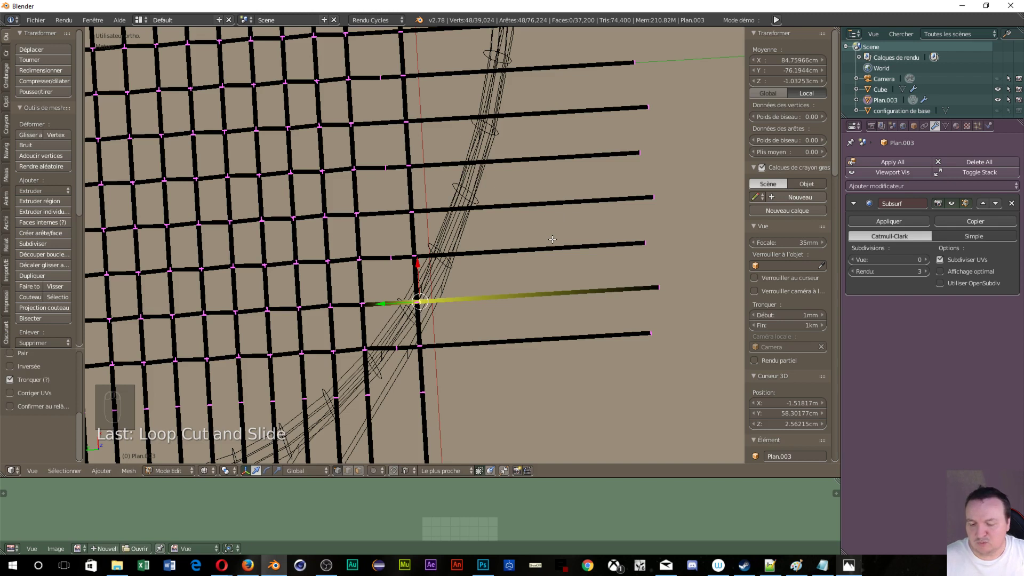
{"action": "key", "text": "ctrl+r"}
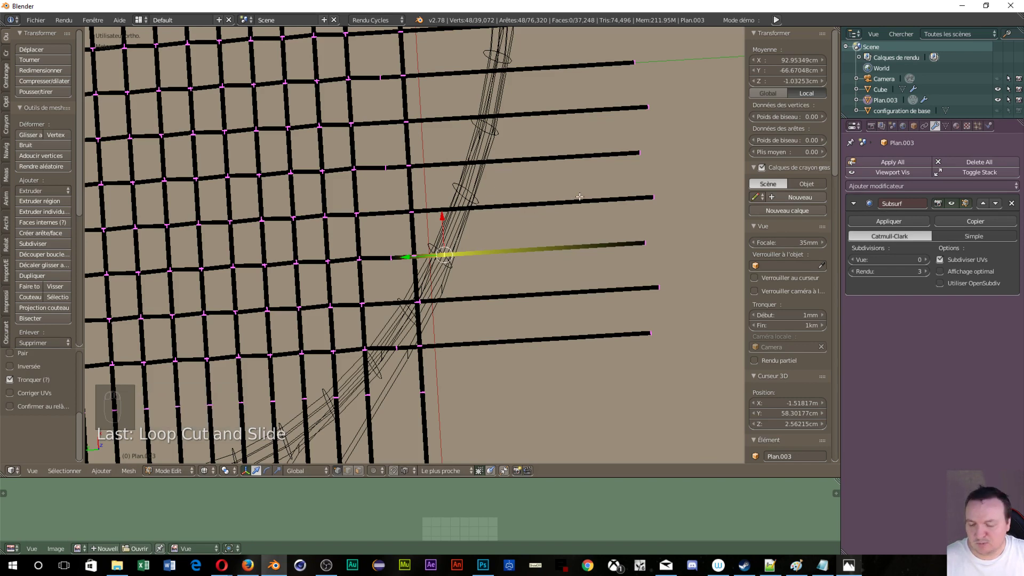
{"action": "key", "text": "ctrl+r"}
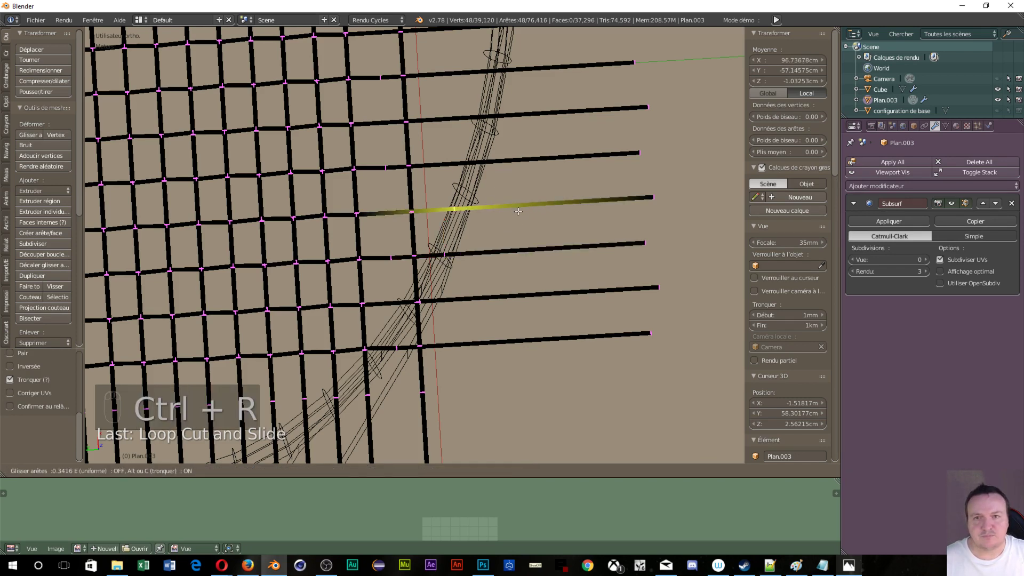
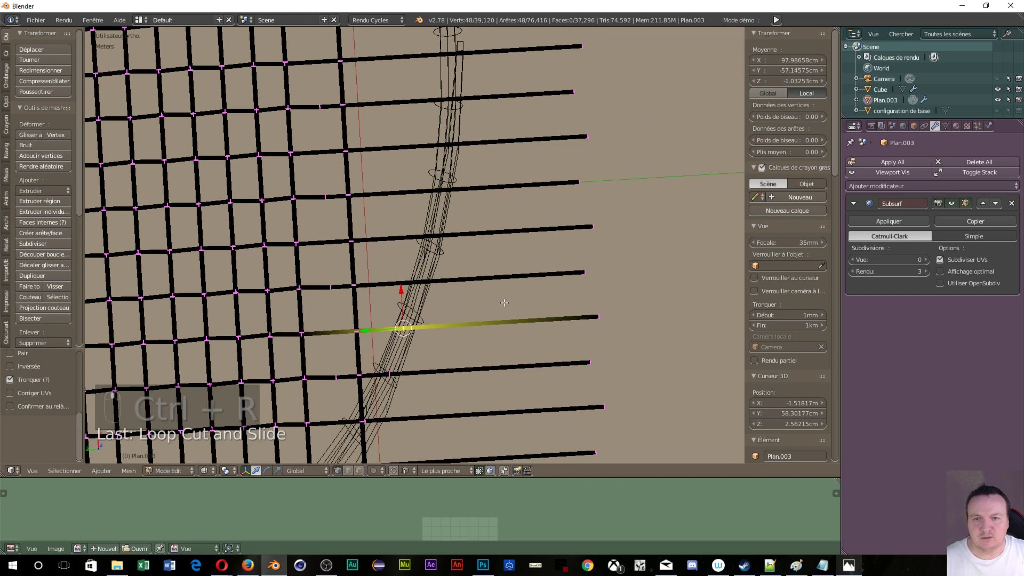
{"action": "key", "text": "ctrl+r"}
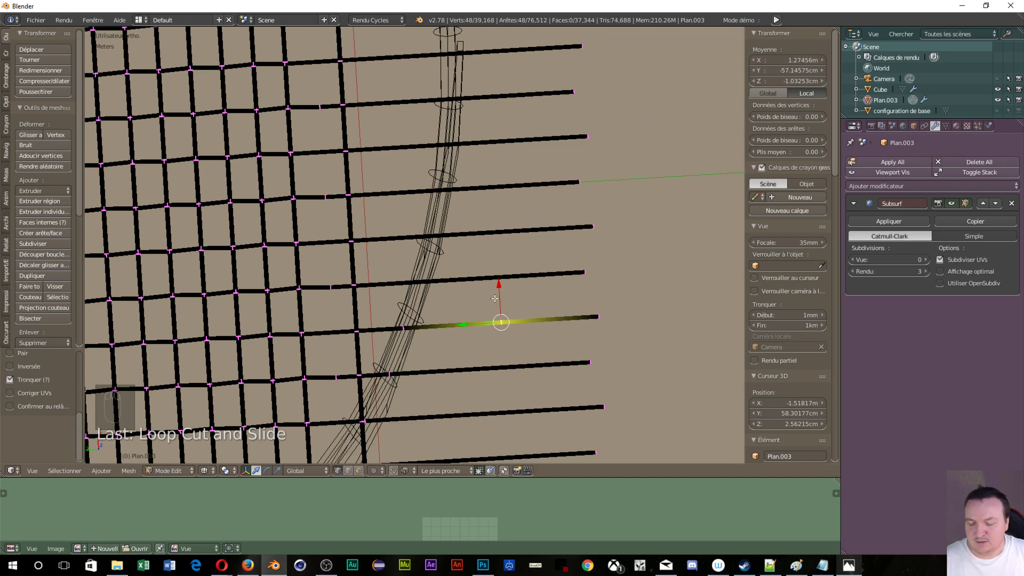
{"action": "key", "text": "ctrl+z"}
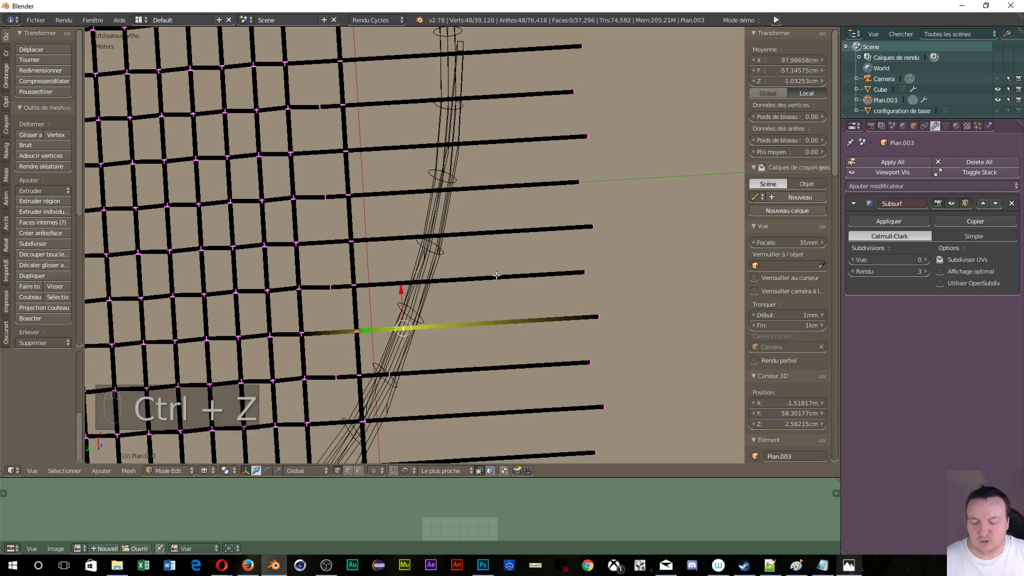
- Reposition successive horizontal strings up the frame to even out their spacing
{"action": "key", "text": "ctrl+r"}
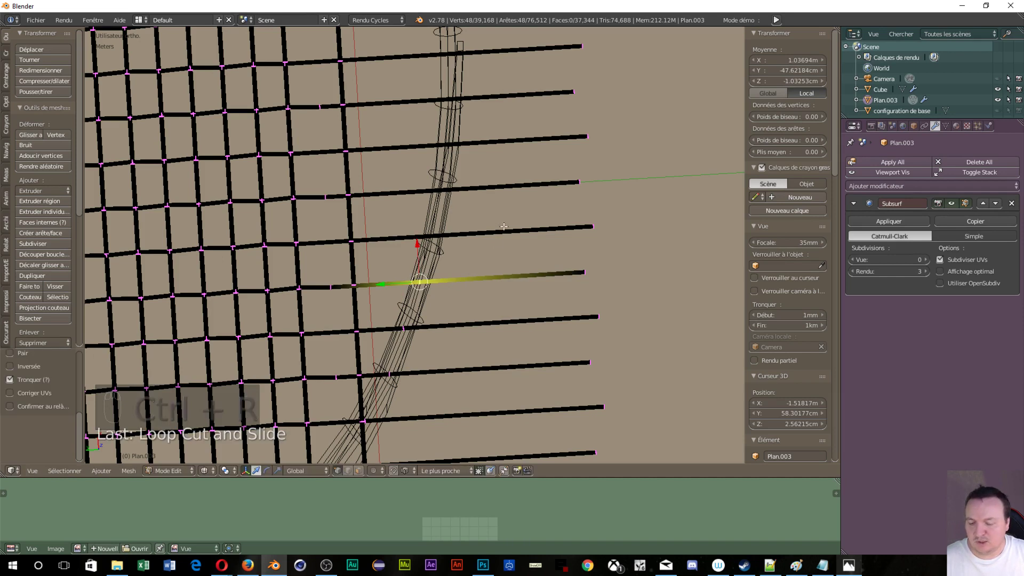
{"action": "key", "text": "ctrl+r"}
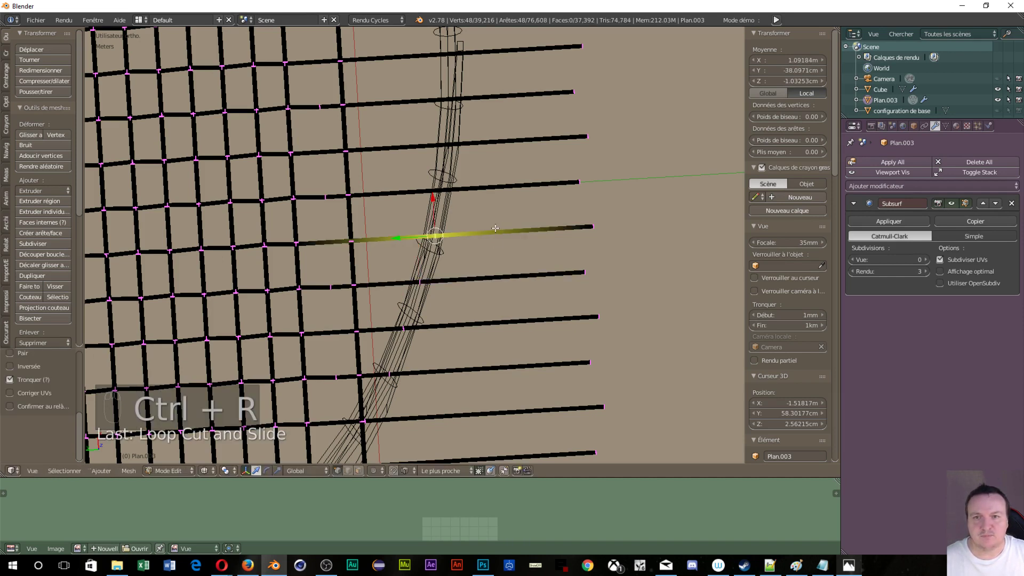
{"action": "key", "text": "ctrl+r"}
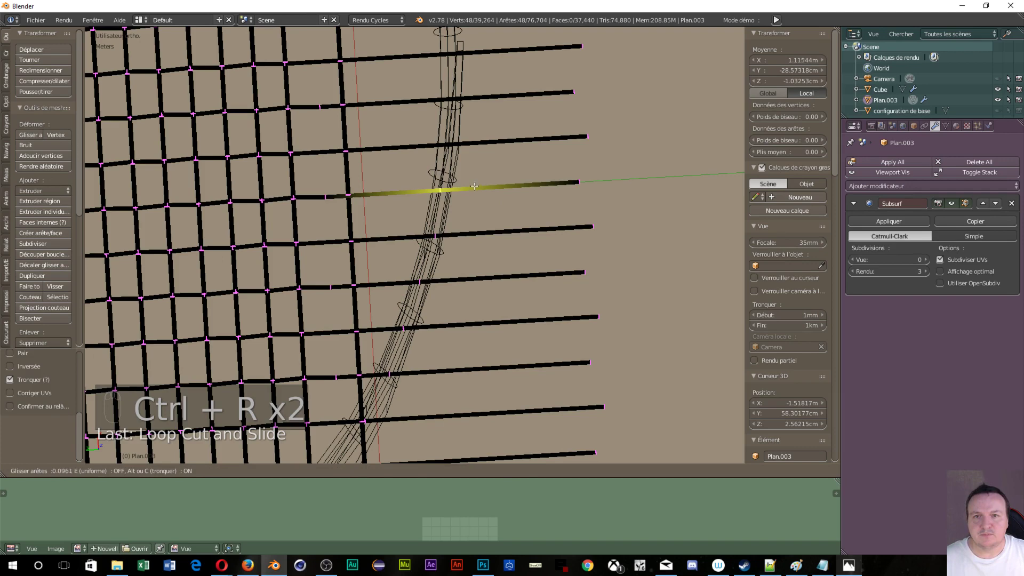
{"action": "key", "text": "ctrl+r"}
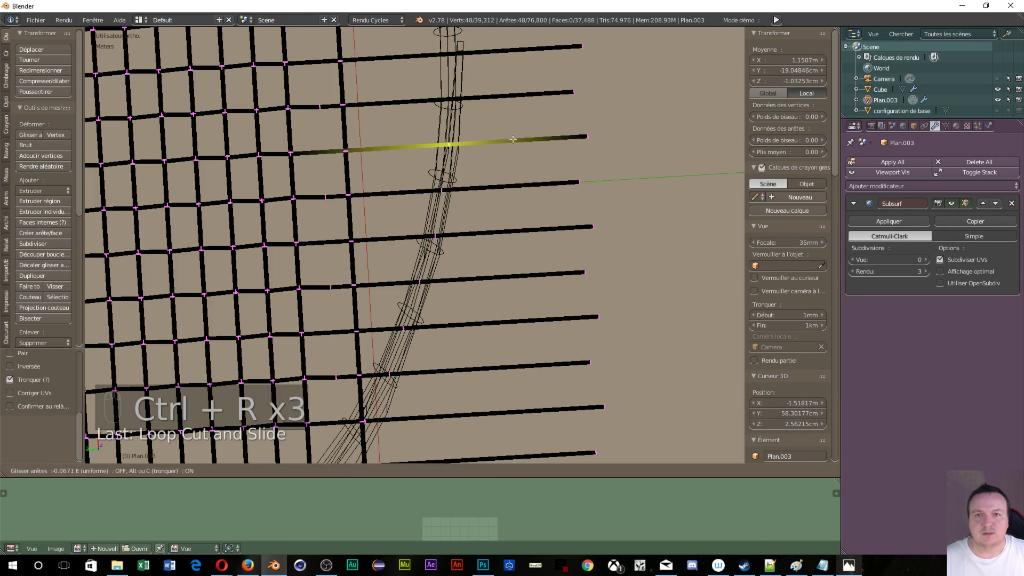
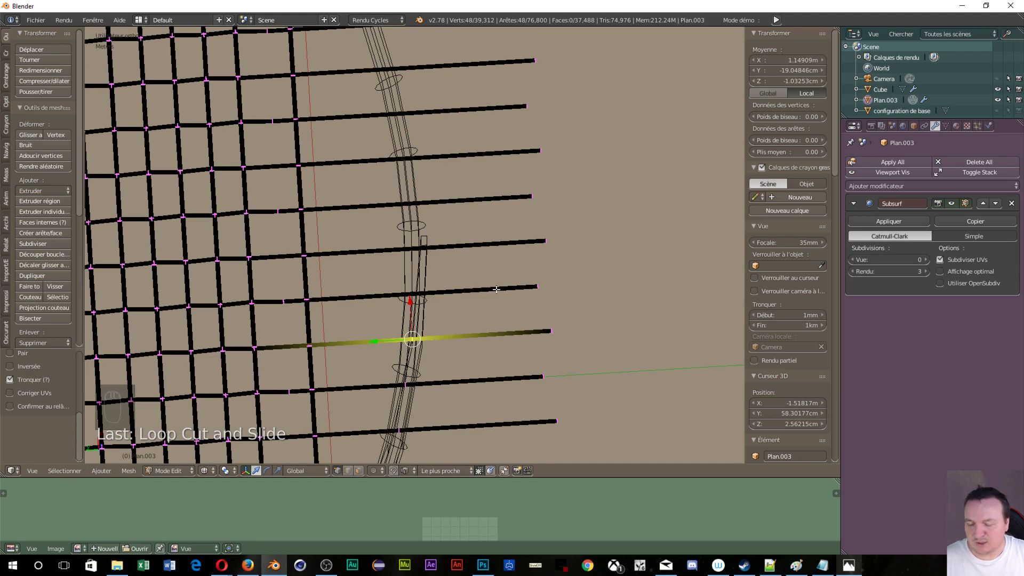
{"action": "key", "text": "ctrl+r"}
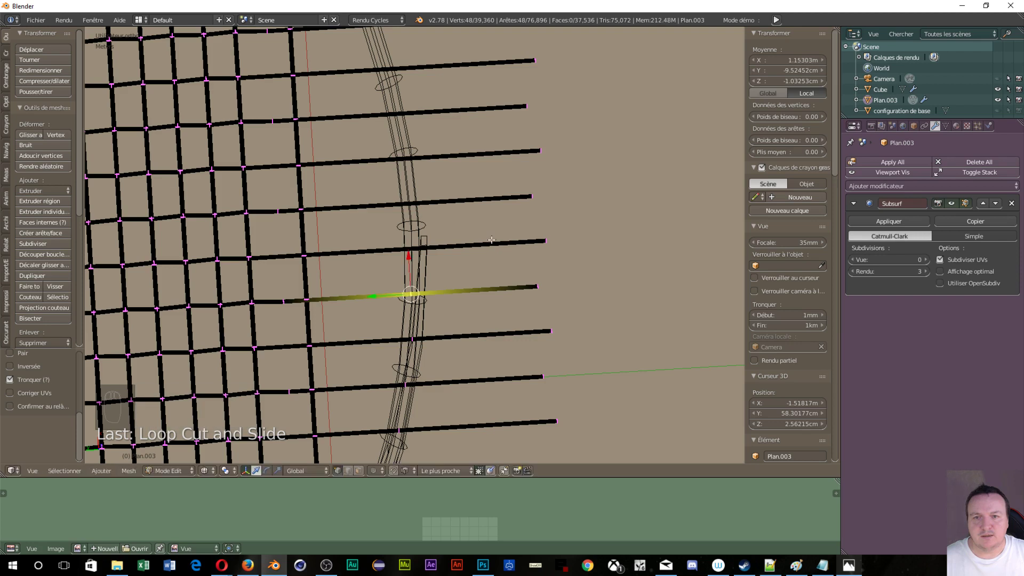
{"action": "key", "text": "ctrl+r"}
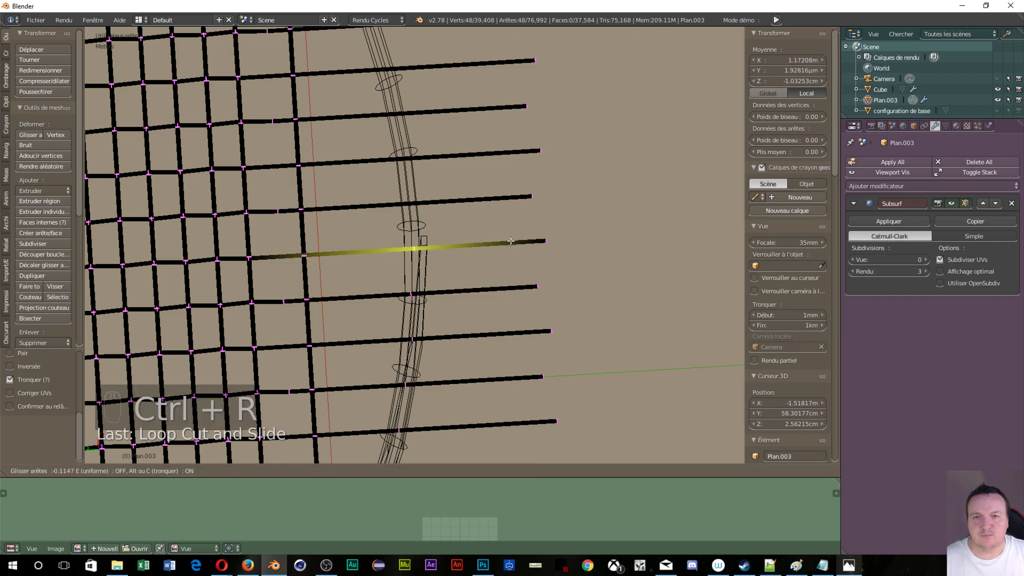
{"action": "key", "text": "ctrl+r"}
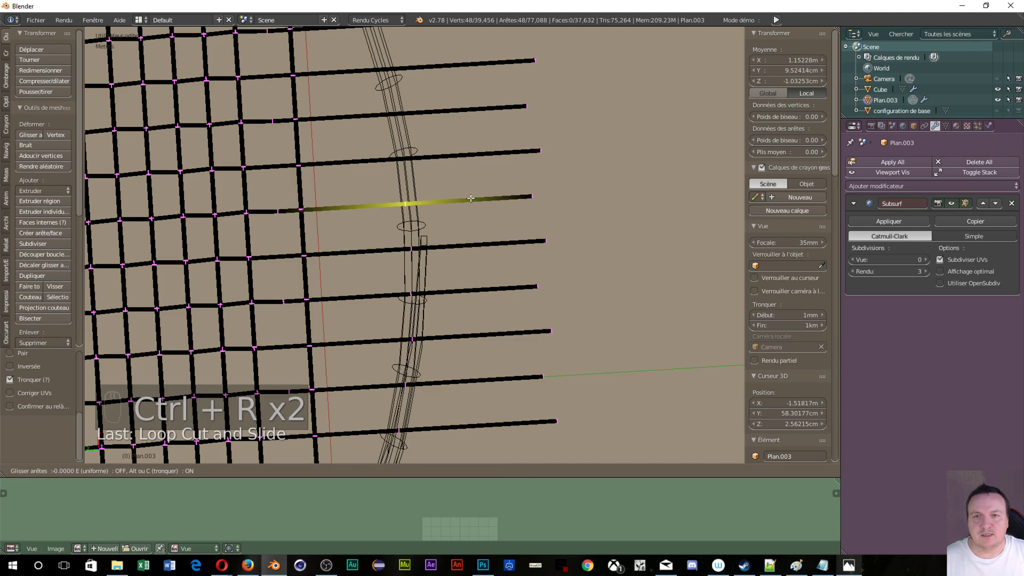
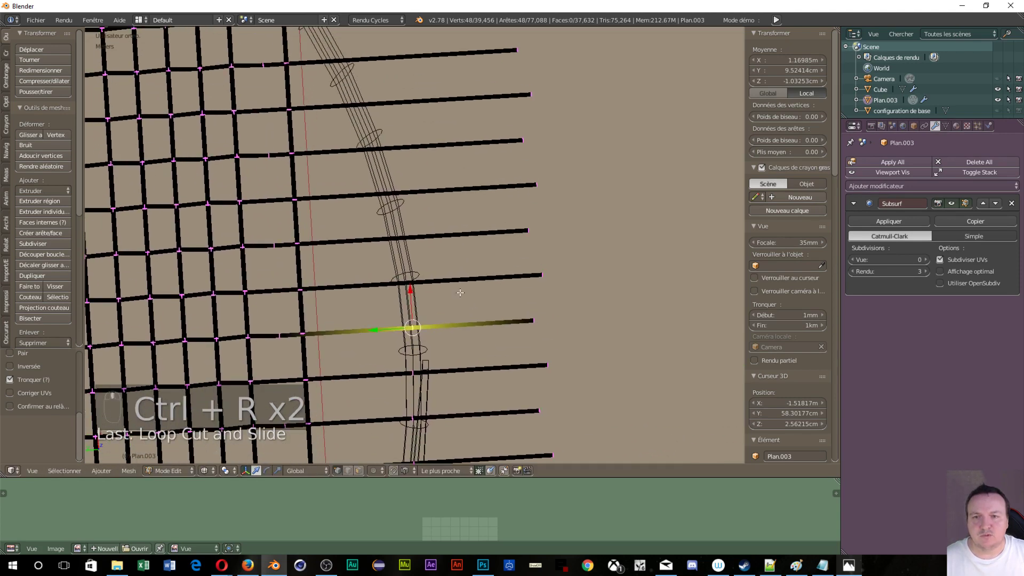
{"action": "key", "text": "ctrl+r"}
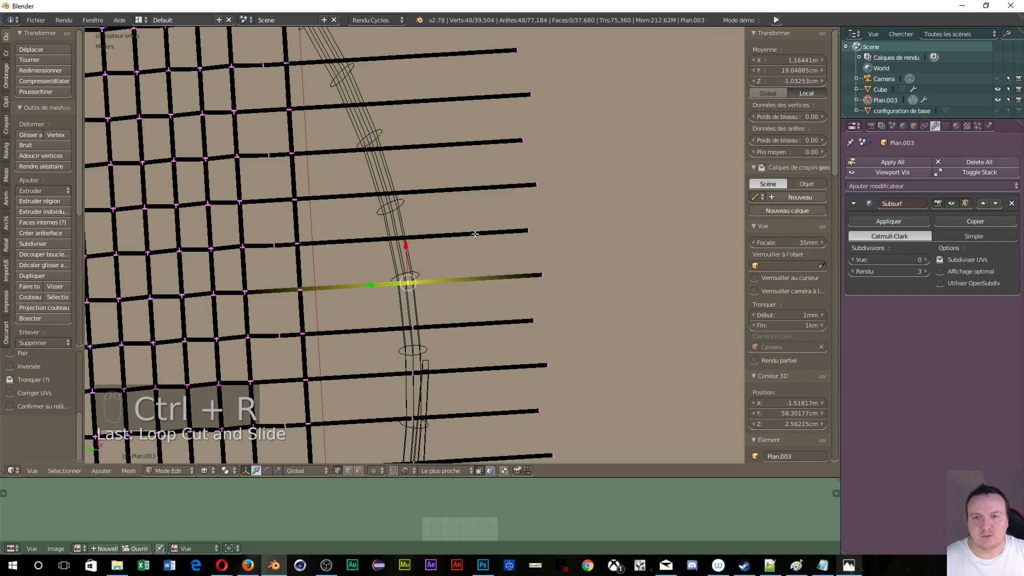
{"action": "key", "text": "ctrl+r"}
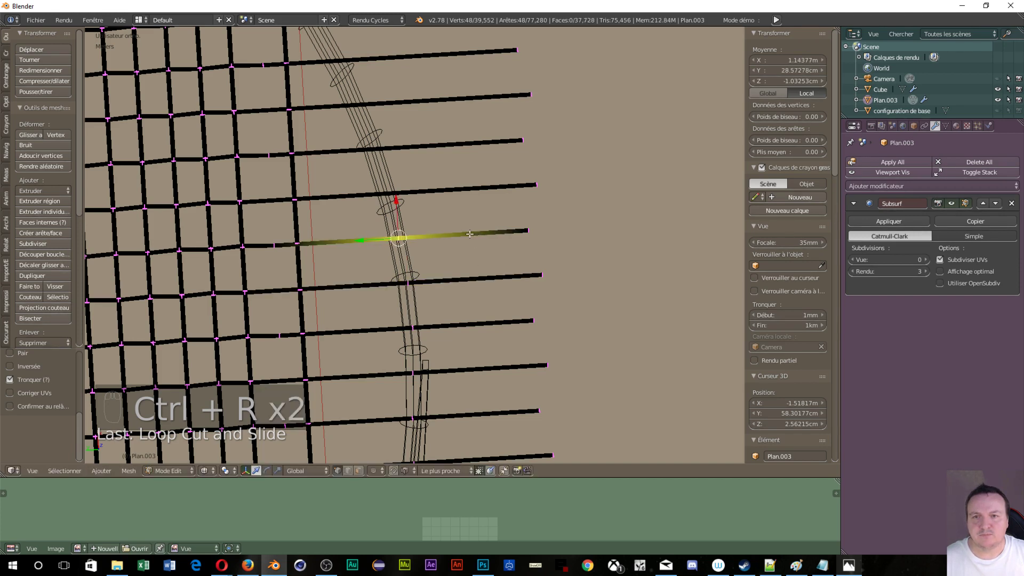
{"action": "key", "text": "ctrl+r"}
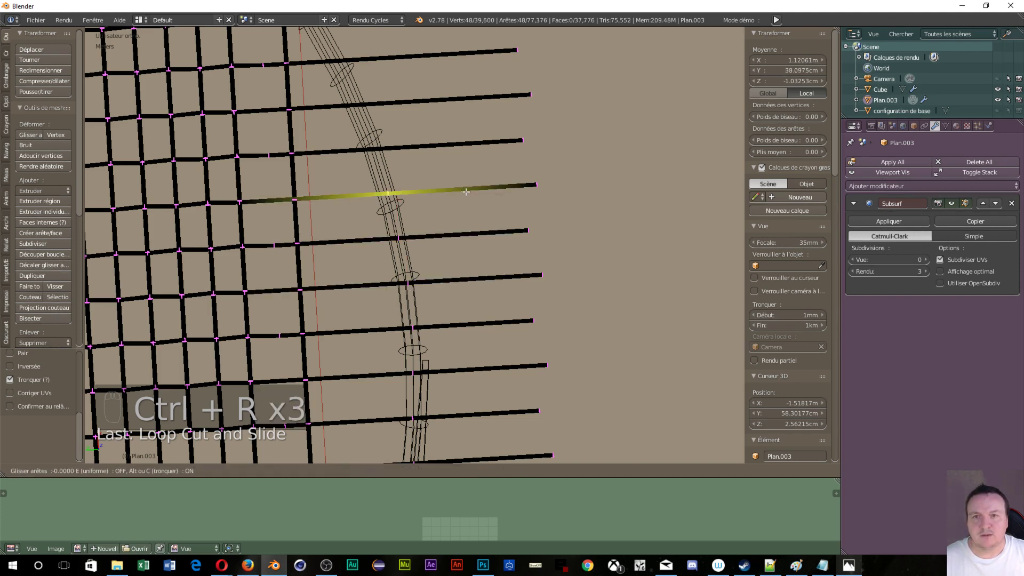
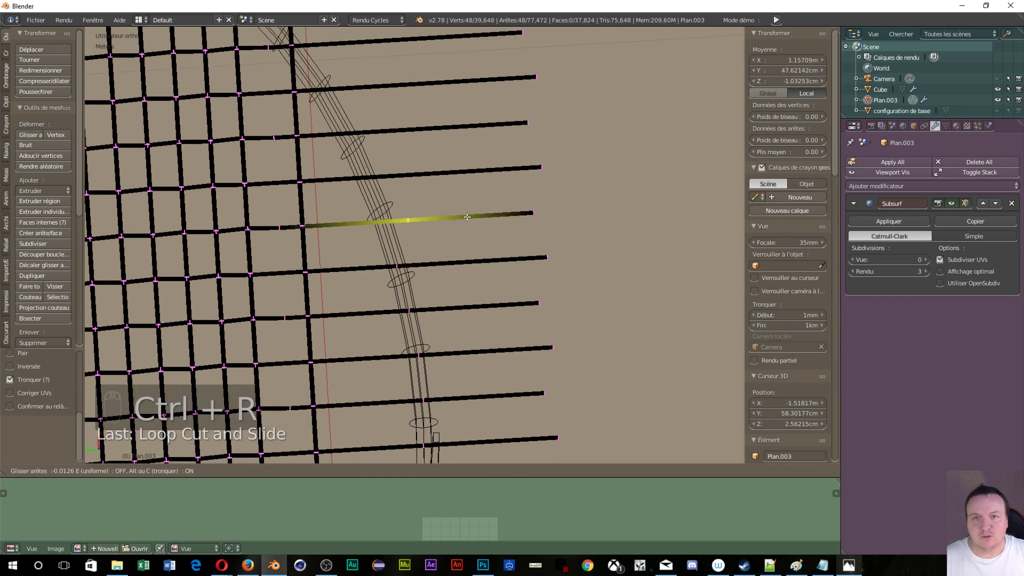
- Insert four new horizontal string loops between existing ones toward the top
{"action": "key", "text": "ctrl+r"}
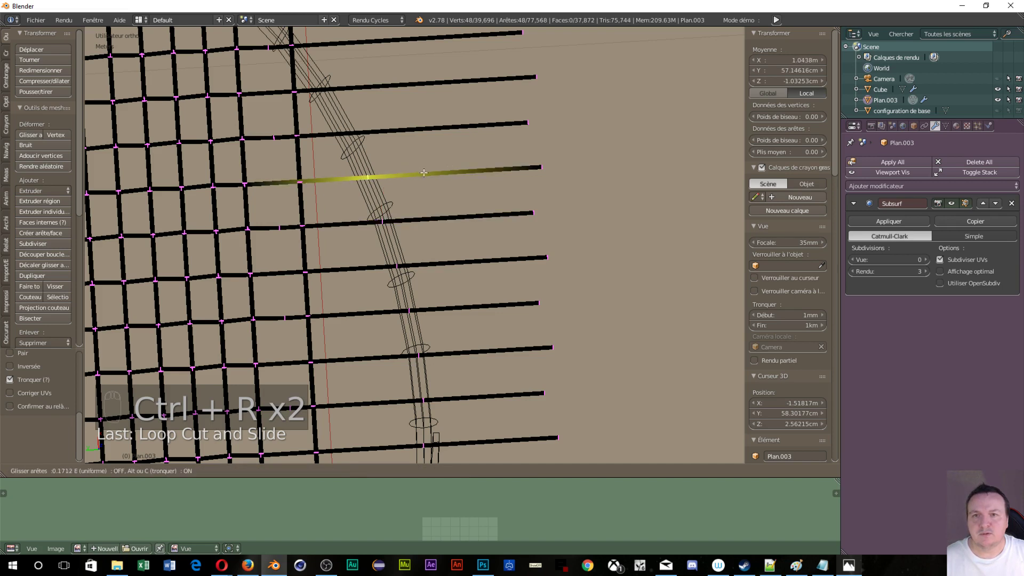
{"action": "key", "text": "ctrl+r"}
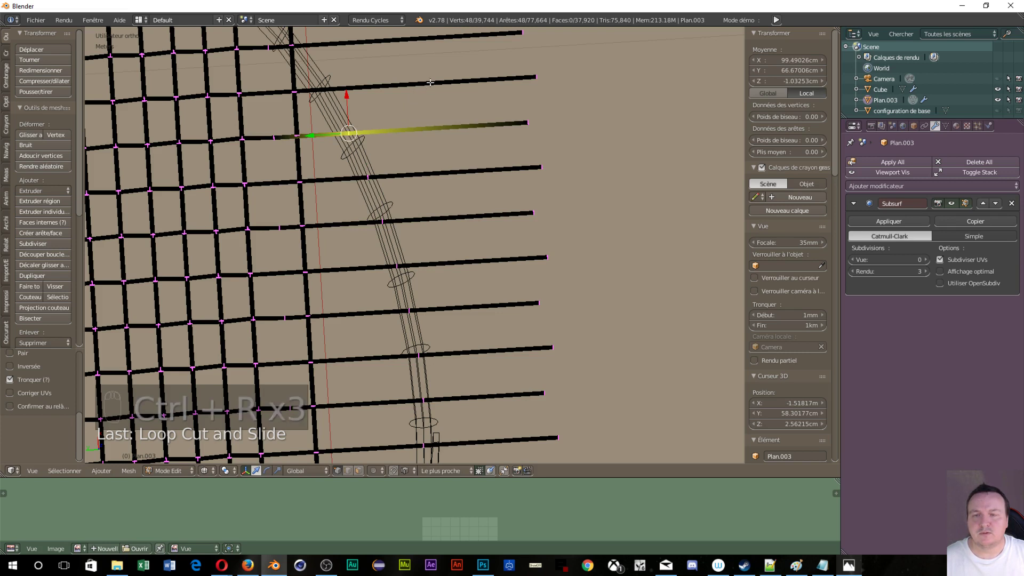
{"action": "key", "text": "ctrl+r"}
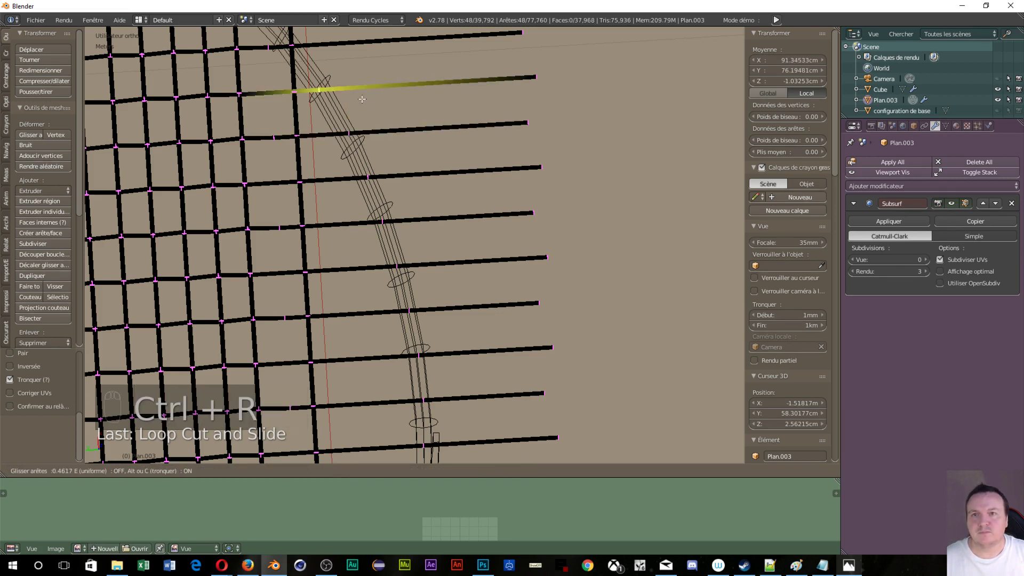
{"action": "key", "text": "ctrl+r"}
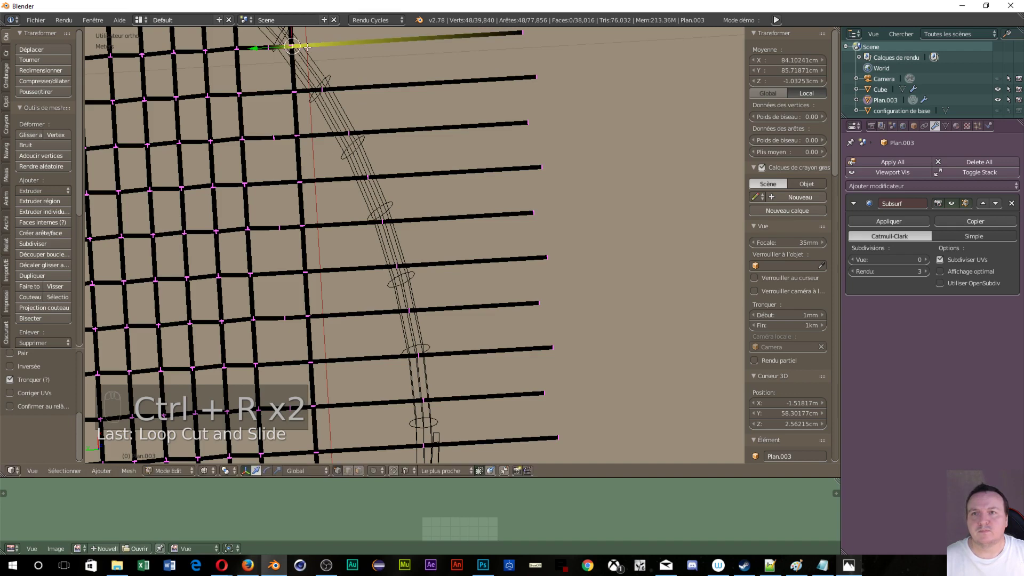
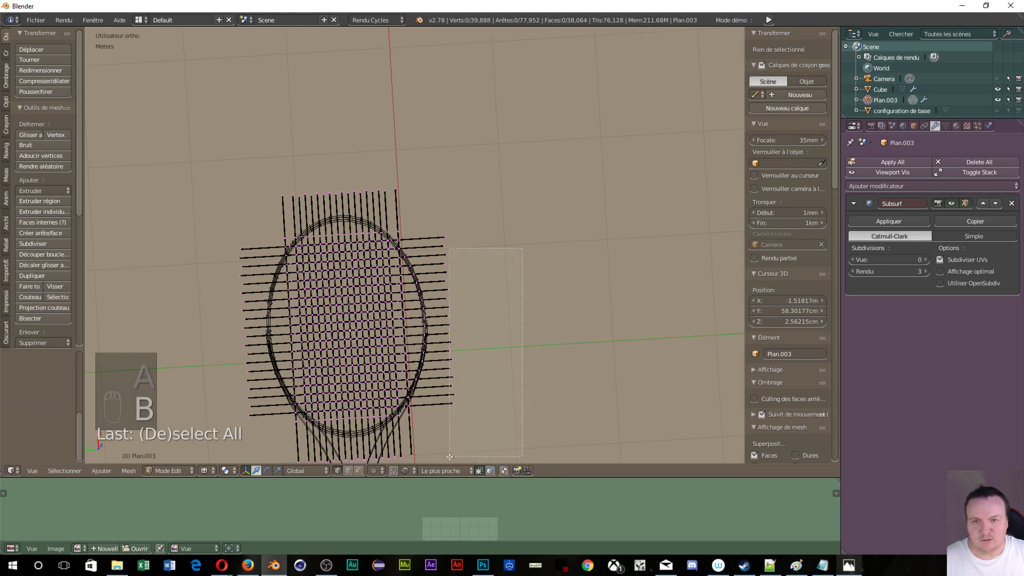
- Box-select the short stray string pieces and delete their vertices
{"action": "key", "text": "b"}
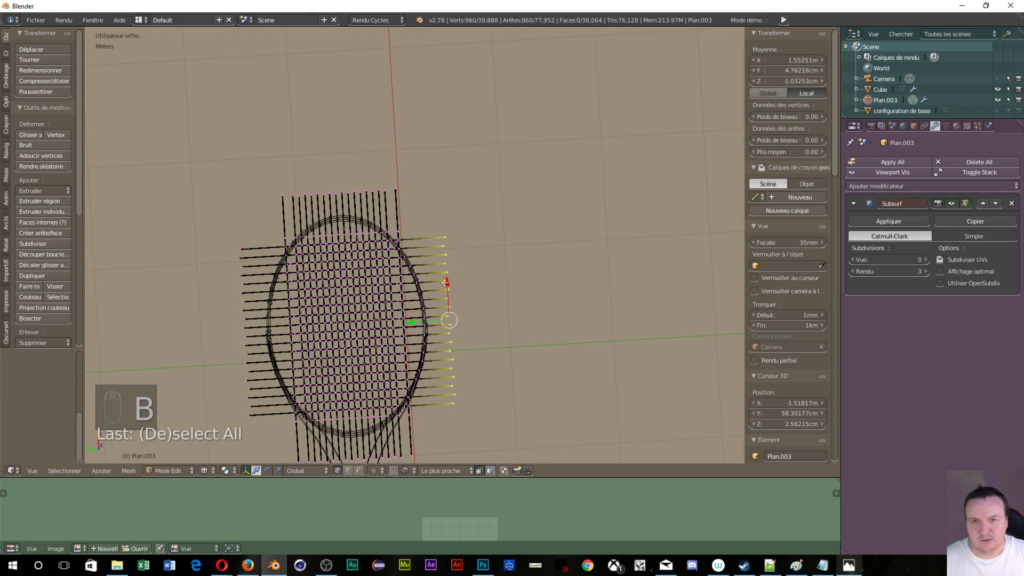
{"action": "key", "text": "x"}
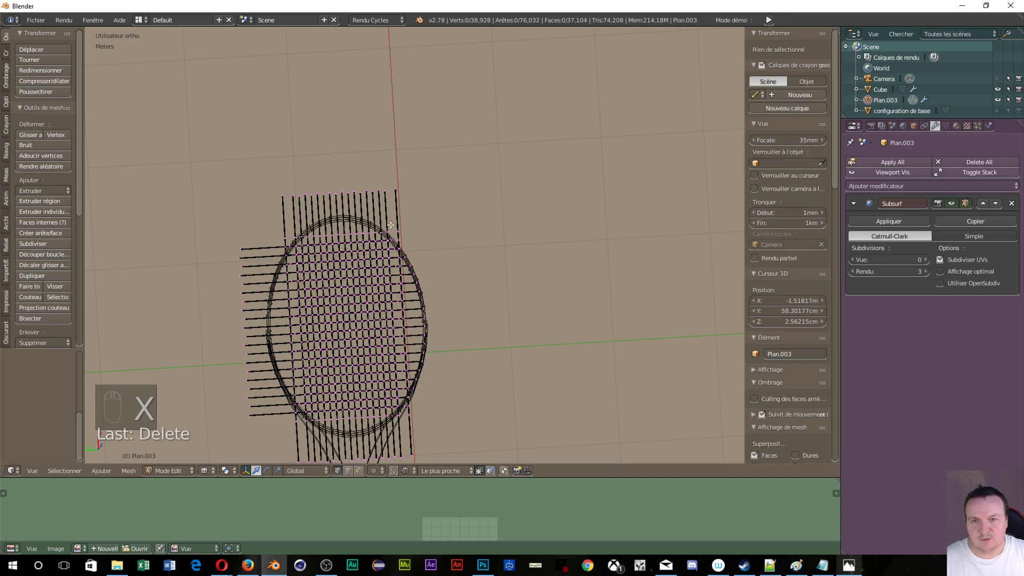
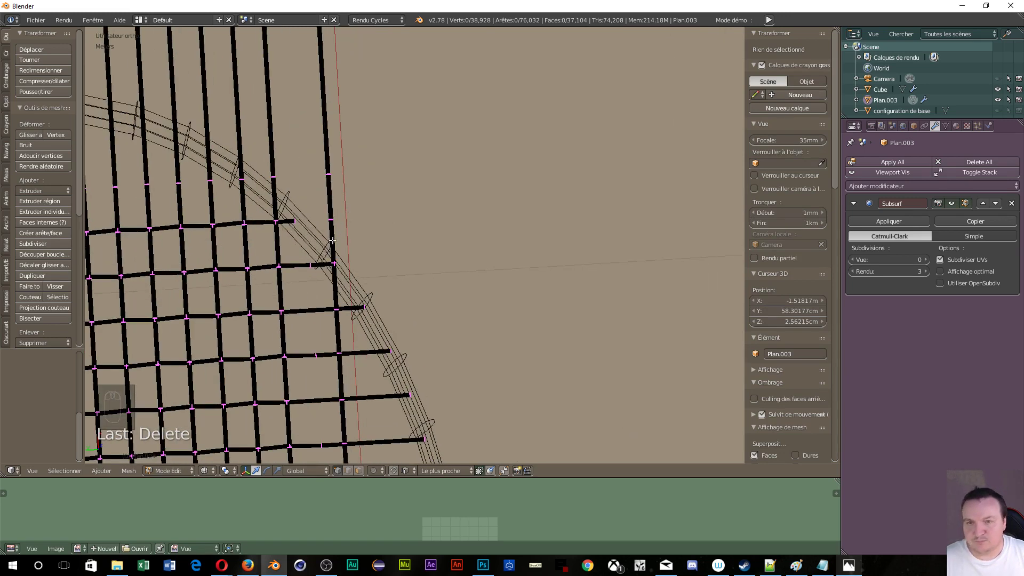
- Loop-cut fifteen new vertical strings between existing ones, working leftward across the head
{"action": "key", "text": "ctrl+r"}
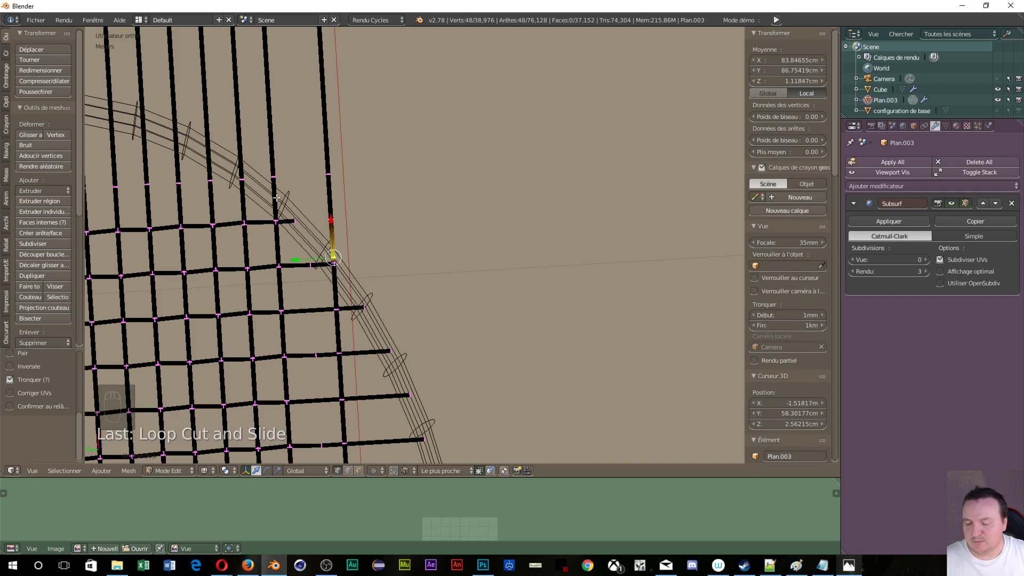
{"action": "key", "text": "ctrl+r"}
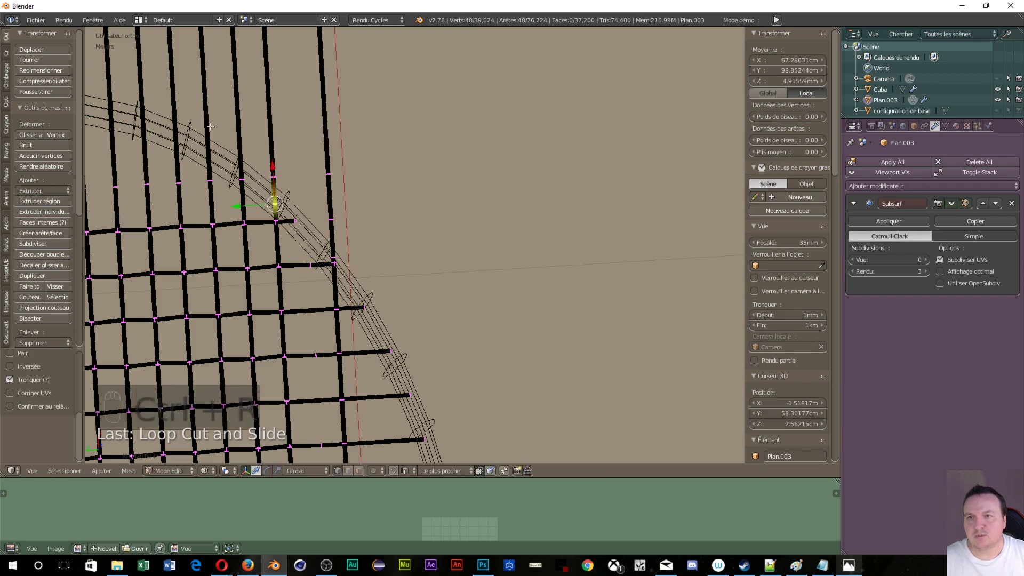
{"action": "key", "text": "ctrl+r"}
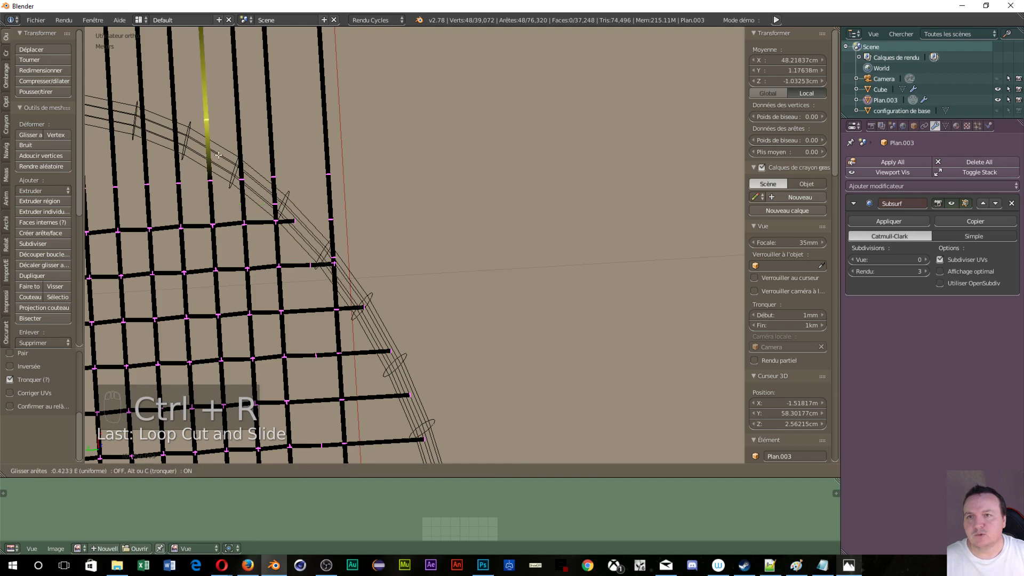
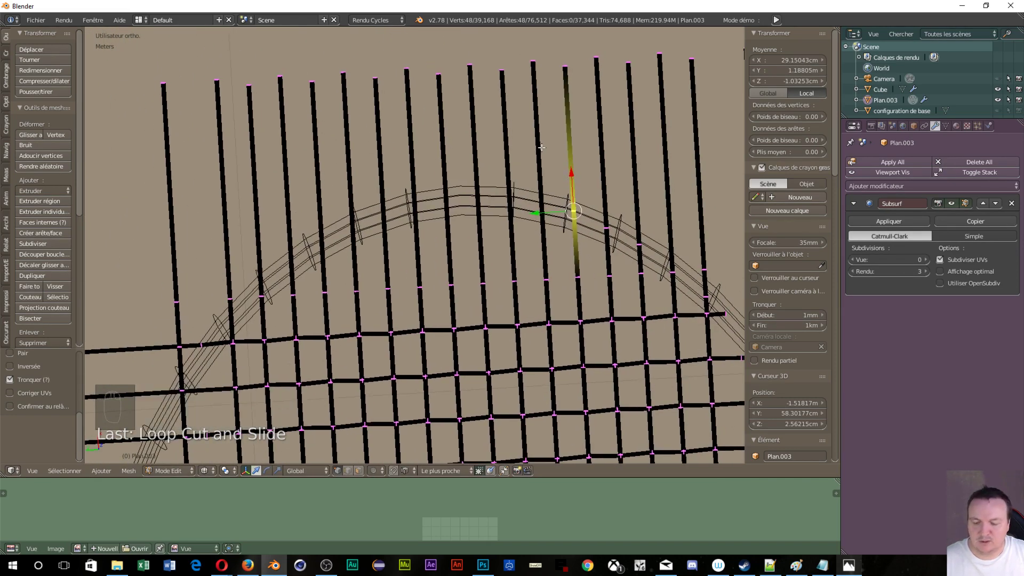
{"action": "key", "text": "ctrl+r"}
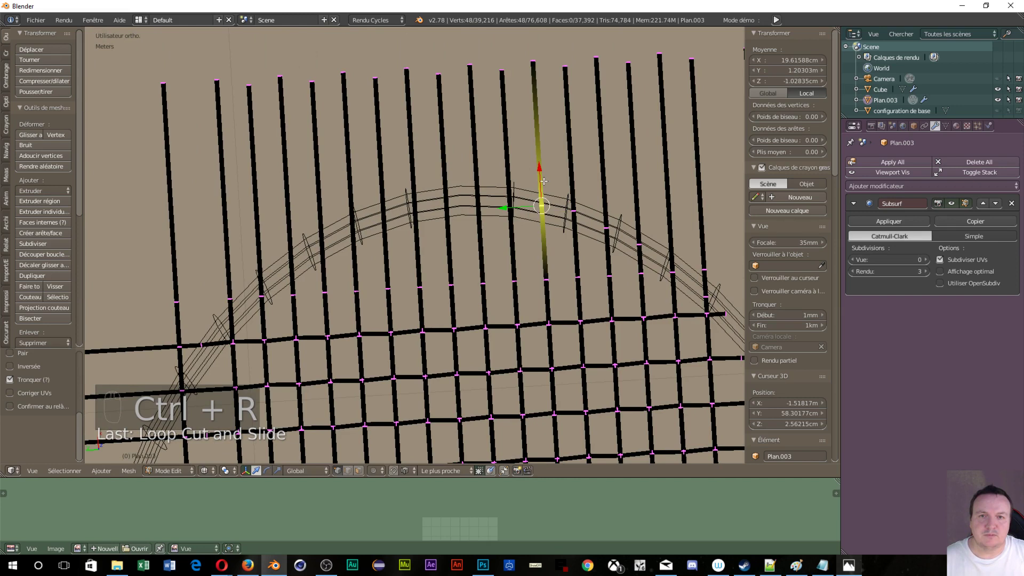
{"action": "key", "text": "ctrl+r"}
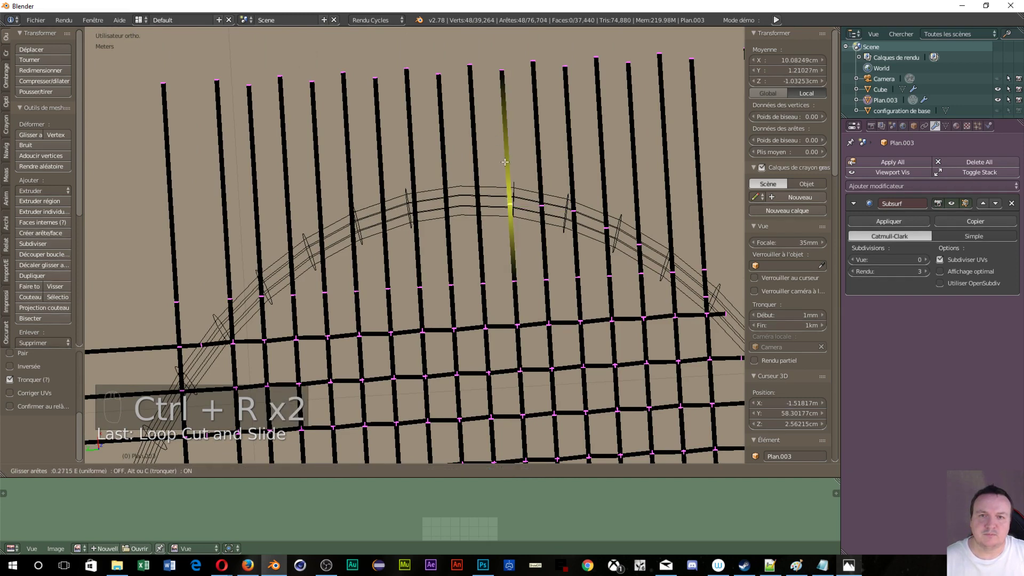
{"action": "key", "text": "ctrl+r"}
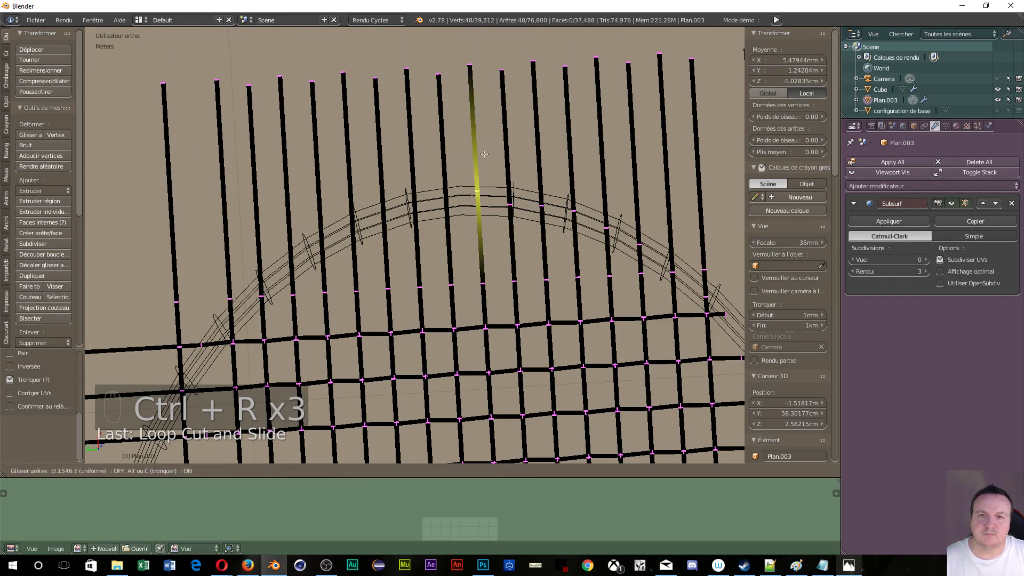
{"action": "key", "text": "ctrl+r"}
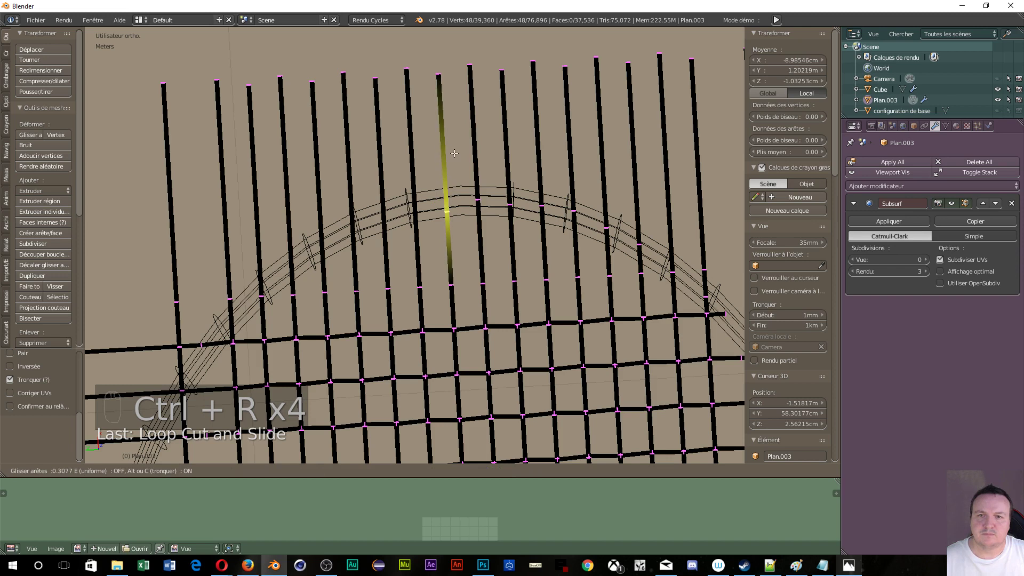
{"action": "key", "text": "ctrl+r"}
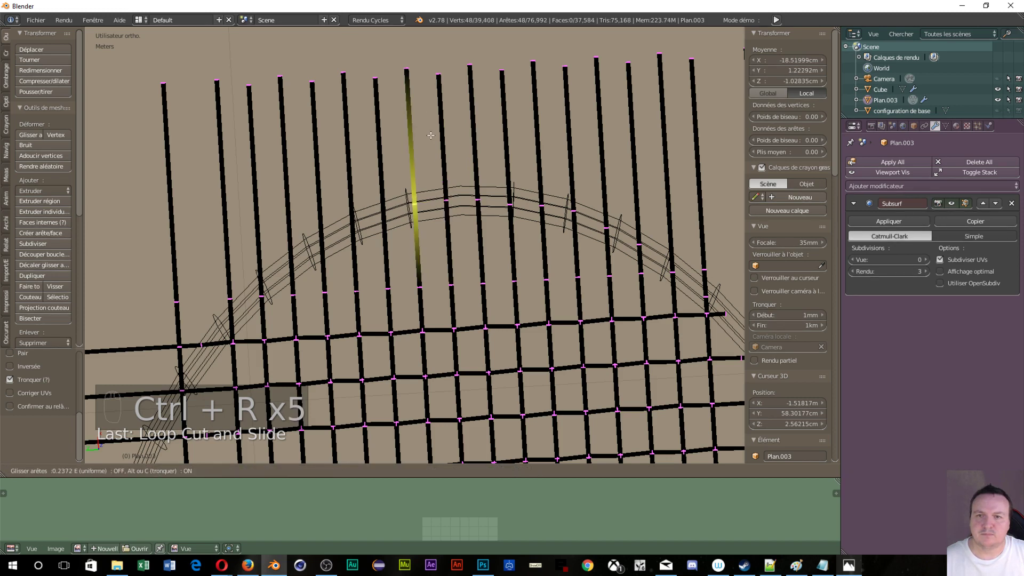
{"action": "key", "text": "ctrl+r"}
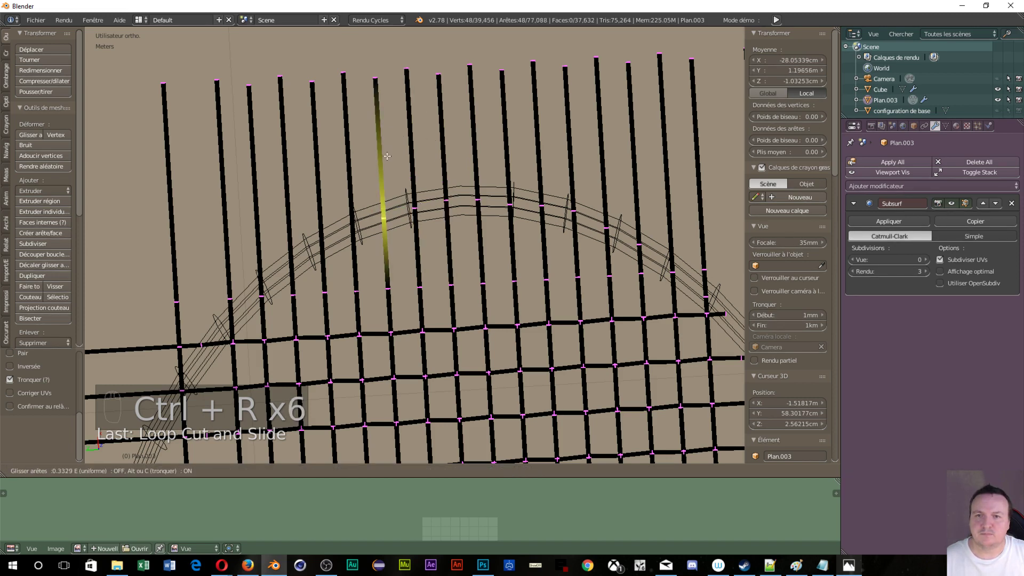
{"action": "key", "text": "ctrl+r"}
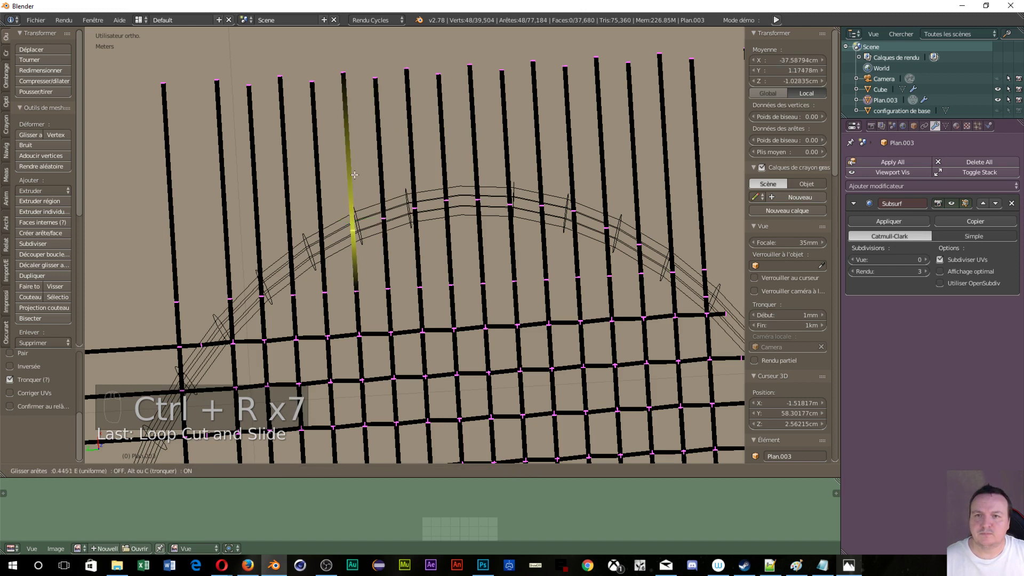
{"action": "key", "text": "ctrl+r"}
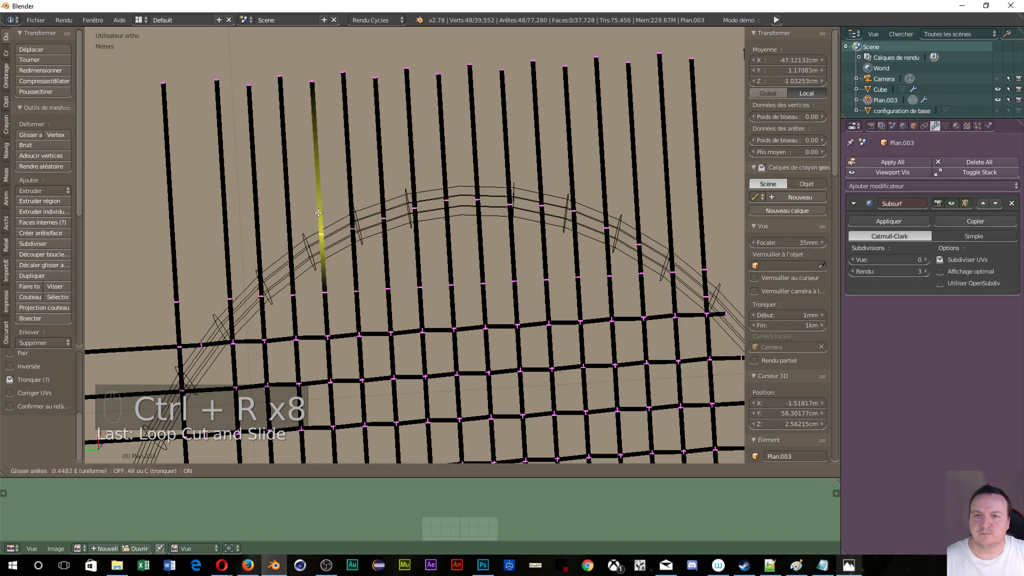
{"action": "key", "text": "ctrl+r"}
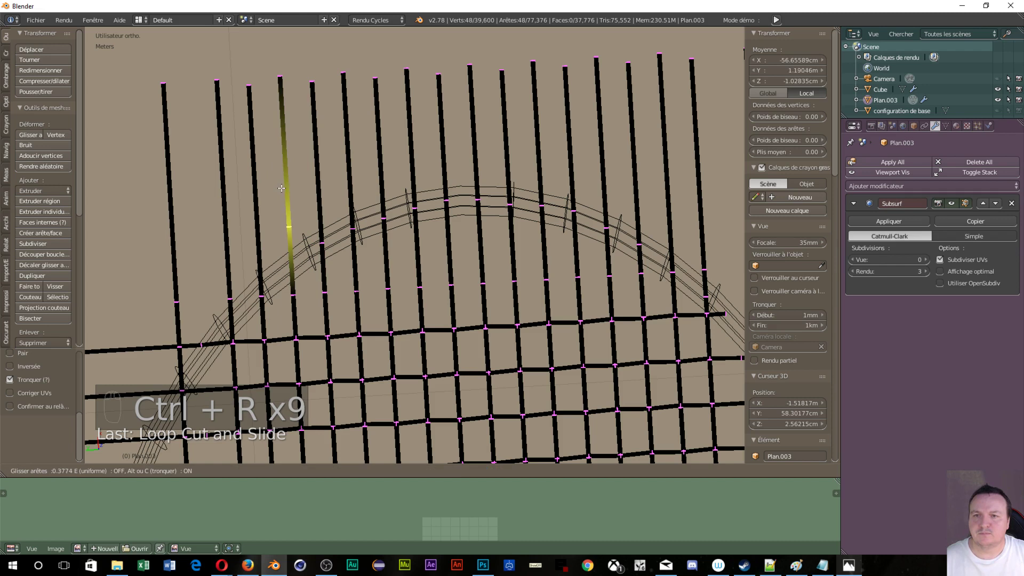
{"action": "key", "text": "ctrl+r"}
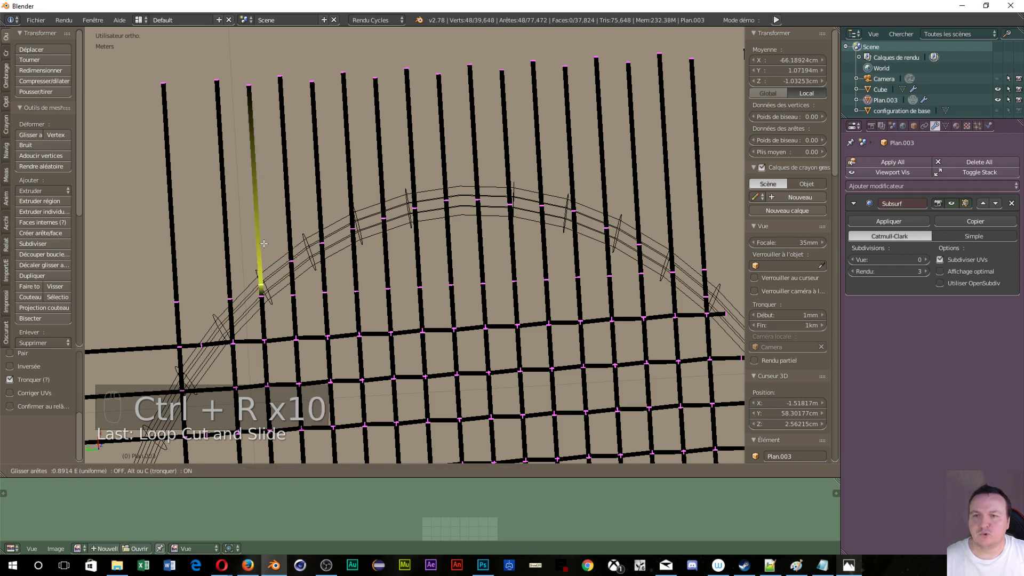
{"action": "key", "text": "ctrl+r"}
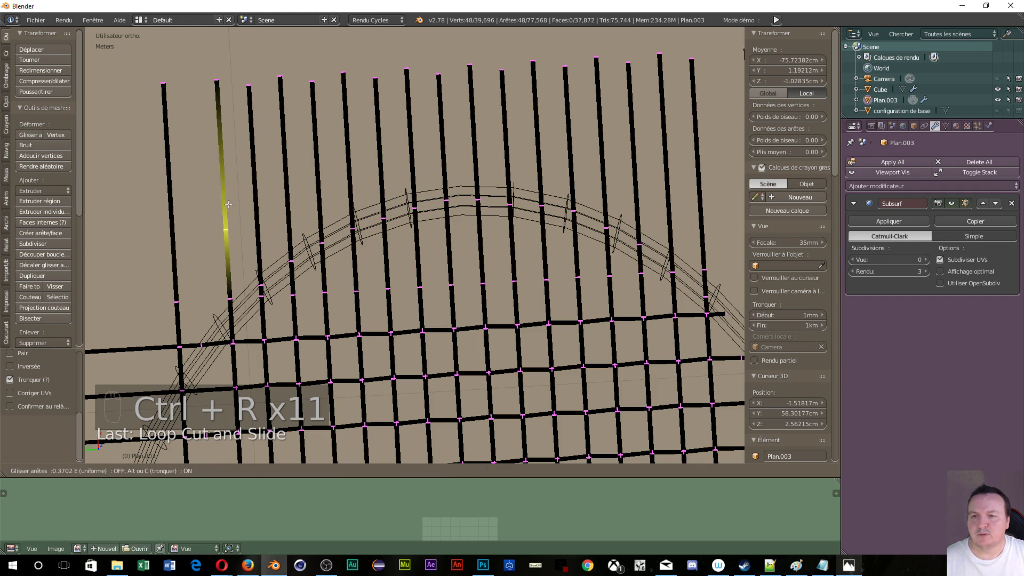
{"action": "key", "text": "ctrl+r"}
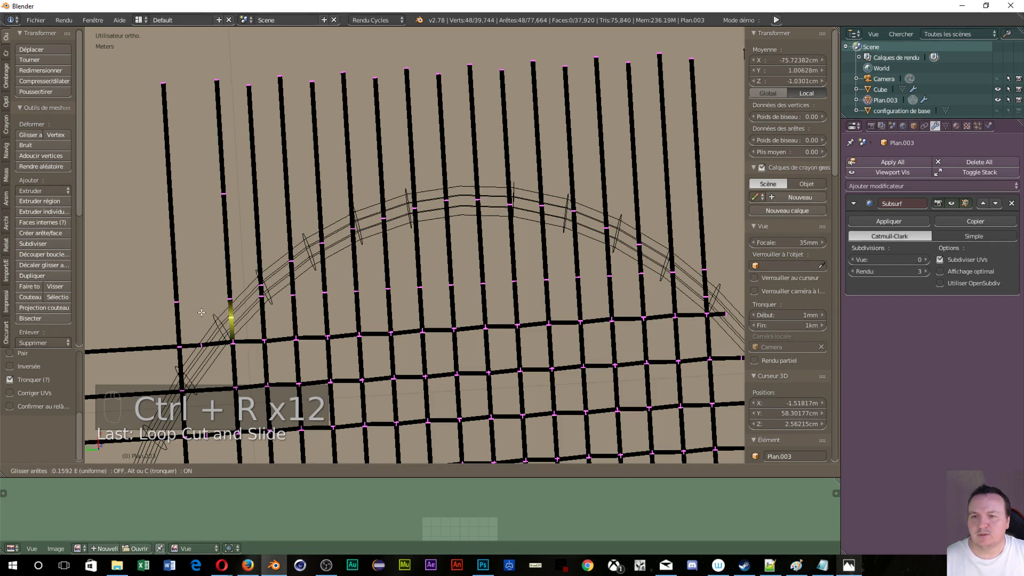
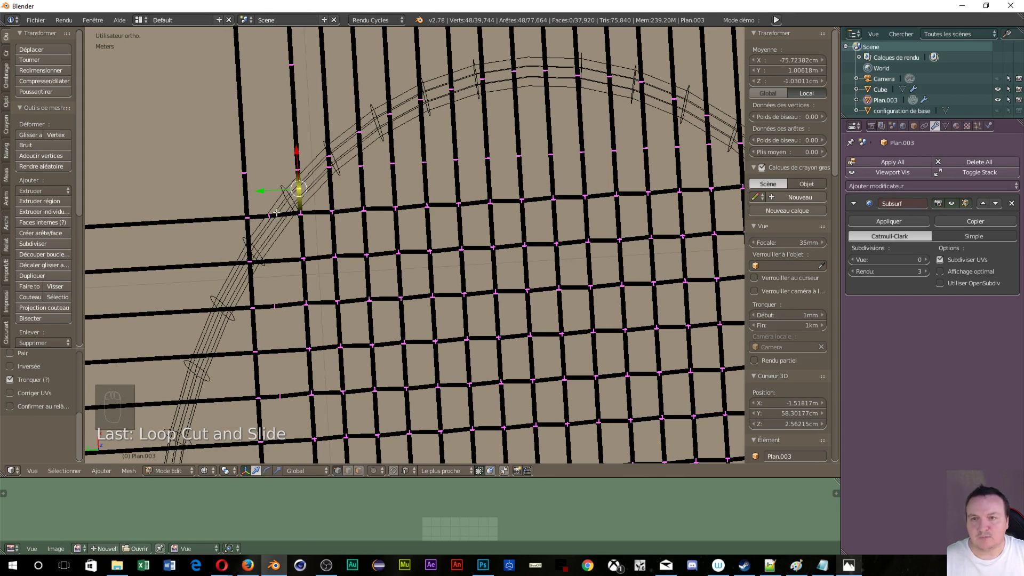
- Add three more edge loops across the string grid near the frame
{"action": "key", "text": "ctrl+r"}
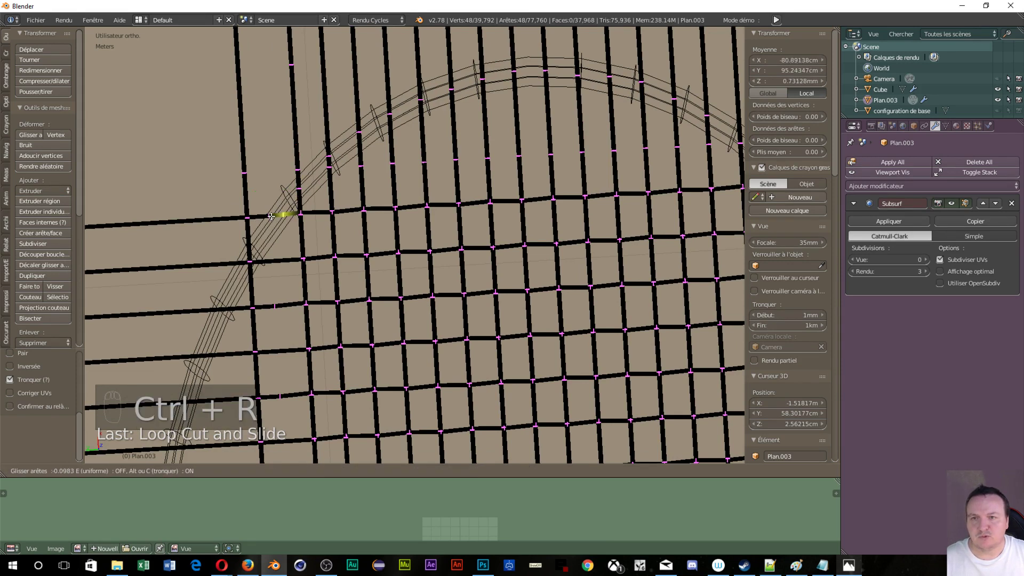
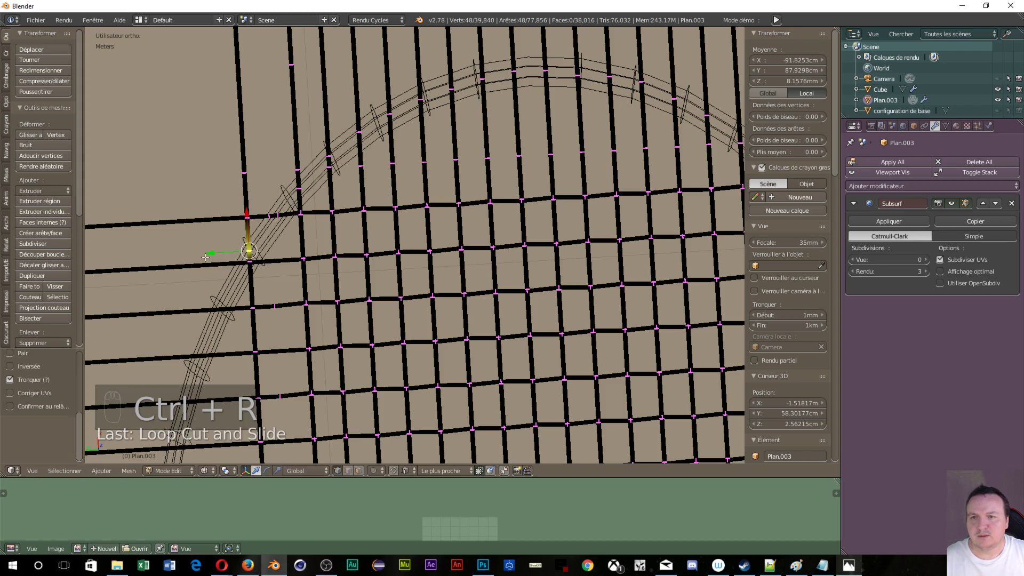
{"action": "key", "text": "ctrl+r"}
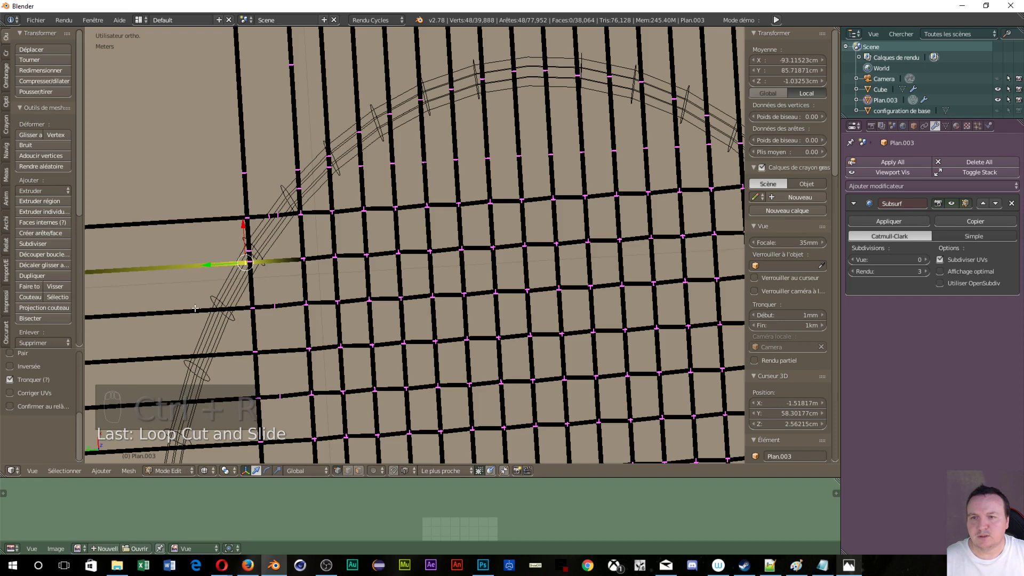
{"action": "key", "text": "ctrl+r"}
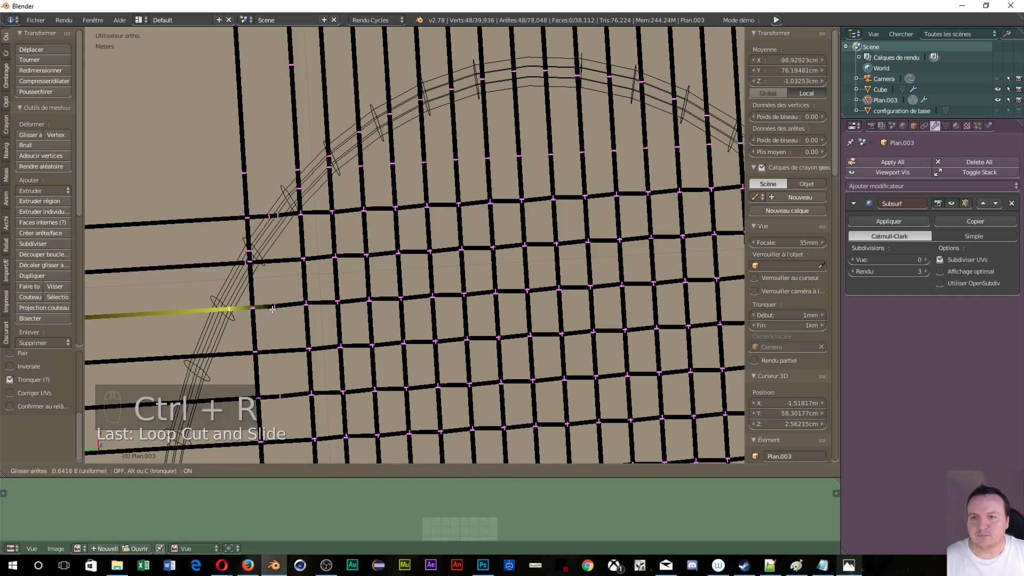
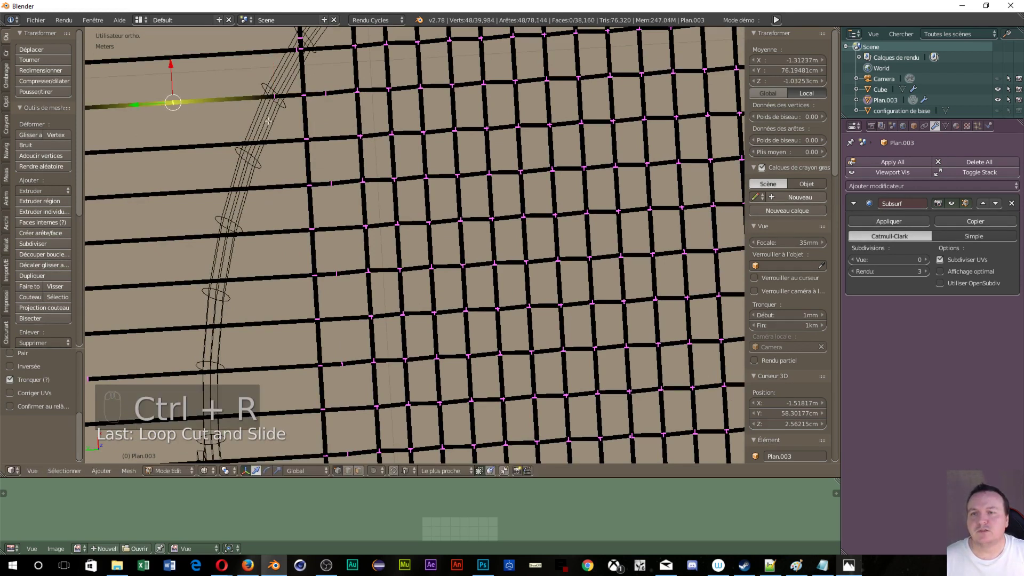
- Undo a stray cut, then insert the first edge loops across the strings near their trimmed ends
{"action": "key", "text": "ctrl+z"}
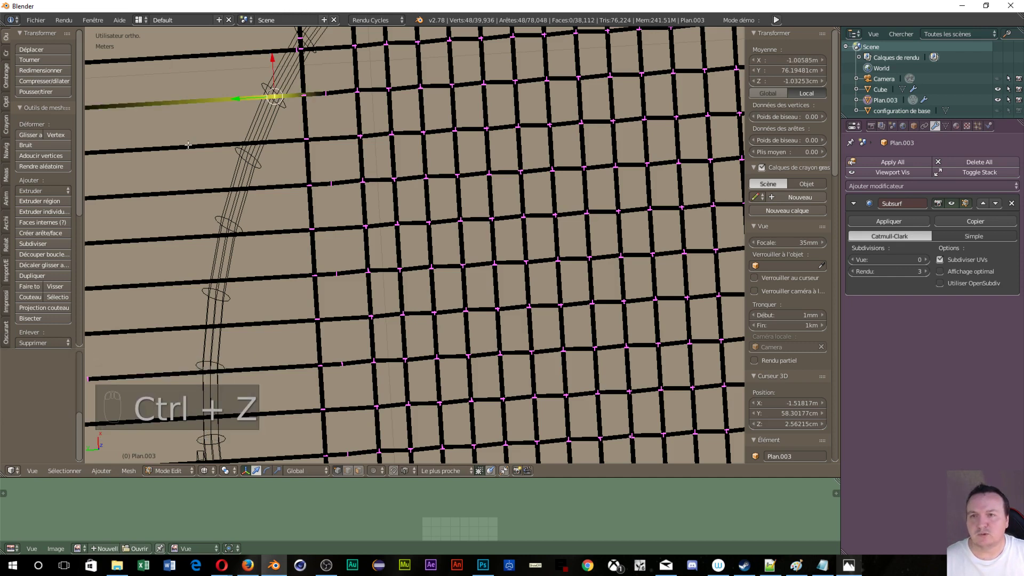
{"action": "key", "text": "ctrl+r"}
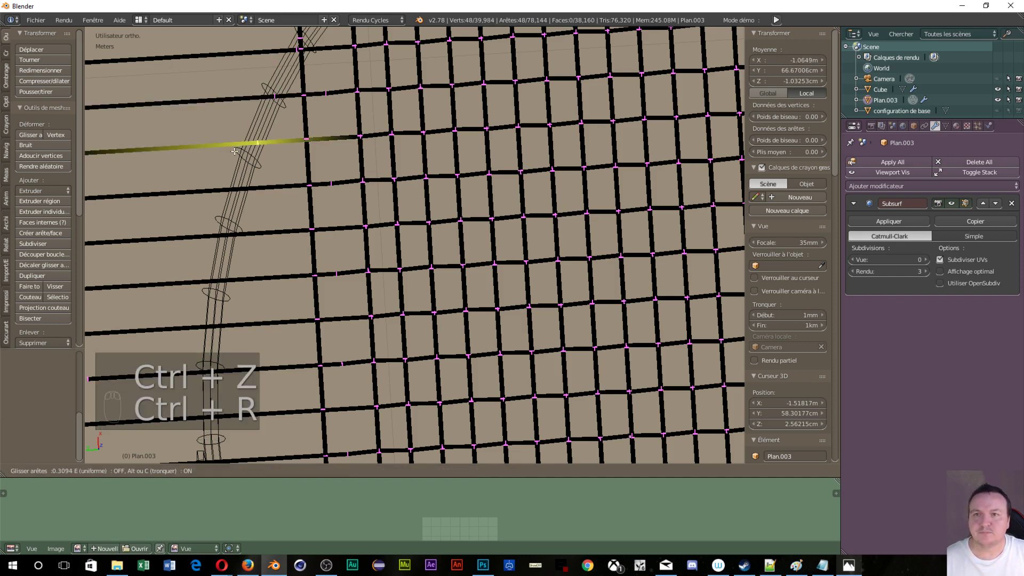
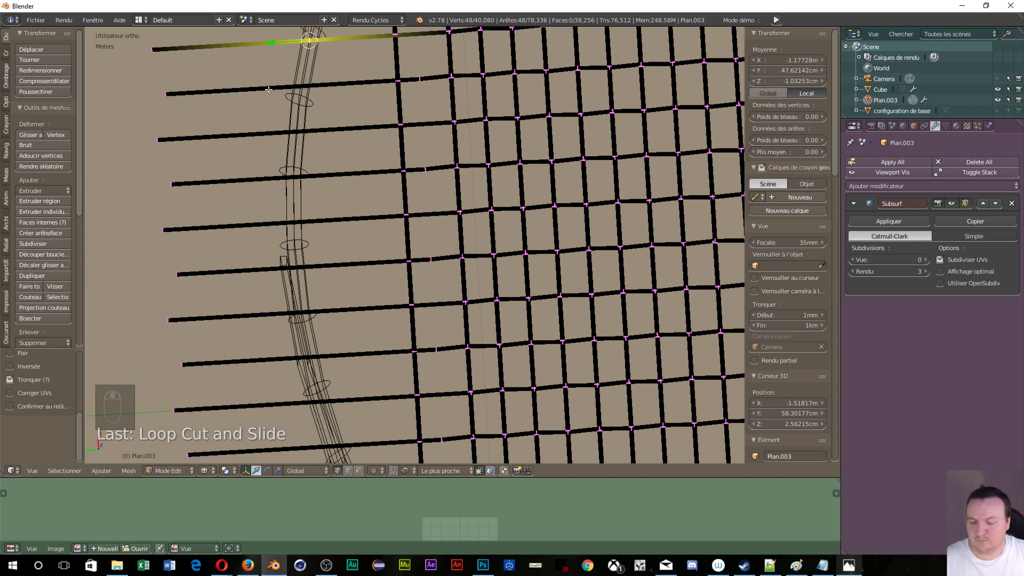
{"action": "key", "text": "ctrl+r"}
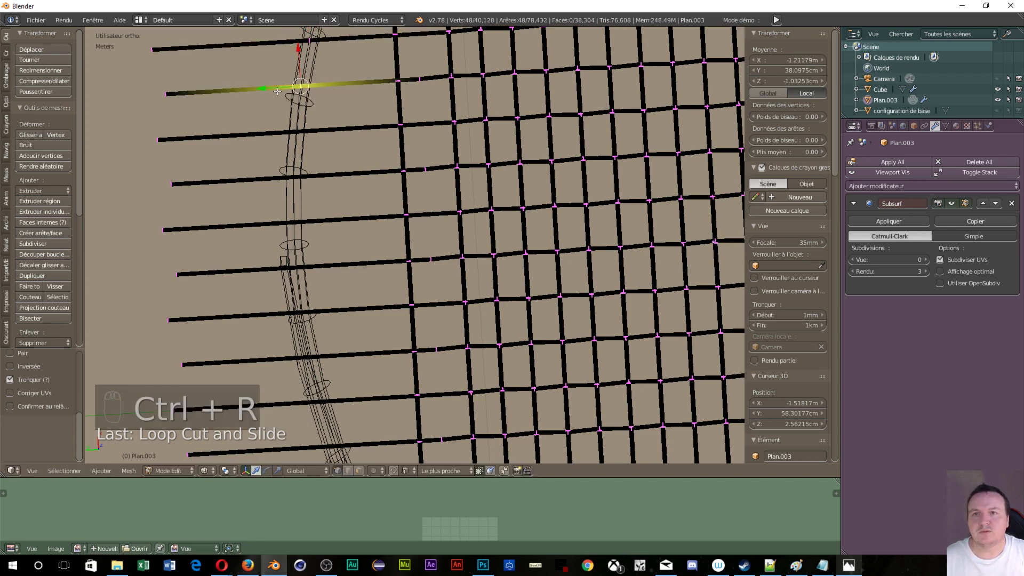
{"action": "key", "text": "ctrl+r"}
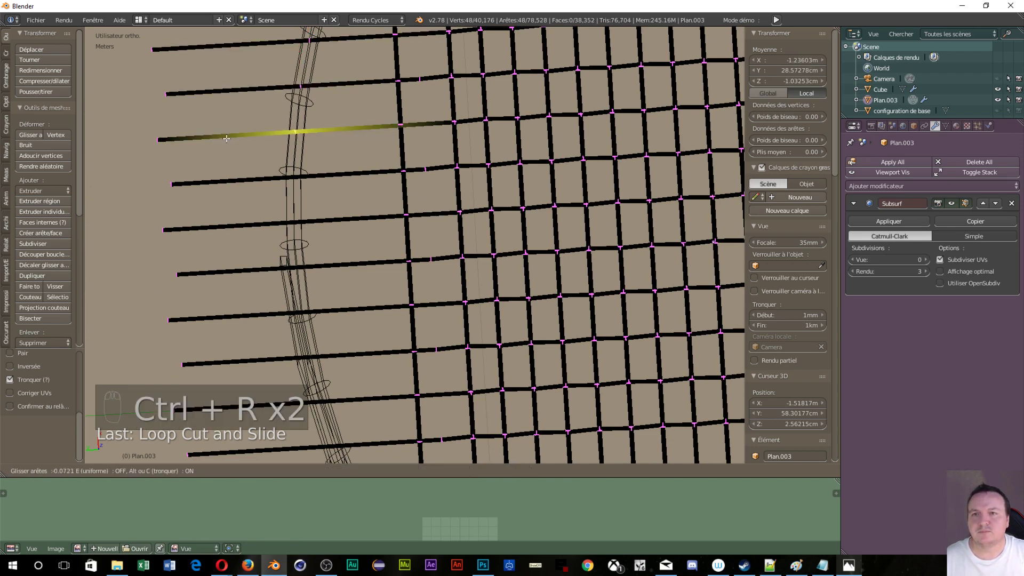
{"action": "key", "text": "ctrl+r"}
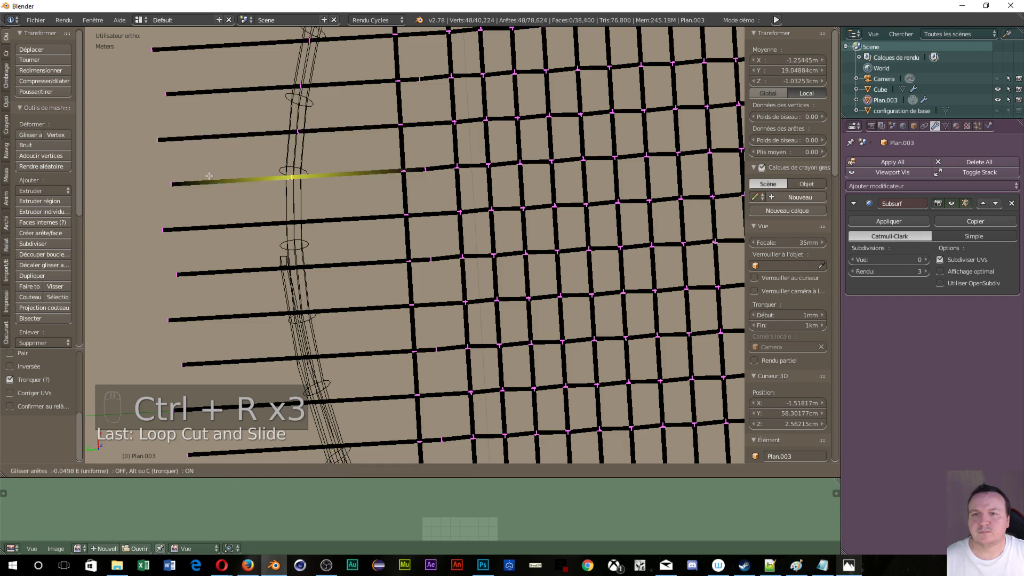
- Add five more edge loops across the string grid beside the racket frame
{"action": "key", "text": "ctrl+r"}
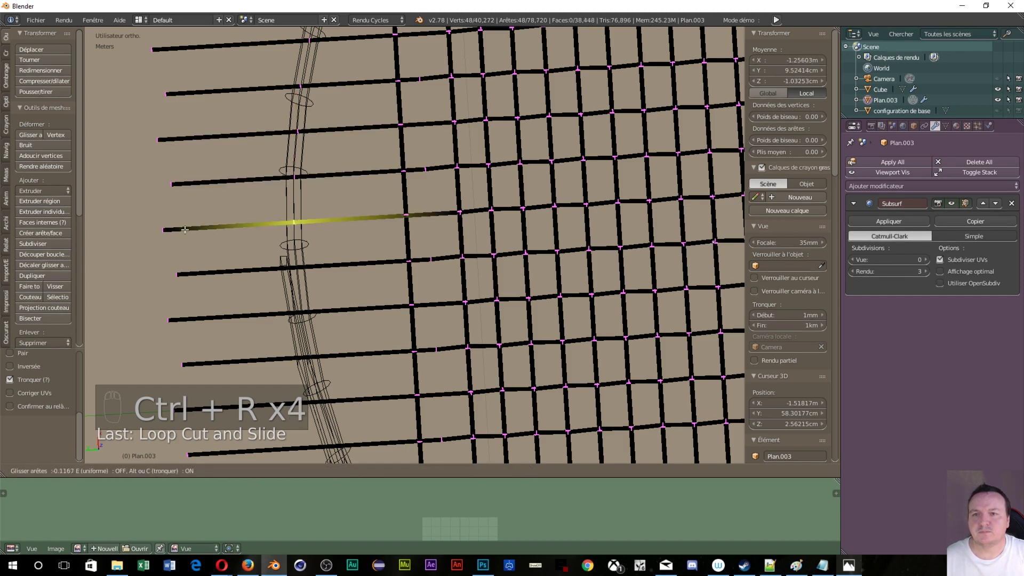
{"action": "key", "text": "ctrl+r"}
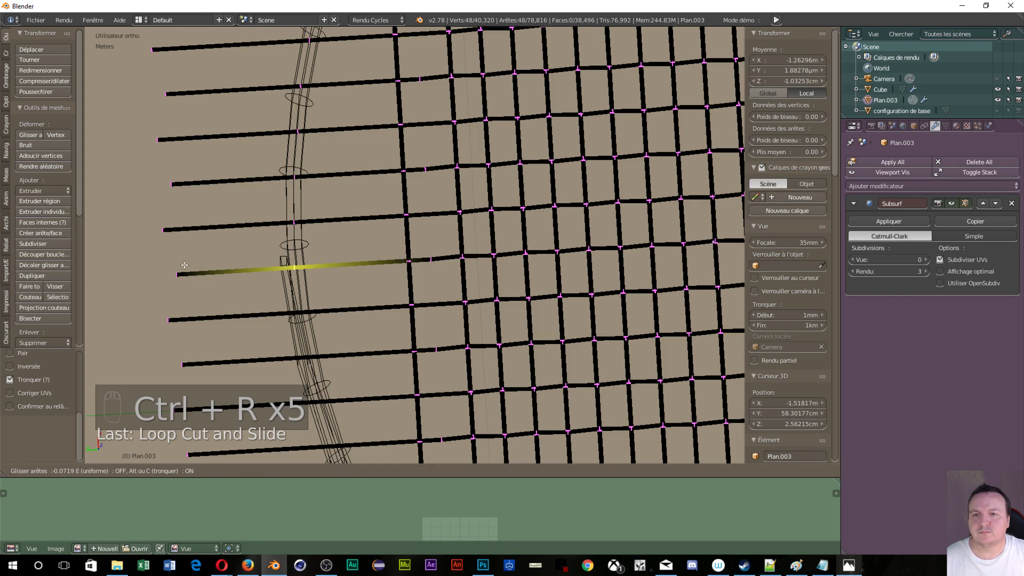
{"action": "key", "text": "ctrl+r"}
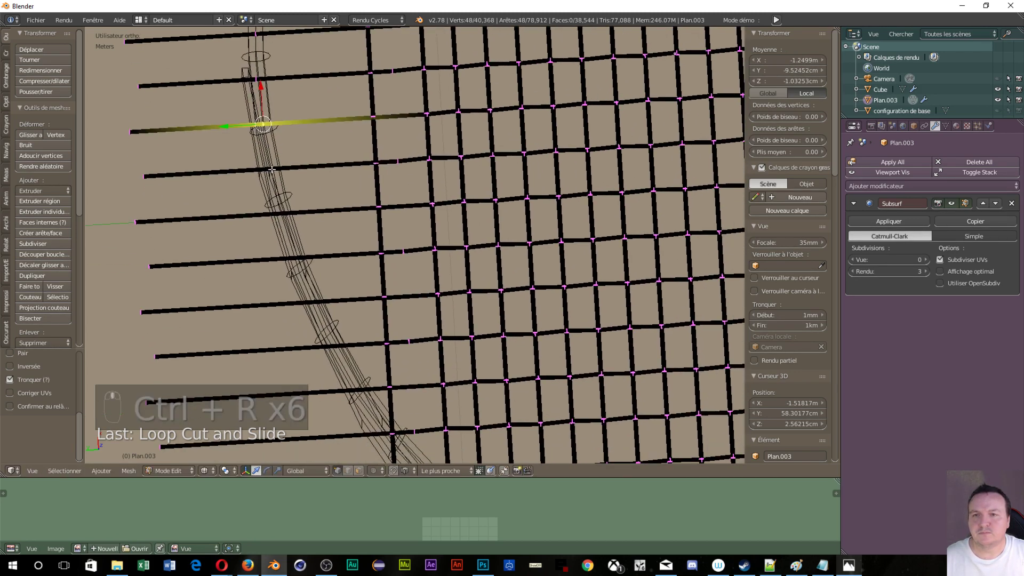
{"action": "key", "text": "ctrl+r"}
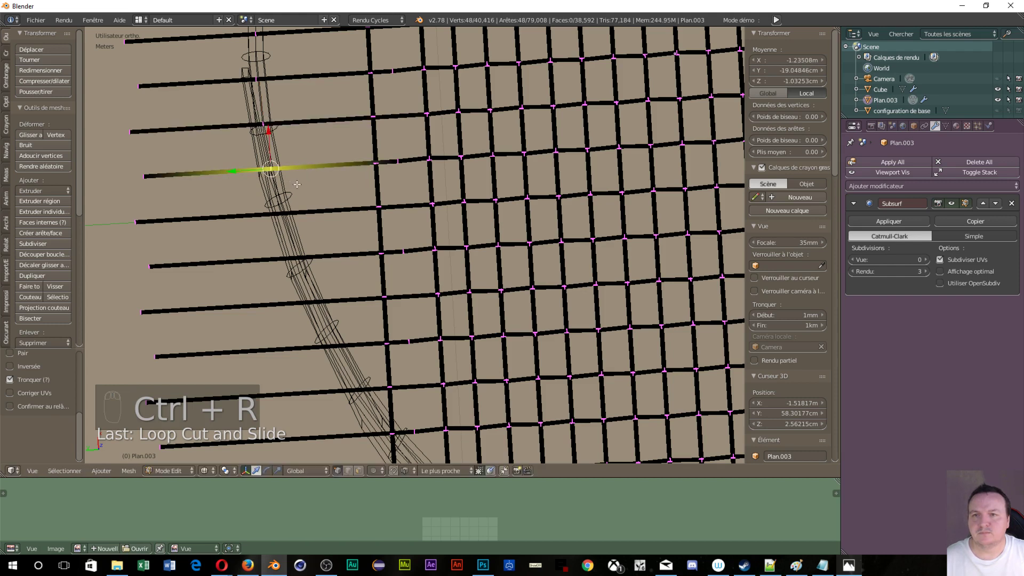
{"action": "key", "text": "ctrl+r"}
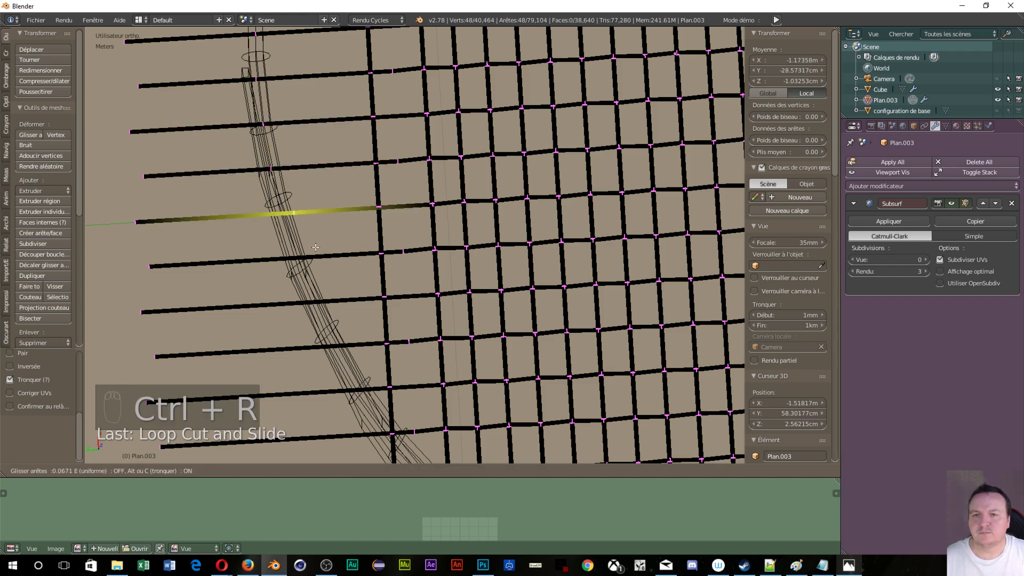
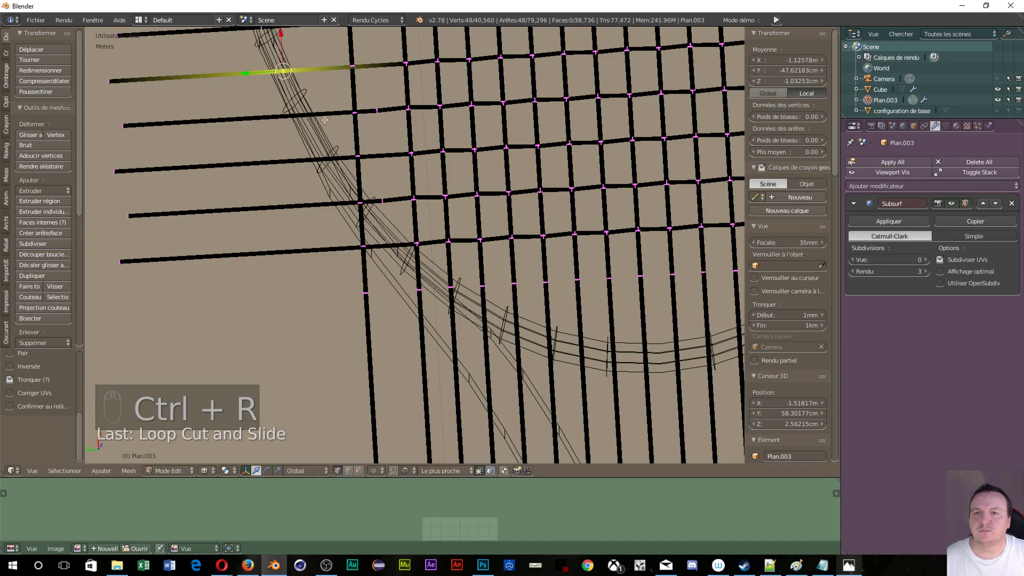
- Insert five loop cuts across the strings where they meet the lower curve of the frame
{"action": "key", "text": "ctrl+r"}
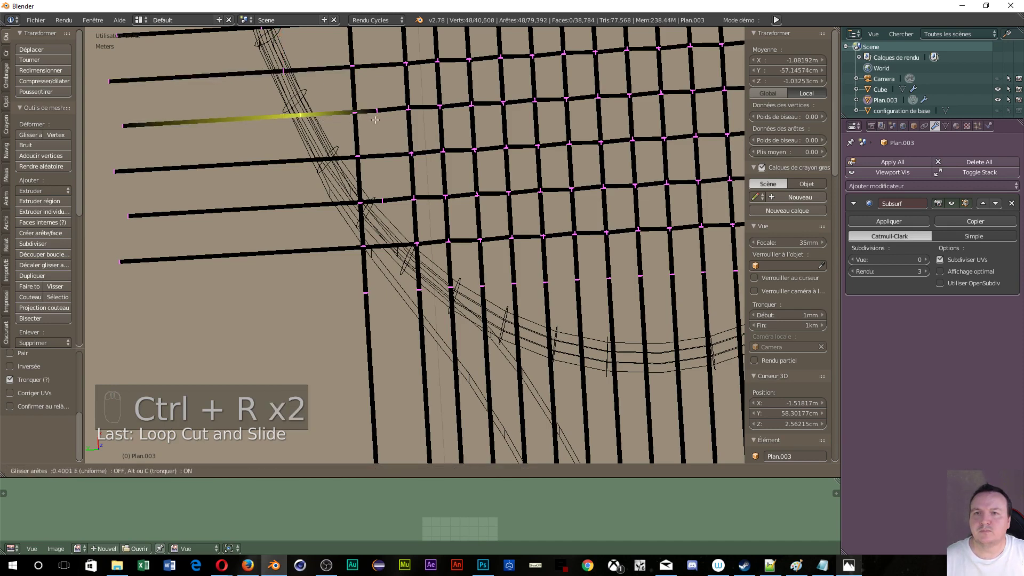
{"action": "key", "text": "ctrl+r"}
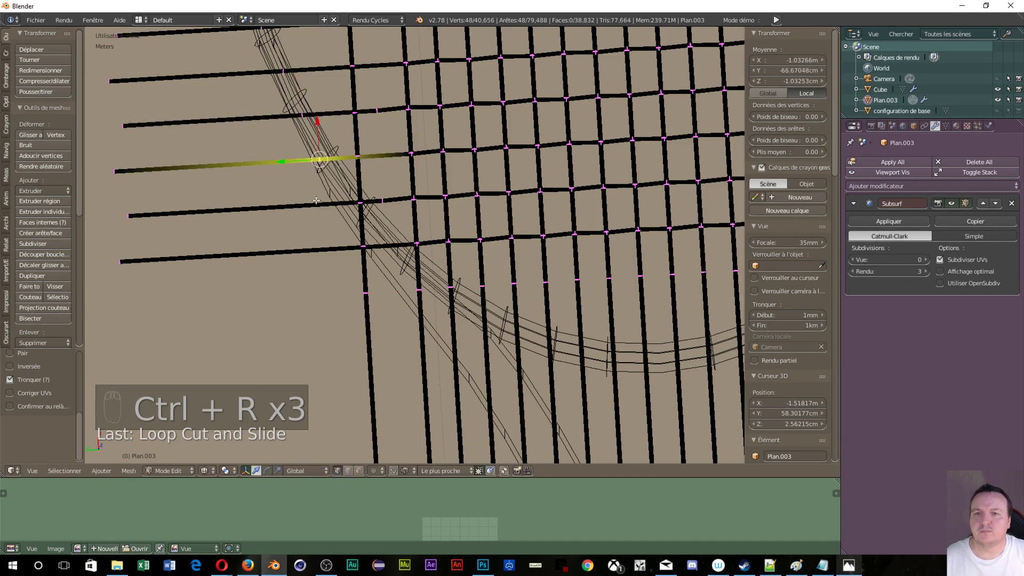
{"action": "key", "text": "ctrl+r"}
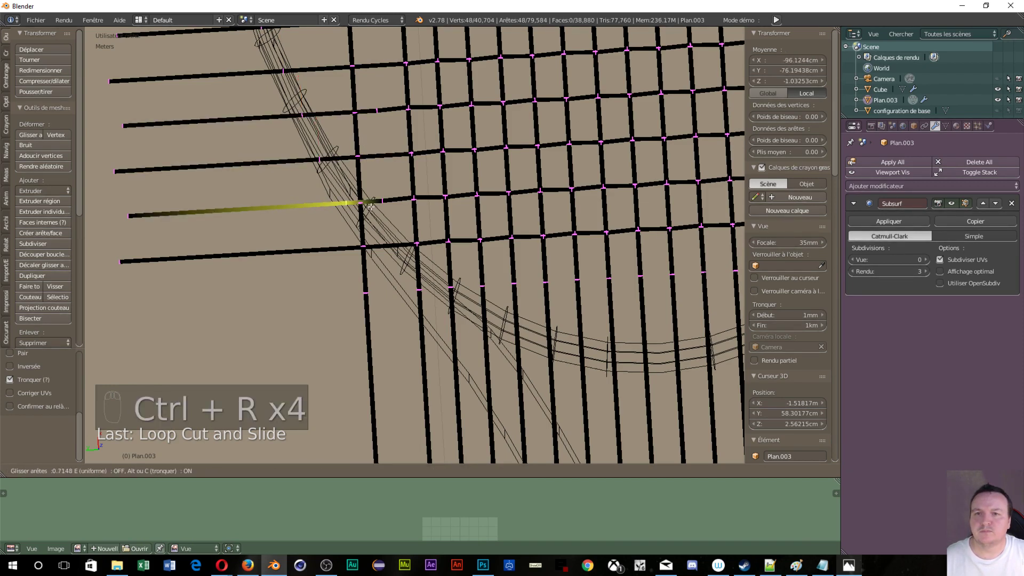
{"action": "key", "text": "ctrl+r"}
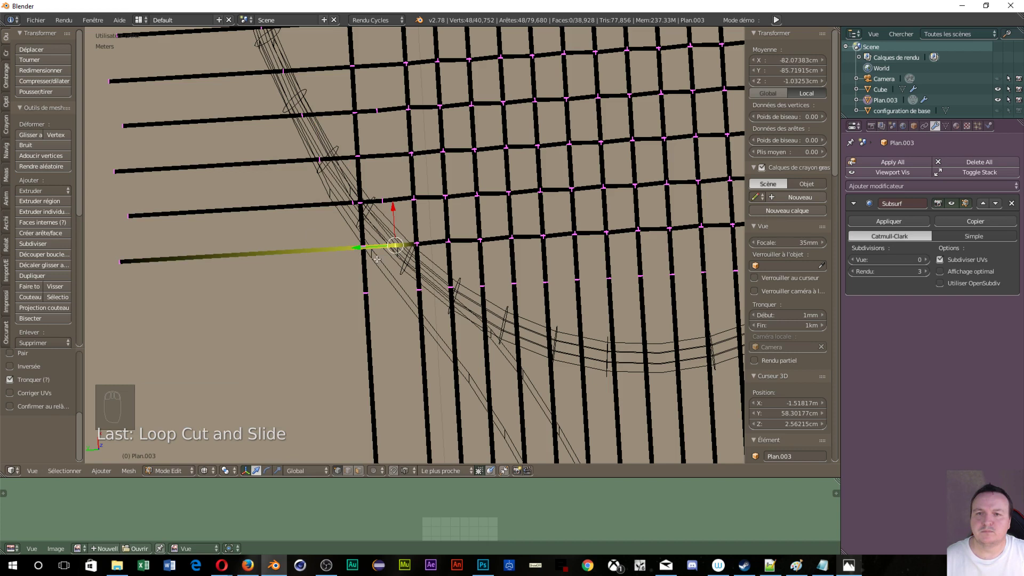
{"action": "key", "text": "ctrl+r"}
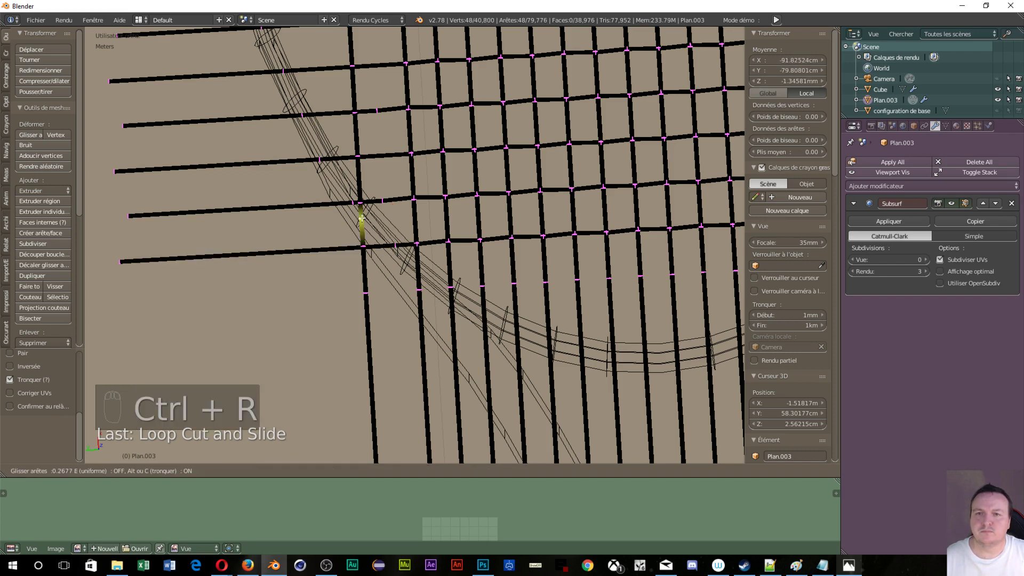
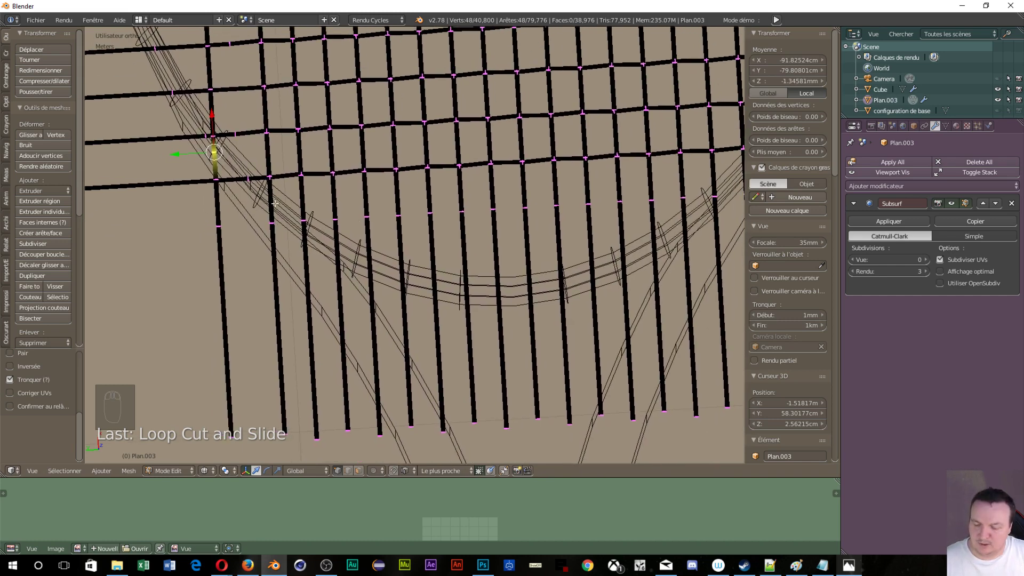
- Add five vertical edge loops along the strings near the frame curve
{"action": "key", "text": "ctrl+r"}
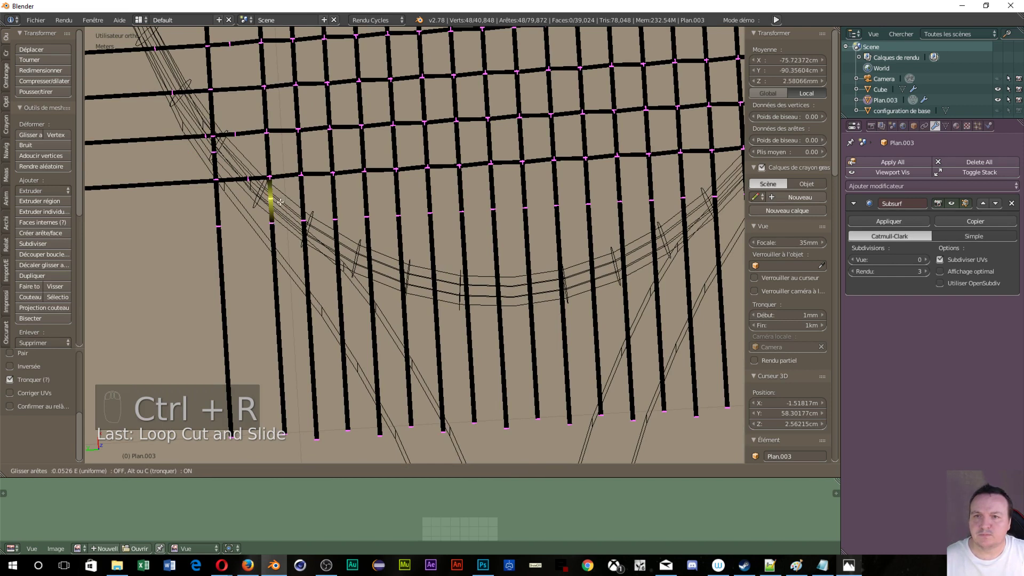
{"action": "key", "text": "ctrl+r"}
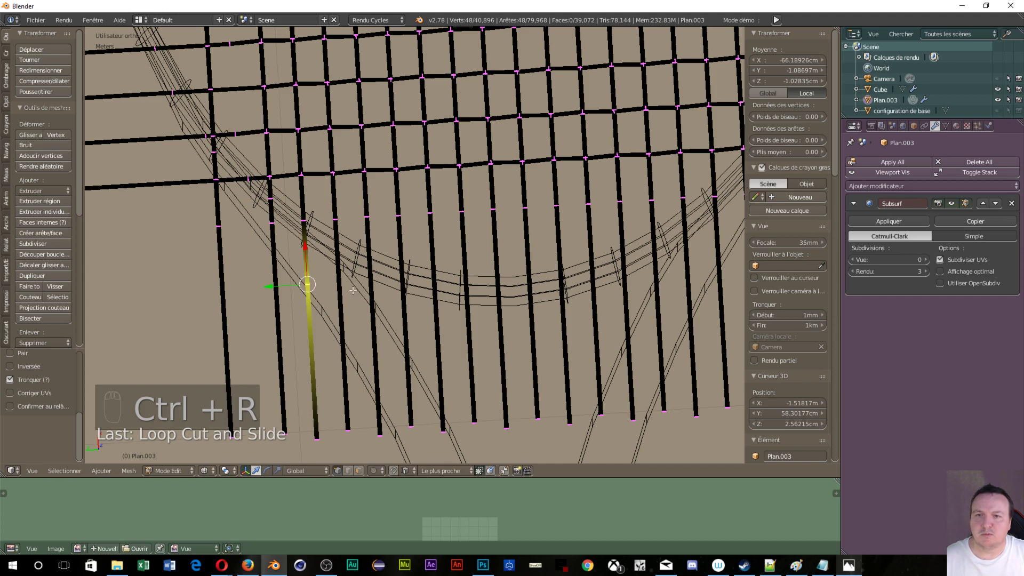
{"action": "key", "text": "ctrl+r"}
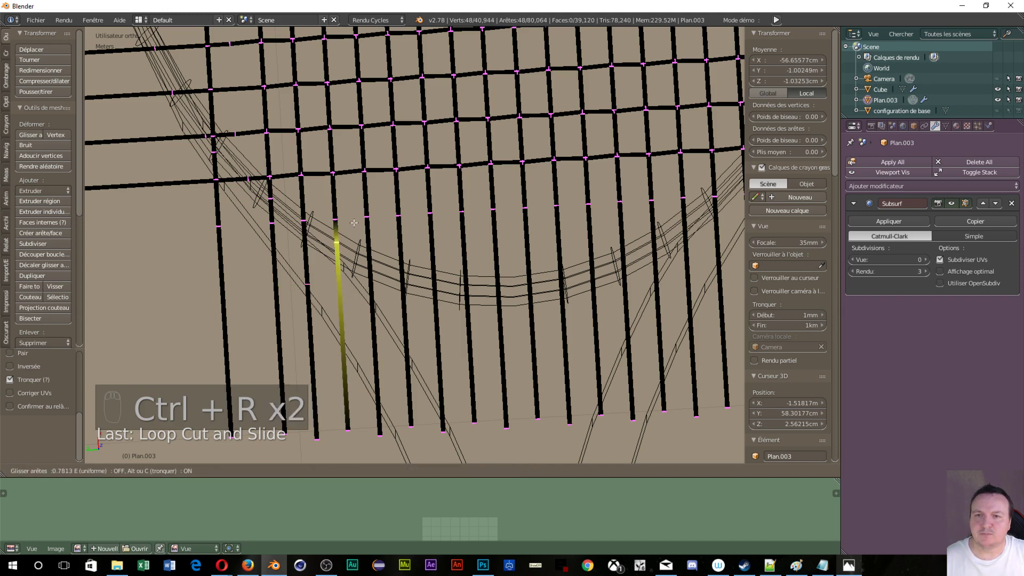
{"action": "key", "text": "ctrl+r"}
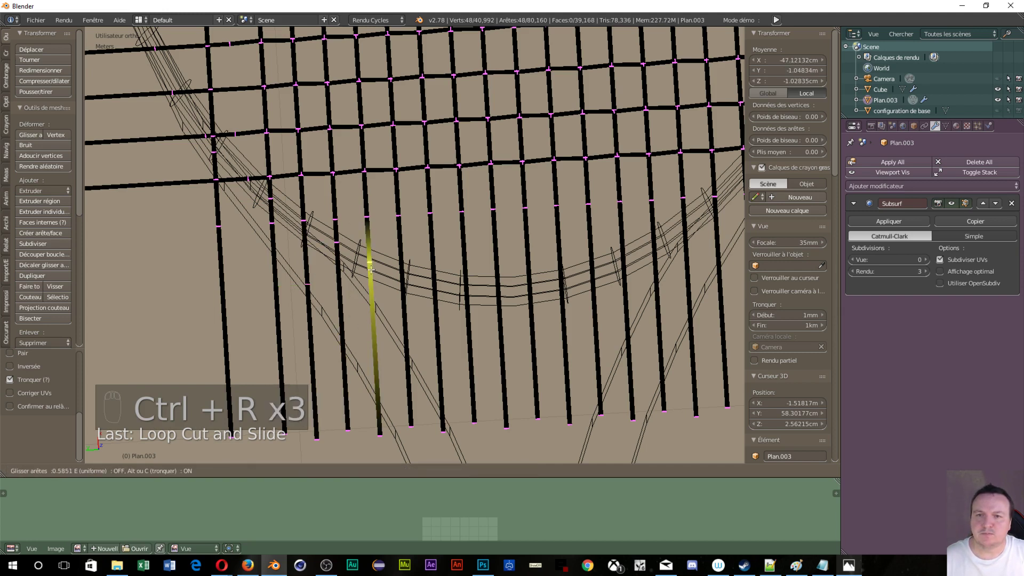
{"action": "key", "text": "ctrl+r"}
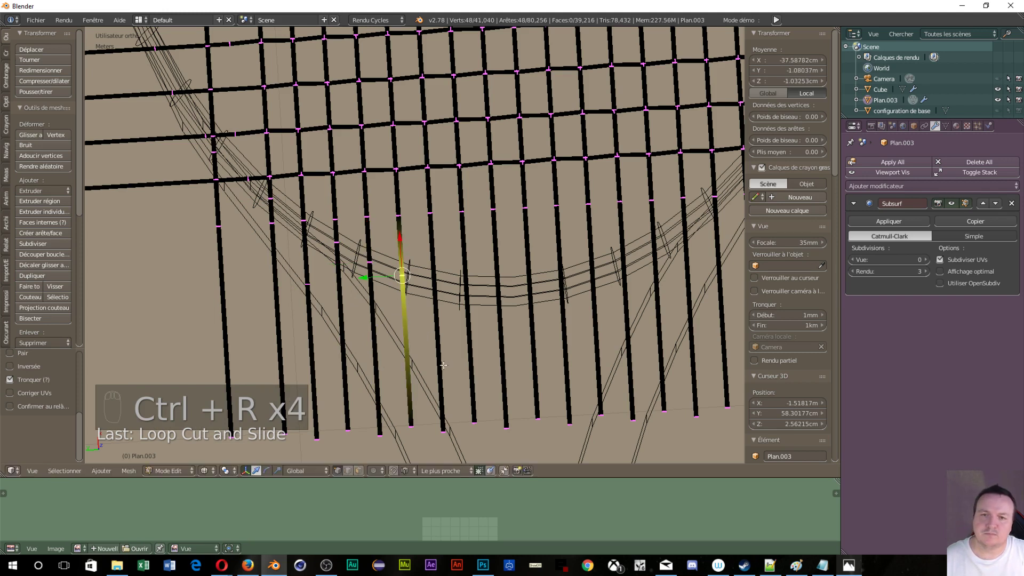
- Cut further vertical loops between the strings and duplicate the selected vertical string
{"action": "key", "text": "ctrl+r"}
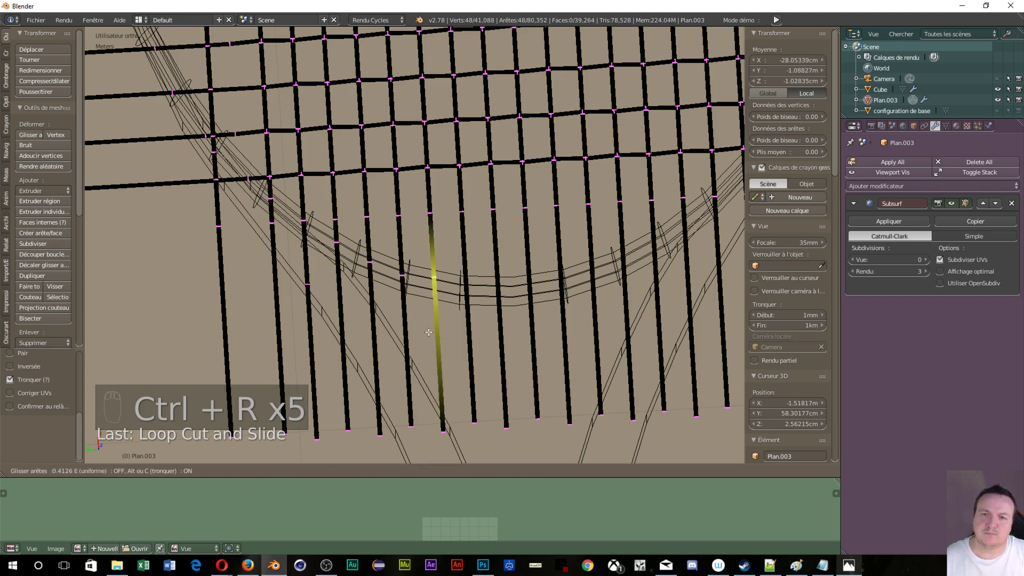
{"action": "key", "text": "ctrl+r"}
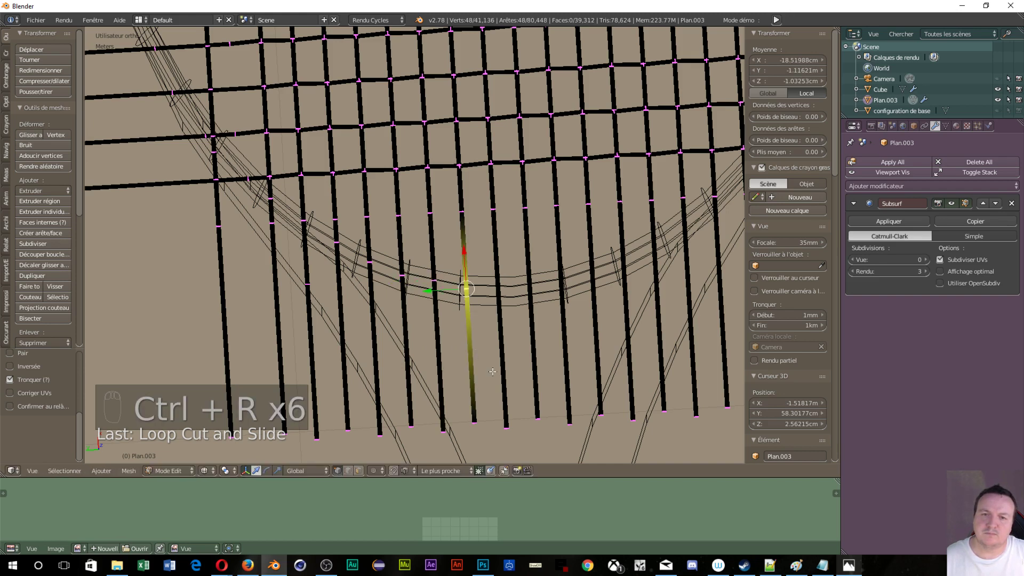
{"action": "key", "text": "ctrl+r"}
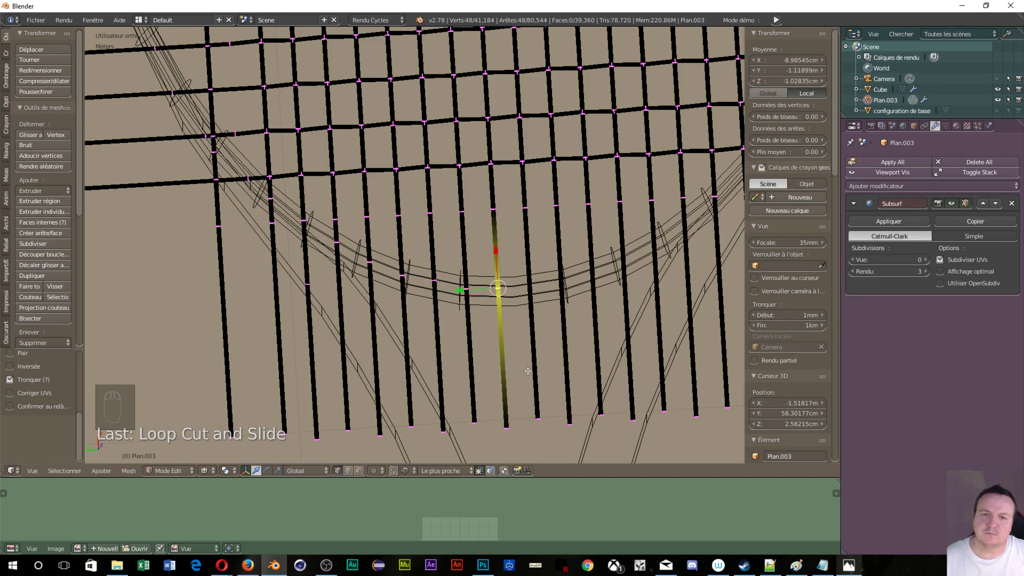
{"action": "key", "text": "ctrl+r"}
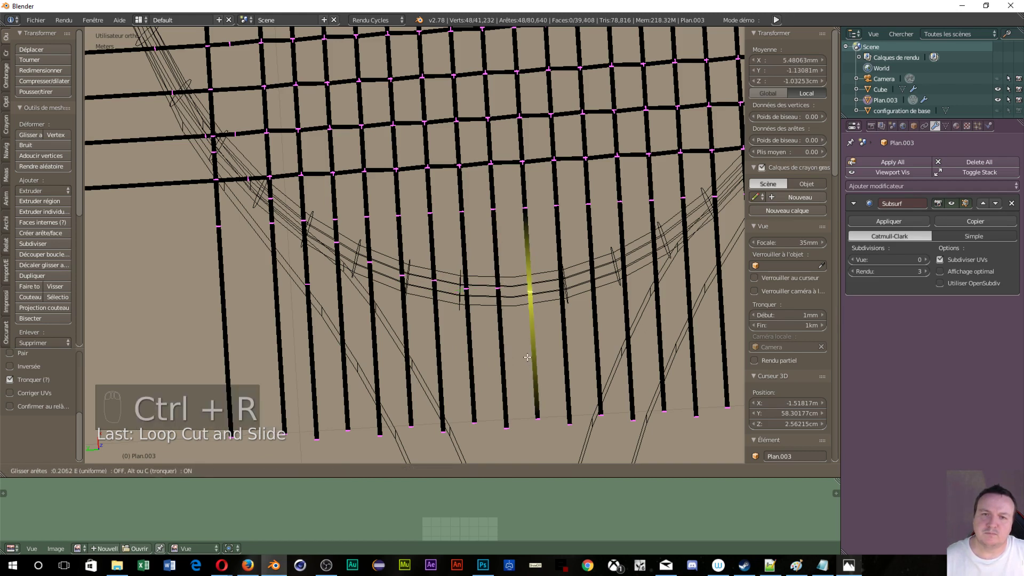
{"action": "key", "text": "ctrl+r"}
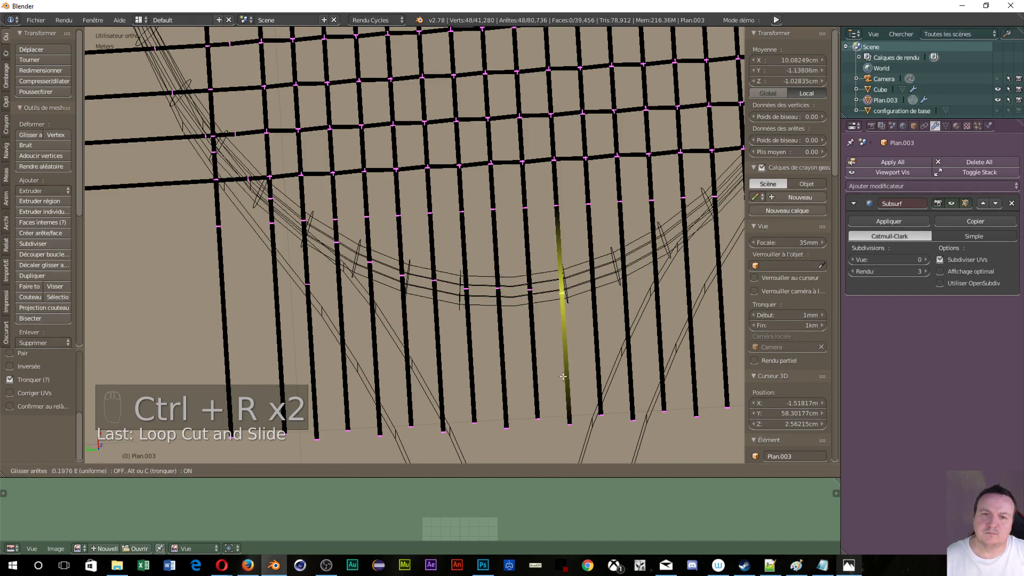
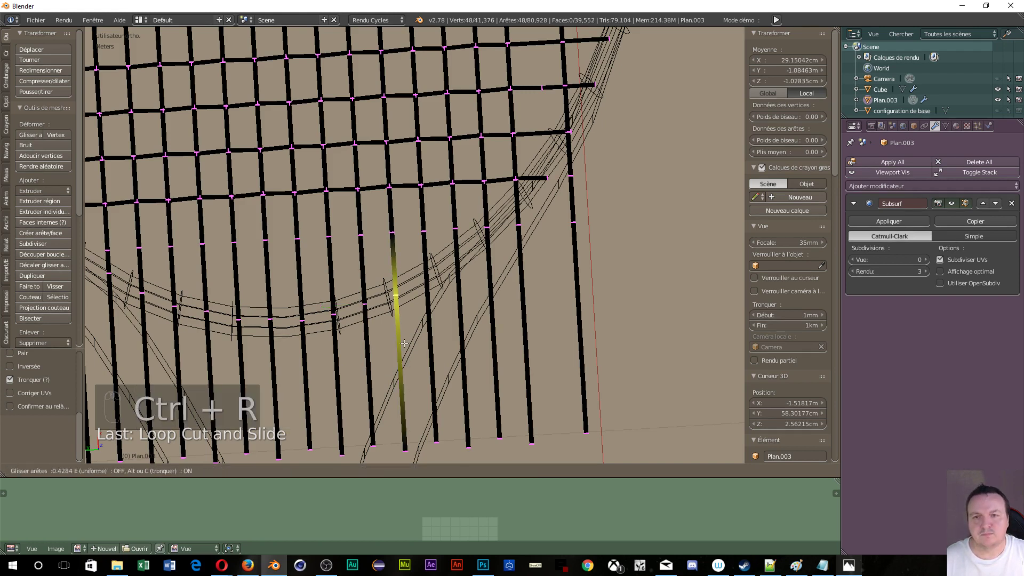
- Place several evenly spaced vertical string copies toward the frame, fitting their ends to its curve
{"action": "key", "text": "ctrl+r"}
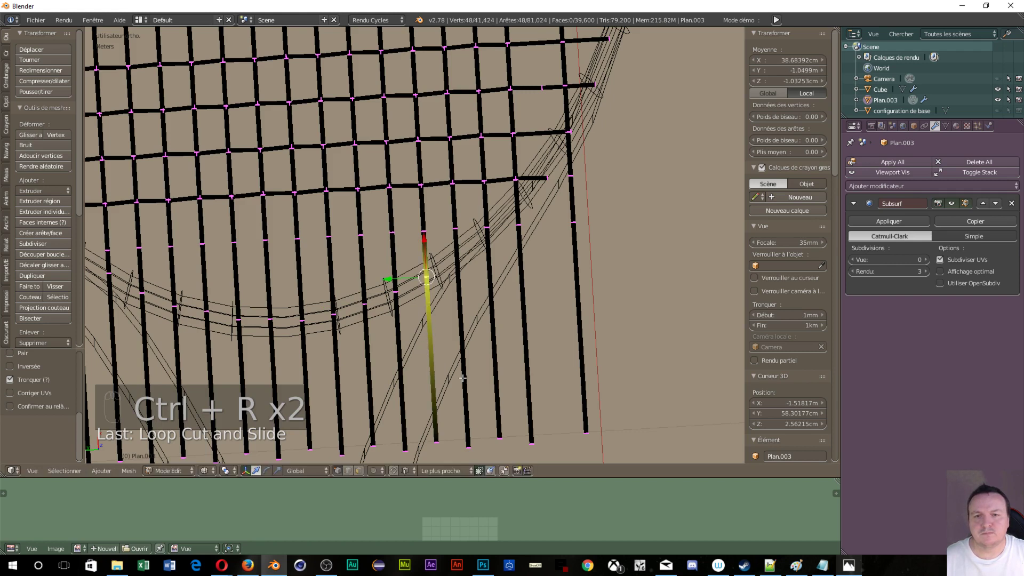
{"action": "key", "text": "ctrl+r"}
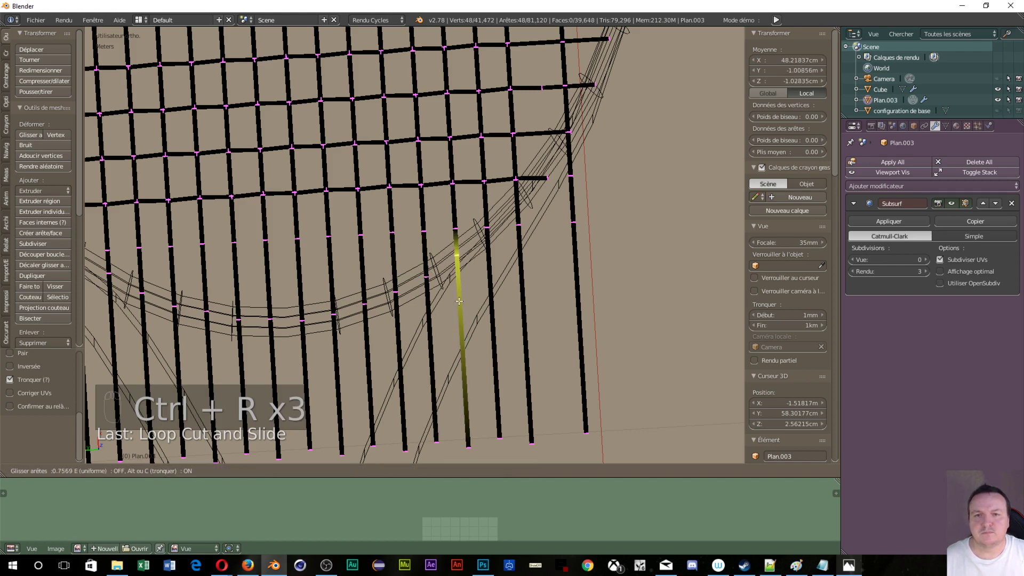
{"action": "key", "text": "ctrl+r"}
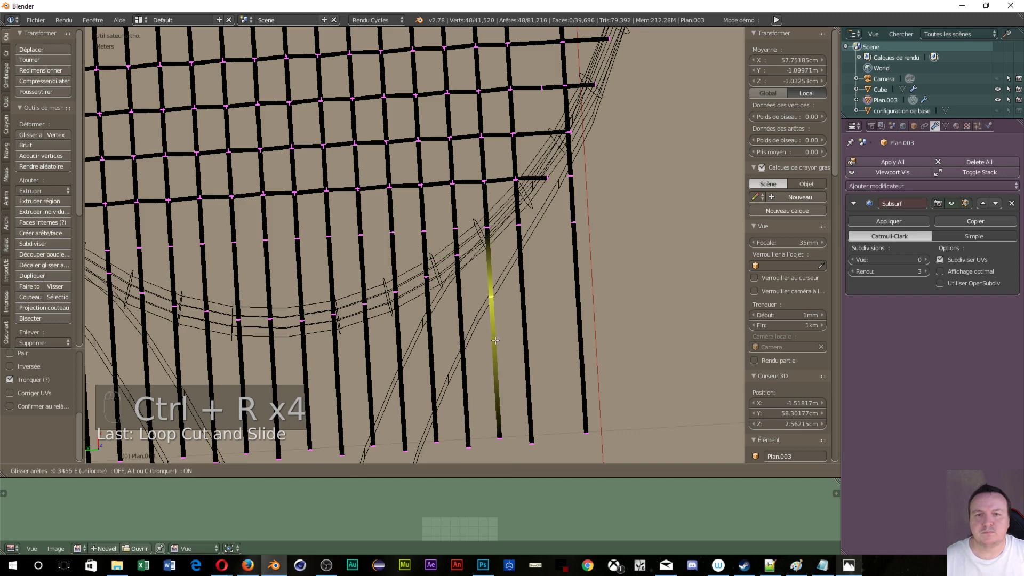
{"action": "key", "text": "ctrl+r"}
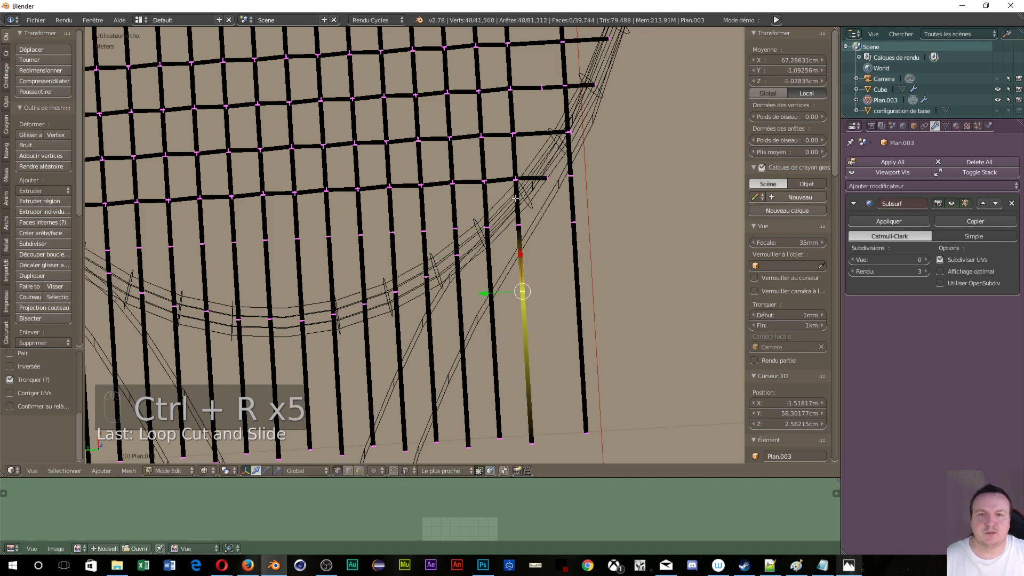
{"action": "key", "text": "ctrl+r"}
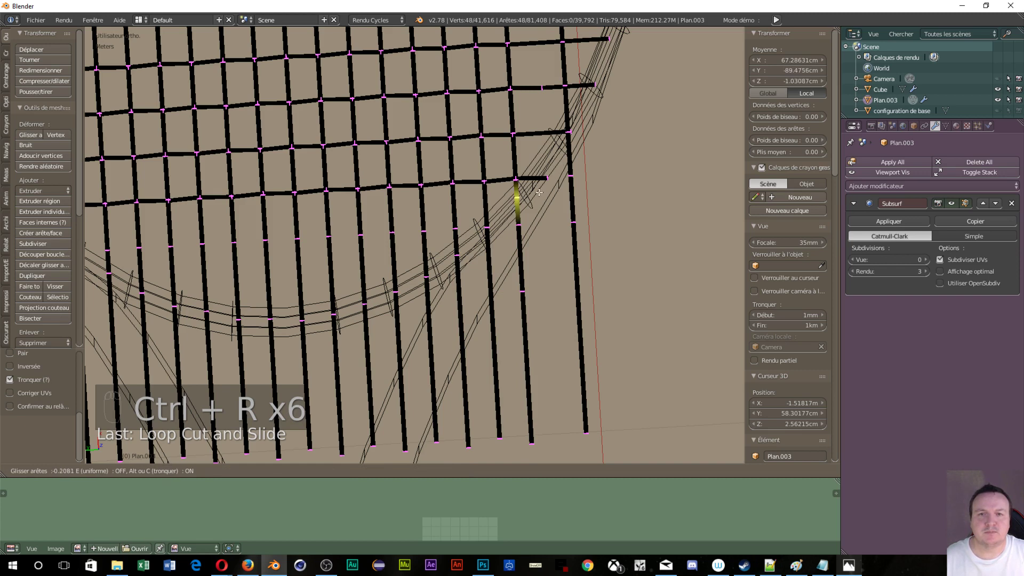
{"action": "key", "text": "ctrl+r"}
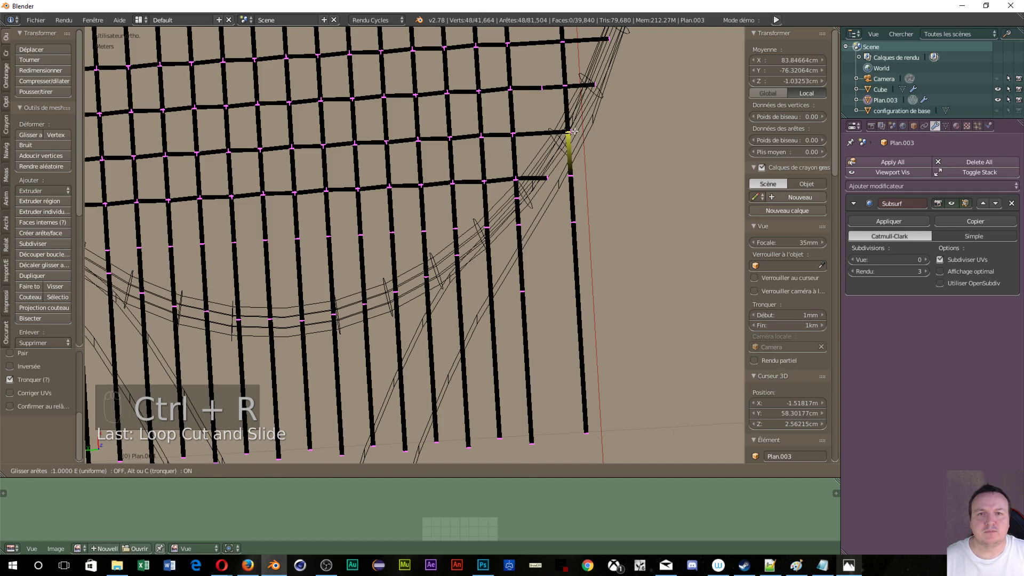
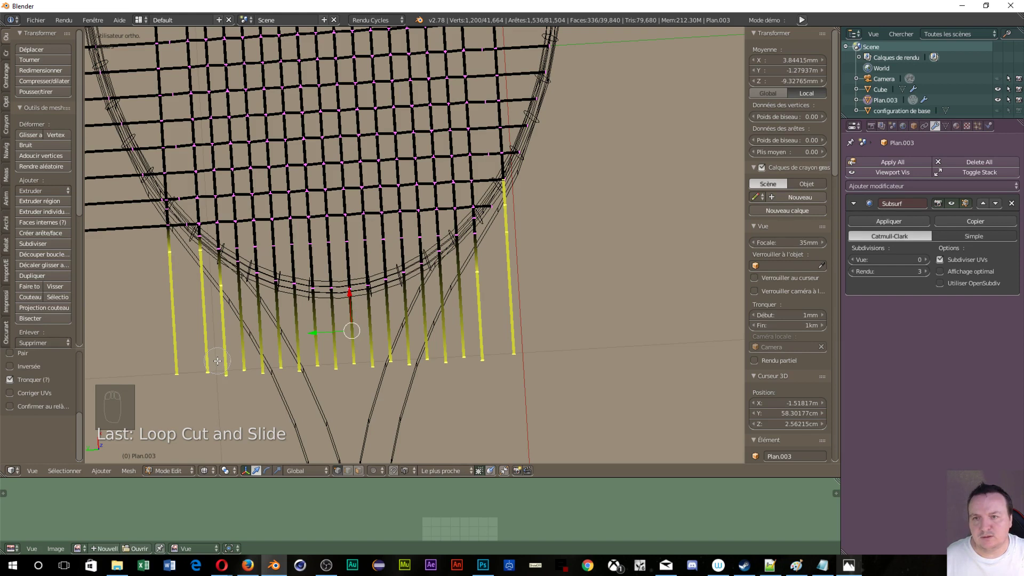
- Delete the selected string segments sticking out past the lower frame curve
{"action": "key", "text": "x"}
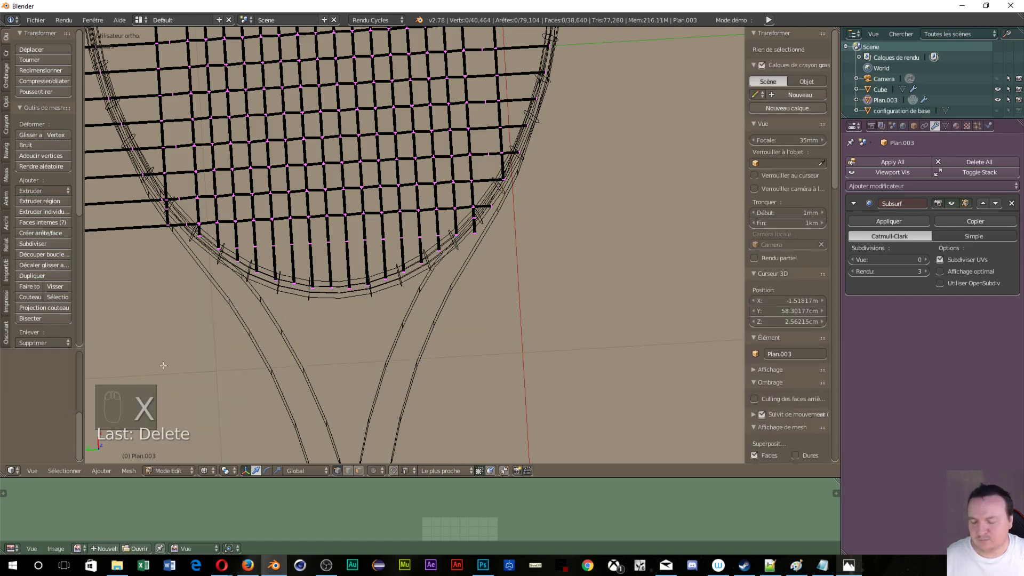
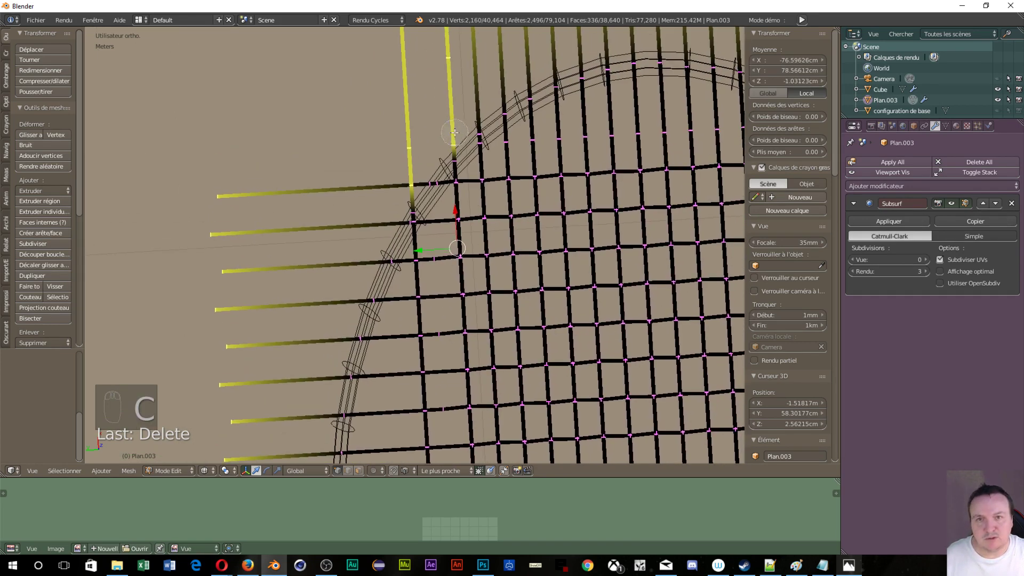
- Box-select and delete the string stubs poking out past the top of the racket head
{"action": "left_click_drag", "start_coordinate": [514, 116], "coordinate": [575, 207]}
{"action": "key", "text": "x"}
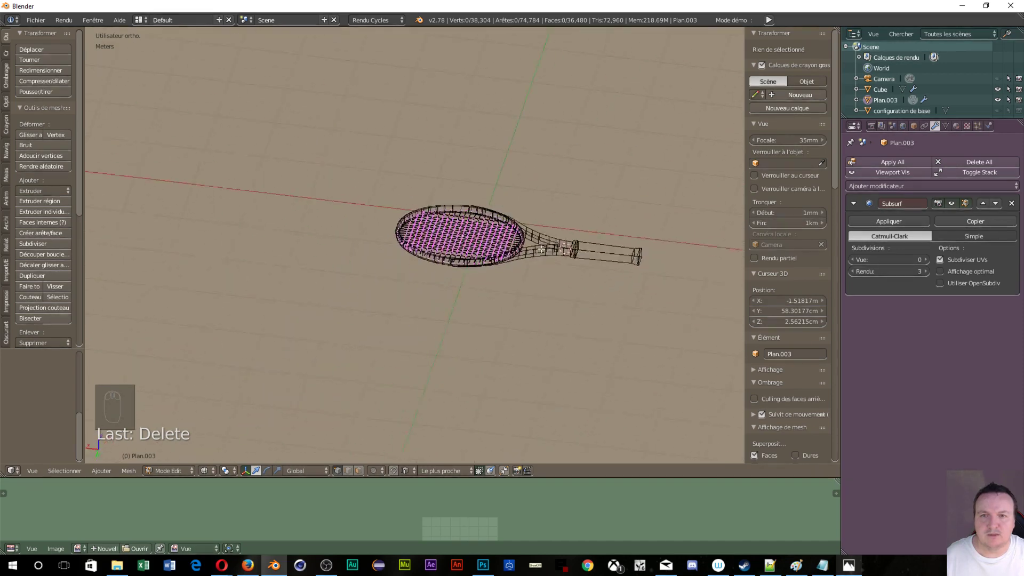
- Return the strings to Object Mode and view the racket head in solid shading
{"action": "key", "text": "Tab"}
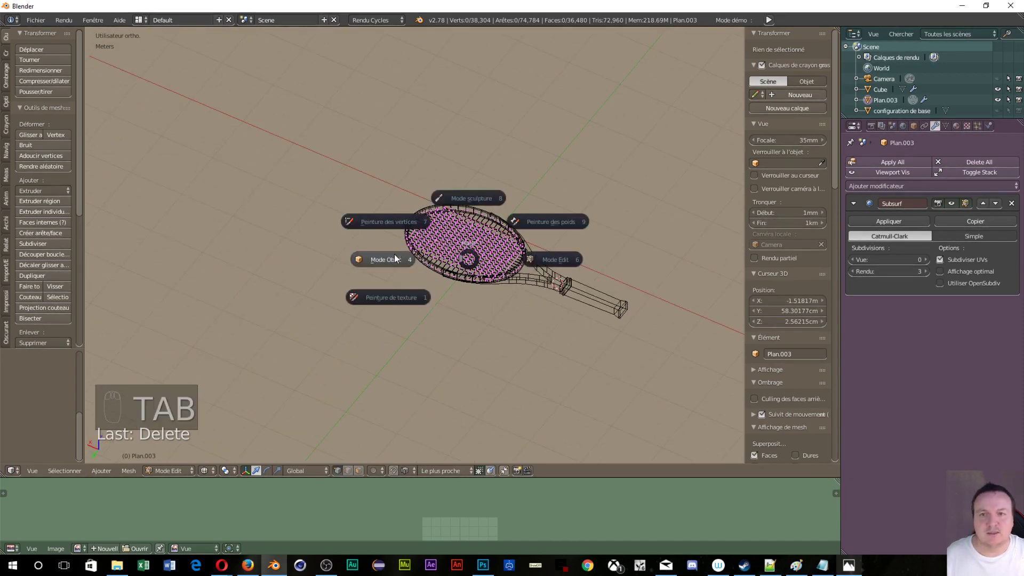
{"action": "left_click_drag", "start_coordinate": [509, 339], "coordinate": [503, 332]}
{"action": "key", "text": "z"}
{"action": "left_click_drag", "start_coordinate": [503, 332], "coordinate": [492, 396]}
{"action": "middle_click", "coordinate": [593, 377]}
- Switch to wireframe and zoom on the string ends inside the frame from the side
{"action": "left_click_drag", "start_coordinate": [624, 349], "coordinate": [643, 317]}
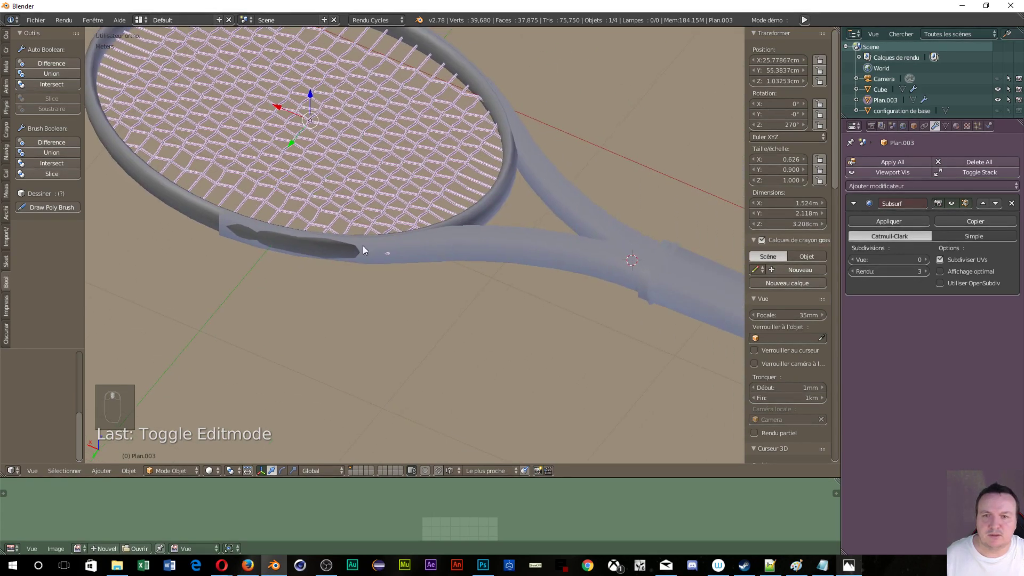
{"action": "middle_click", "coordinate": [401, 215]}
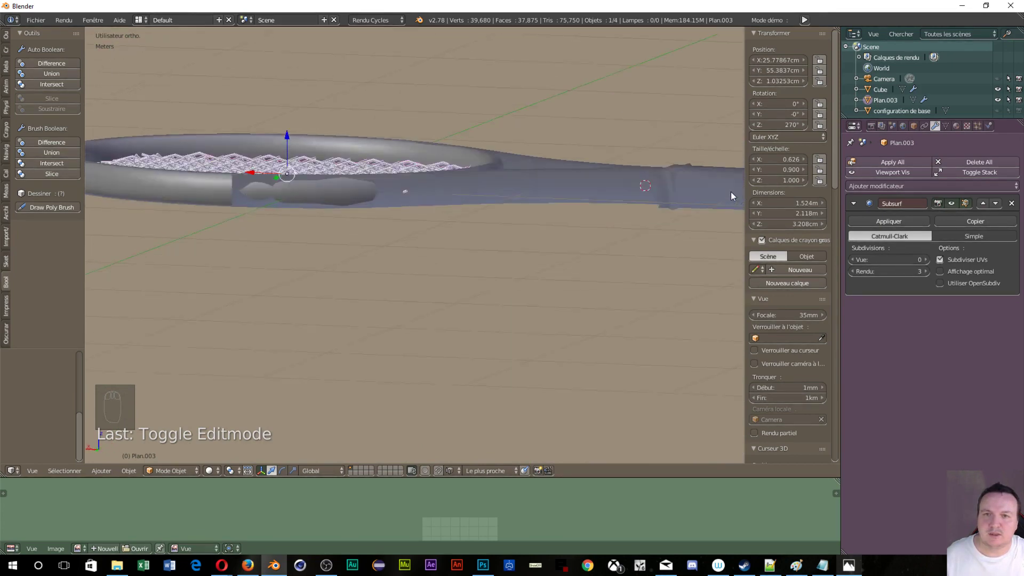
{"action": "key", "text": "z"}
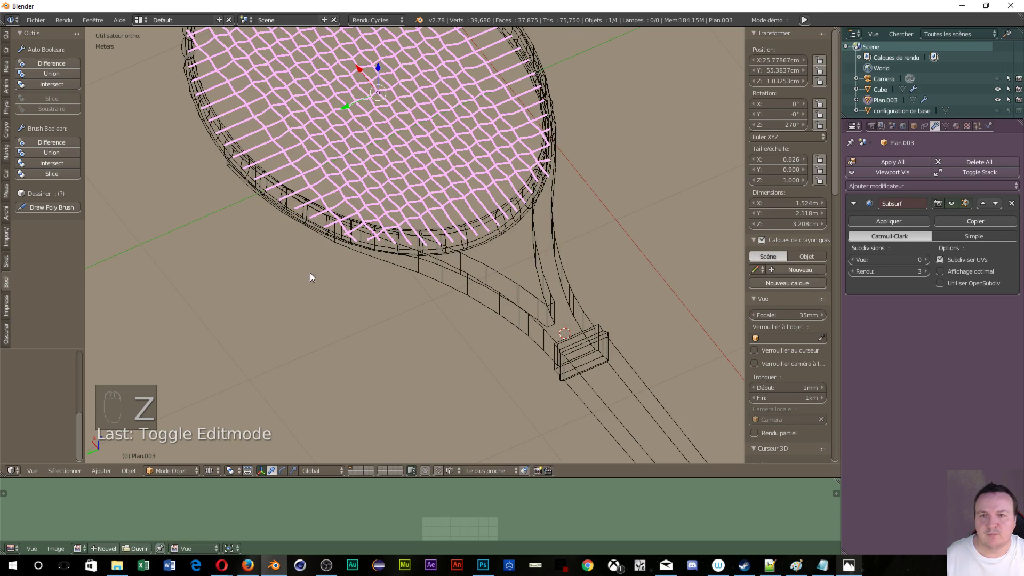
{"action": "left_click_drag", "start_coordinate": [229, 275], "coordinate": [350, 280]}
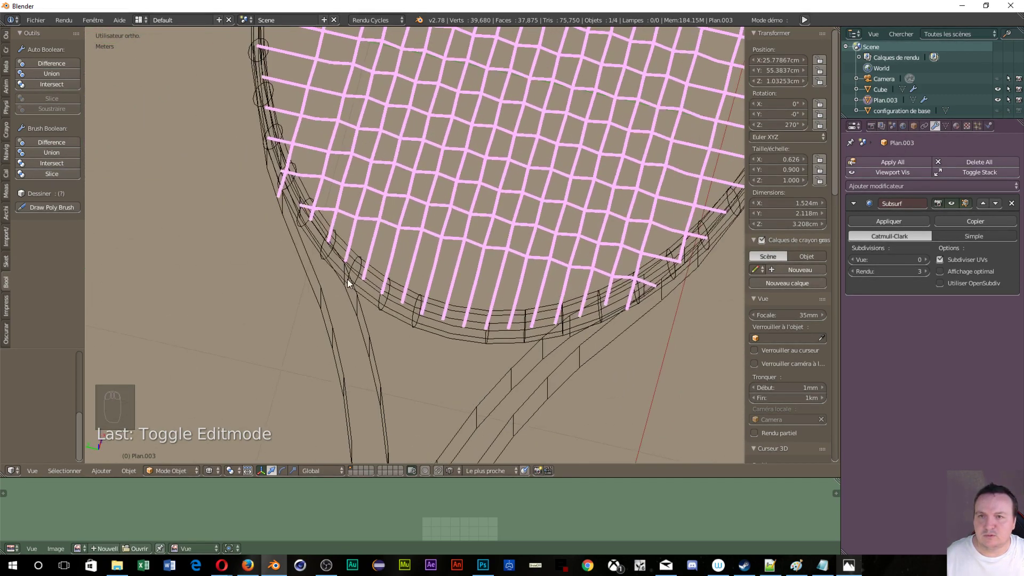
- Delete the stray string piece near the lower edge of the head and return to solid Object Mode
{"action": "key", "text": "Tab"}
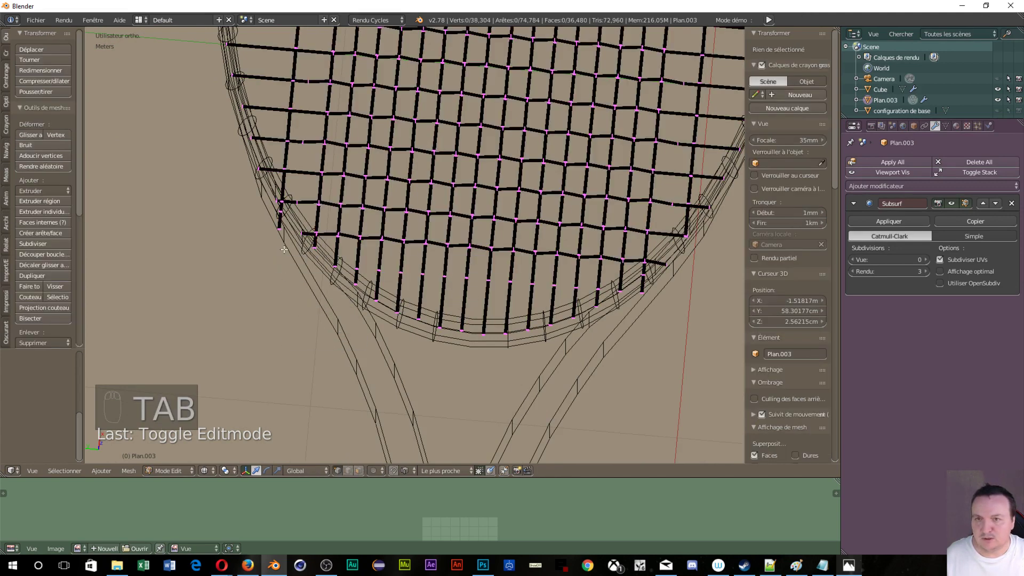
{"action": "key", "text": "c"}
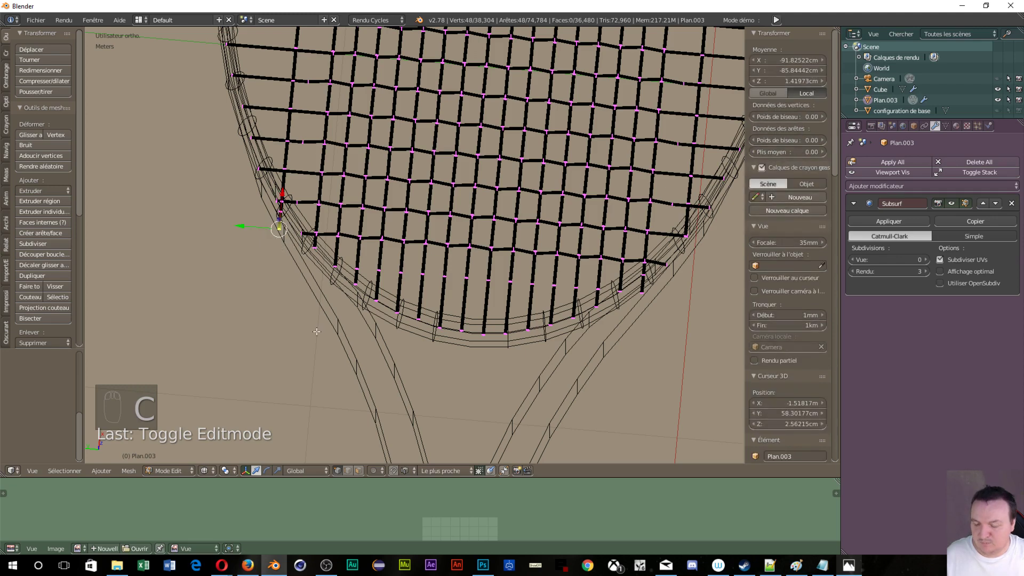
{"action": "key", "text": "x"}
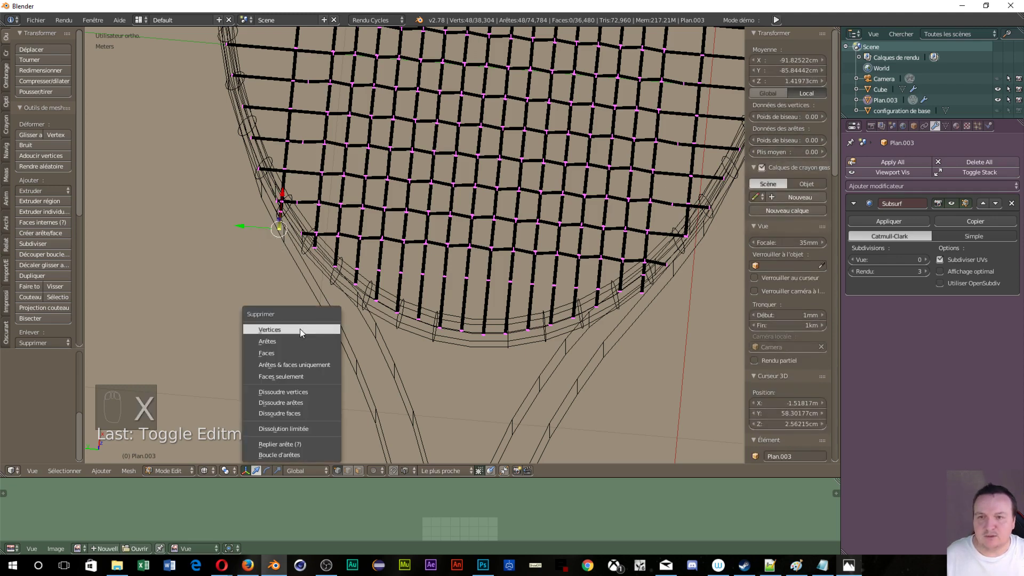
{"action": "middle_click", "coordinate": [377, 319]}
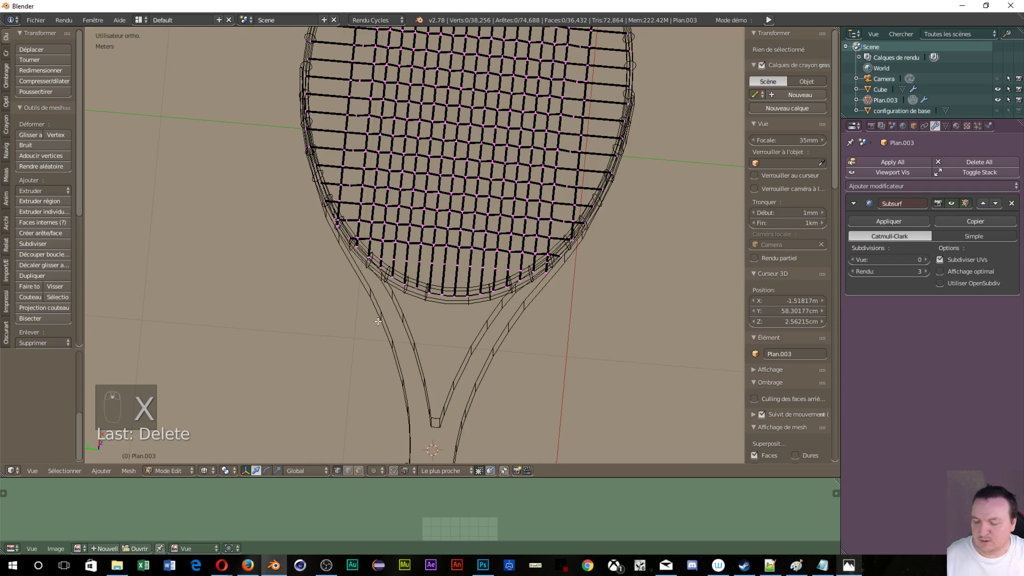
{"action": "key", "text": "z"}
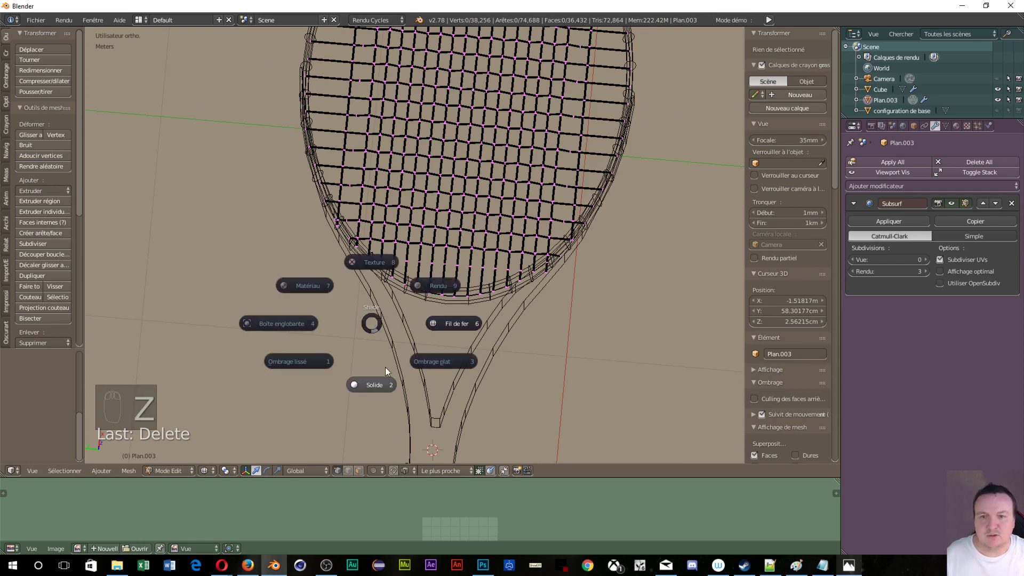
{"action": "key", "text": "Tab"}
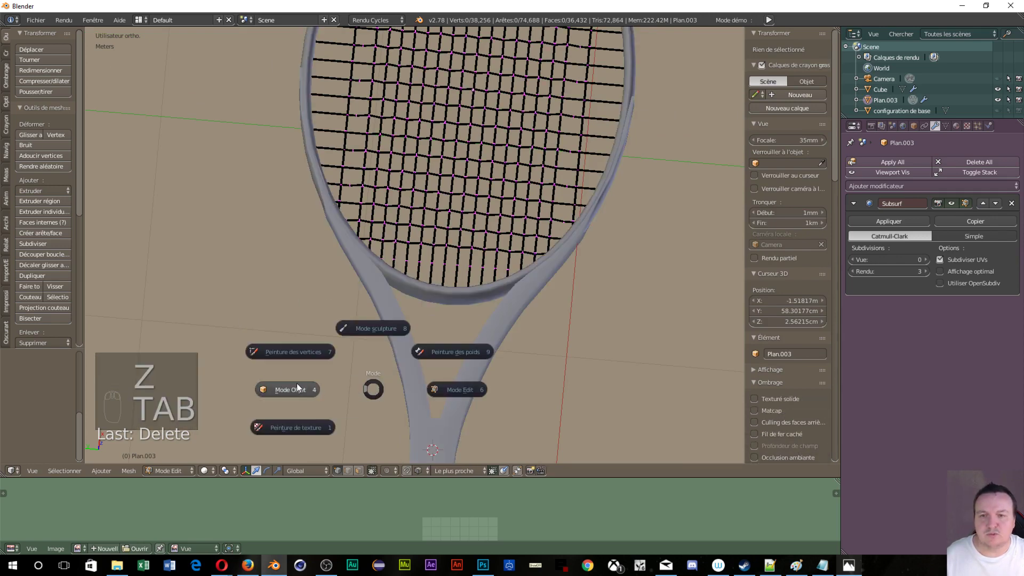
- Raise the strings' Subsurf viewport level to 3, viewing the head in perspective from above
{"action": "scroll", "scroll_direction": "up", "scroll_amount": 3}
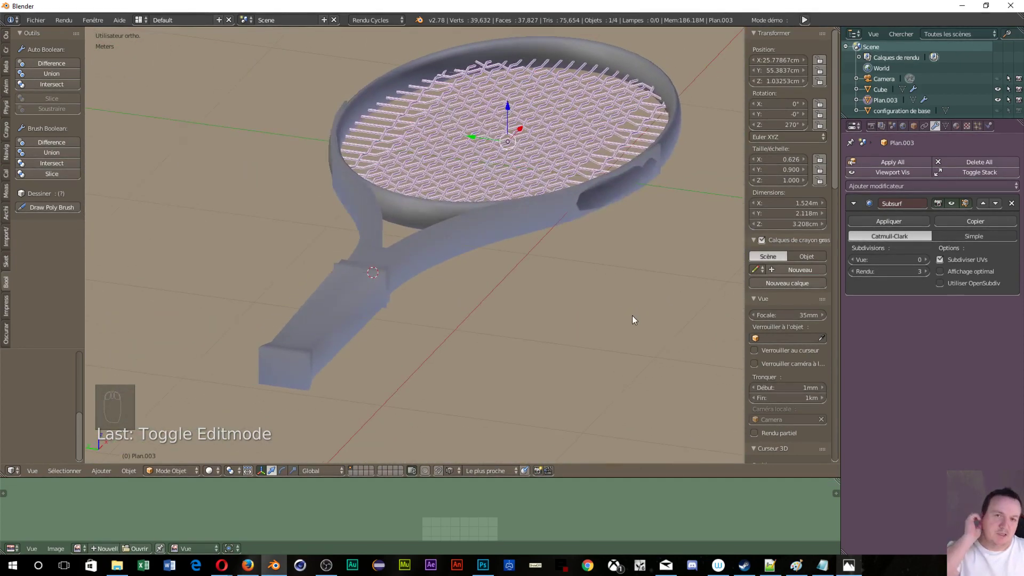
{"action": "left_click_drag", "start_coordinate": [375, 129], "coordinate": [496, 286]}
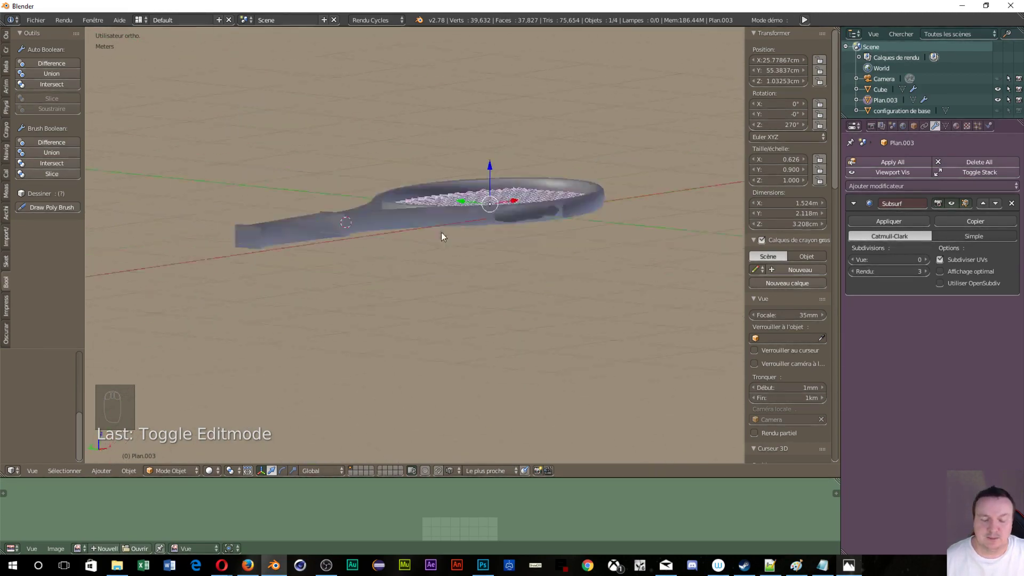
{"action": "key", "text": "KP_5"}
{"action": "middle_click", "coordinate": [390, 221]}
{"action": "left_click_drag", "start_coordinate": [409, 331], "coordinate": [510, 256]}
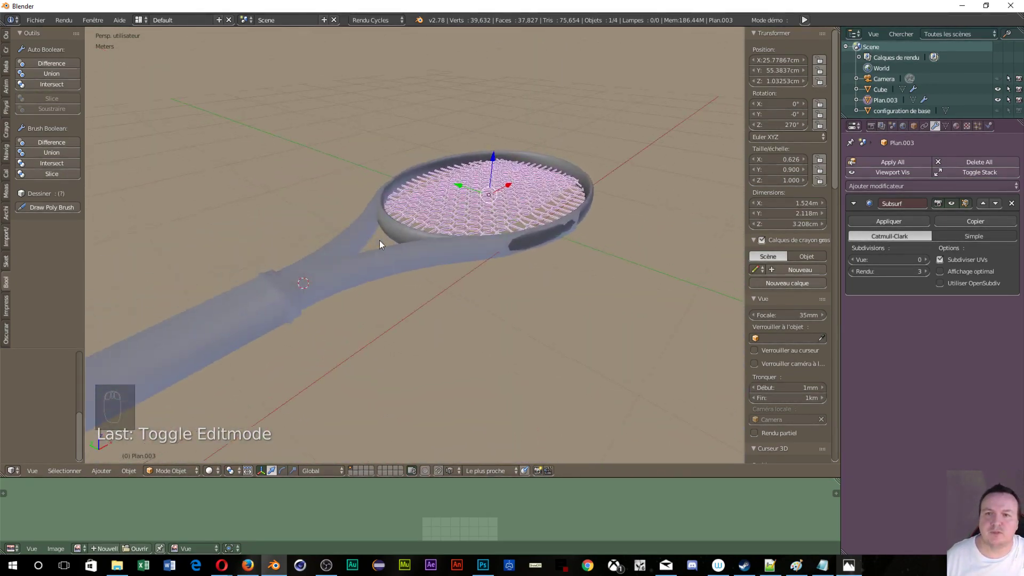
{"action": "left_click_drag", "start_coordinate": [310, 265], "coordinate": [933, 265]}
{"action": "left_click_drag", "start_coordinate": [932, 265], "coordinate": [858, 253]}
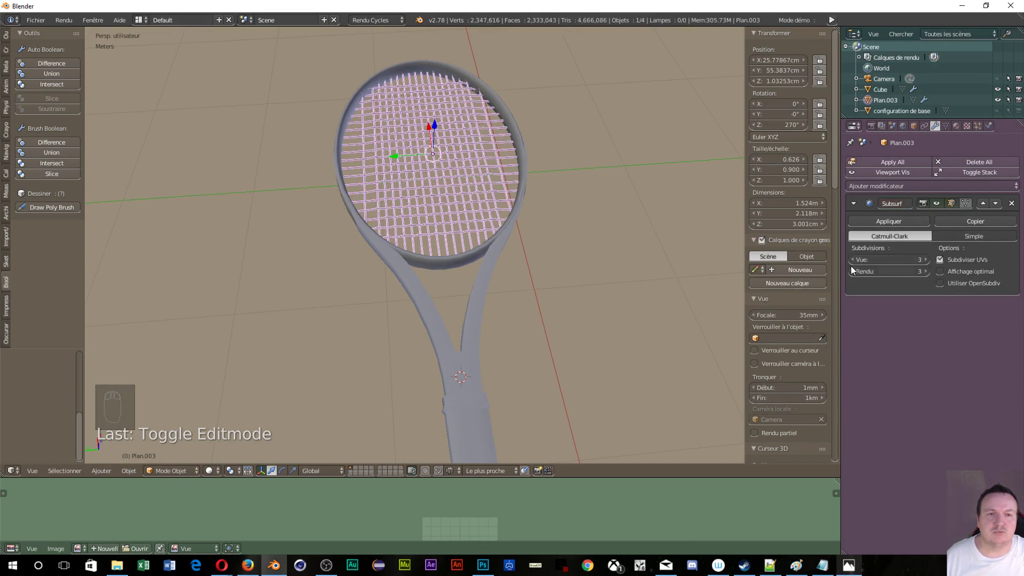
- Select the handle Cube and set its Subsurf viewport subdivisions to 1
{"action": "left_click_drag", "start_coordinate": [201, 265], "coordinate": [528, 244]}
{"action": "left_click_drag", "start_coordinate": [528, 244], "coordinate": [926, 265]}
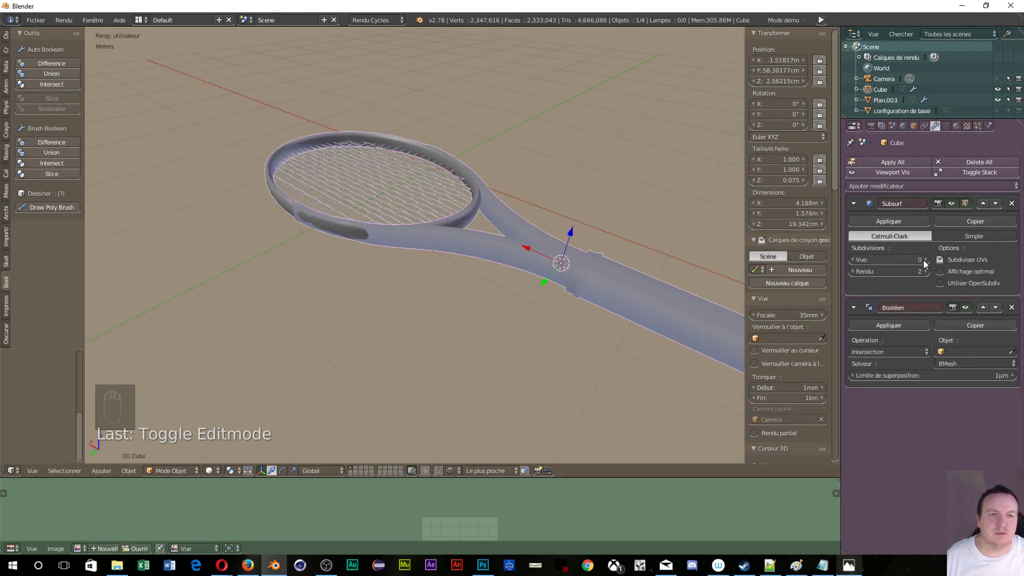
{"action": "left_click_drag", "start_coordinate": [928, 263], "coordinate": [1020, 318]}
{"action": "left_click_drag", "start_coordinate": [1020, 312], "coordinate": [1017, 309]}
{"action": "left_click_drag", "start_coordinate": [1017, 309], "coordinate": [384, 216]}
- Switch to top view to look straight down at the racket
{"action": "left_click_drag", "start_coordinate": [384, 216], "coordinate": [395, 229]}
{"action": "key", "text": "KP_7"}
{"action": "left_click_drag", "start_coordinate": [434, 208], "coordinate": [462, 178]}
{"action": "key", "text": "KP_5"}
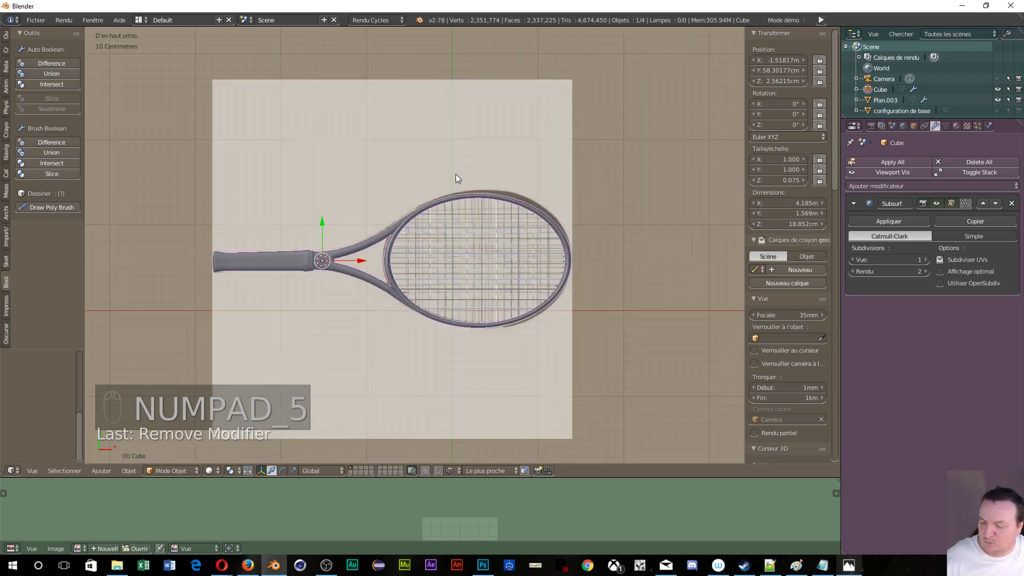
- Enter Edit Mode on the racket frame and show Matériau.002's node tree below
{"action": "key", "text": "Tab"}
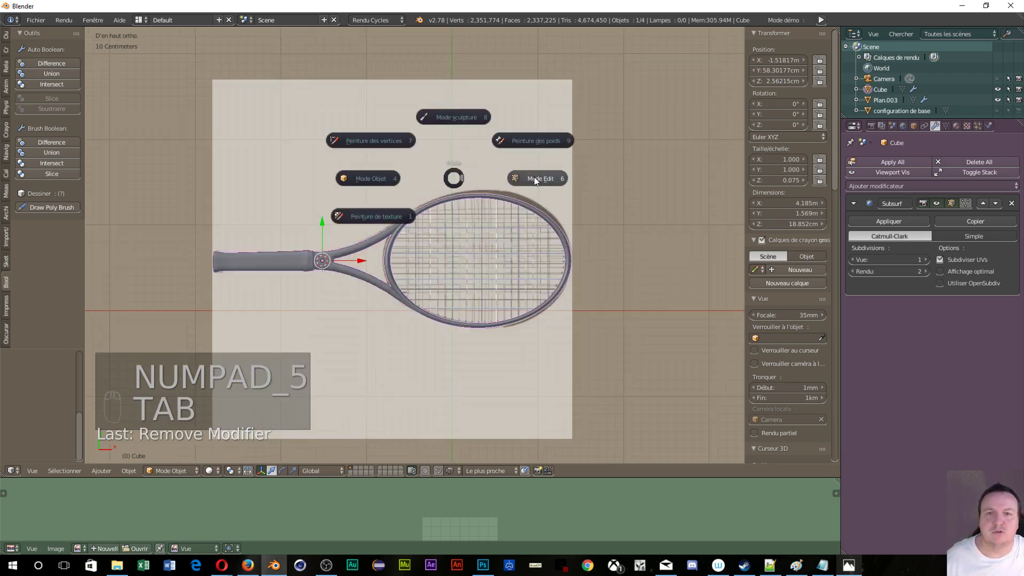
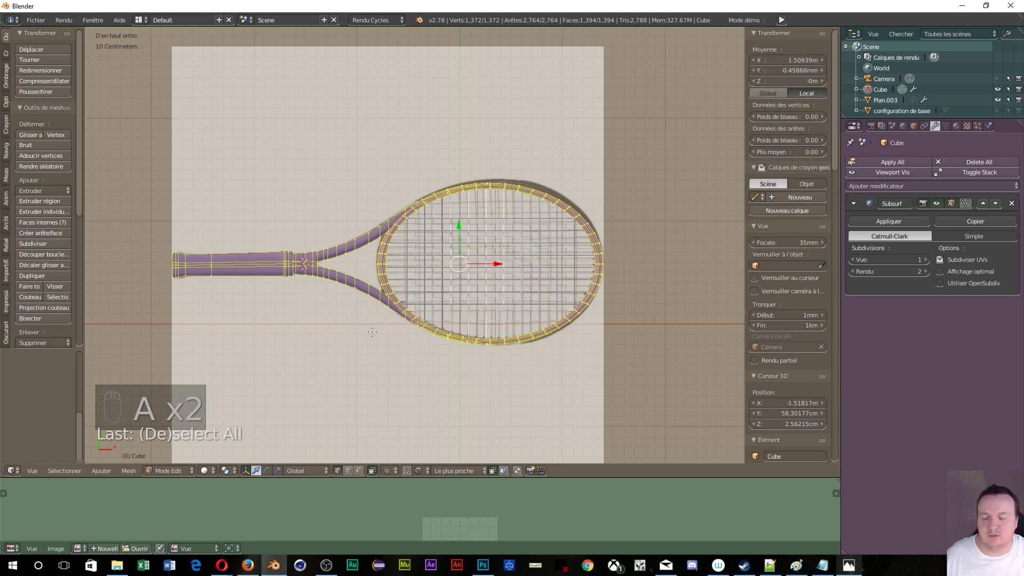
{"action": "key", "text": "u"}
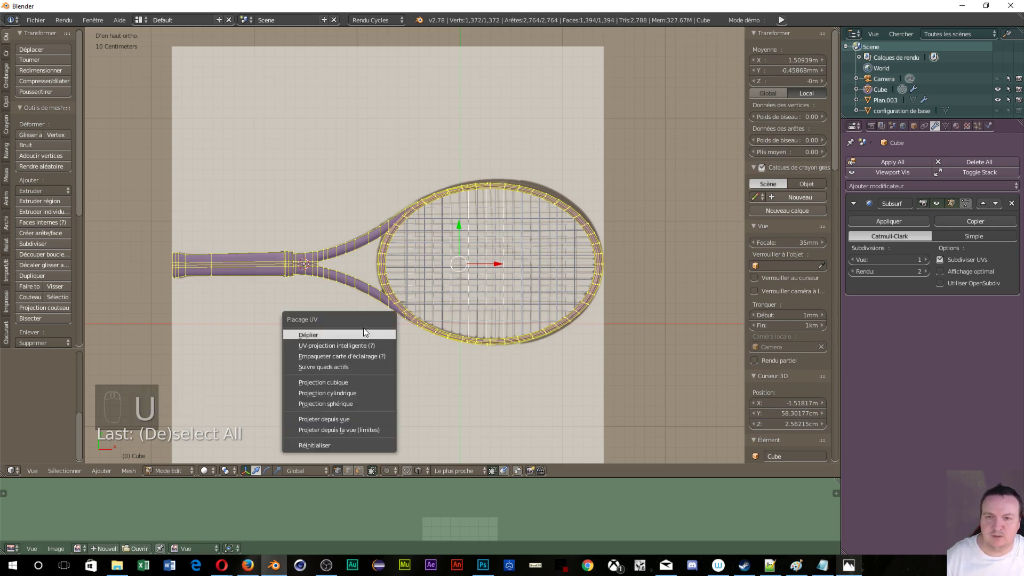
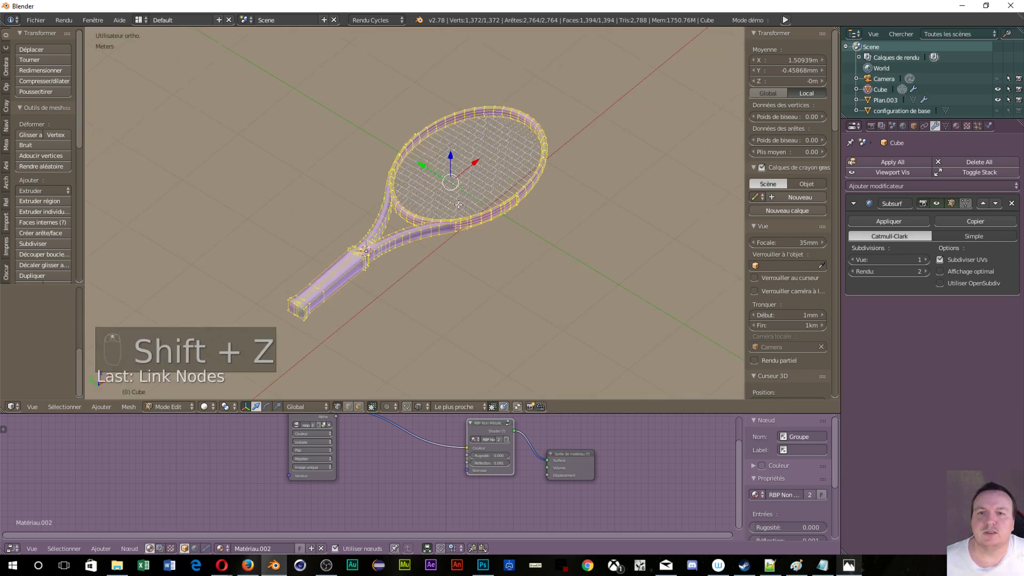
- Switch the view to perspective and return the racket frame to Object Mode
{"action": "key", "text": "KP_5"}
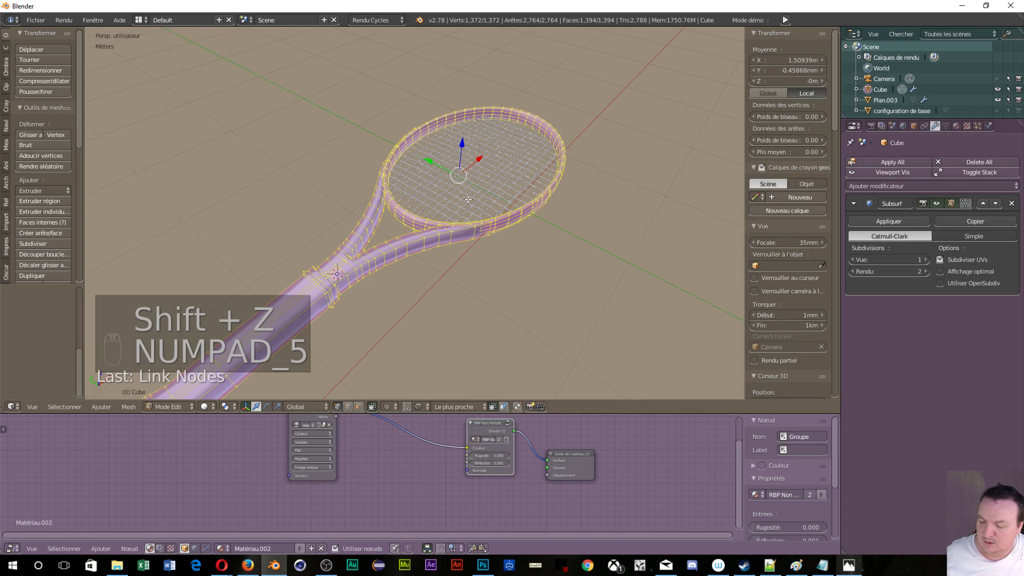
{"action": "key", "text": "Tab"}
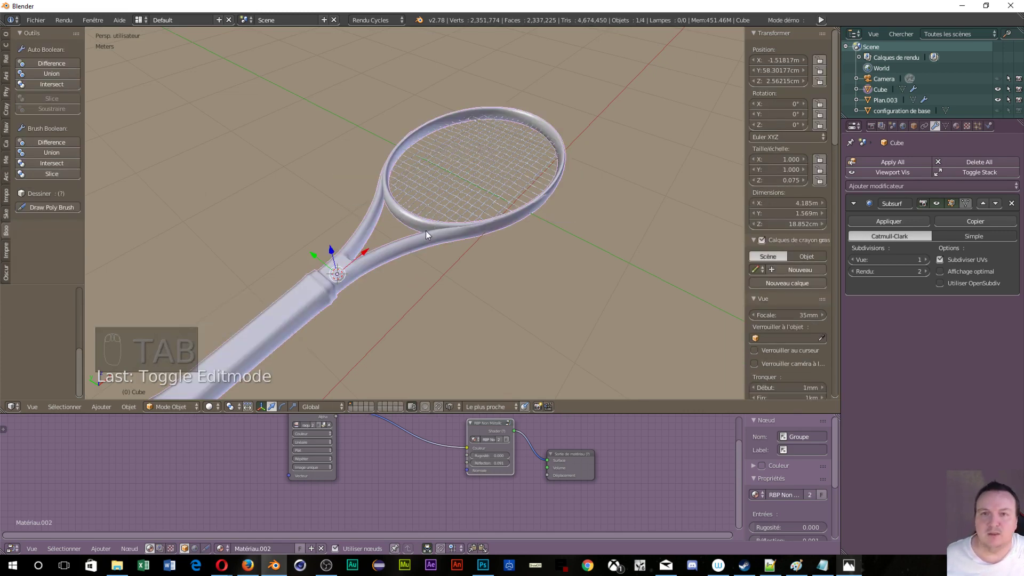
- Show the live Cycles render of the textured green-and-black racket and orbit around head, handle and strings
{"action": "key", "text": "shift+z"}
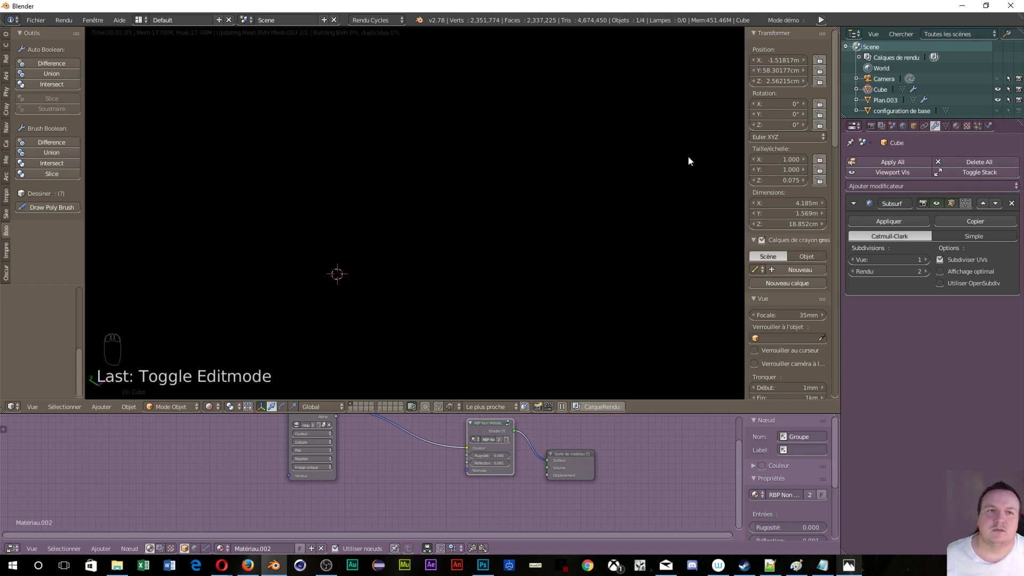
{"action": "left_click_drag", "start_coordinate": [910, 131], "coordinate": [827, 439]}
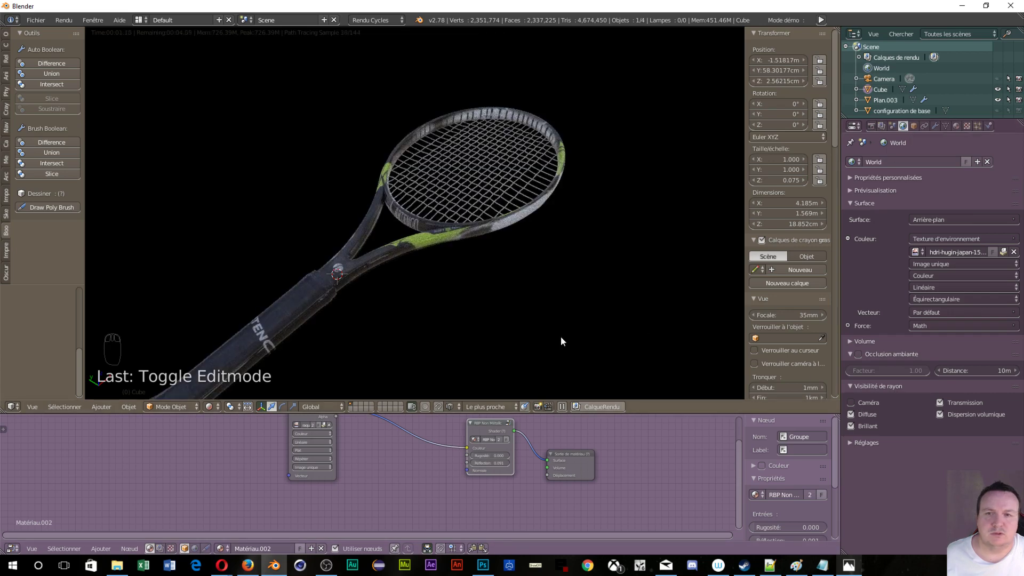
{"action": "left_click_drag", "start_coordinate": [424, 346], "coordinate": [476, 271]}
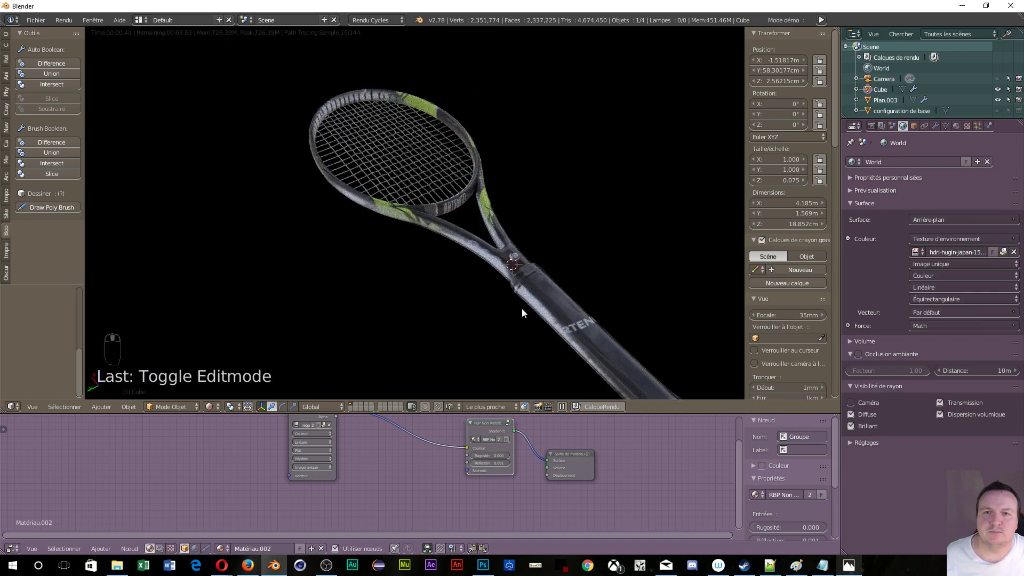
{"action": "left_click_drag", "start_coordinate": [506, 324], "coordinate": [465, 280]}
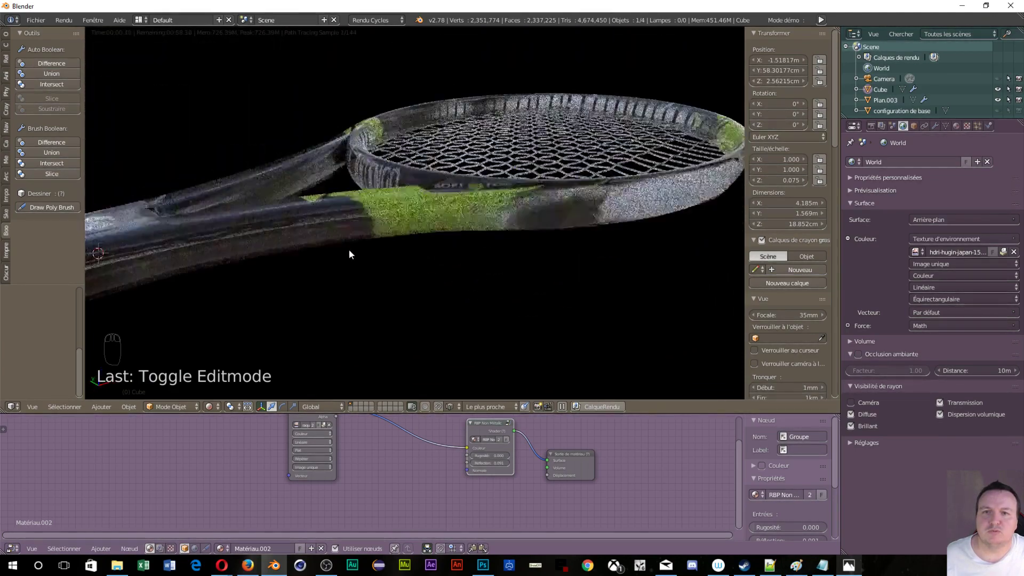
{"action": "left_click_drag", "start_coordinate": [343, 240], "coordinate": [349, 238]}
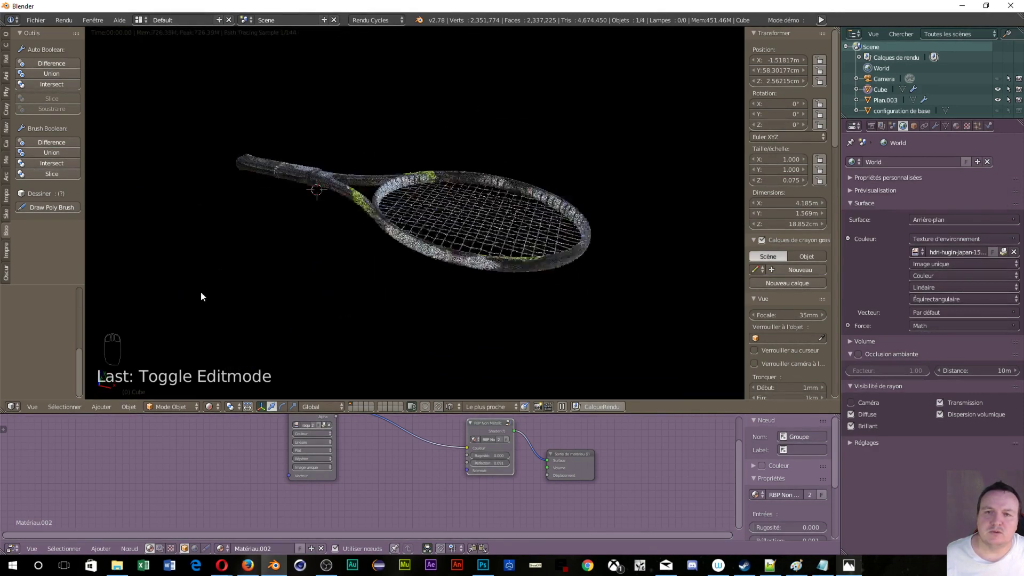
{"action": "left_click_drag", "start_coordinate": [375, 310], "coordinate": [345, 265]}
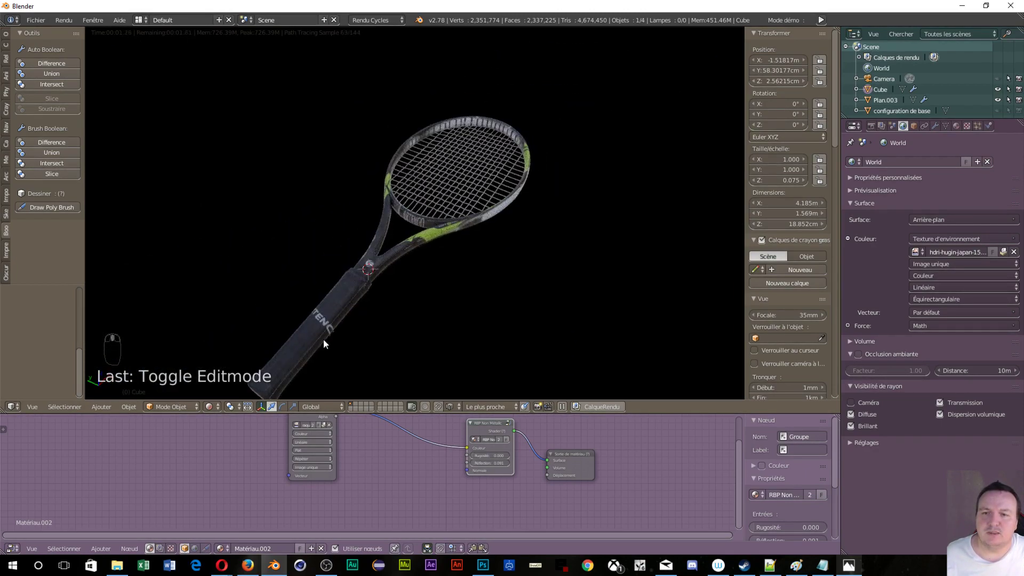
{"action": "middle_click", "coordinate": [318, 353]}
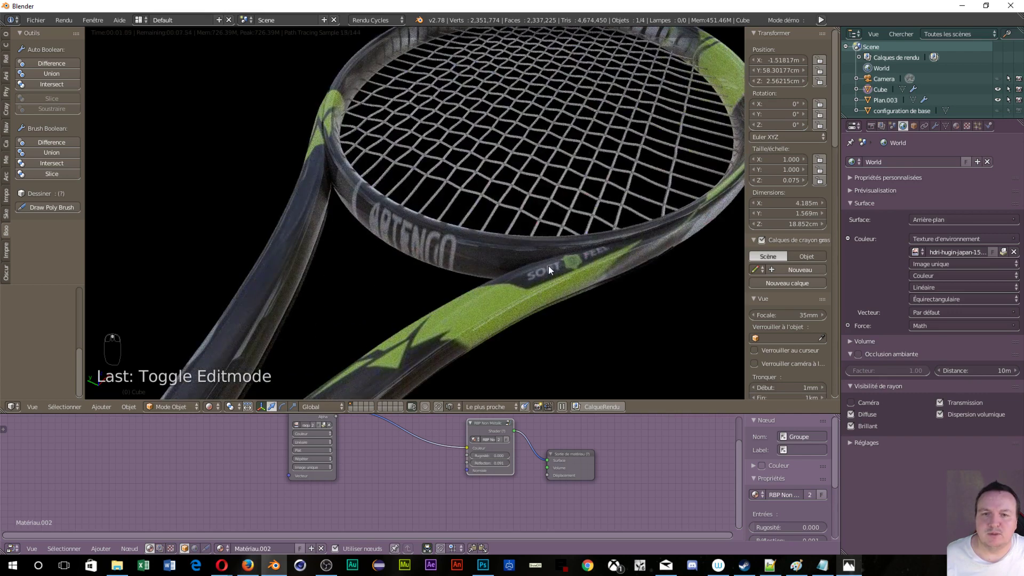
{"action": "left_click_drag", "start_coordinate": [561, 271], "coordinate": [390, 250]}
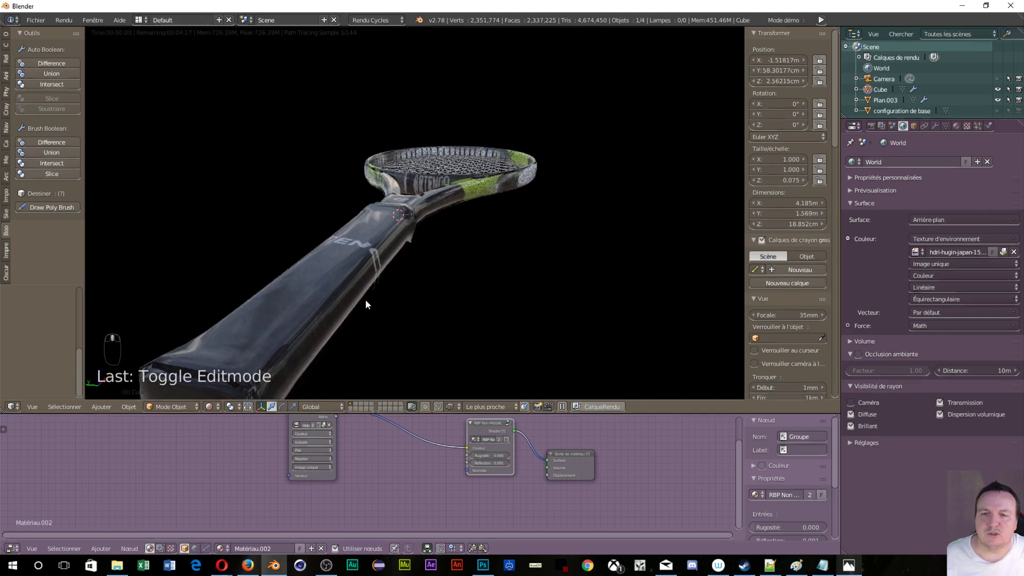
{"action": "left_click_drag", "start_coordinate": [342, 320], "coordinate": [239, 375]}
{"action": "left_click_drag", "start_coordinate": [238, 374], "coordinate": [240, 371]}
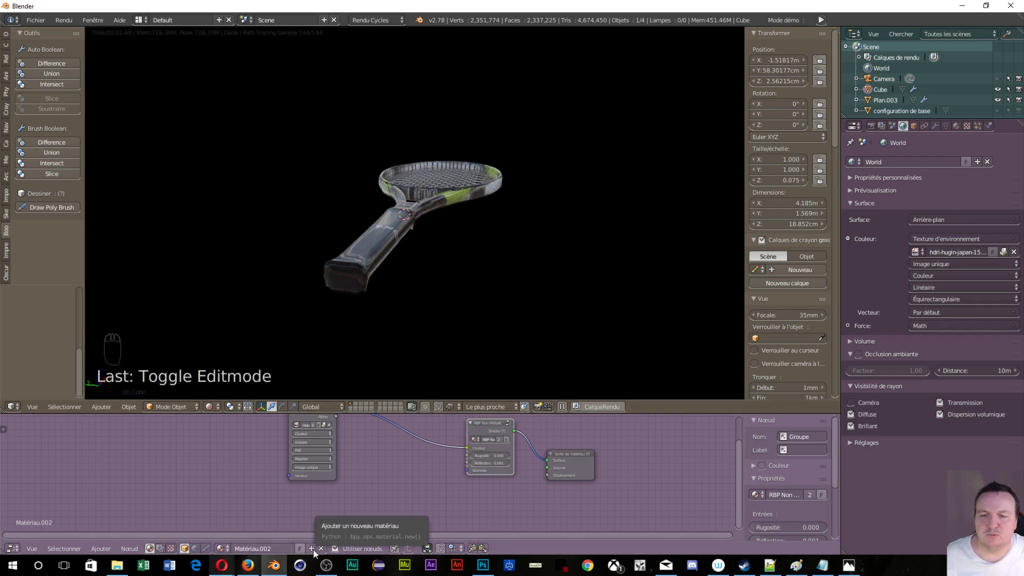
- Undo the new white material and the racket's material assignment, leaving no material
{"action": "left_click_drag", "start_coordinate": [317, 554], "coordinate": [391, 293]}
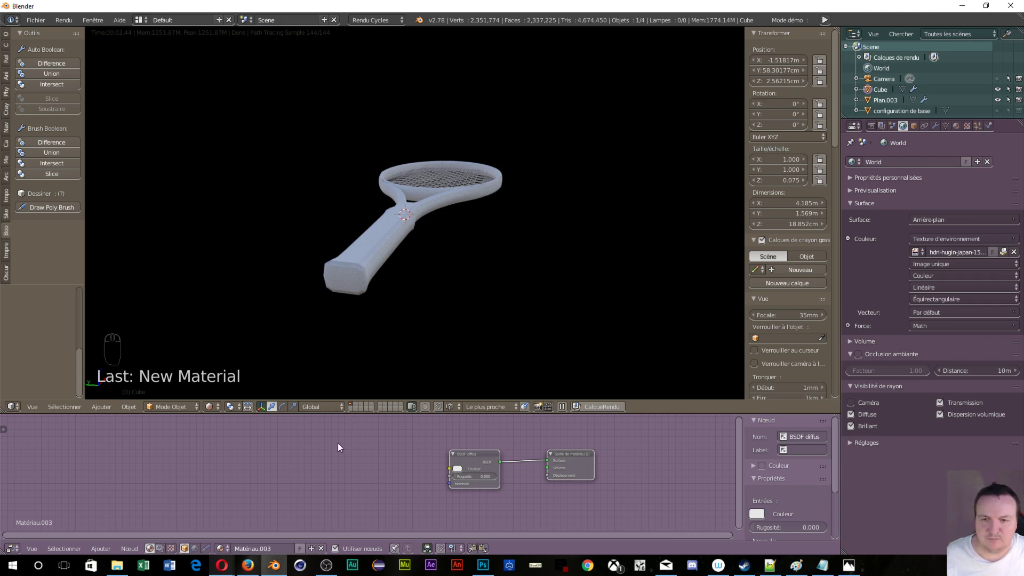
{"action": "key", "text": "ctrl+z"}
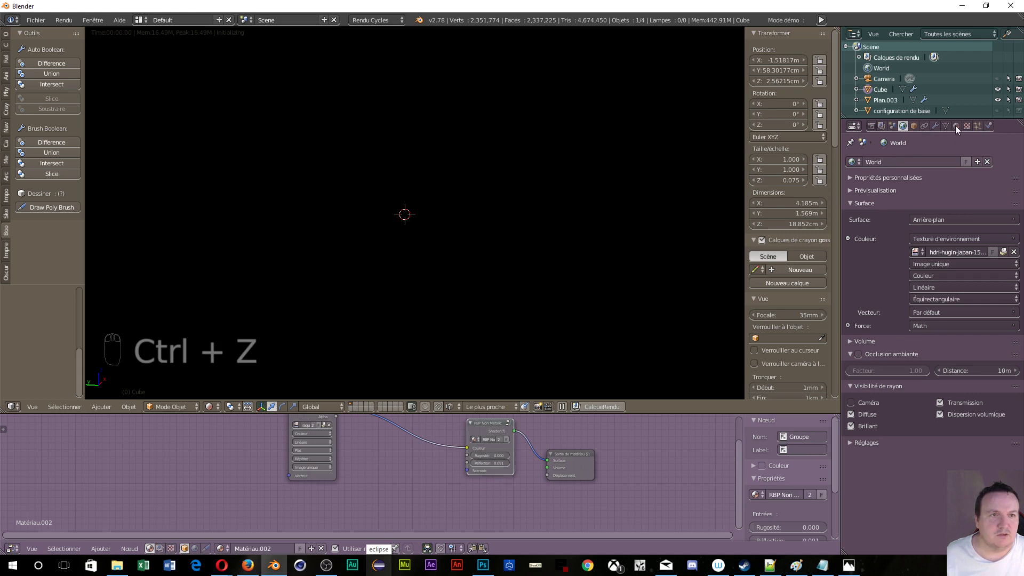
{"action": "key", "text": "ctrl+z"}
{"action": "left_click_drag", "start_coordinate": [676, 199], "coordinate": [547, 196]}
- Return to Solid shading and unlink the glass Matériau.001 so the racket's slot is empty
{"action": "key", "text": "shift+z"}
{"action": "key", "text": "shift+2"}
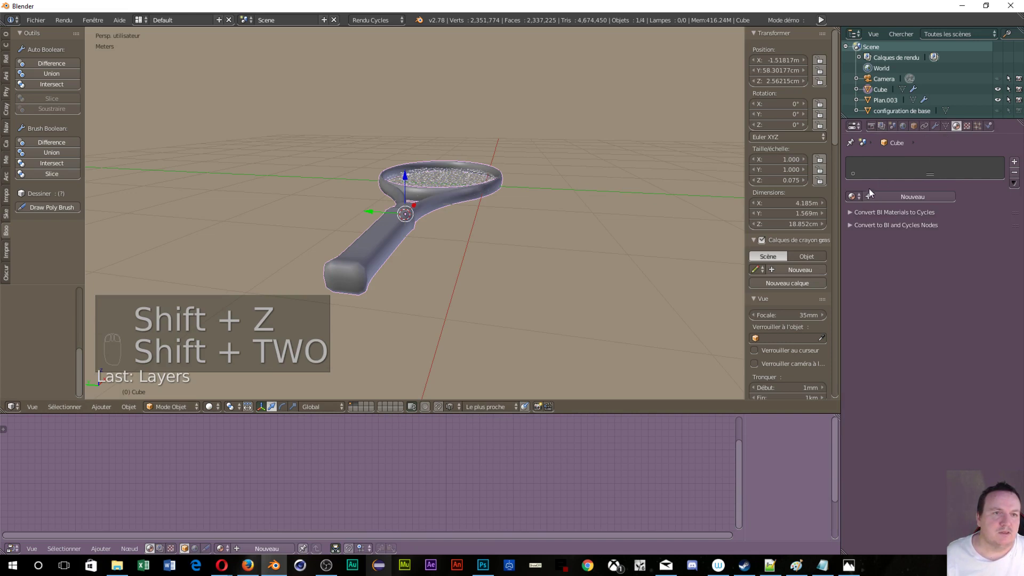
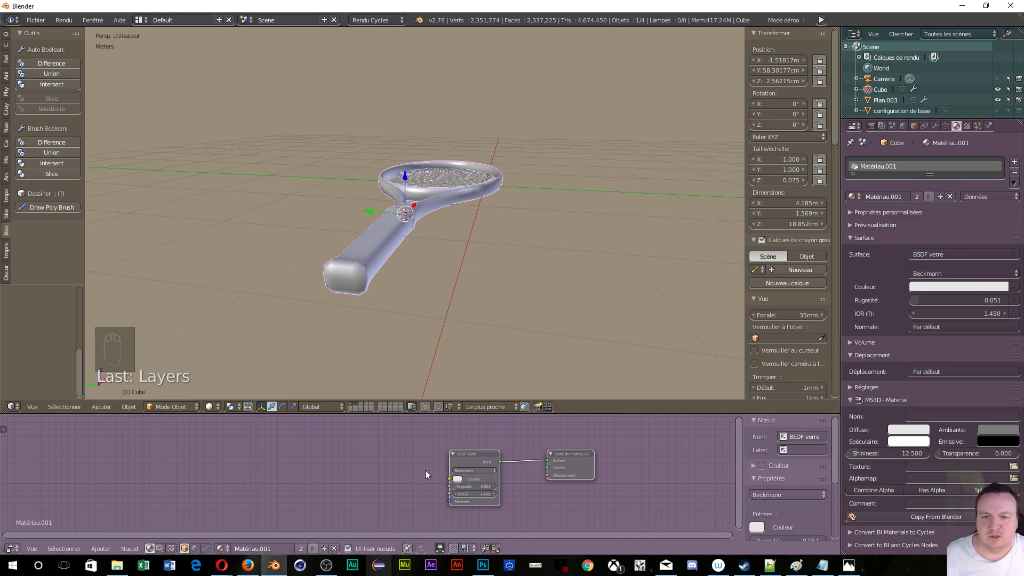
{"action": "left_click_drag", "start_coordinate": [360, 514], "coordinate": [337, 548]}
- Assign Matériau.002, swap its Diffuse node for the RBP Non Metallic group and link it to Material Output
{"action": "left_click_drag", "start_coordinate": [338, 548], "coordinate": [303, 454]}
{"action": "key", "text": "shift+a"}
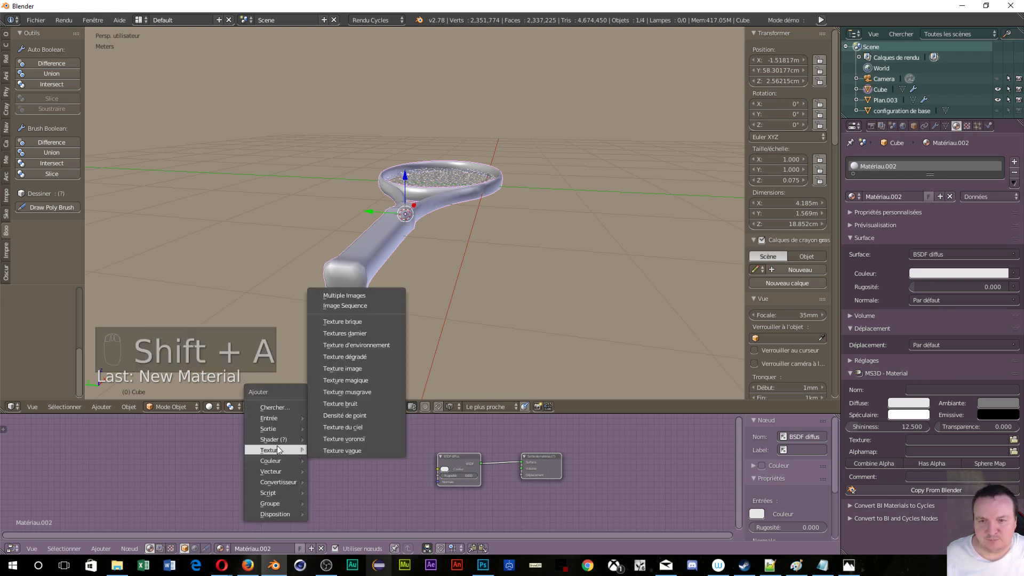
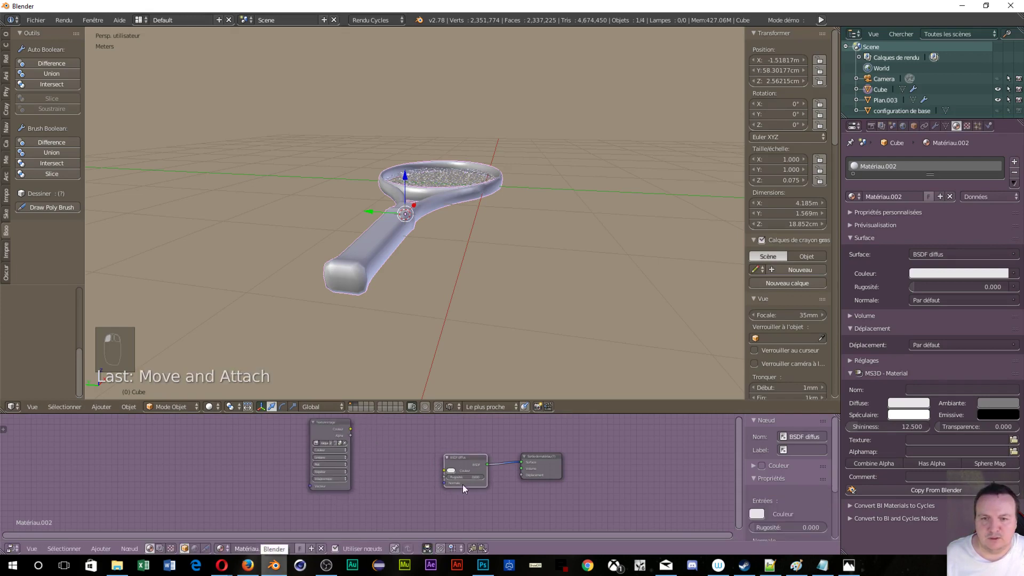
{"action": "key", "text": "Delete"}
{"action": "key", "text": "shift+a"}
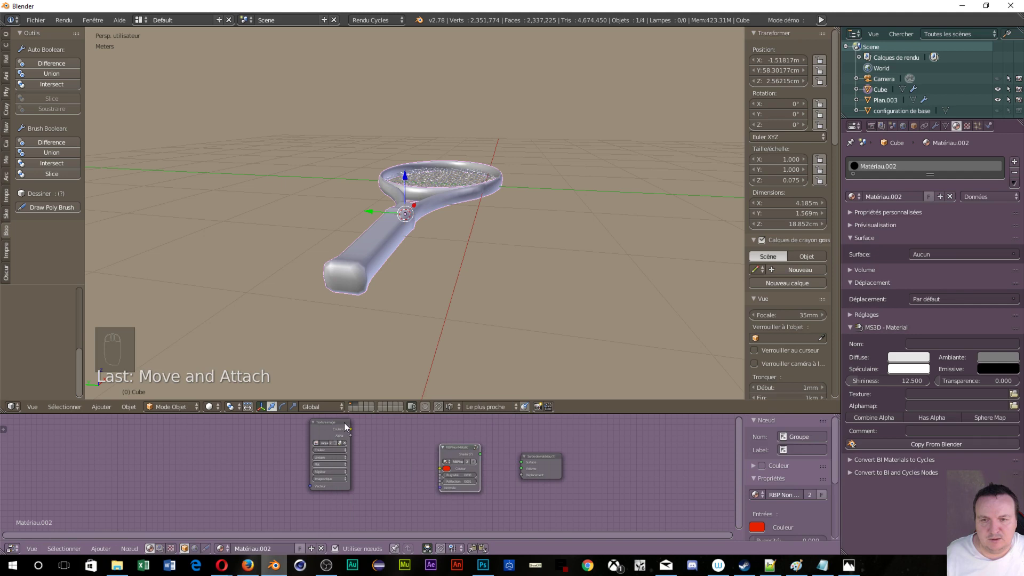
{"action": "left_click_drag", "start_coordinate": [358, 433], "coordinate": [269, 342]}
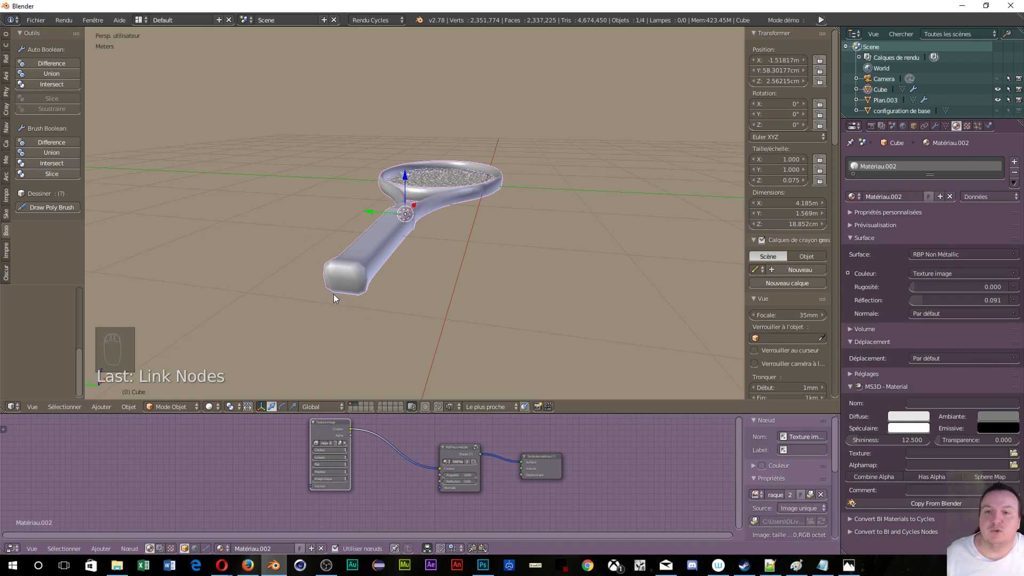
- Enter Edit Mode and look straight down on the racket in top orthographic view
{"action": "key", "text": "Tab"}
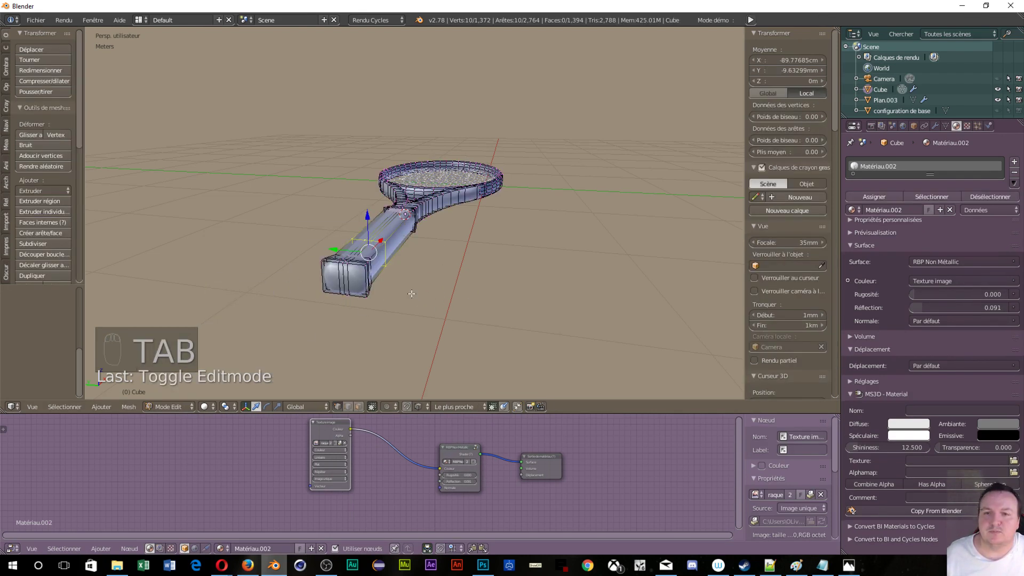
{"action": "key", "text": "z"}
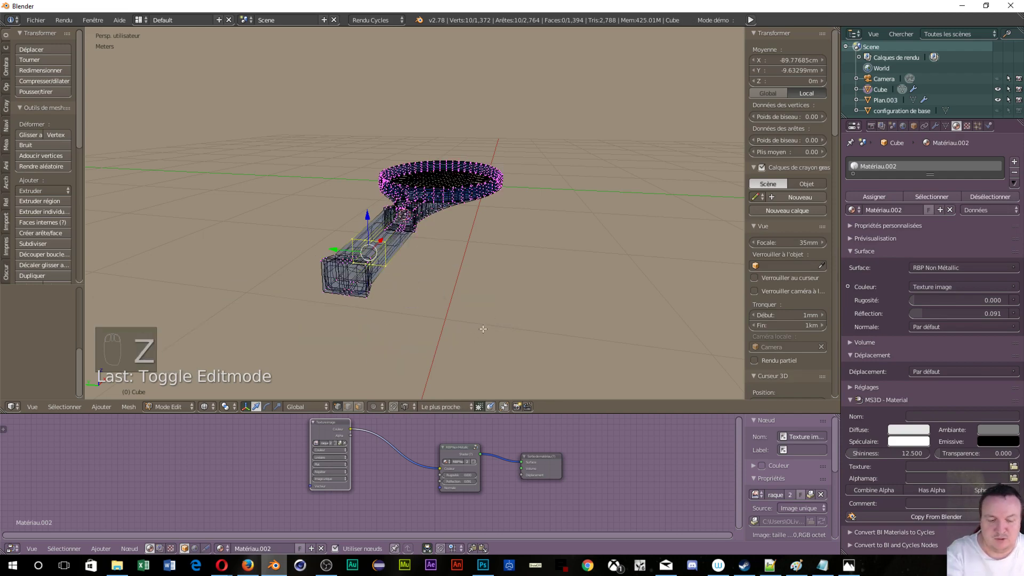
{"action": "key", "text": "KP_7"}
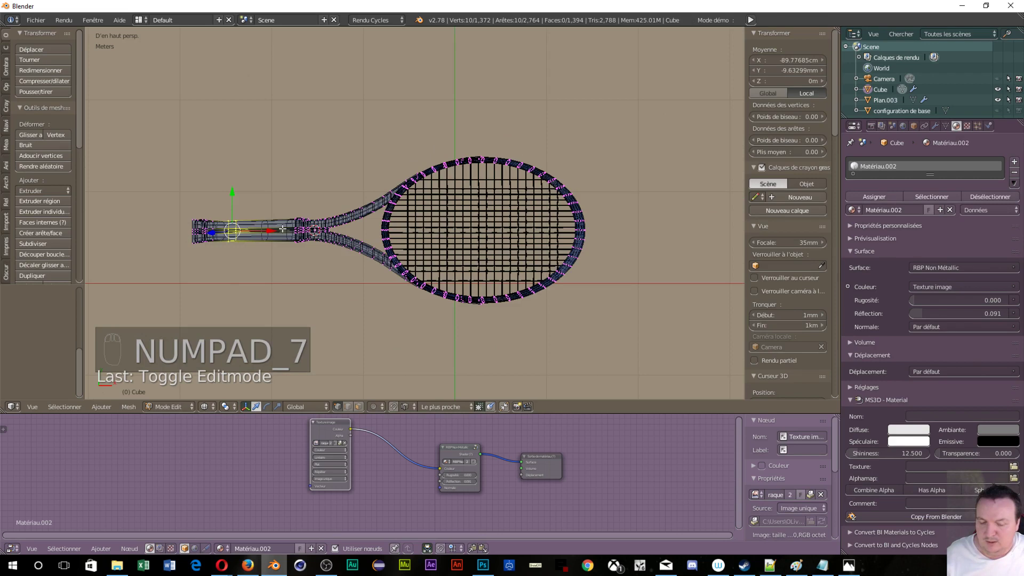
{"action": "key", "text": "KP_5"}
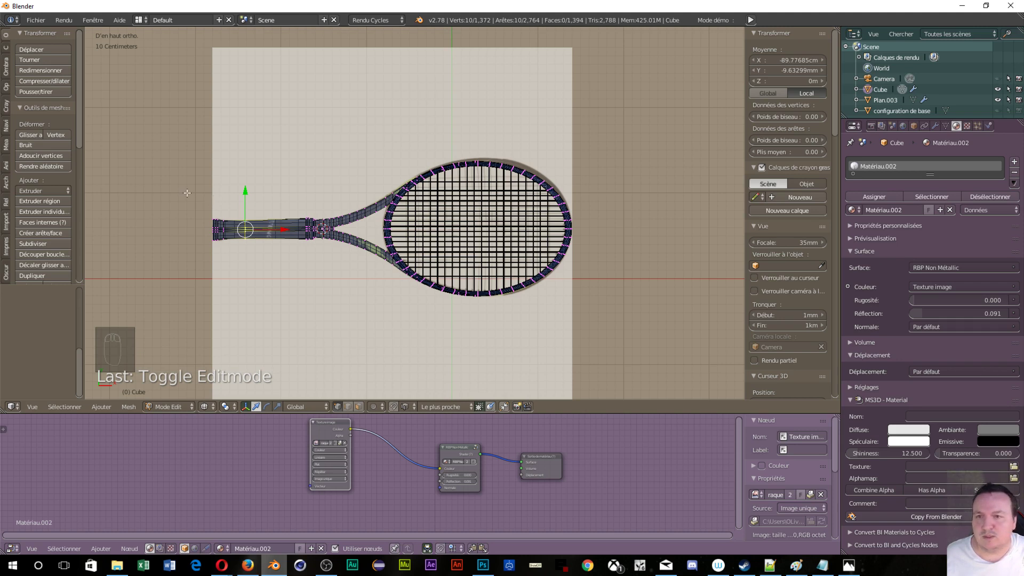
- Extend the vertex selection along the frame to about 100 vertices and 94 faces
{"action": "key", "text": "a"}
{"action": "key", "text": "a"}
{"action": "key", "text": "a"}
{"action": "key", "text": "b"}
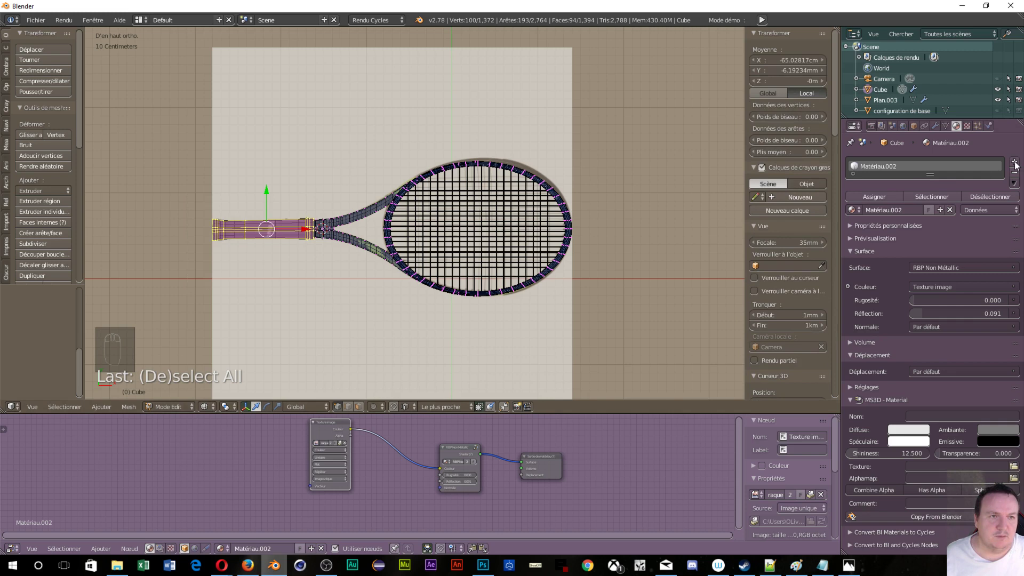
- Select and copy all the image-textured nodes of Matériau.002
{"action": "left_click_drag", "start_coordinate": [1018, 165], "coordinate": [898, 171]}
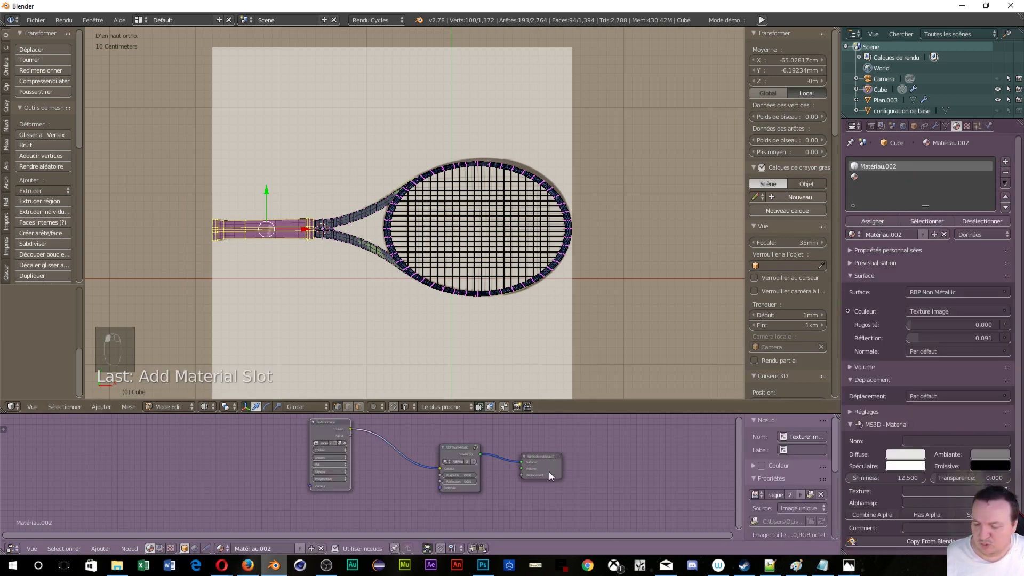
{"action": "key", "text": "a"}
{"action": "key", "text": "a"}
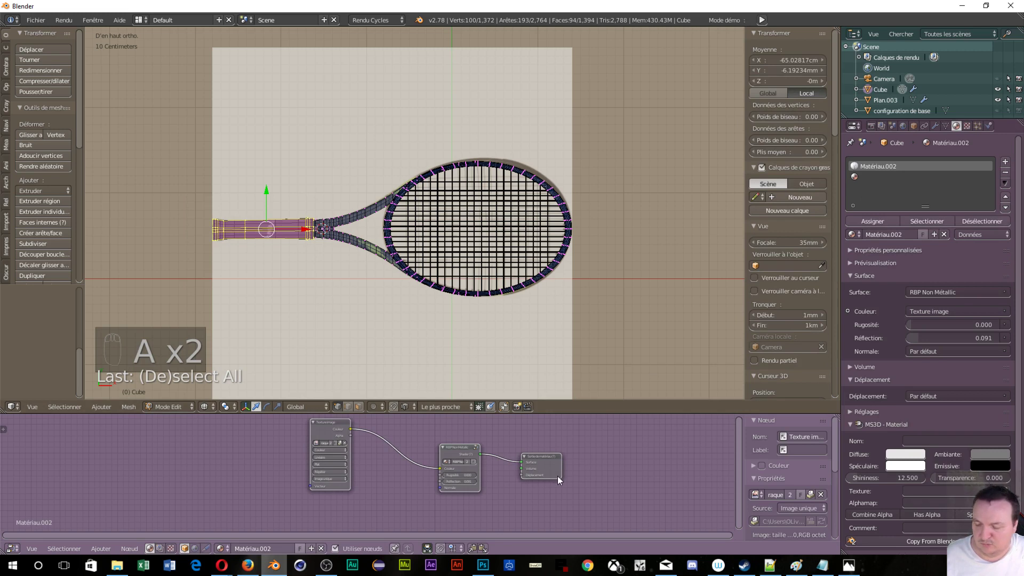
{"action": "key", "text": "ctrl+c"}
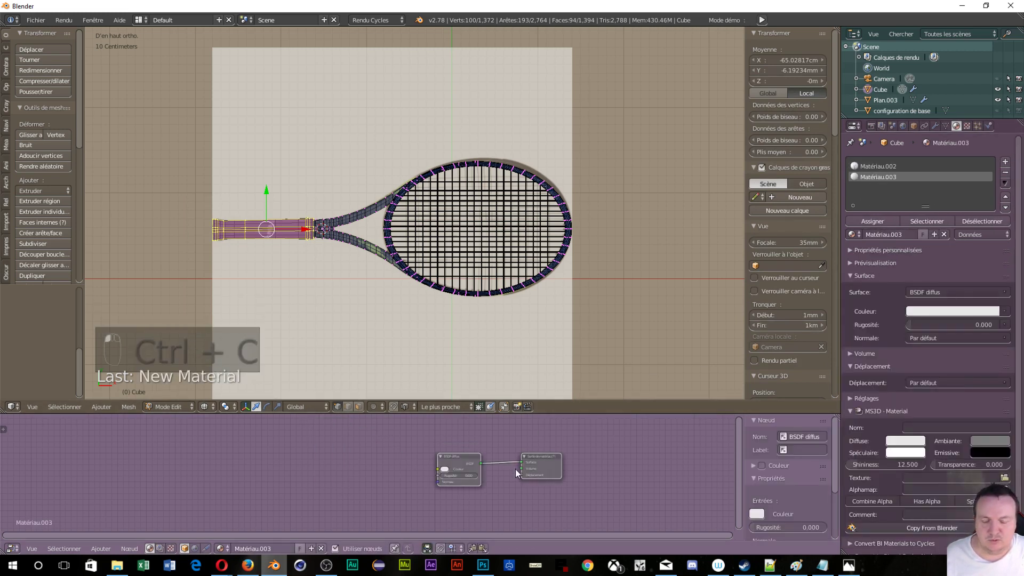
- Create Matériau.003 in a new slot and paste the copied node setup over its default nodes
{"action": "left_click", "coordinate": [506, 453]}
{"action": "key", "text": "Delete"}
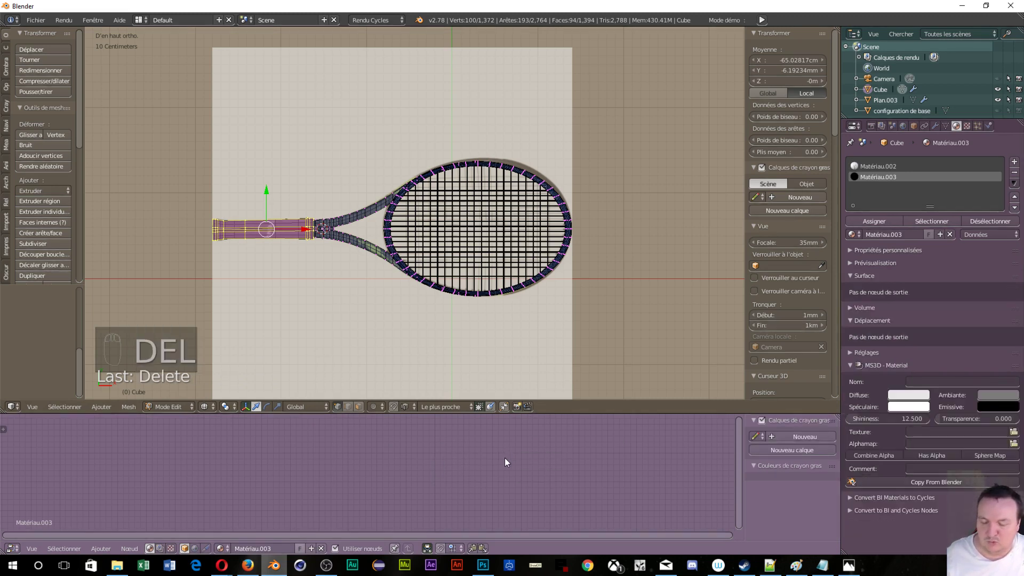
{"action": "key", "text": "ctrl+v"}
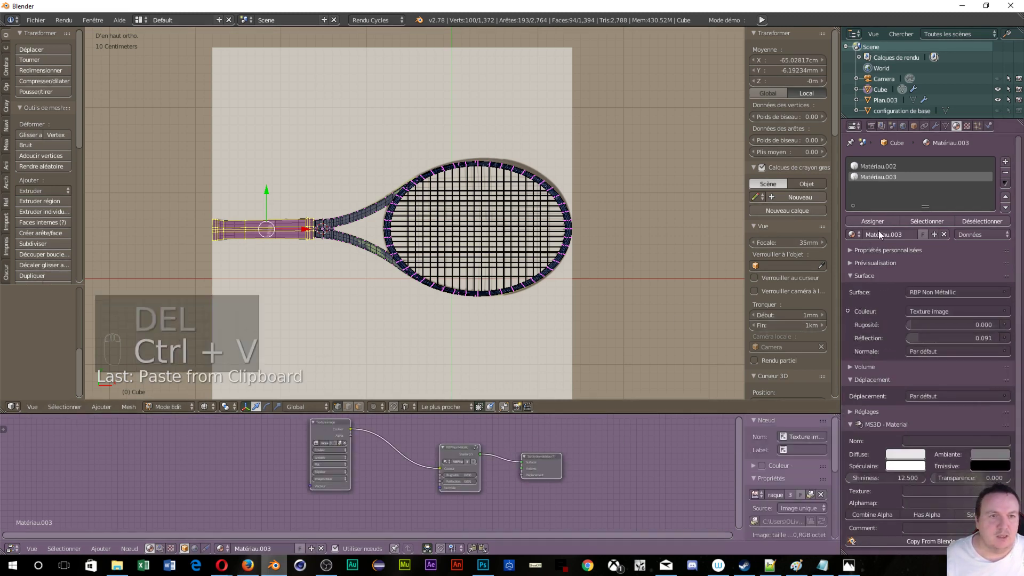
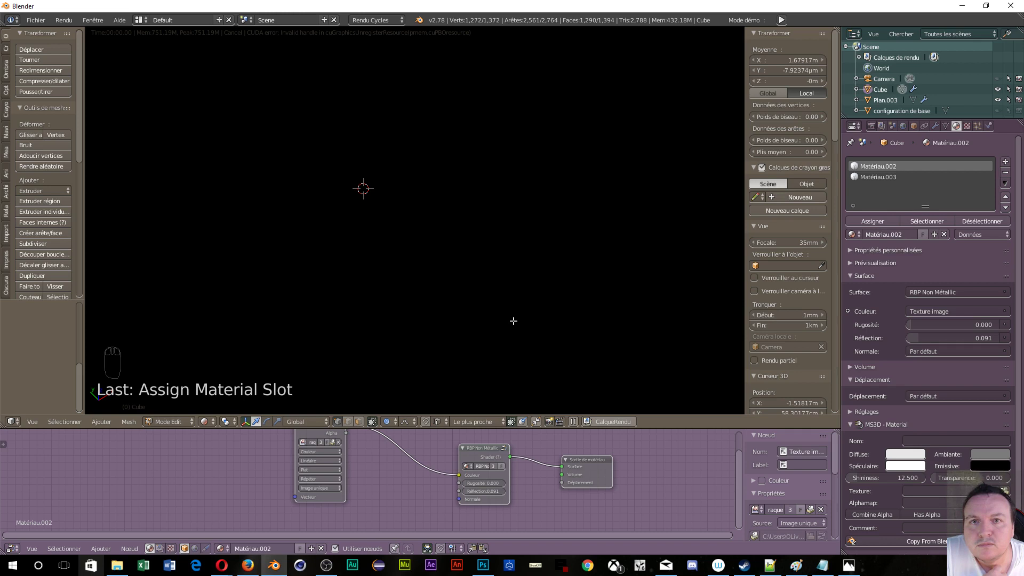
- Toggle out of and back into the rendered preview of the textured racket with Matériau.003
{"action": "key", "text": "shift+z"}
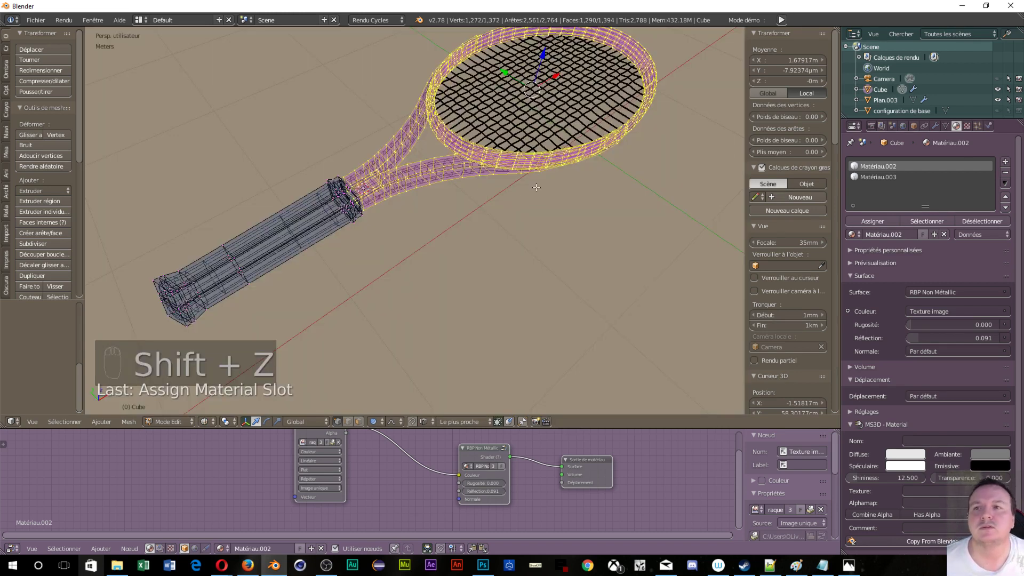
{"action": "key", "text": "shift+z"}
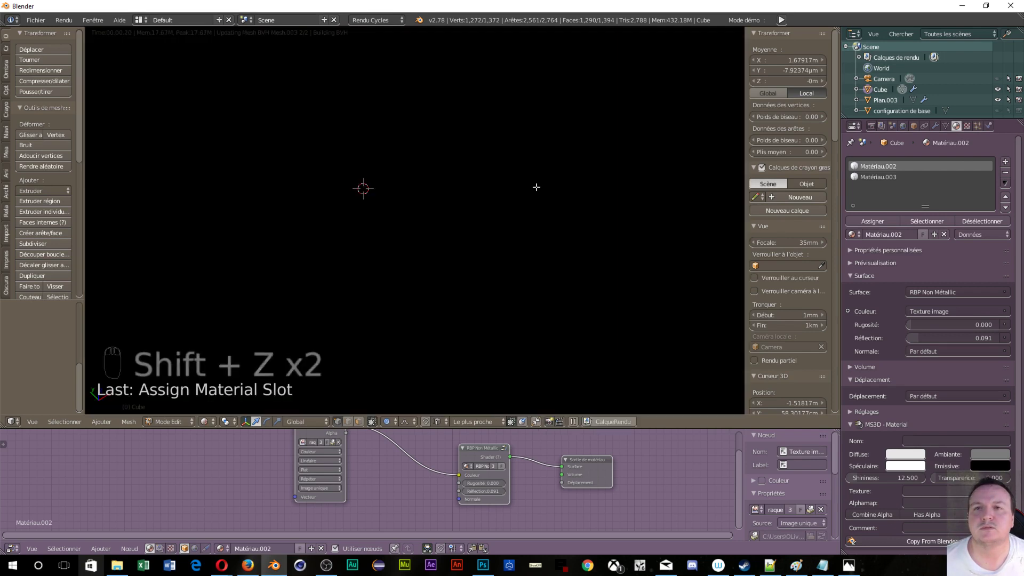
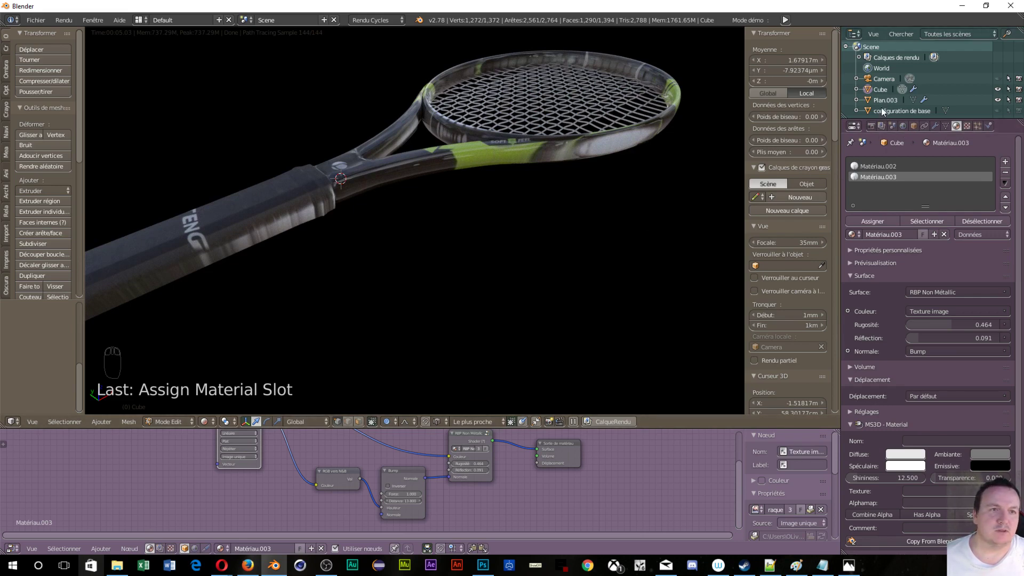
- Rename Plan.003 to TAMIS and set its Subsurf levels to View 1, Render 3
{"action": "left_click_drag", "start_coordinate": [874, 101], "coordinate": [915, 153]}
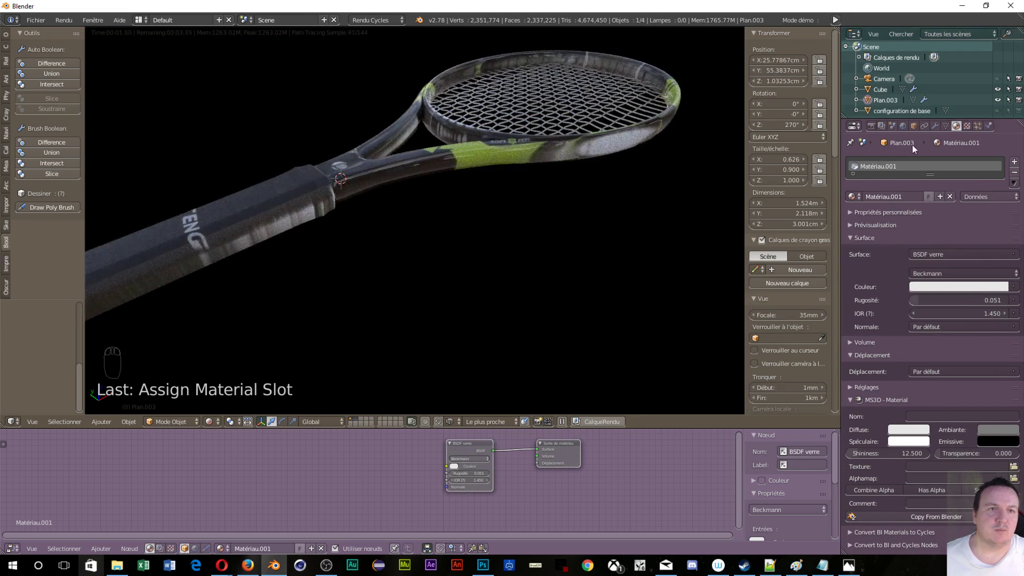
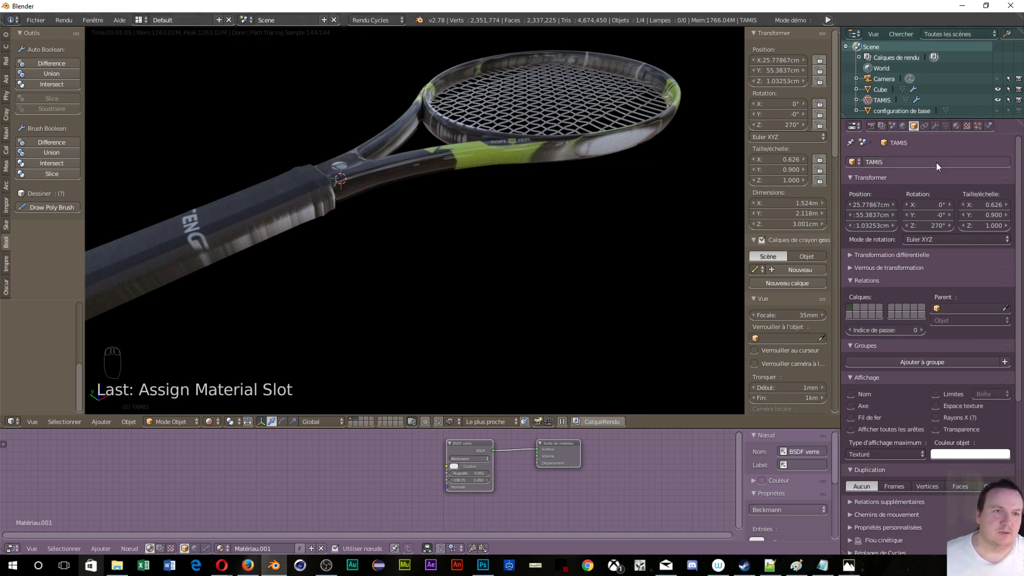
{"action": "left_click_drag", "start_coordinate": [935, 124], "coordinate": [860, 267]}
{"action": "left_click_drag", "start_coordinate": [858, 266], "coordinate": [645, 165]}
{"action": "left_click_drag", "start_coordinate": [646, 164], "coordinate": [492, 233]}
{"action": "left_click_drag", "start_coordinate": [509, 253], "coordinate": [484, 207]}
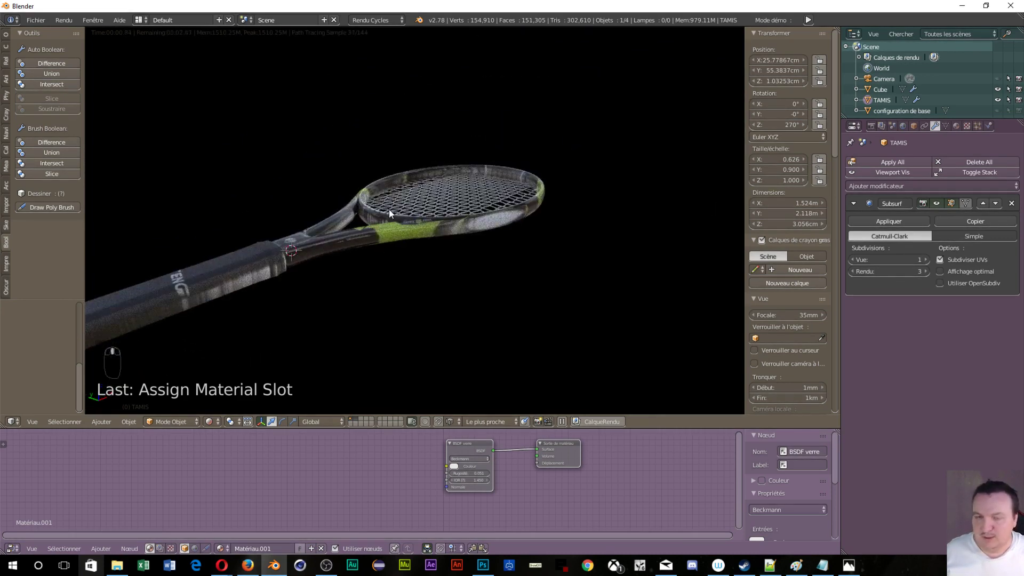
- Add a mesh plane, scale it to about 6.3 m wide and lower it along Z beneath the racket
{"action": "key", "text": "shift+a"}
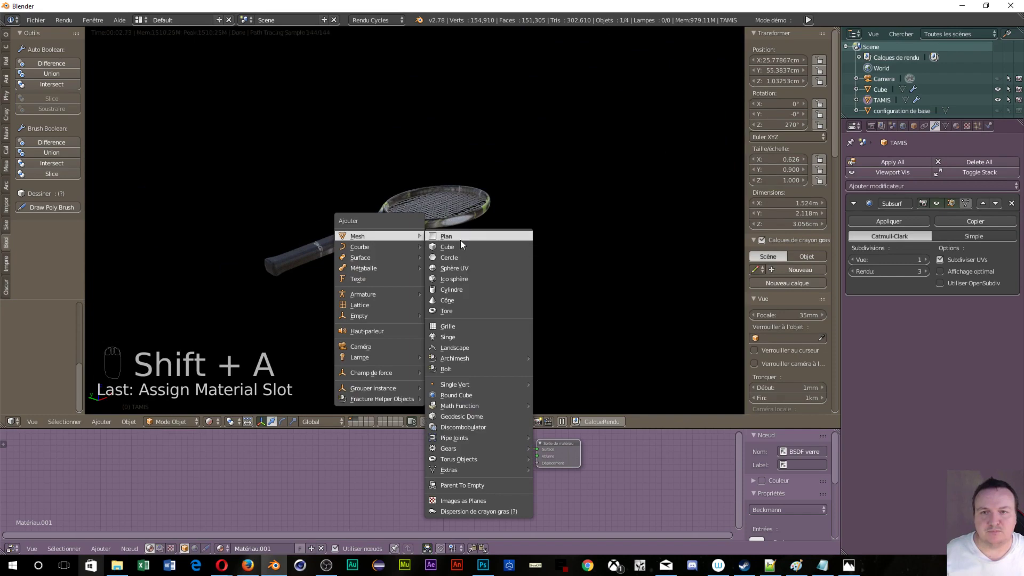
{"action": "key", "text": "s"}
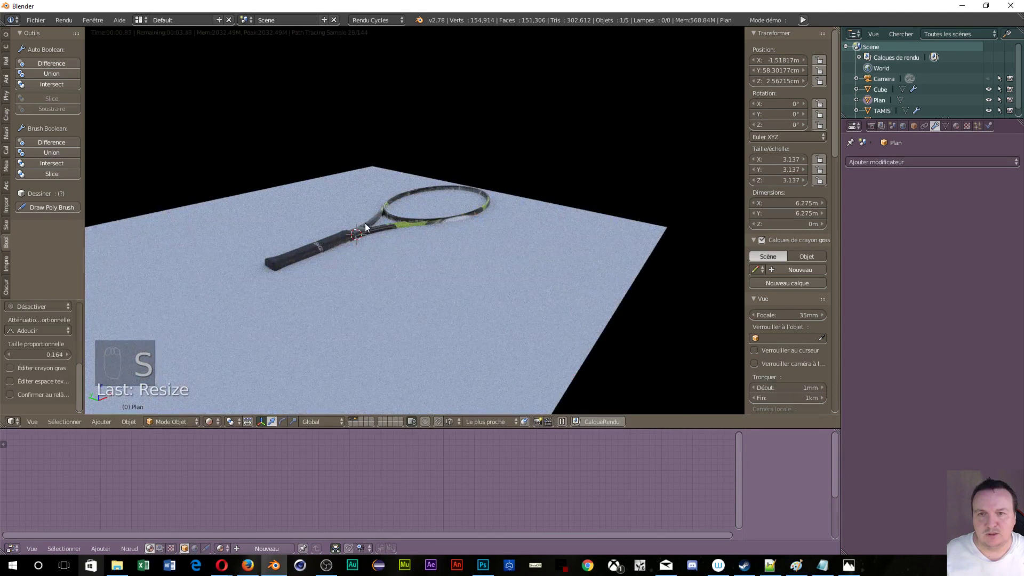
{"action": "left_click_drag", "start_coordinate": [420, 221], "coordinate": [455, 251]}
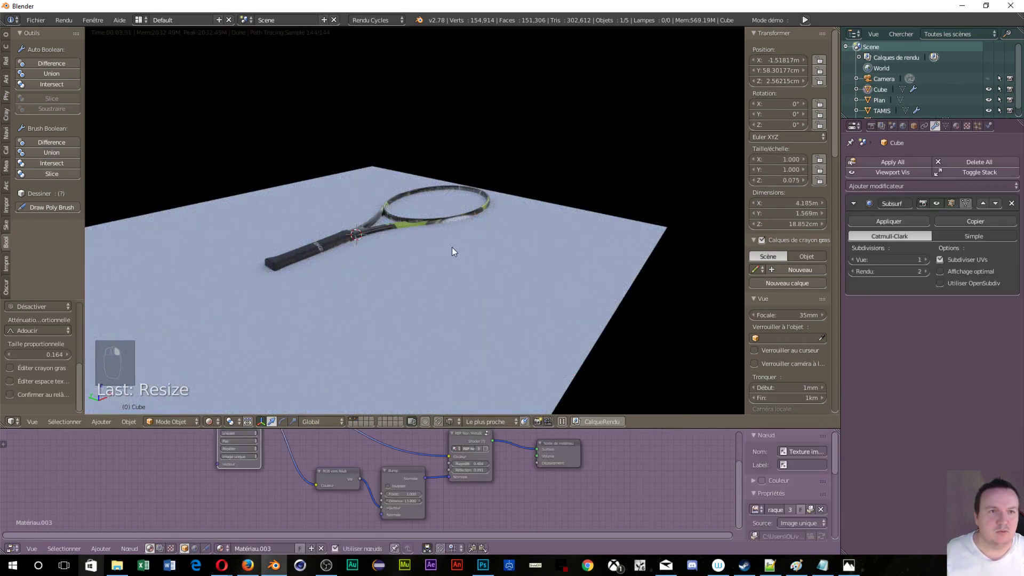
{"action": "left_click_drag", "start_coordinate": [869, 104], "coordinate": [422, 256]}
{"action": "key", "text": "g"}
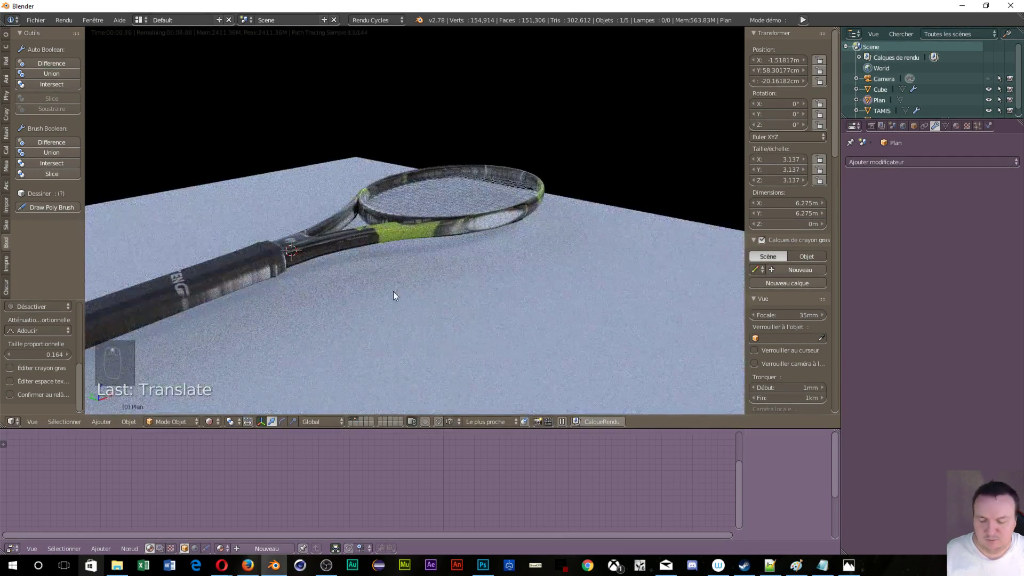
- From front orthographic view, raise the floor plane just below the racket, then join frame and strings into TAMIS
{"action": "key", "text": "shift+z"}
{"action": "middle_click", "coordinate": [591, 309]}
{"action": "key", "text": "KP_1"}
{"action": "key", "text": "KP_5"}
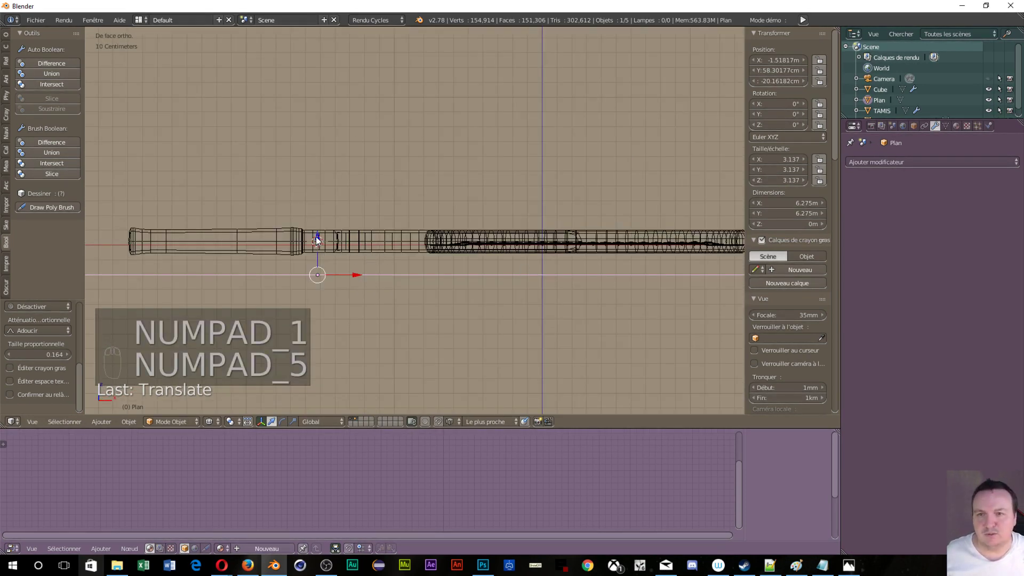
{"action": "left_click_drag", "start_coordinate": [319, 230], "coordinate": [320, 224]}
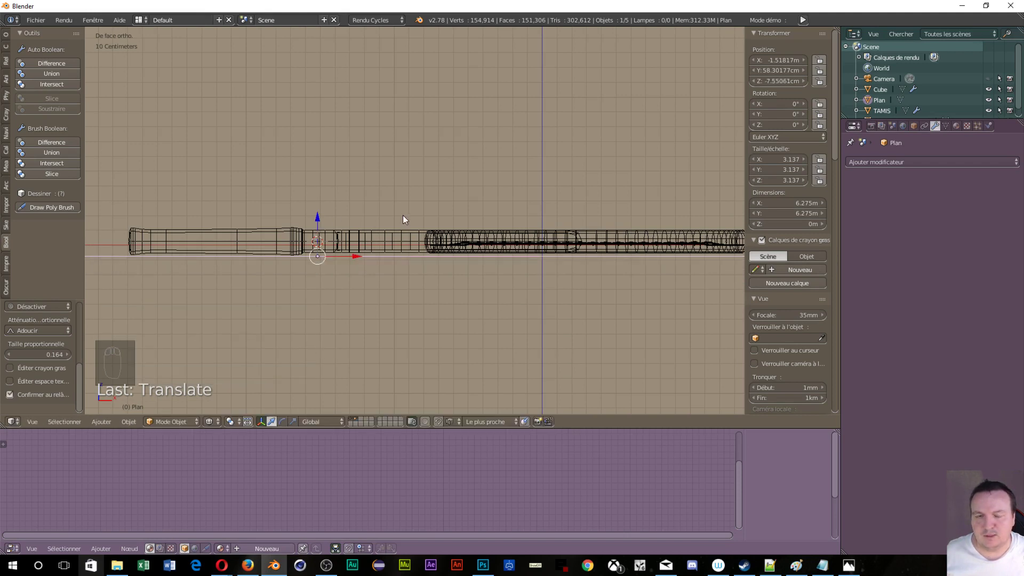
{"action": "left_click_drag", "start_coordinate": [602, 237], "coordinate": [583, 246]}
{"action": "key", "text": "ctrl+j"}
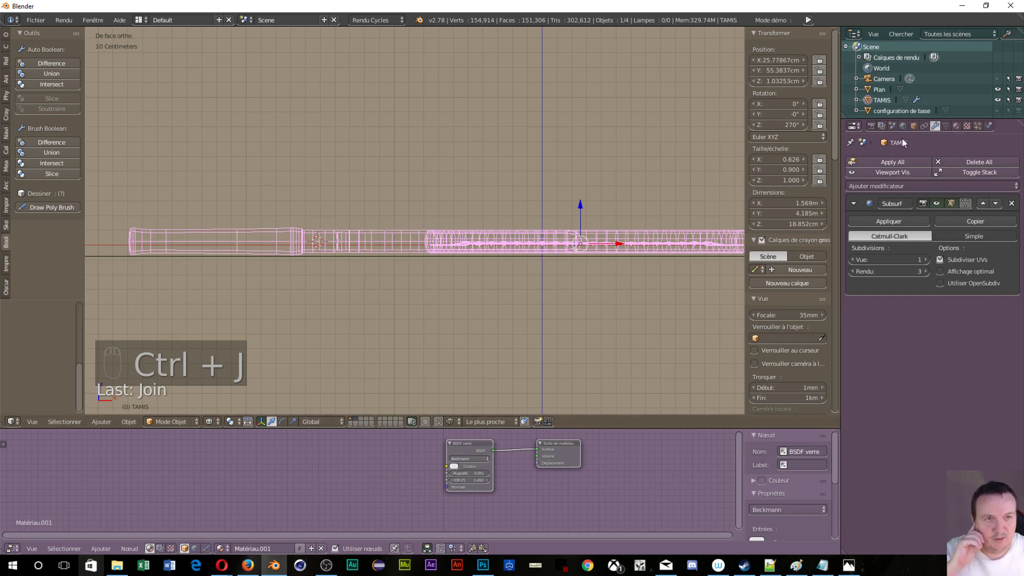
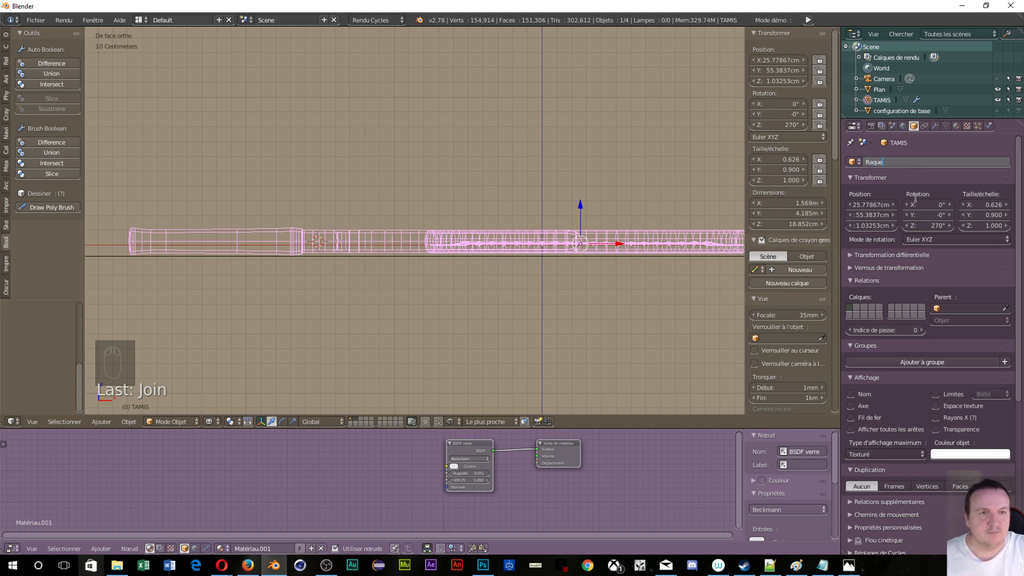
- Rename TAMIS to 'Raquette de tennis' and rotate it about −0.4° around X
{"action": "key", "text": "t"}
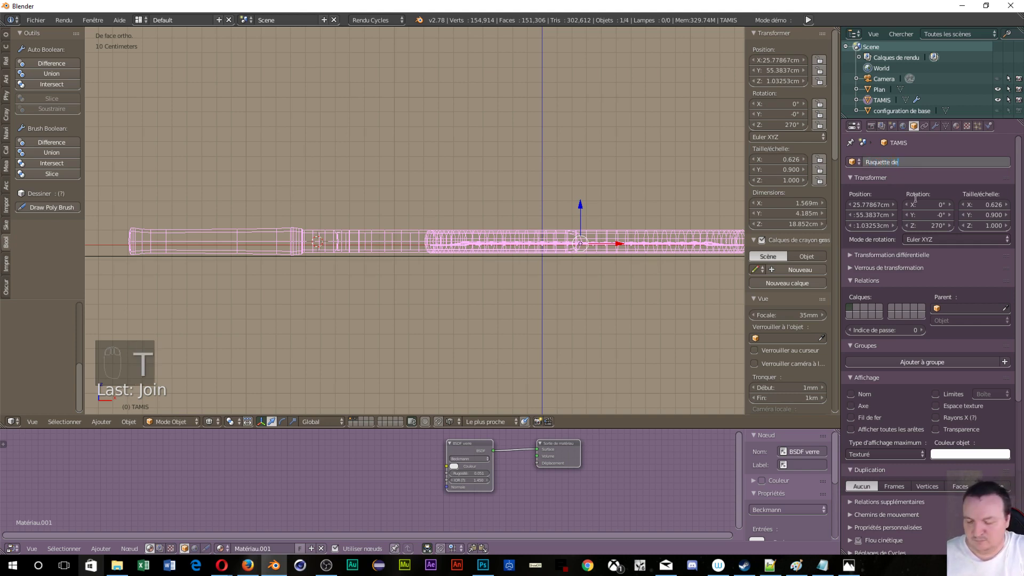
{"action": "key", "text": "n"}
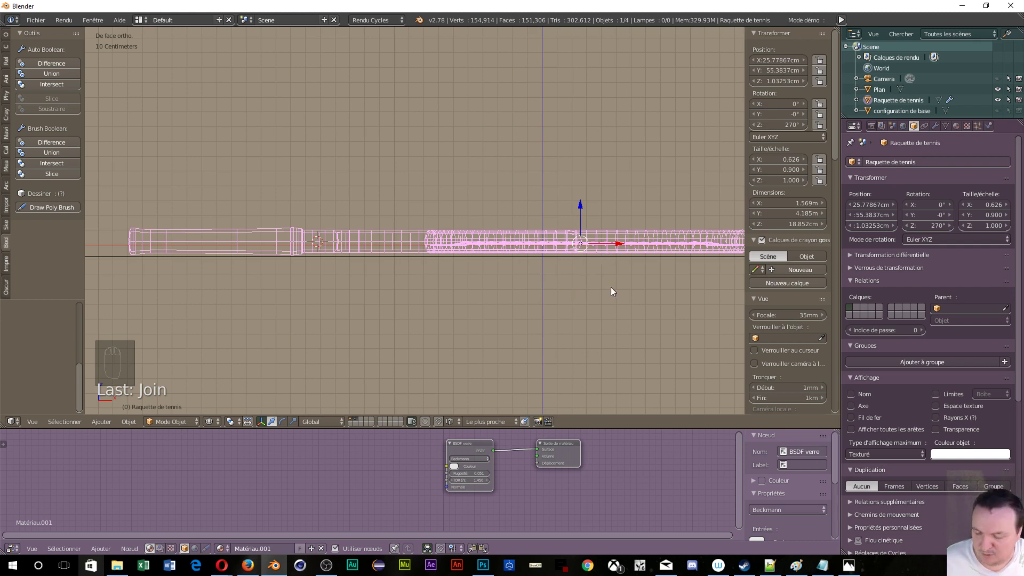
{"action": "key", "text": "r"}
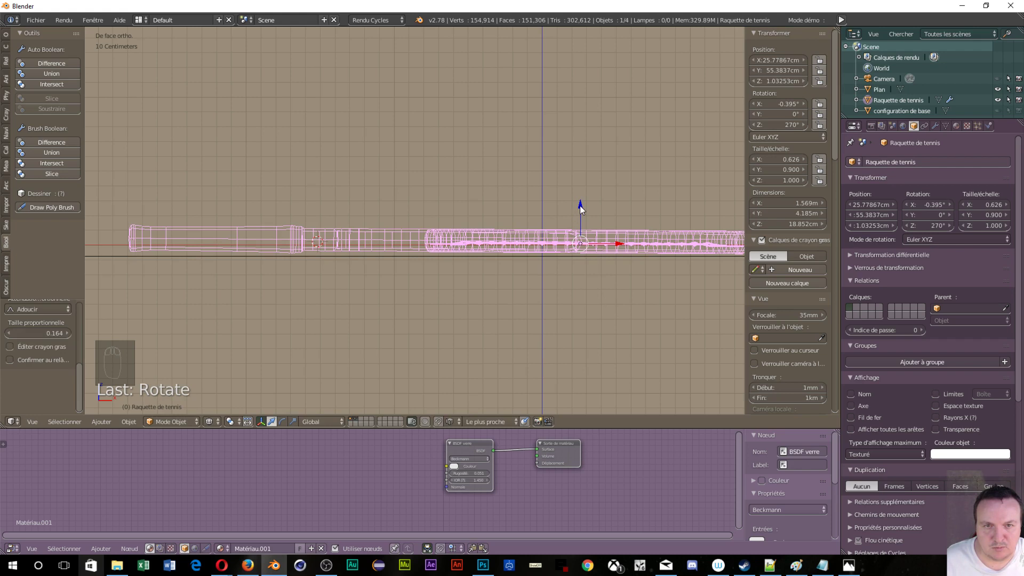
- Lower the racket onto the floor plane and orbit to look at the scene from above
{"action": "left_click_drag", "start_coordinate": [583, 209], "coordinate": [584, 212]}
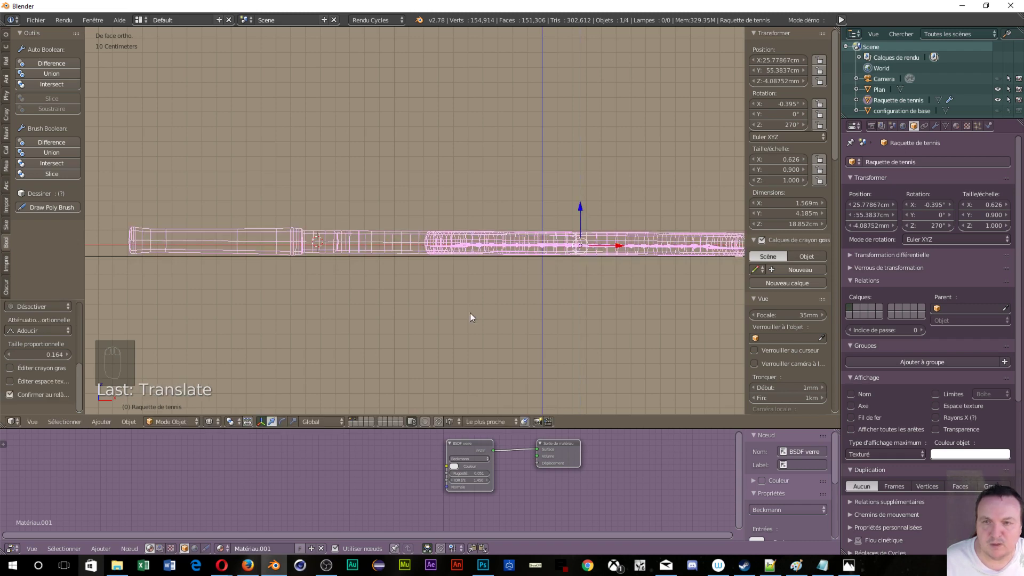
{"action": "middle_click", "coordinate": [350, 309]}
{"action": "middle_click", "coordinate": [484, 299]}
{"action": "middle_click", "coordinate": [486, 284]}
{"action": "middle_click", "coordinate": [492, 255]}
{"action": "middle_click", "coordinate": [493, 252]}
{"action": "middle_click", "coordinate": [477, 249]}
{"action": "middle_click", "coordinate": [445, 243]}
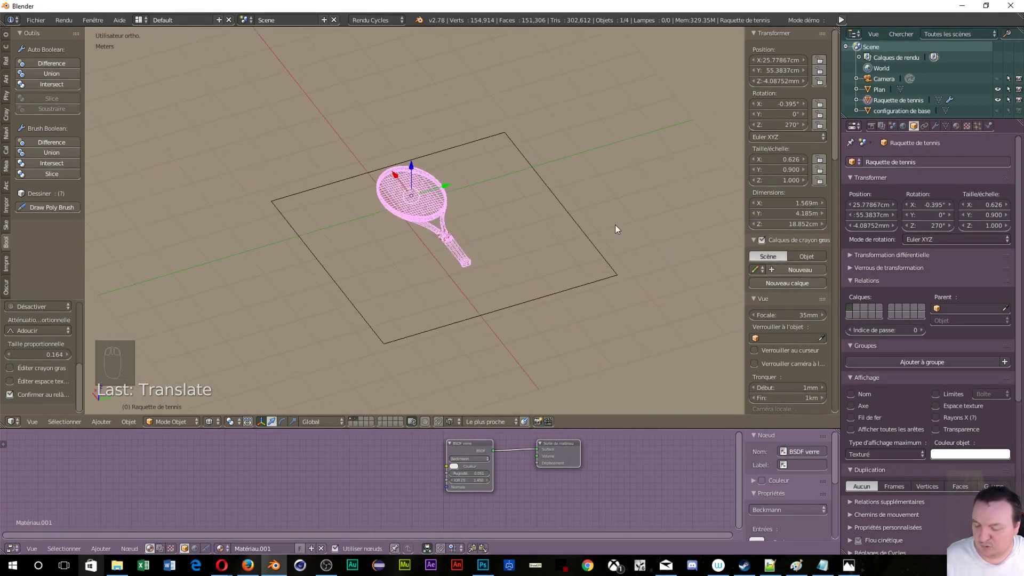
- Duplicate the racket, slide the copy beside the first and turn it around its vertical axis
{"action": "key", "text": "shift+d"}
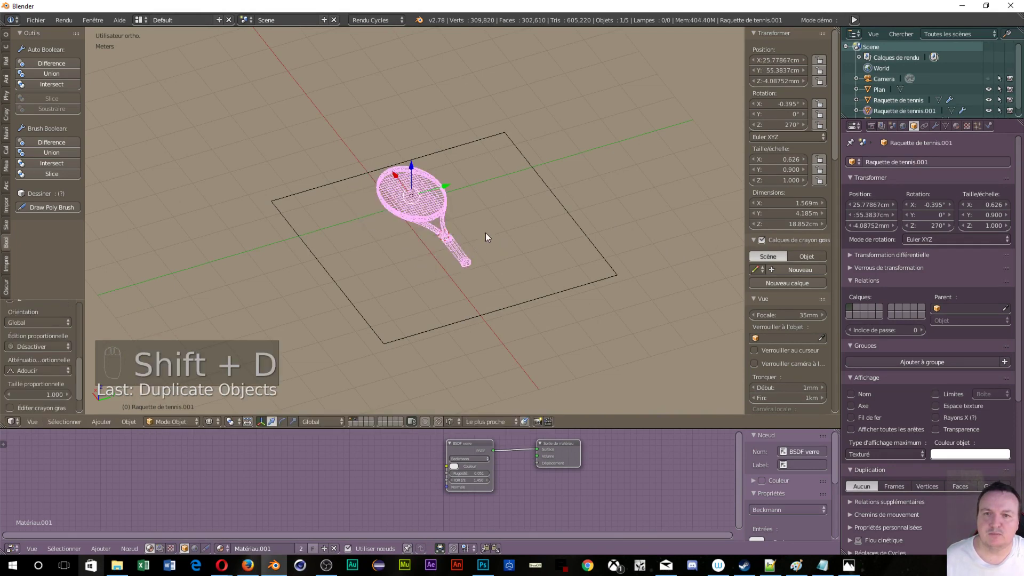
{"action": "left_click_drag", "start_coordinate": [446, 190], "coordinate": [392, 261]}
{"action": "left_click_drag", "start_coordinate": [391, 261], "coordinate": [440, 318]}
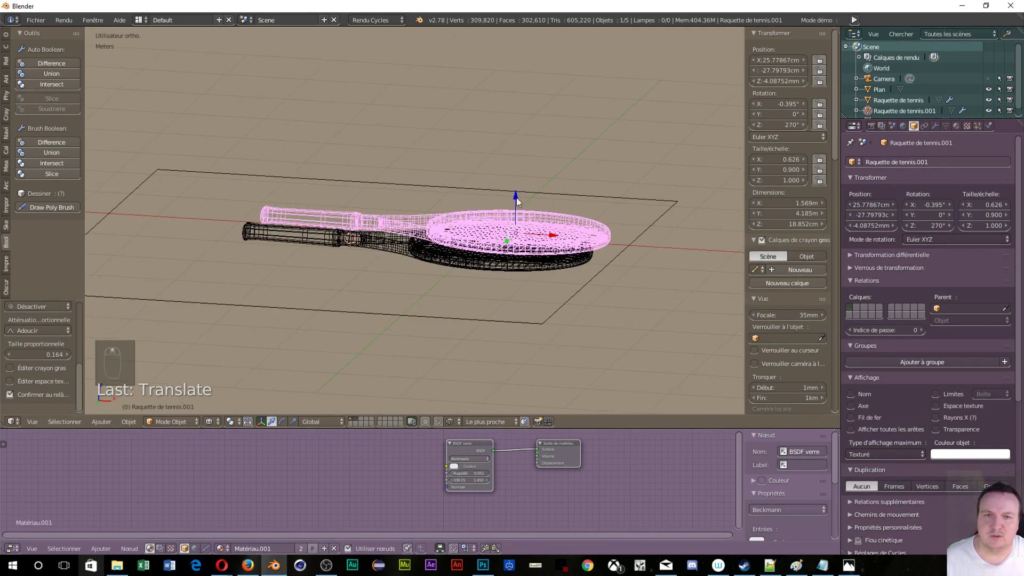
{"action": "left_click_drag", "start_coordinate": [521, 200], "coordinate": [545, 292]}
{"action": "key", "text": "r"}
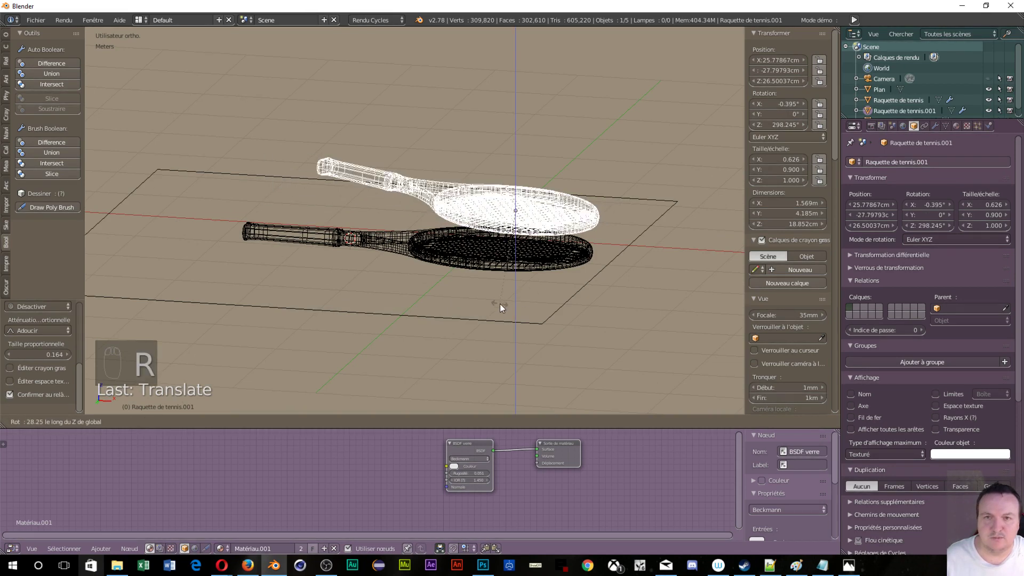
{"action": "left_click_drag", "start_coordinate": [354, 291], "coordinate": [534, 236]}
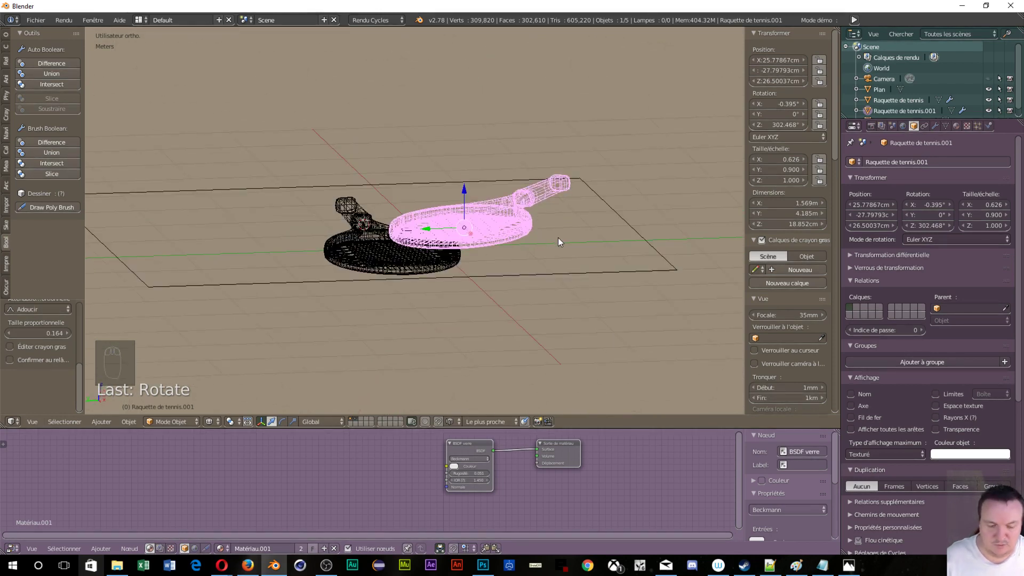
- From the front view, tilt the second racket and lower it about 12 cm to sit just above the first
{"action": "key", "text": "KP_1"}
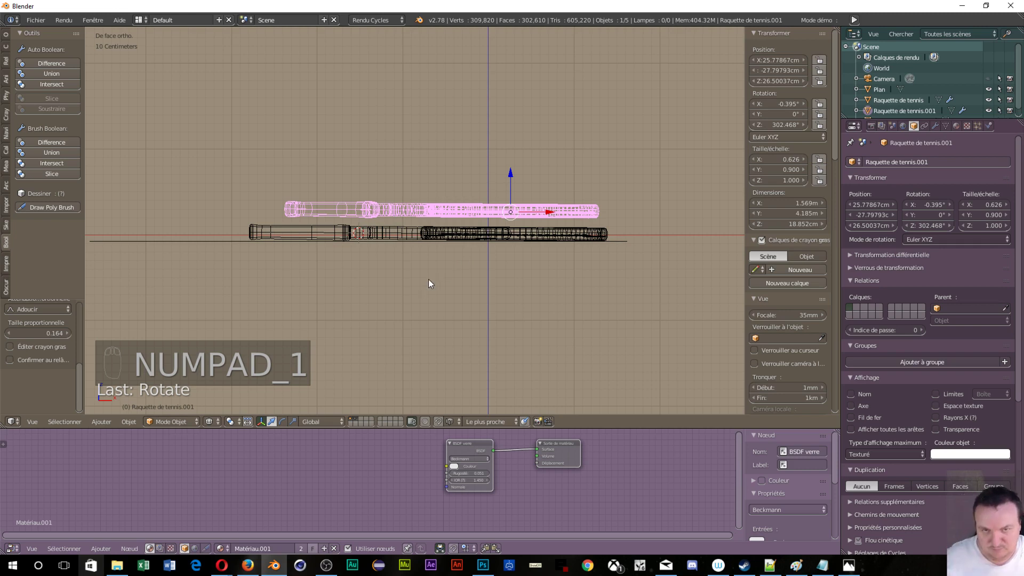
{"action": "key", "text": "r"}
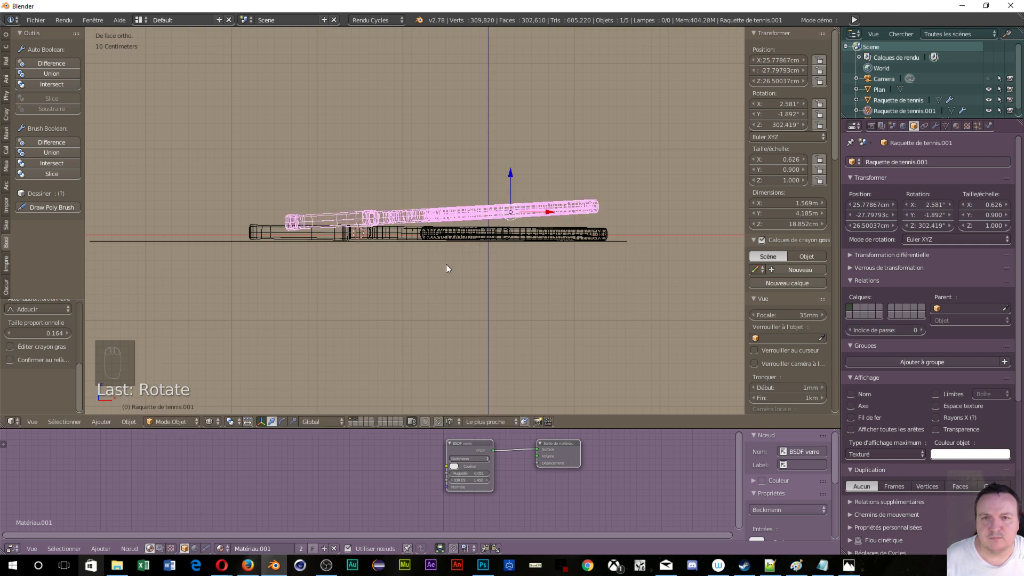
{"action": "left_click_drag", "start_coordinate": [512, 178], "coordinate": [513, 187]}
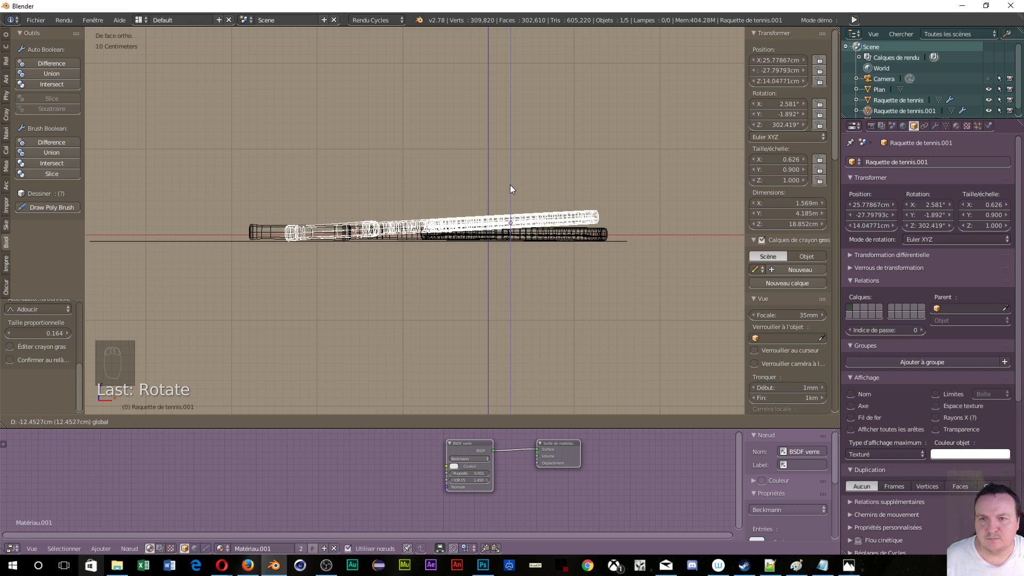
{"action": "left_click_drag", "start_coordinate": [621, 320], "coordinate": [511, 325]}
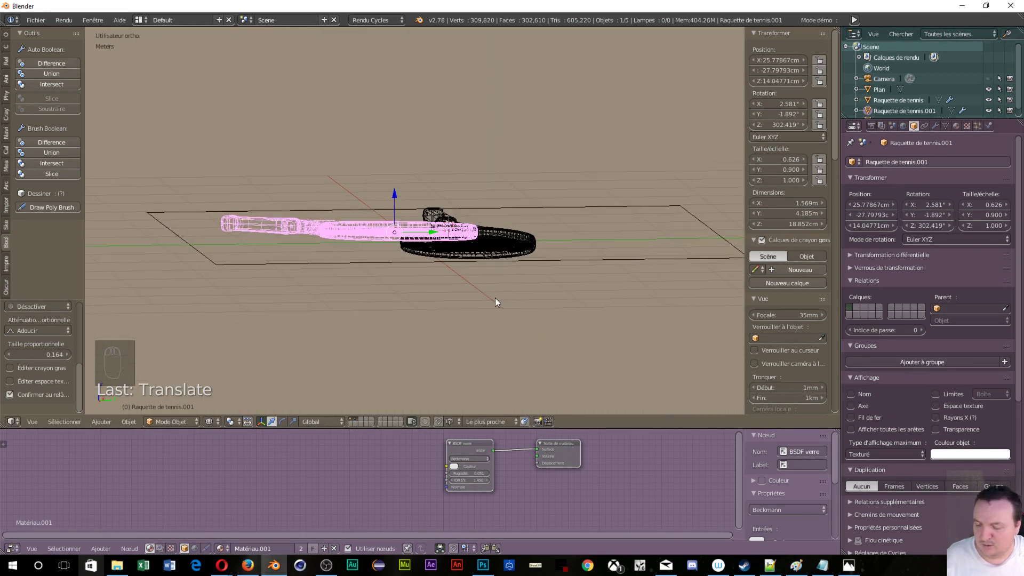
- In solid shading, tilt the second racket on X/Y and lift it slightly above the first
{"action": "key", "text": "z"}
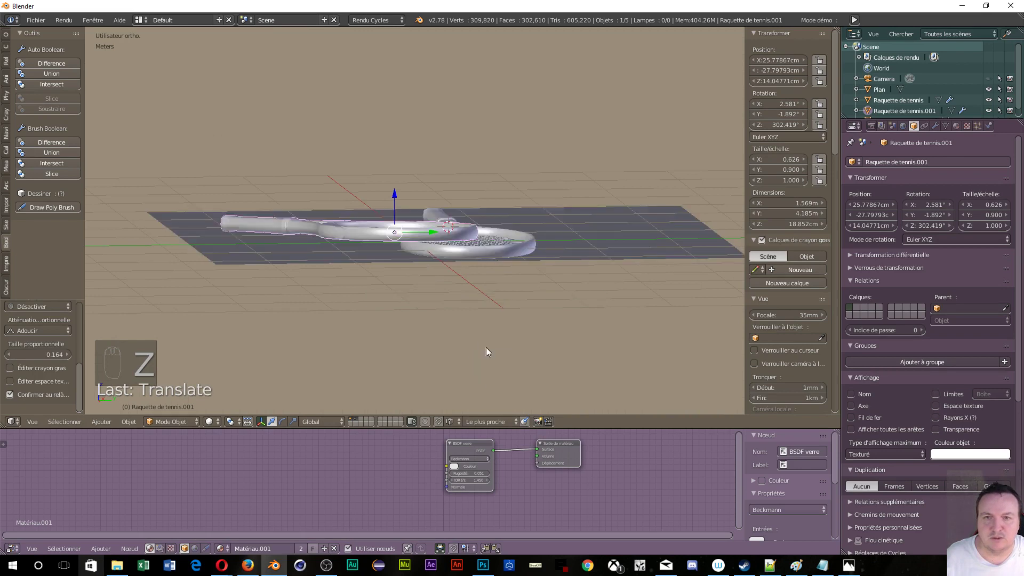
{"action": "left_click_drag", "start_coordinate": [472, 334], "coordinate": [450, 322]}
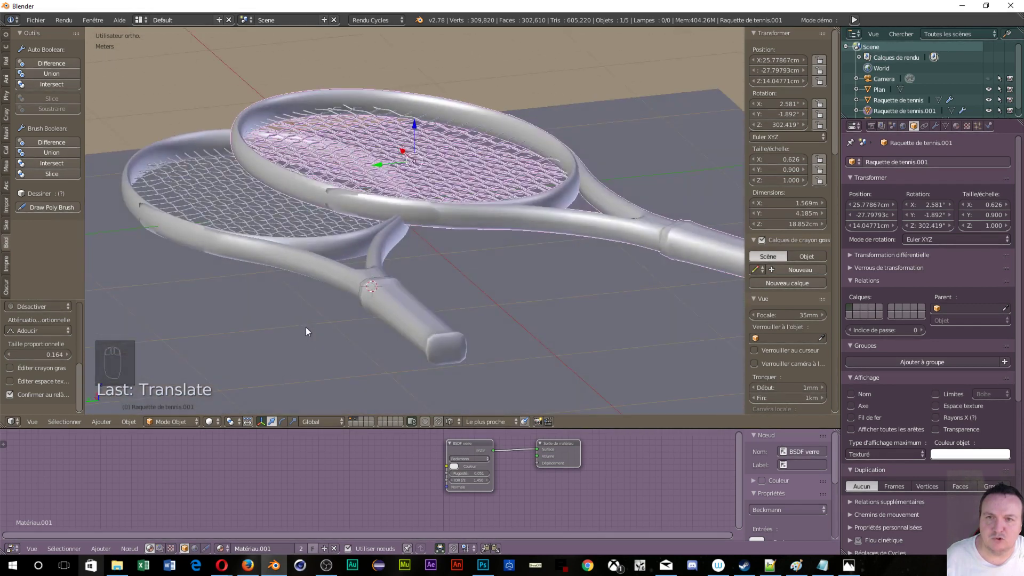
{"action": "key", "text": "r"}
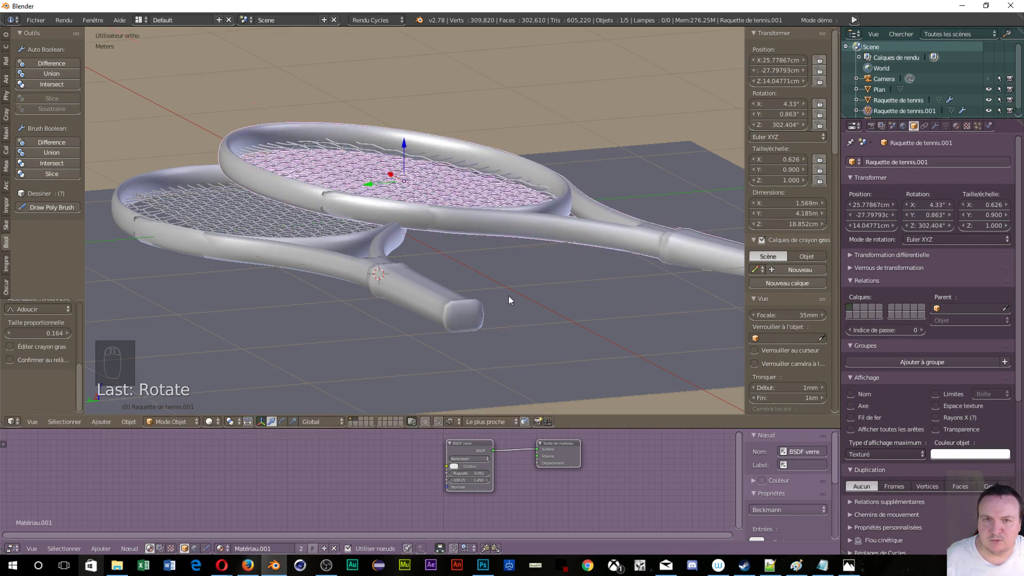
{"action": "left_click_drag", "start_coordinate": [406, 144], "coordinate": [580, 249]}
{"action": "left_click_drag", "start_coordinate": [581, 249], "coordinate": [474, 233]}
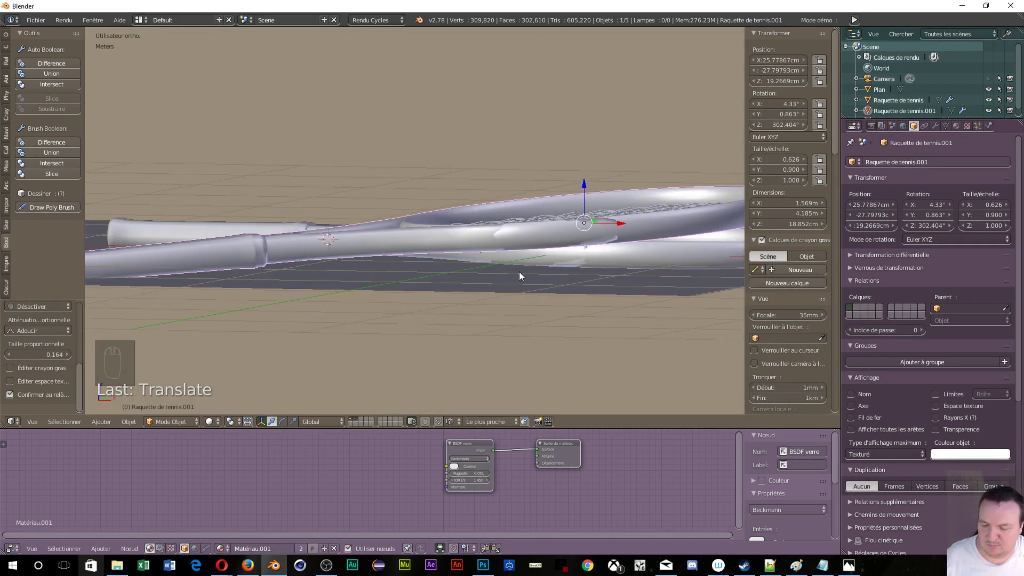
{"action": "key", "text": "r"}
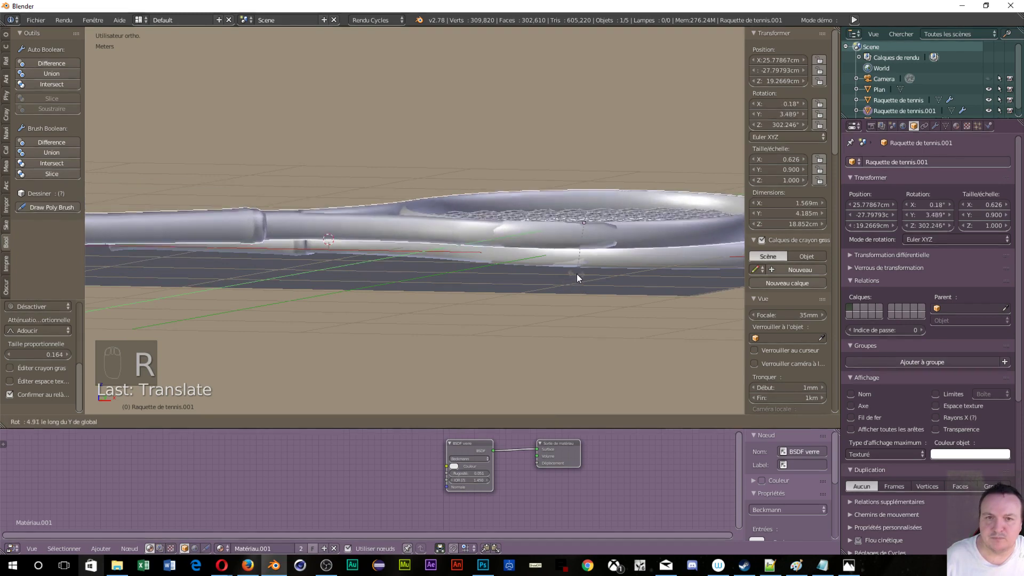
{"action": "left_click_drag", "start_coordinate": [542, 281], "coordinate": [403, 303]}
- From the right side view, refine the second racket's tilt and lower it to rest across the first
{"action": "key", "text": "KP_3"}
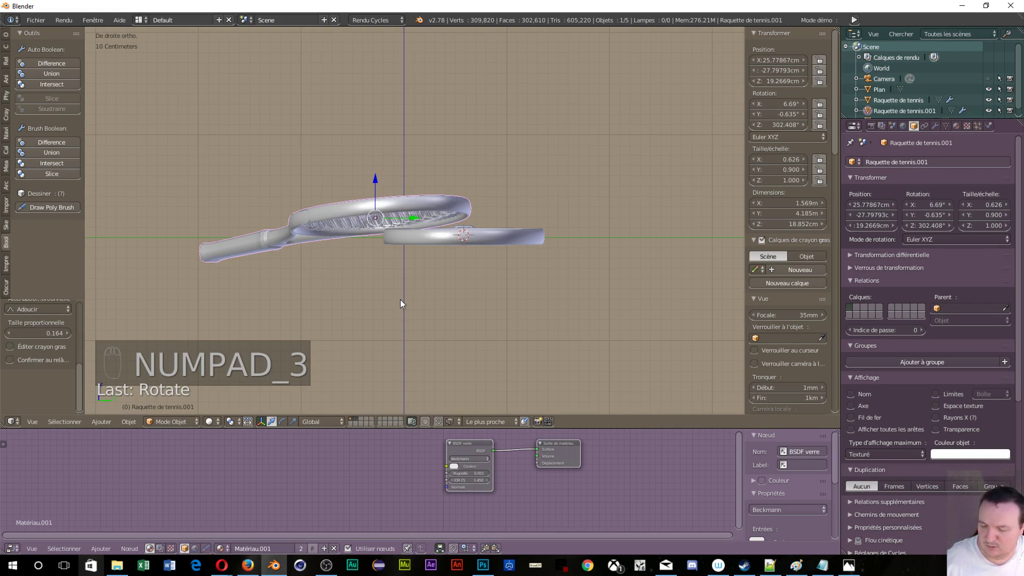
{"action": "key", "text": "r"}
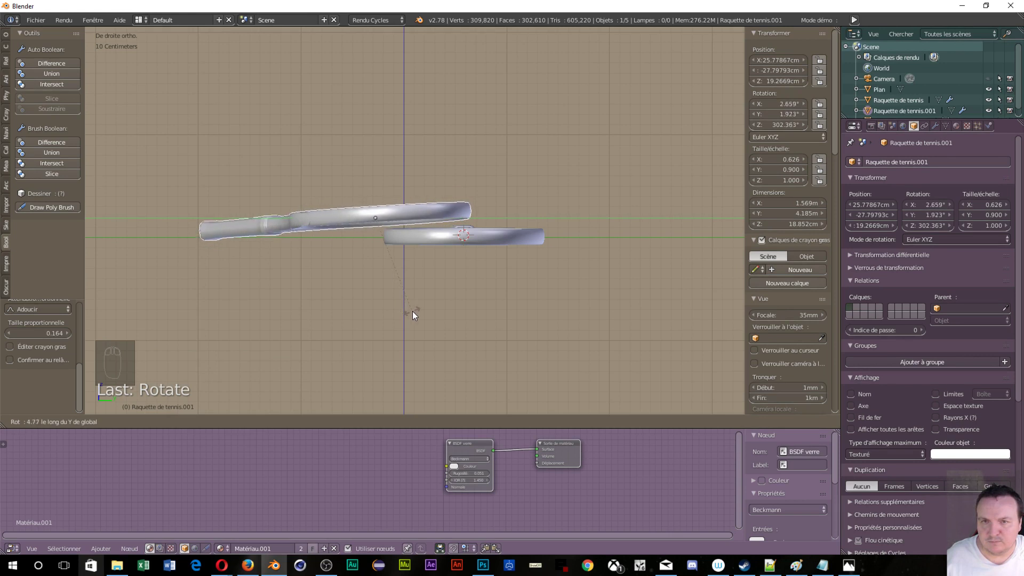
{"action": "left_click_drag", "start_coordinate": [377, 183], "coordinate": [452, 320]}
{"action": "key", "text": "r"}
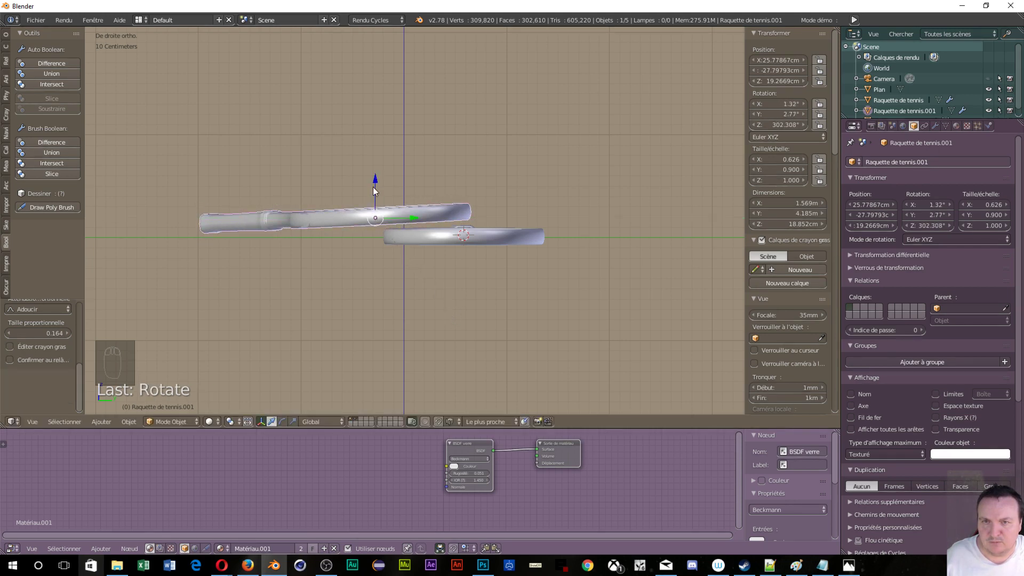
{"action": "left_click_drag", "start_coordinate": [378, 185], "coordinate": [380, 189]}
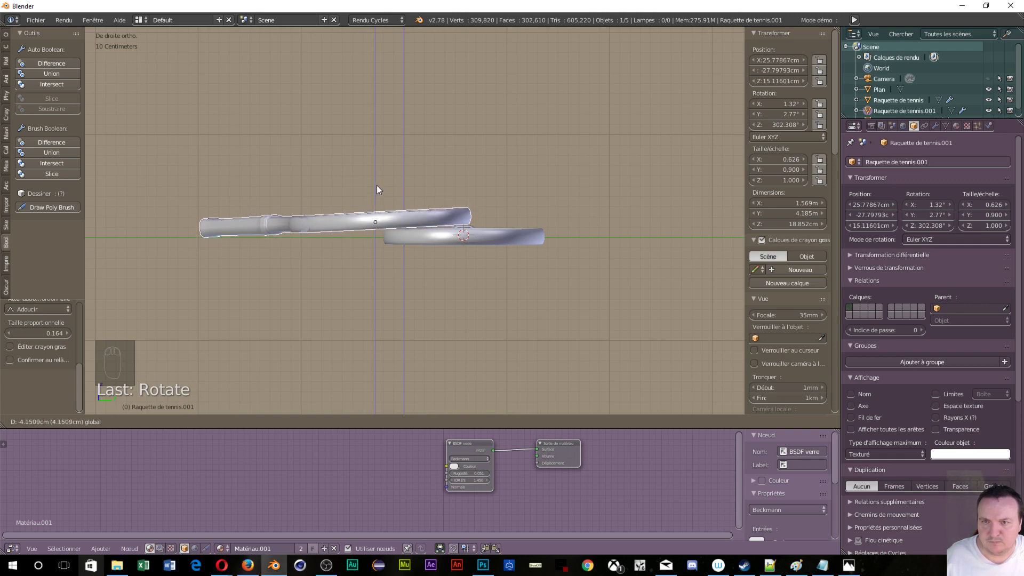
{"action": "left_click_drag", "start_coordinate": [422, 248], "coordinate": [684, 268]}
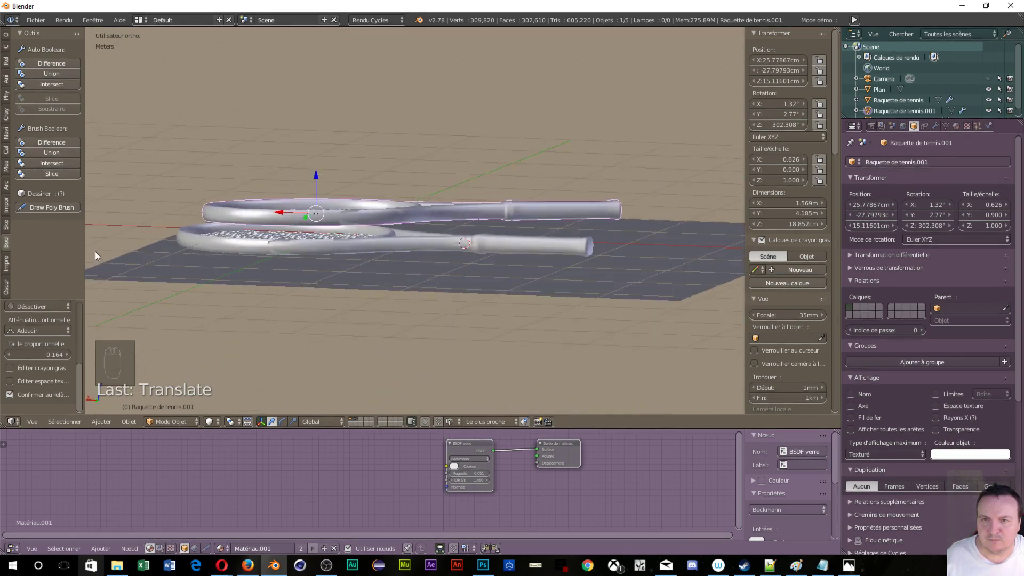
{"action": "left_click_drag", "start_coordinate": [319, 264], "coordinate": [351, 246]}
{"action": "left_click_drag", "start_coordinate": [351, 246], "coordinate": [425, 364]}
- Scale the floor plane by 10 and raise its PBR Metal roughness to about 0.081
{"action": "key", "text": "s"}
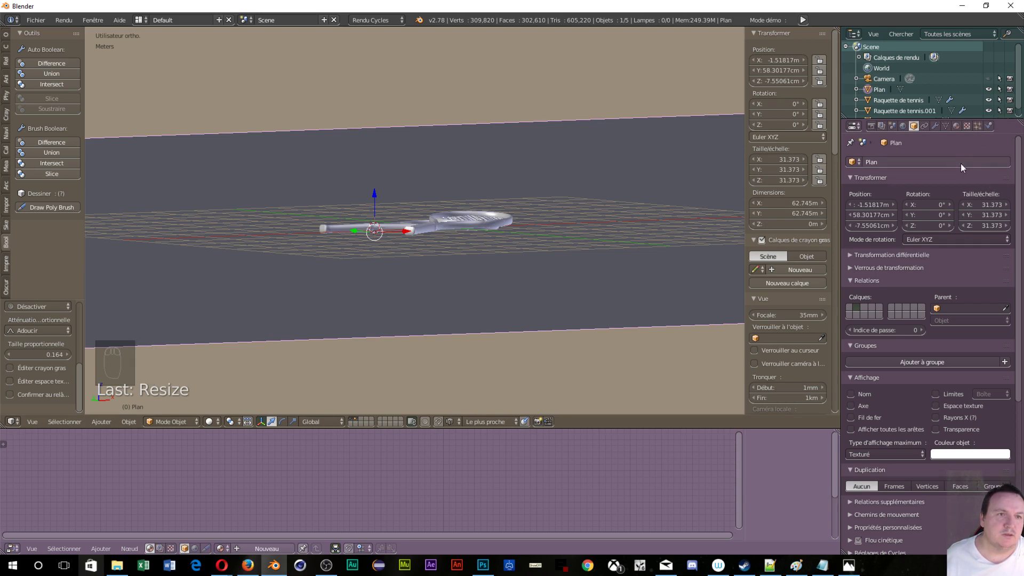
{"action": "left_click_drag", "start_coordinate": [963, 132], "coordinate": [913, 199]}
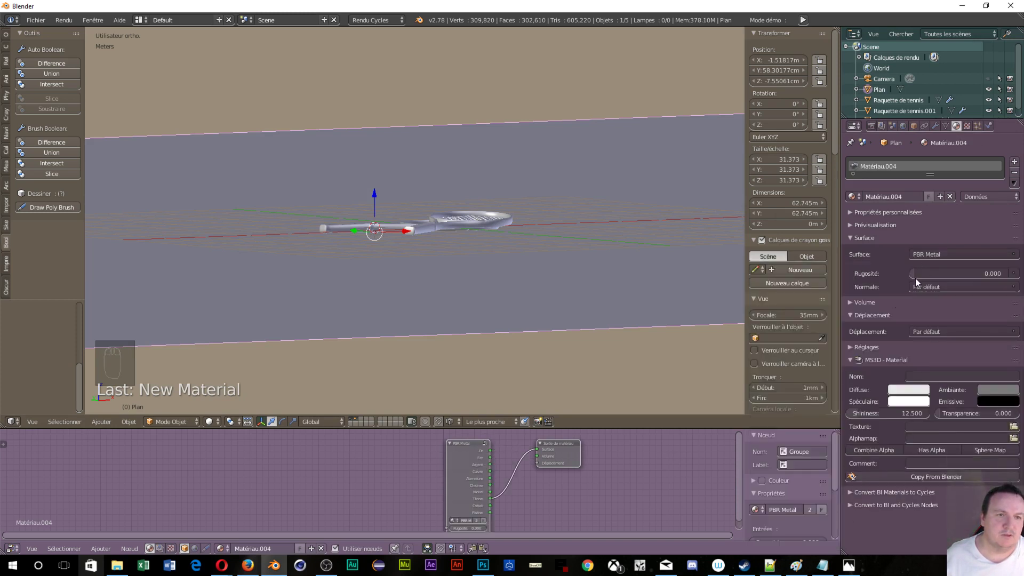
{"action": "left_click_drag", "start_coordinate": [436, 272], "coordinate": [436, 307]}
{"action": "key", "text": "KP_5"}
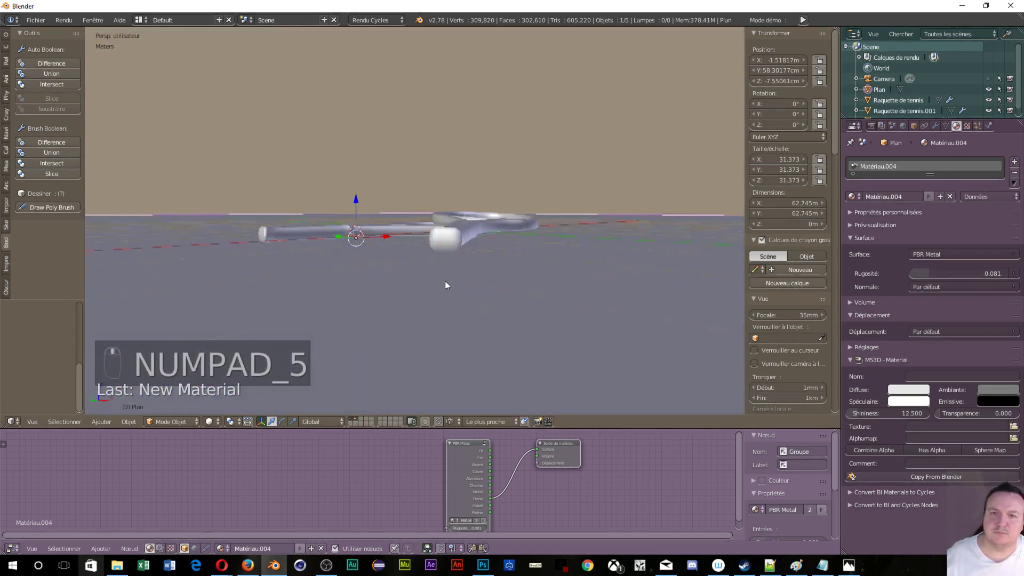
{"action": "middle_click", "coordinate": [446, 337]}
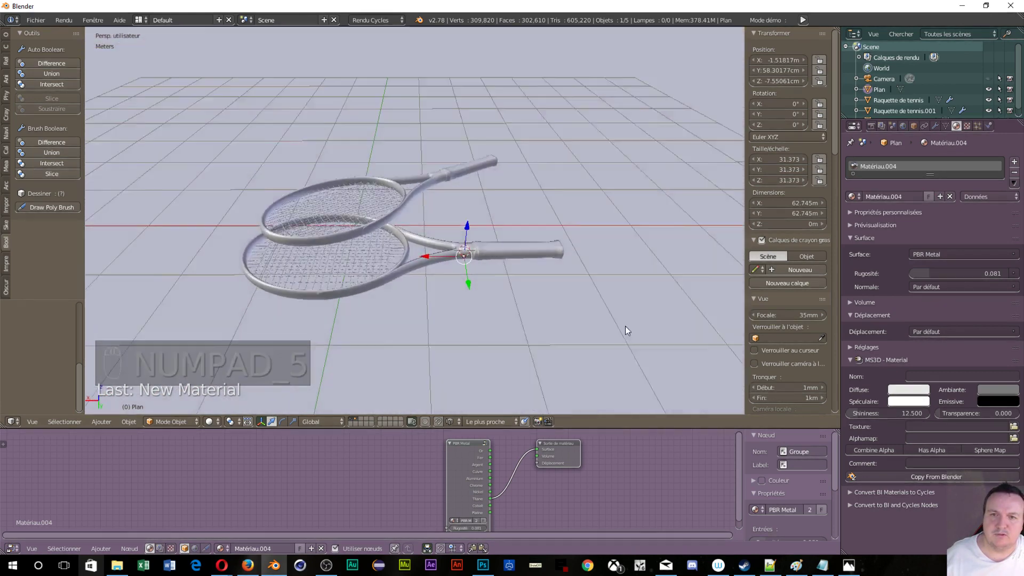
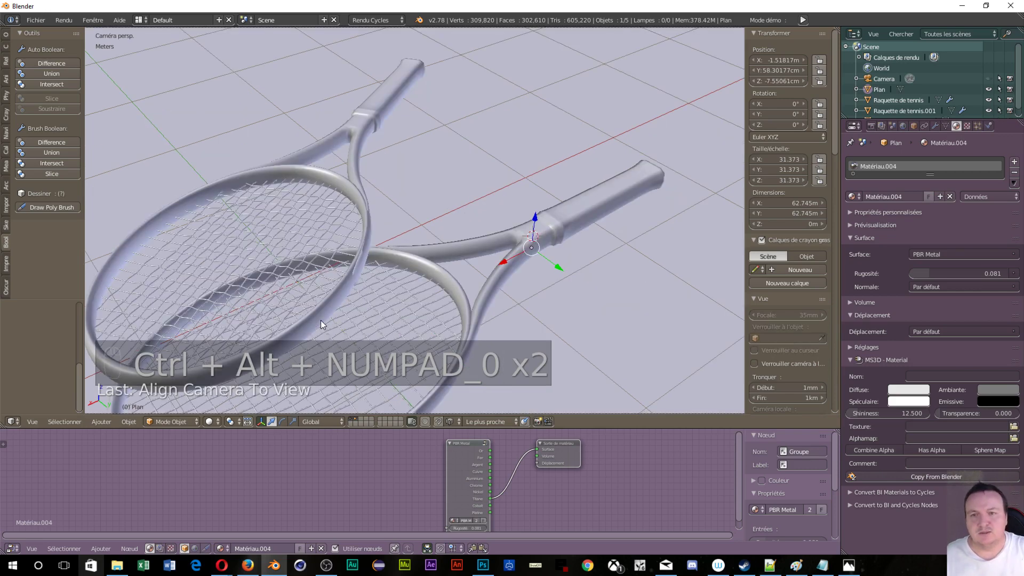
- Enable Lock Camera to View and reframe the camera low across both rackets on the floor
{"action": "left_click_drag", "start_coordinate": [296, 166], "coordinate": [761, 366]}
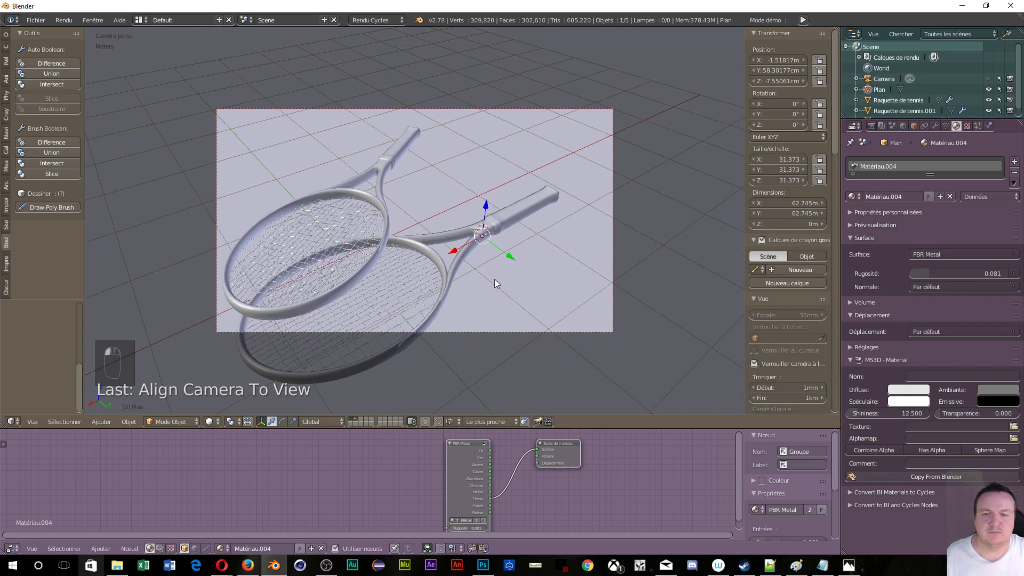
{"action": "left_click_drag", "start_coordinate": [489, 277], "coordinate": [350, 267]}
{"action": "left_click_drag", "start_coordinate": [540, 264], "coordinate": [481, 244]}
{"action": "middle_click", "coordinate": [487, 271]}
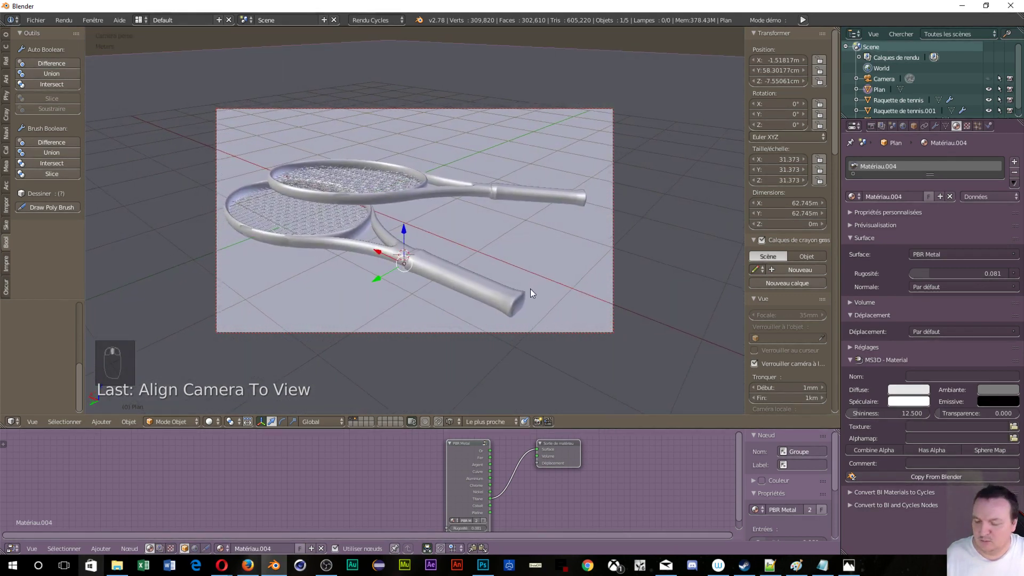
- In rendered preview, select the upper racket and nudge its tilt by a few degrees
{"action": "key", "text": "shift+z"}
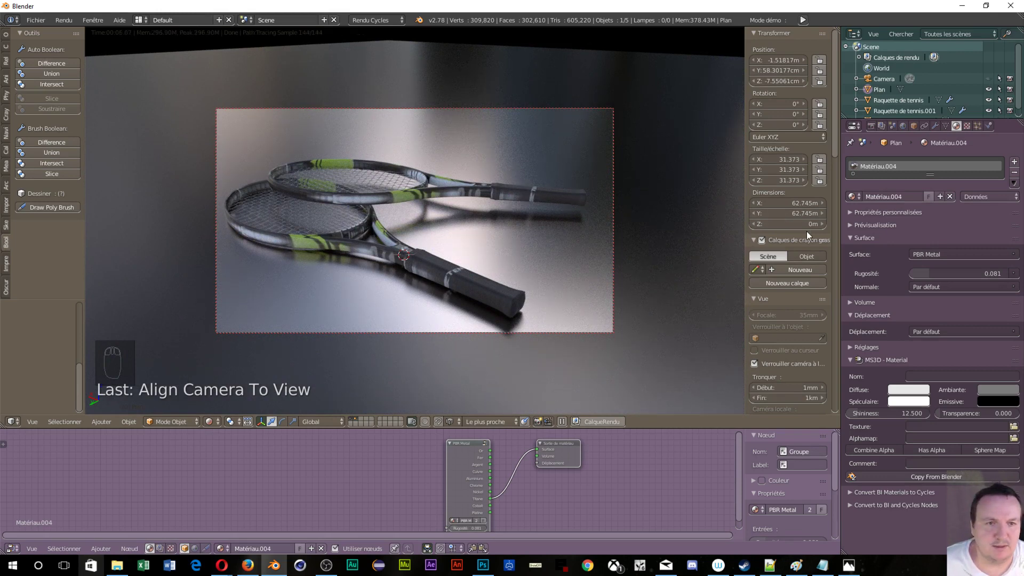
{"action": "left_click_drag", "start_coordinate": [757, 373], "coordinate": [451, 196]}
{"action": "left_click_drag", "start_coordinate": [451, 196], "coordinate": [546, 229]}
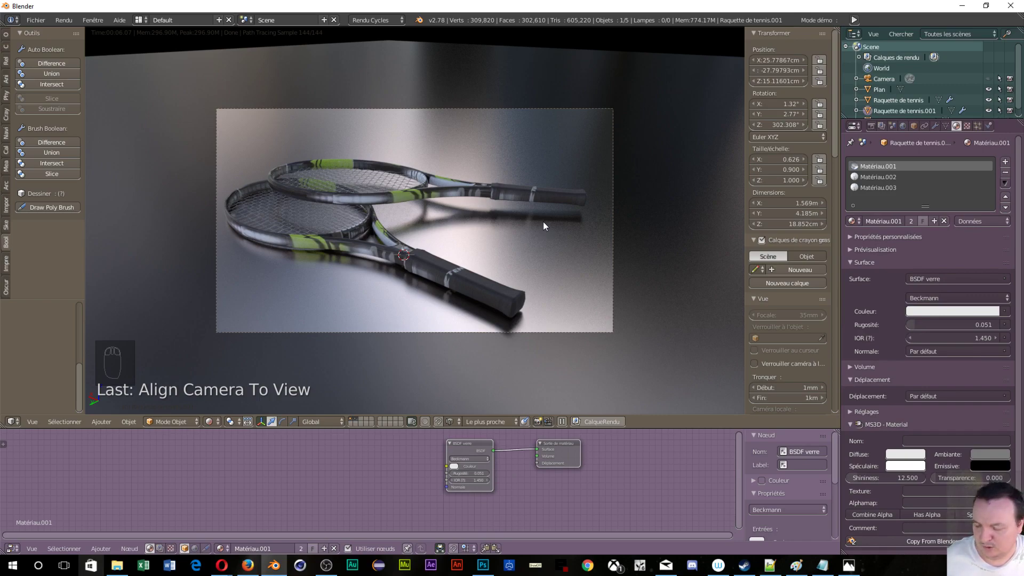
{"action": "key", "text": "r"}
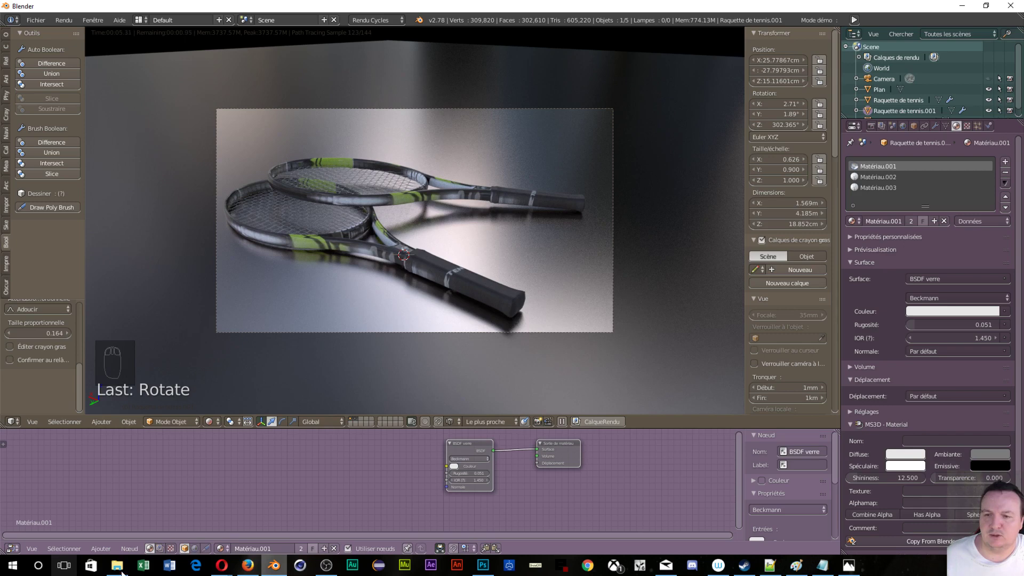
- Raise the World node HDRI strength for brighter lighting and show the racket's Subsurf modifier (1 viewport, 3 render)
{"action": "left_click_drag", "start_coordinate": [197, 549], "coordinate": [312, 446]}
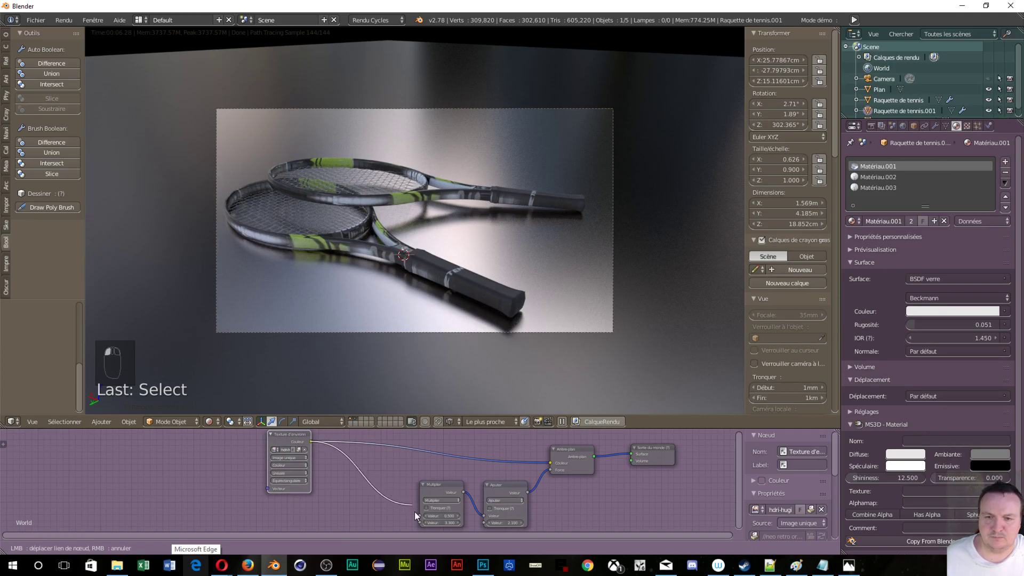
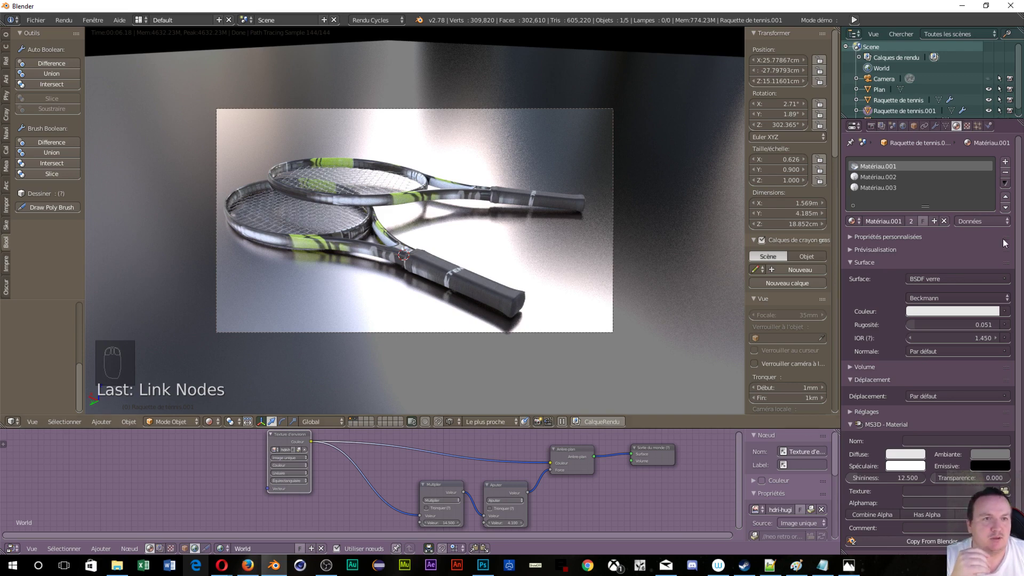
{"action": "left_click_drag", "start_coordinate": [938, 131], "coordinate": [892, 279]}
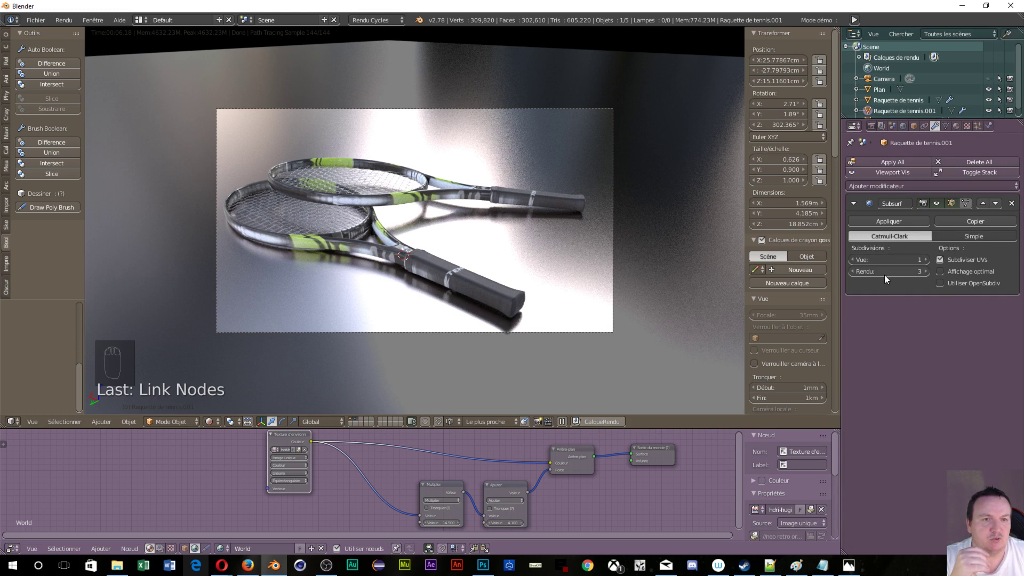